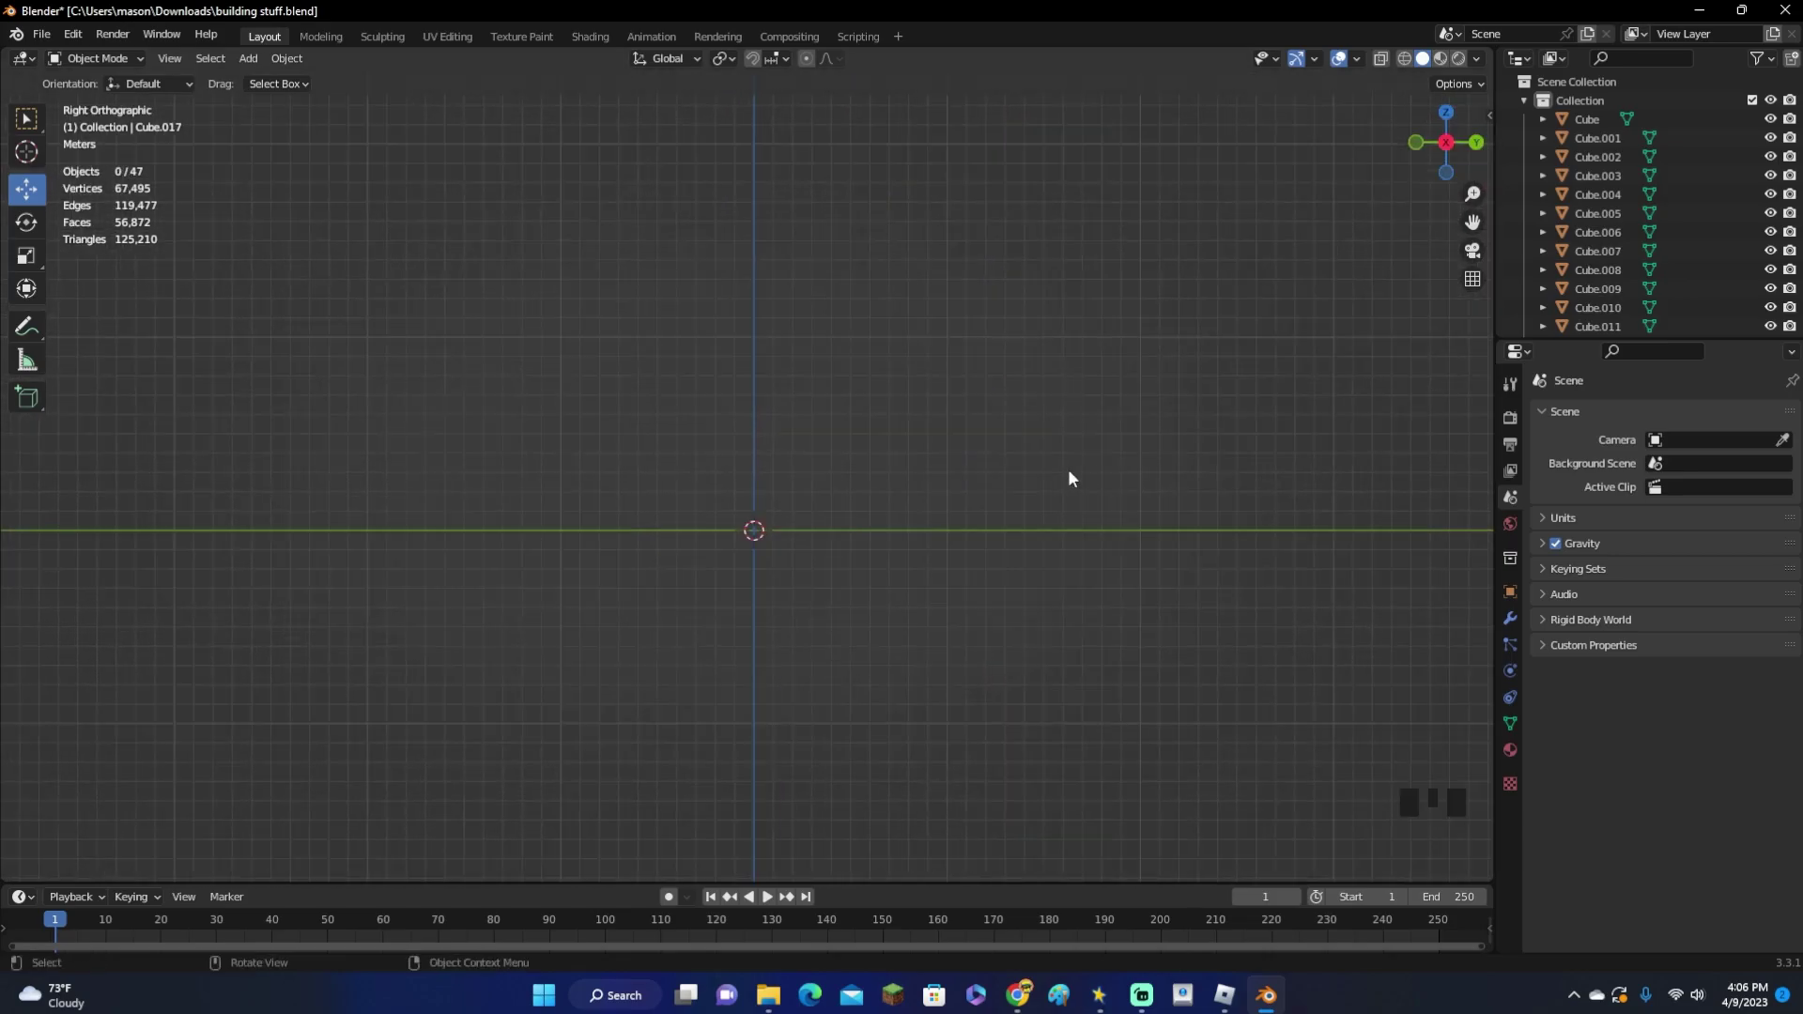
Add a new cube at the origin to become the thin square panel
{"action": "key", "text": "shift+a"}
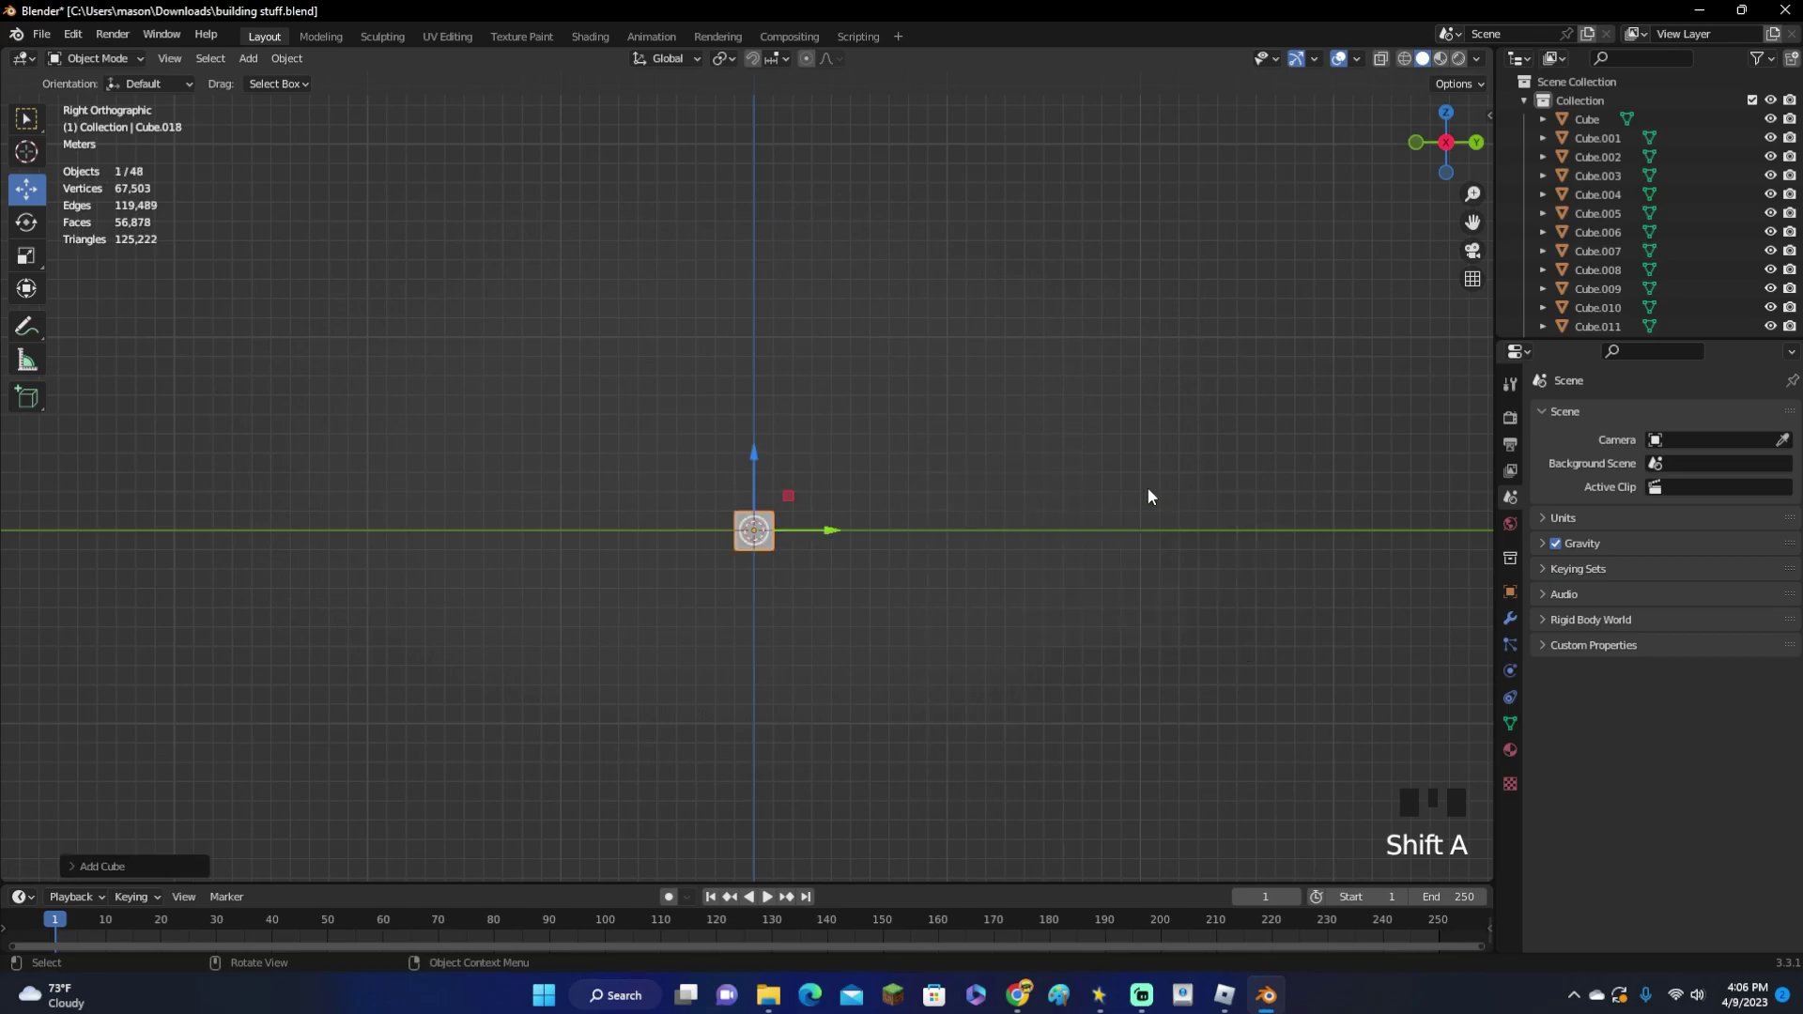
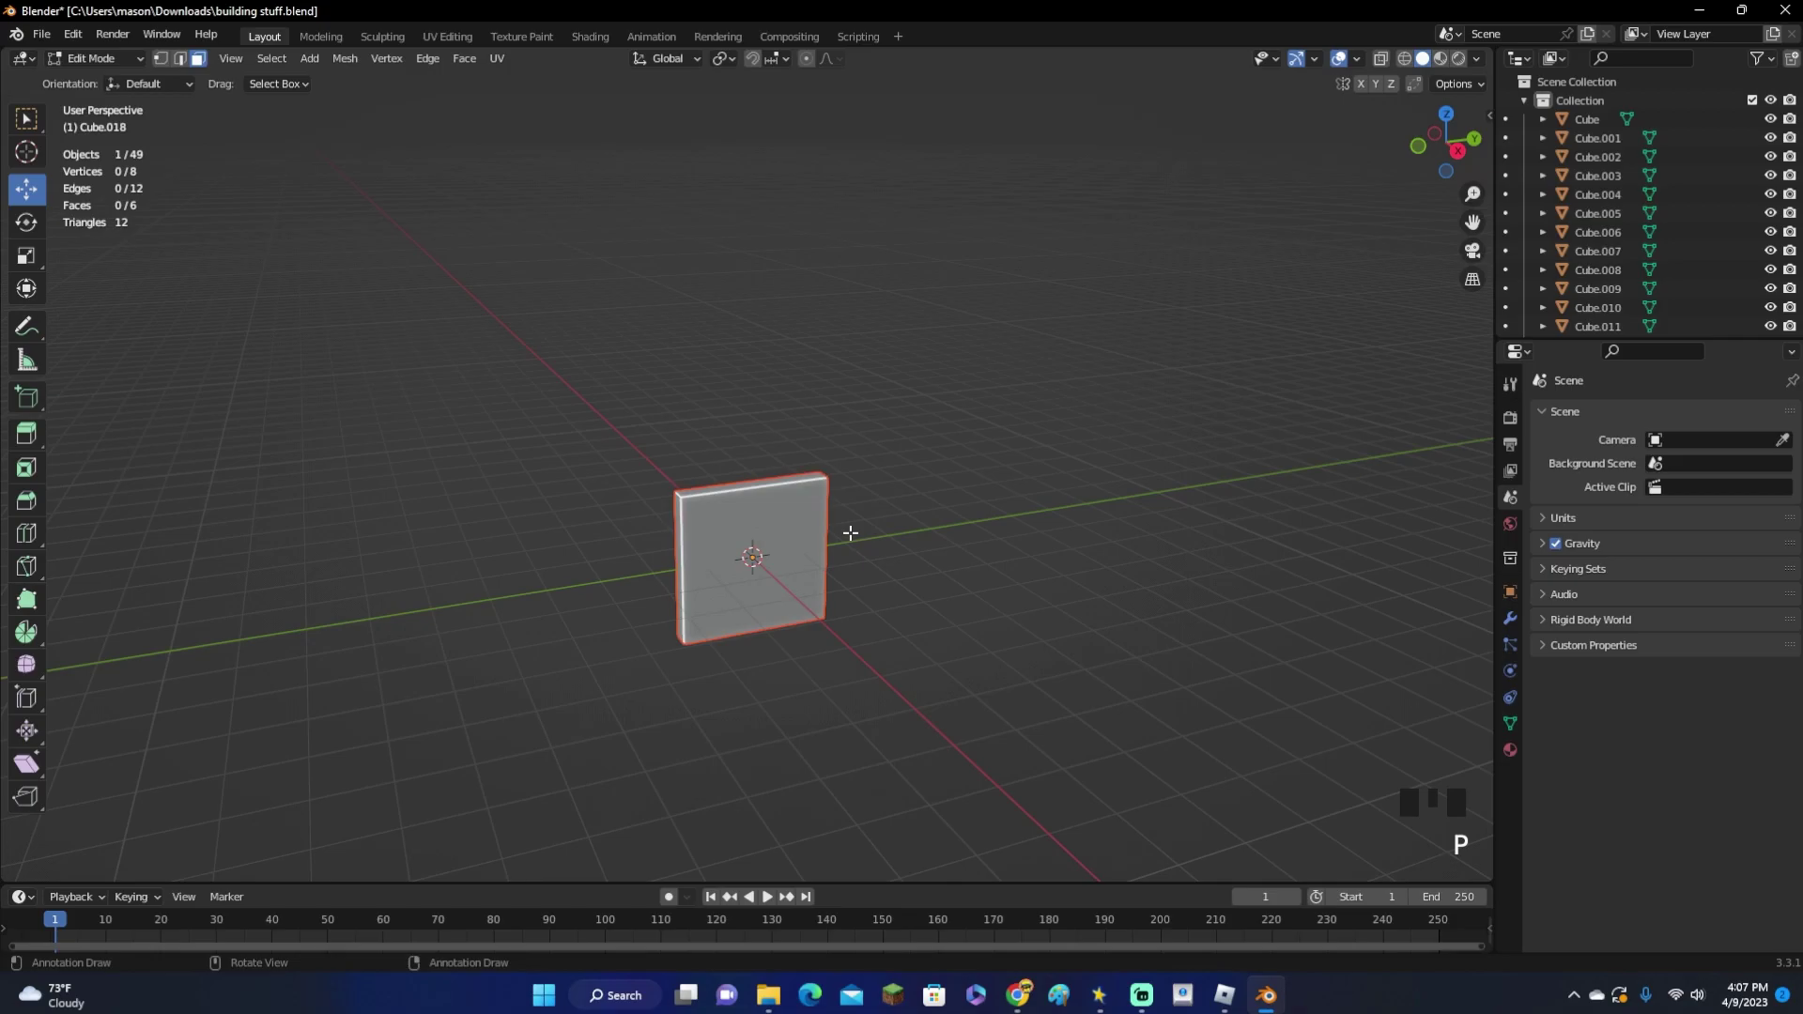
Split the duplicated block on the panel's front face off into its own object
{"action": "key", "text": "Tab"}
{"action": "left_click", "coordinate": [911, 608]}
{"action": "left_click", "coordinate": [800, 574]}
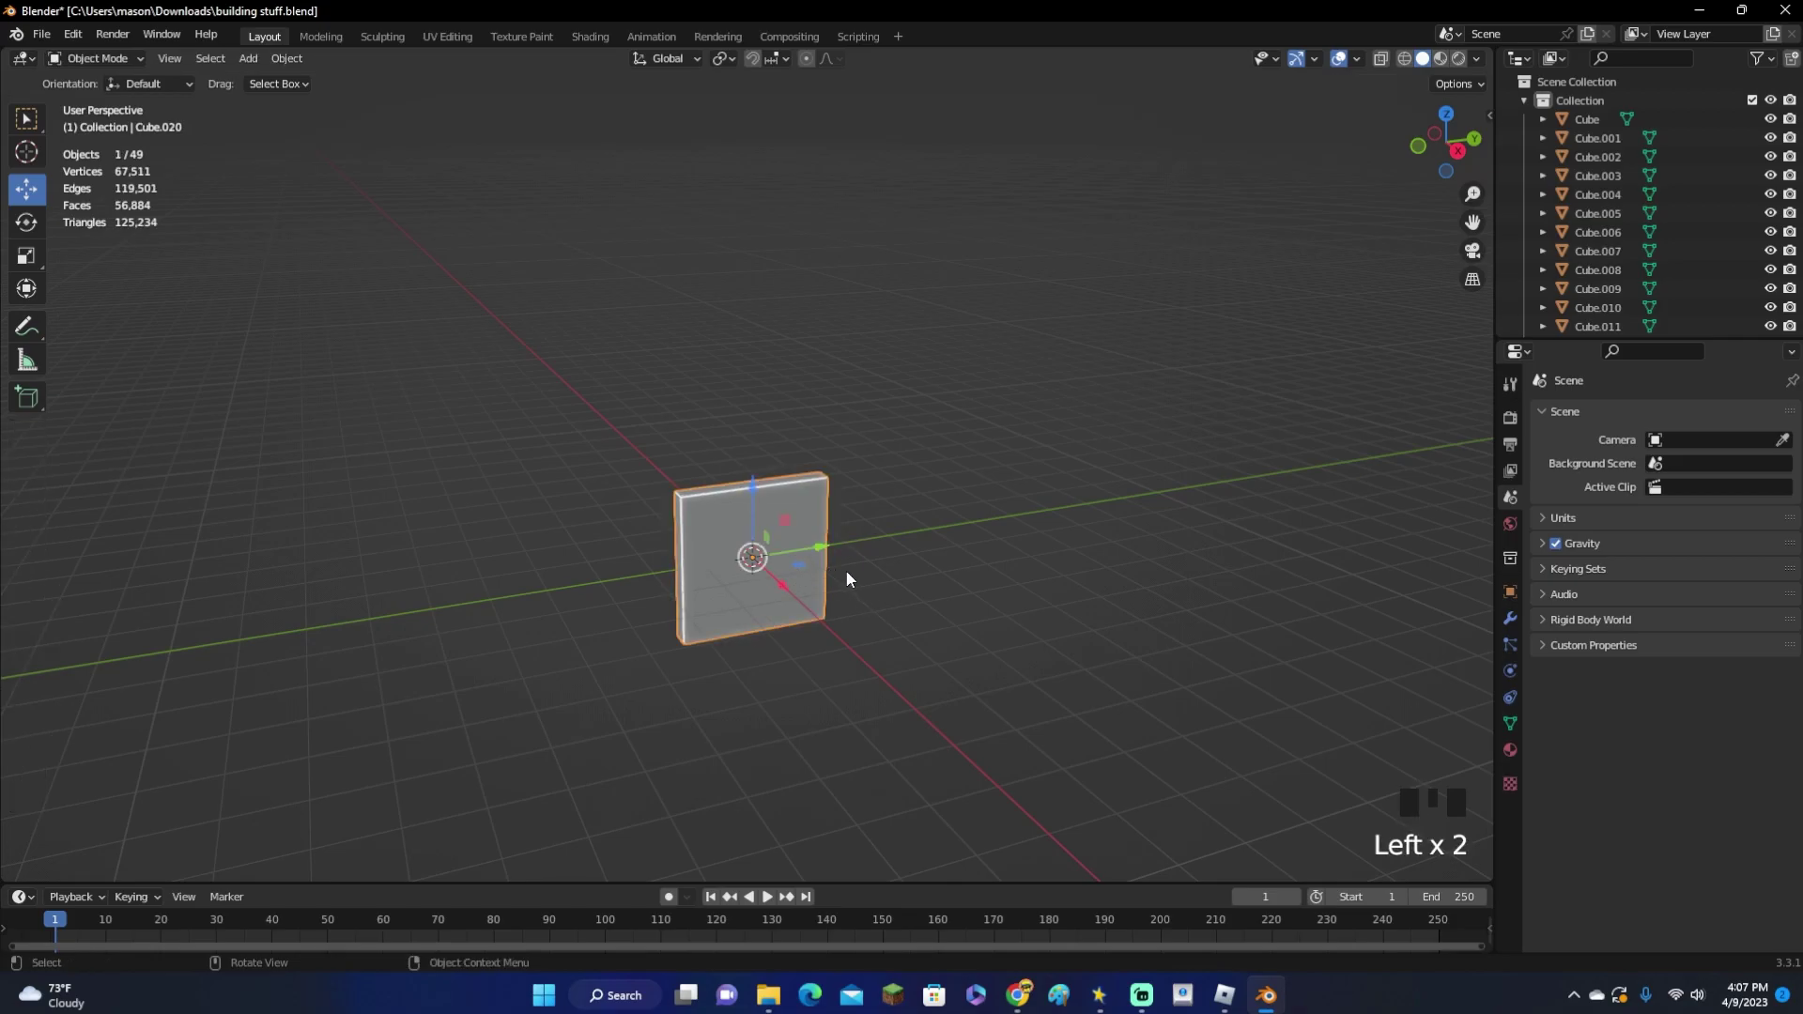
{"action": "left_click", "coordinate": [851, 578]}
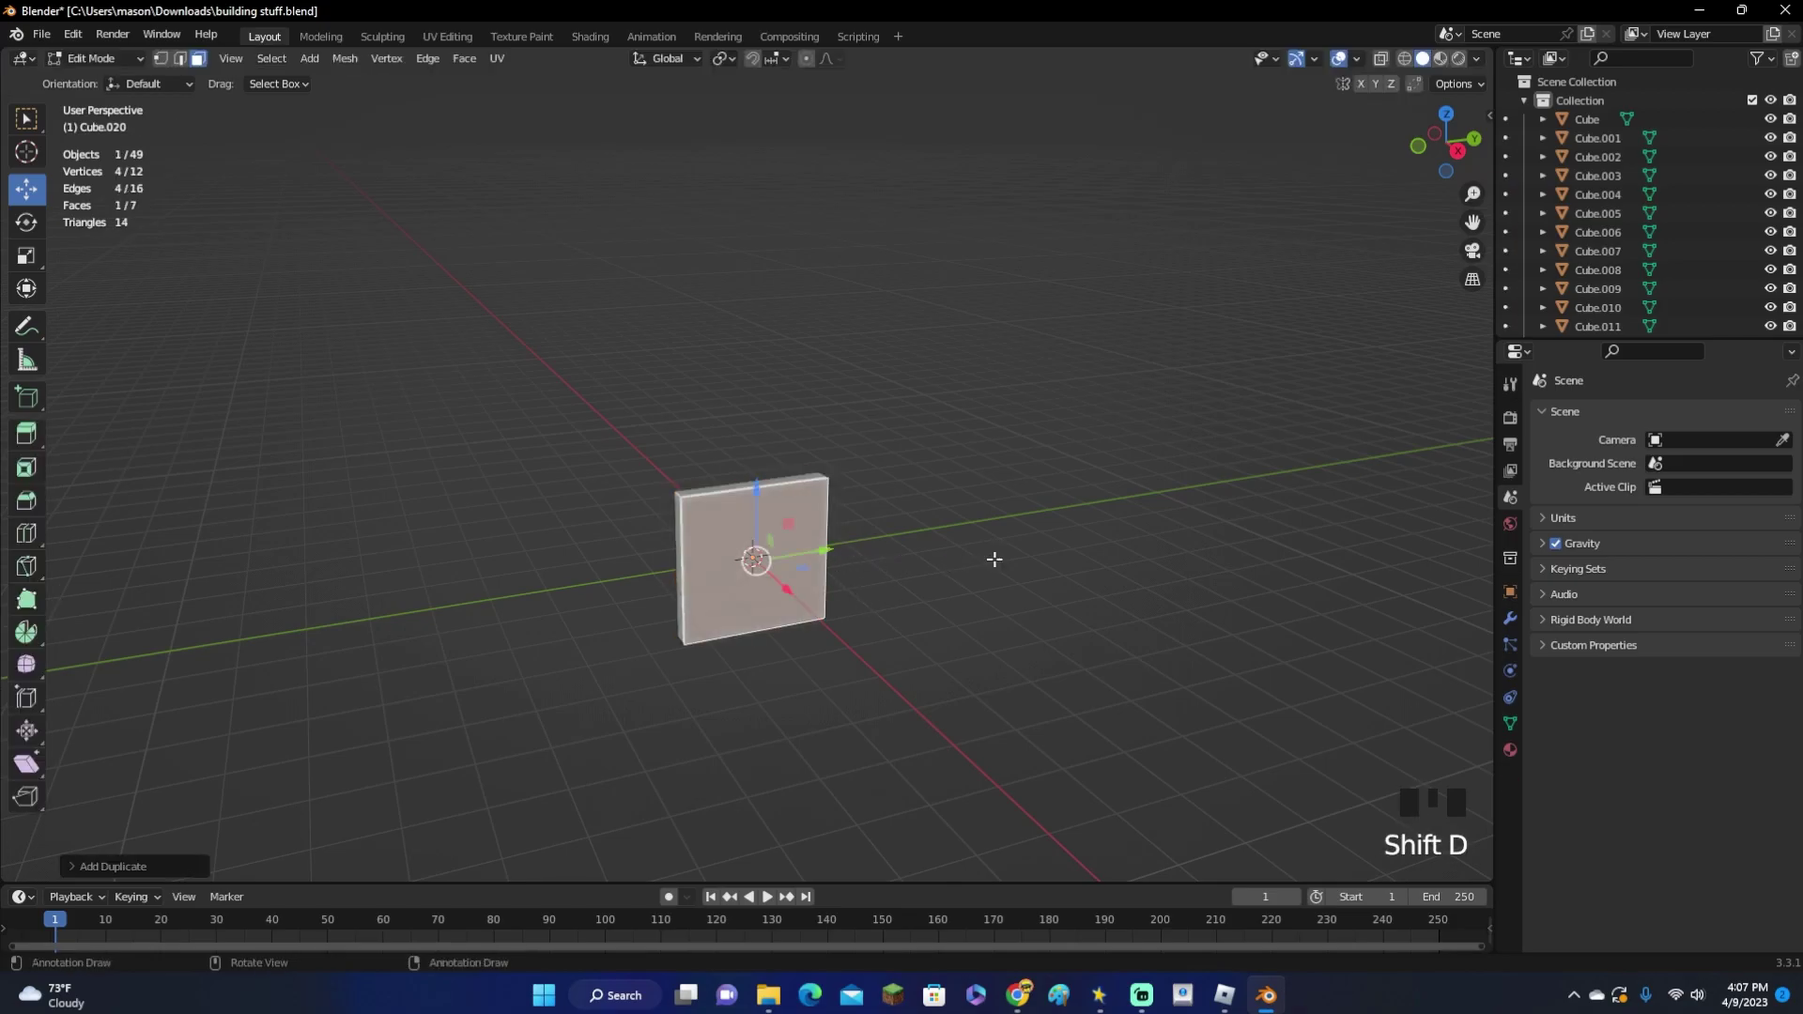
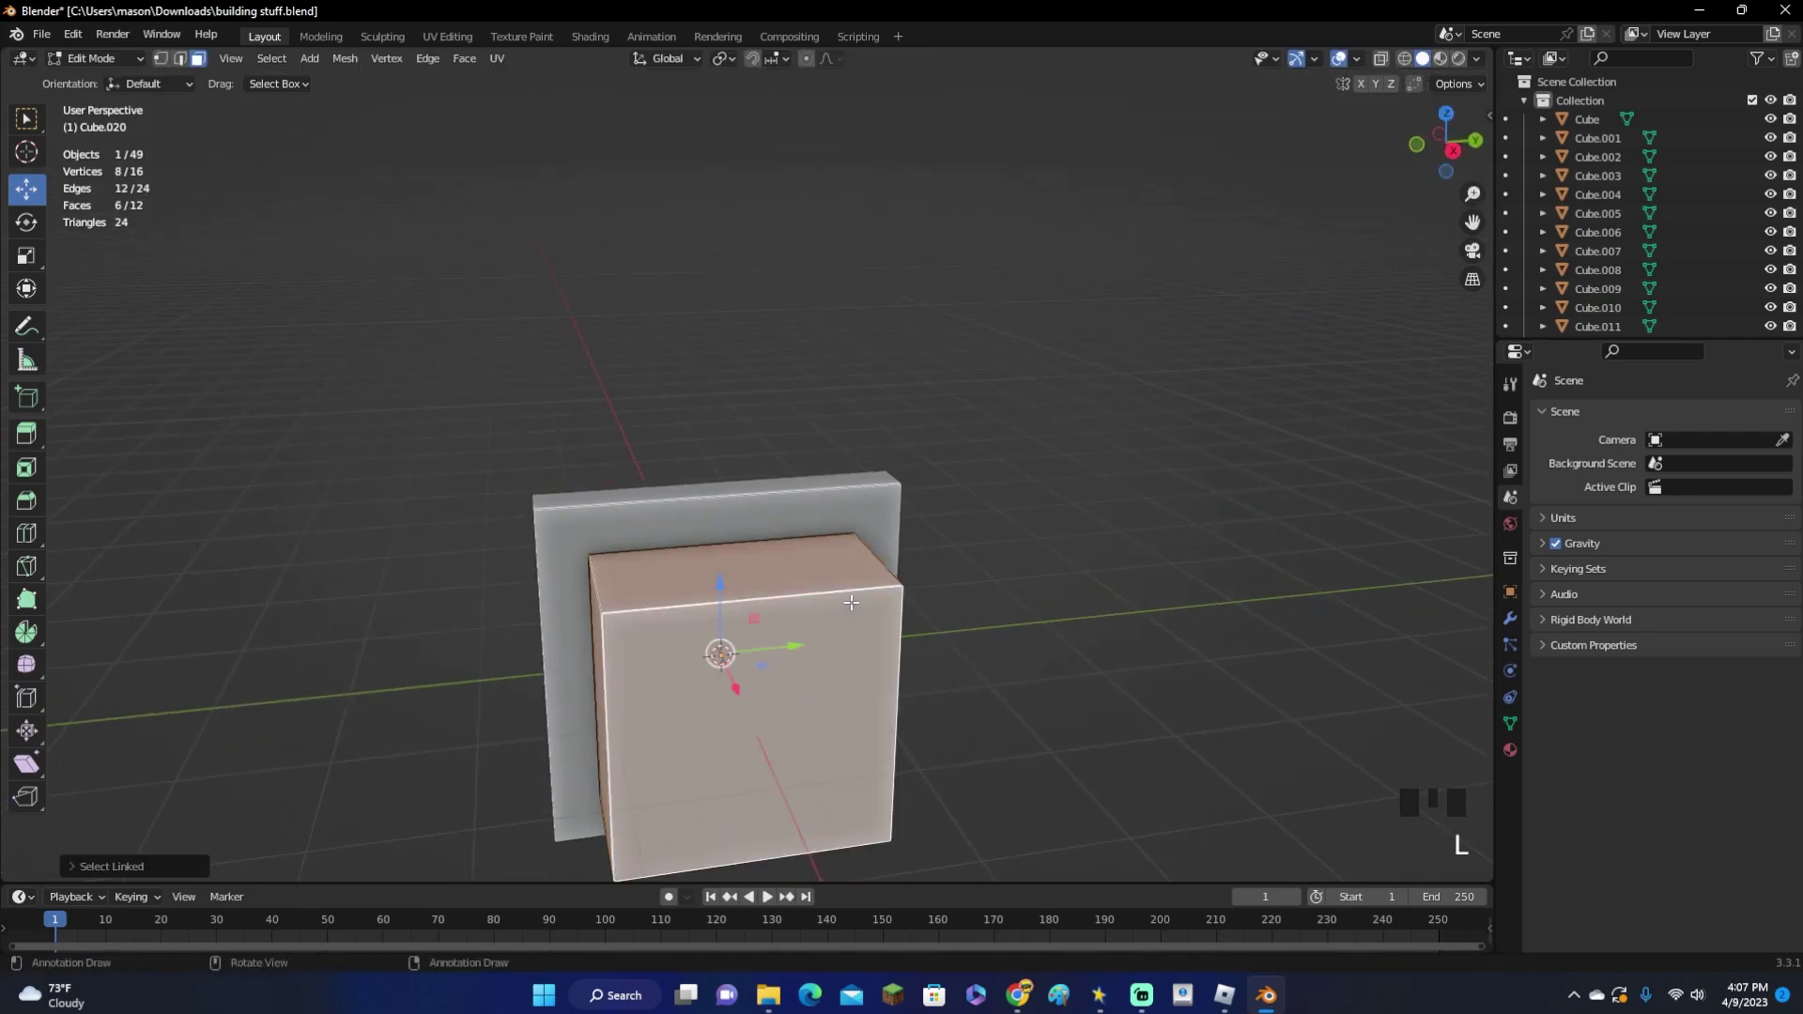
{"action": "key", "text": "p"}
Select the block and the thin panel together in Object Mode
{"action": "key", "text": "Tab"}
{"action": "scroll", "scroll_direction": "down", "scroll_amount": 3}
{"action": "left_click", "coordinate": [816, 585]}
{"action": "left_click", "coordinate": [827, 501]}
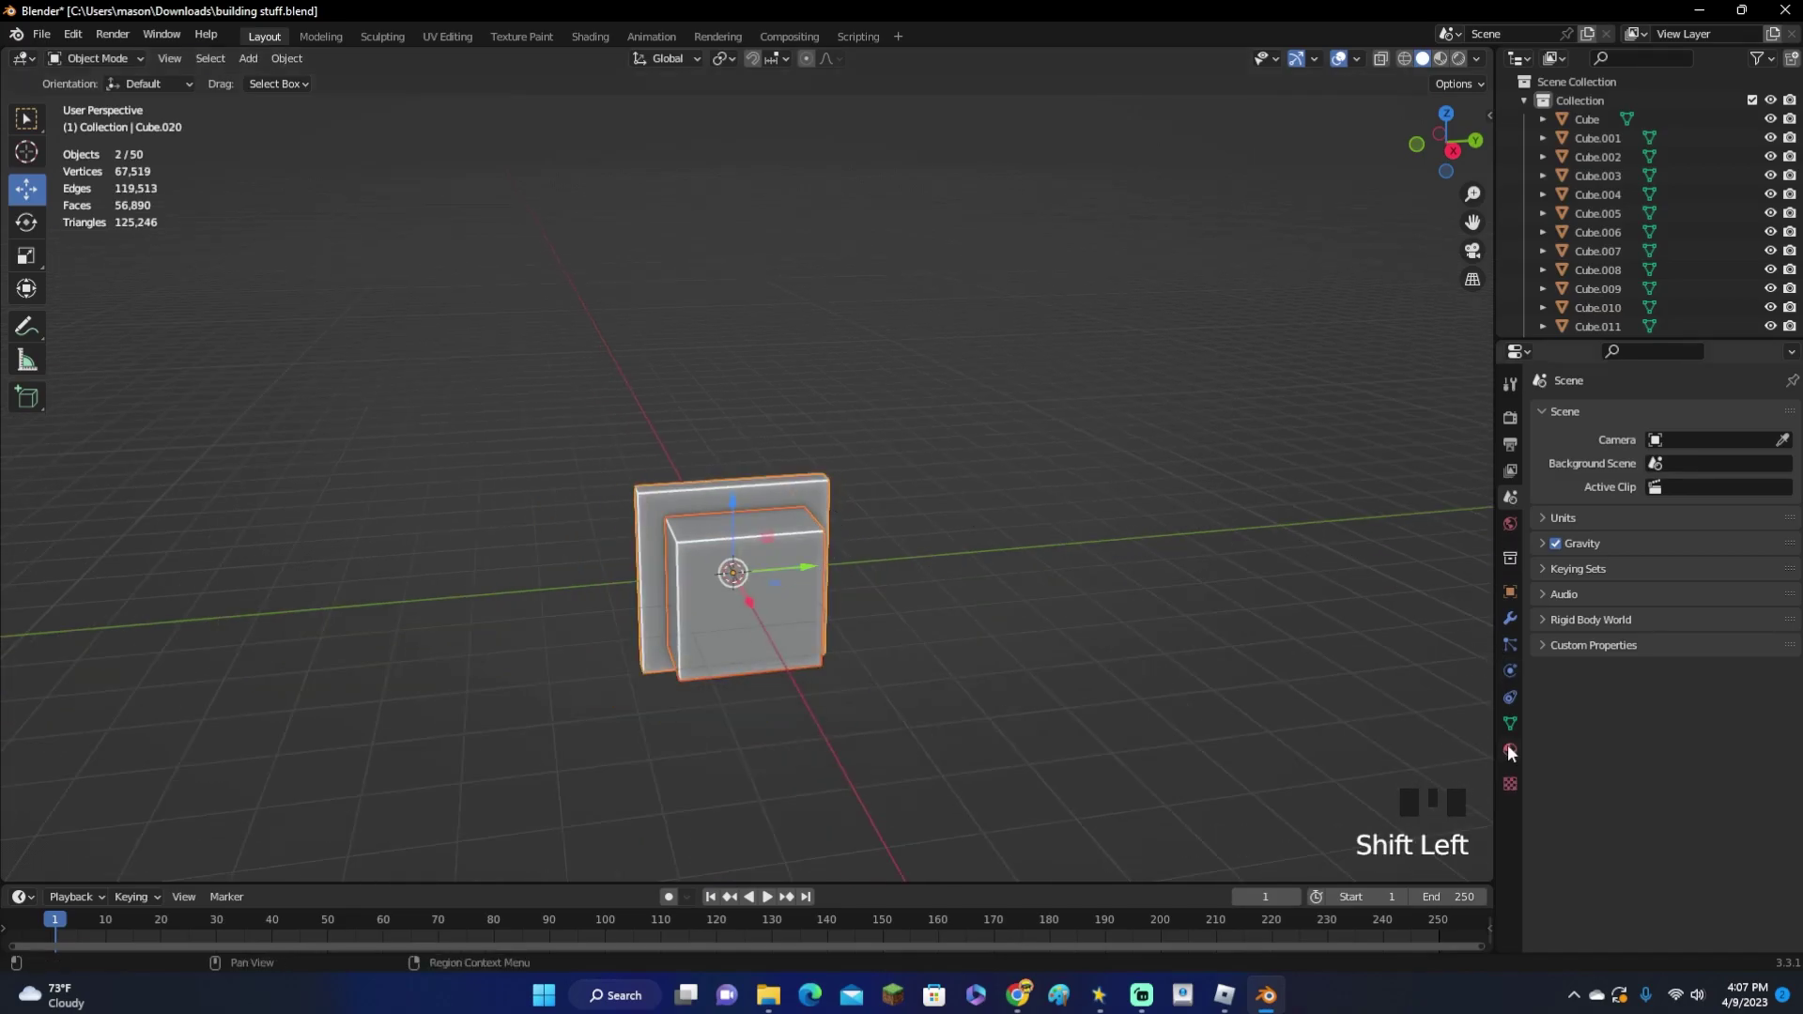
Add a Boolean modifier using the block to cut an opening in the panel
{"action": "left_click", "coordinate": [1518, 627]}
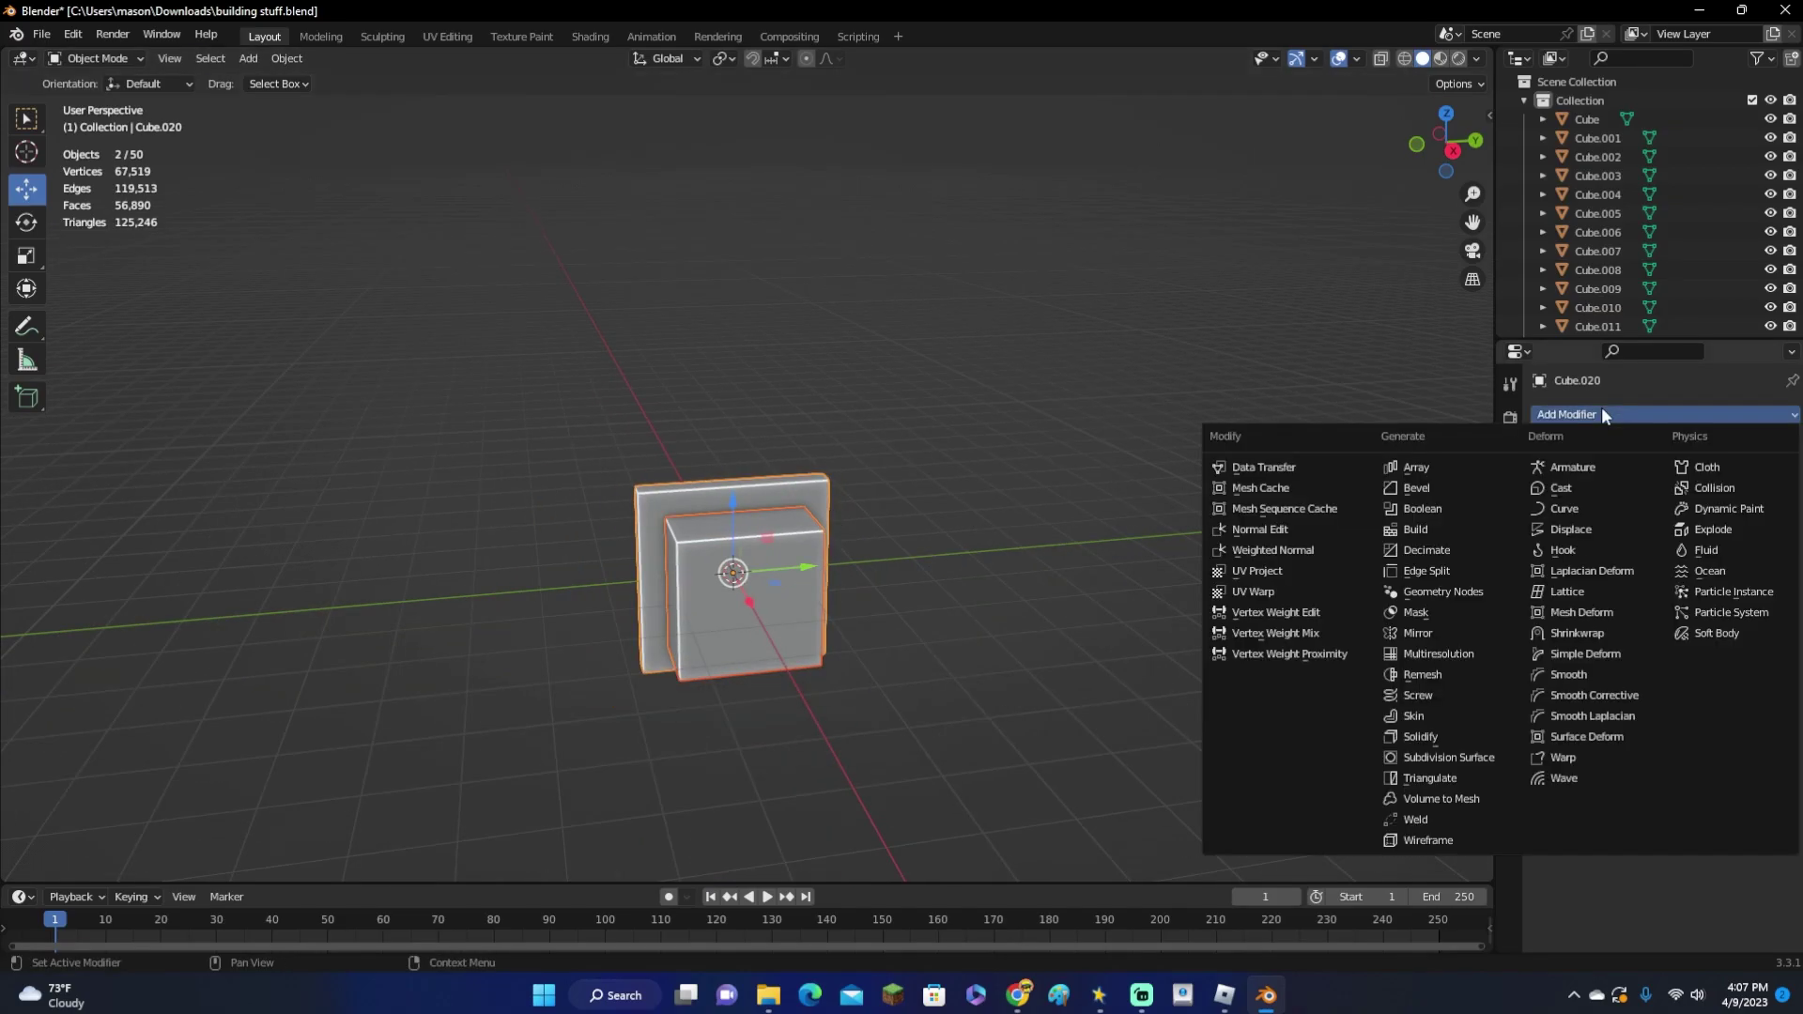
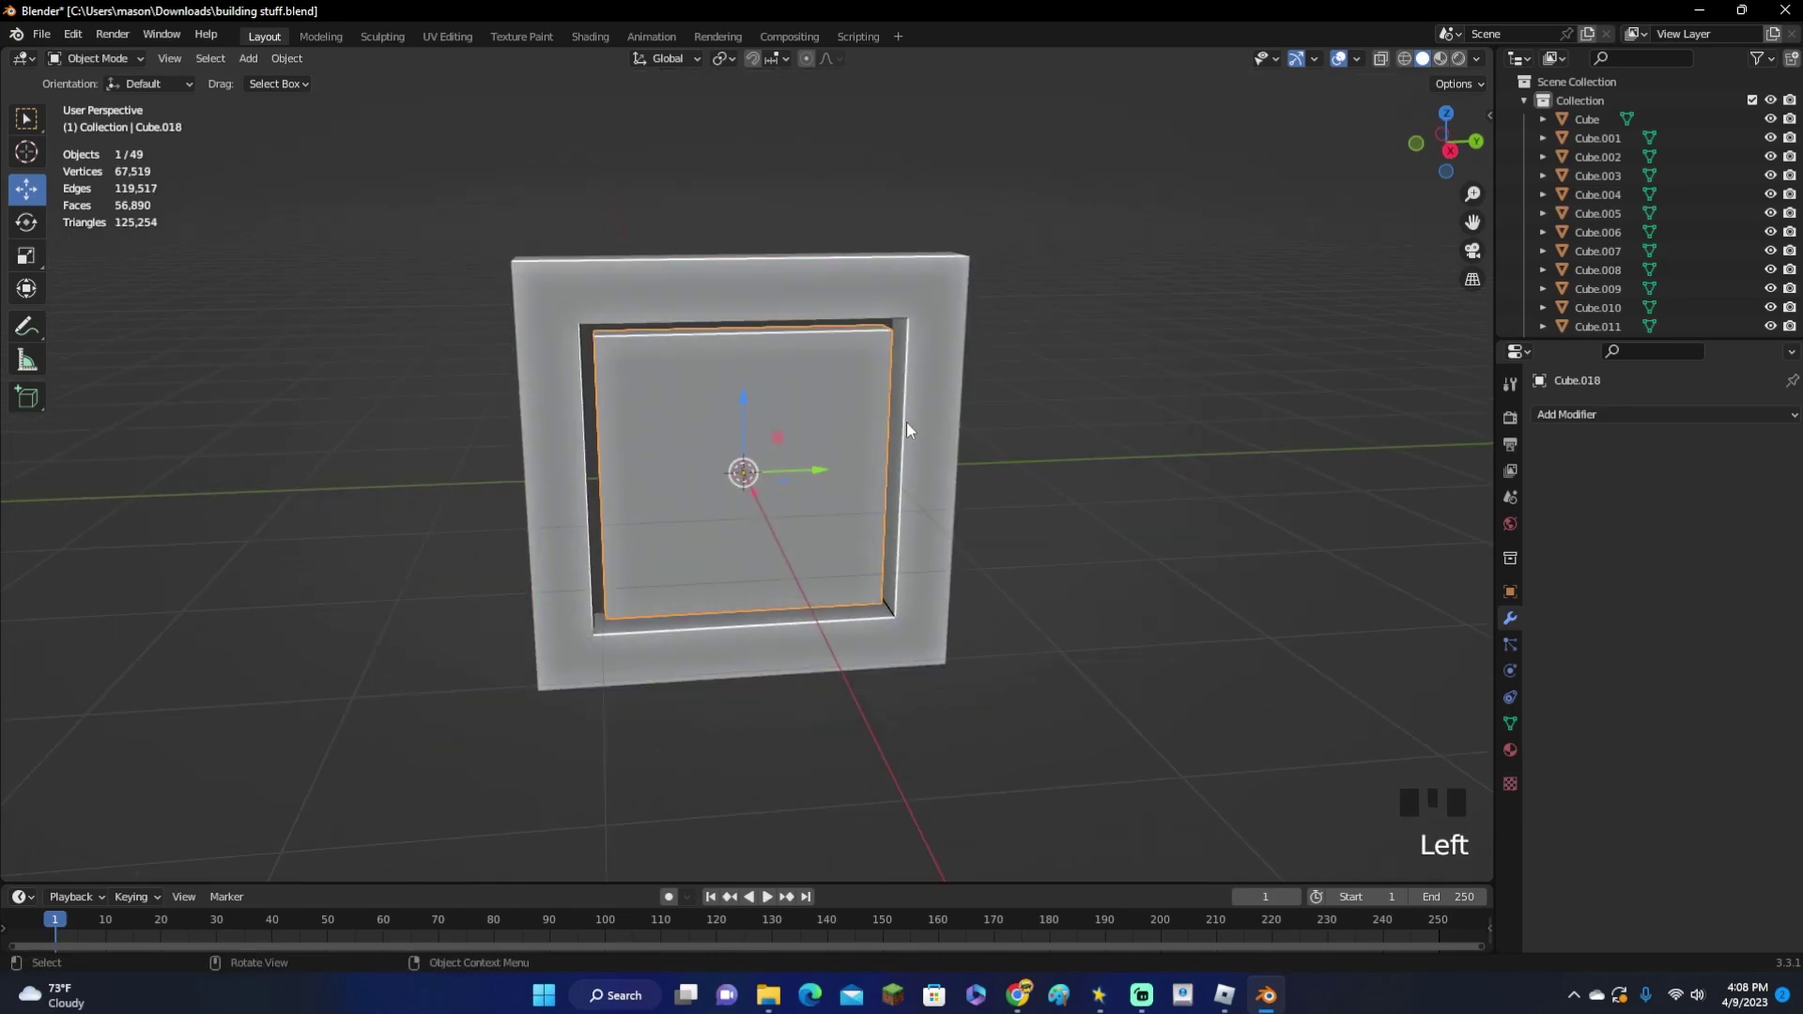
Scale the pane down slightly so it sits inside the square frame
{"action": "left_click", "coordinate": [927, 393]}
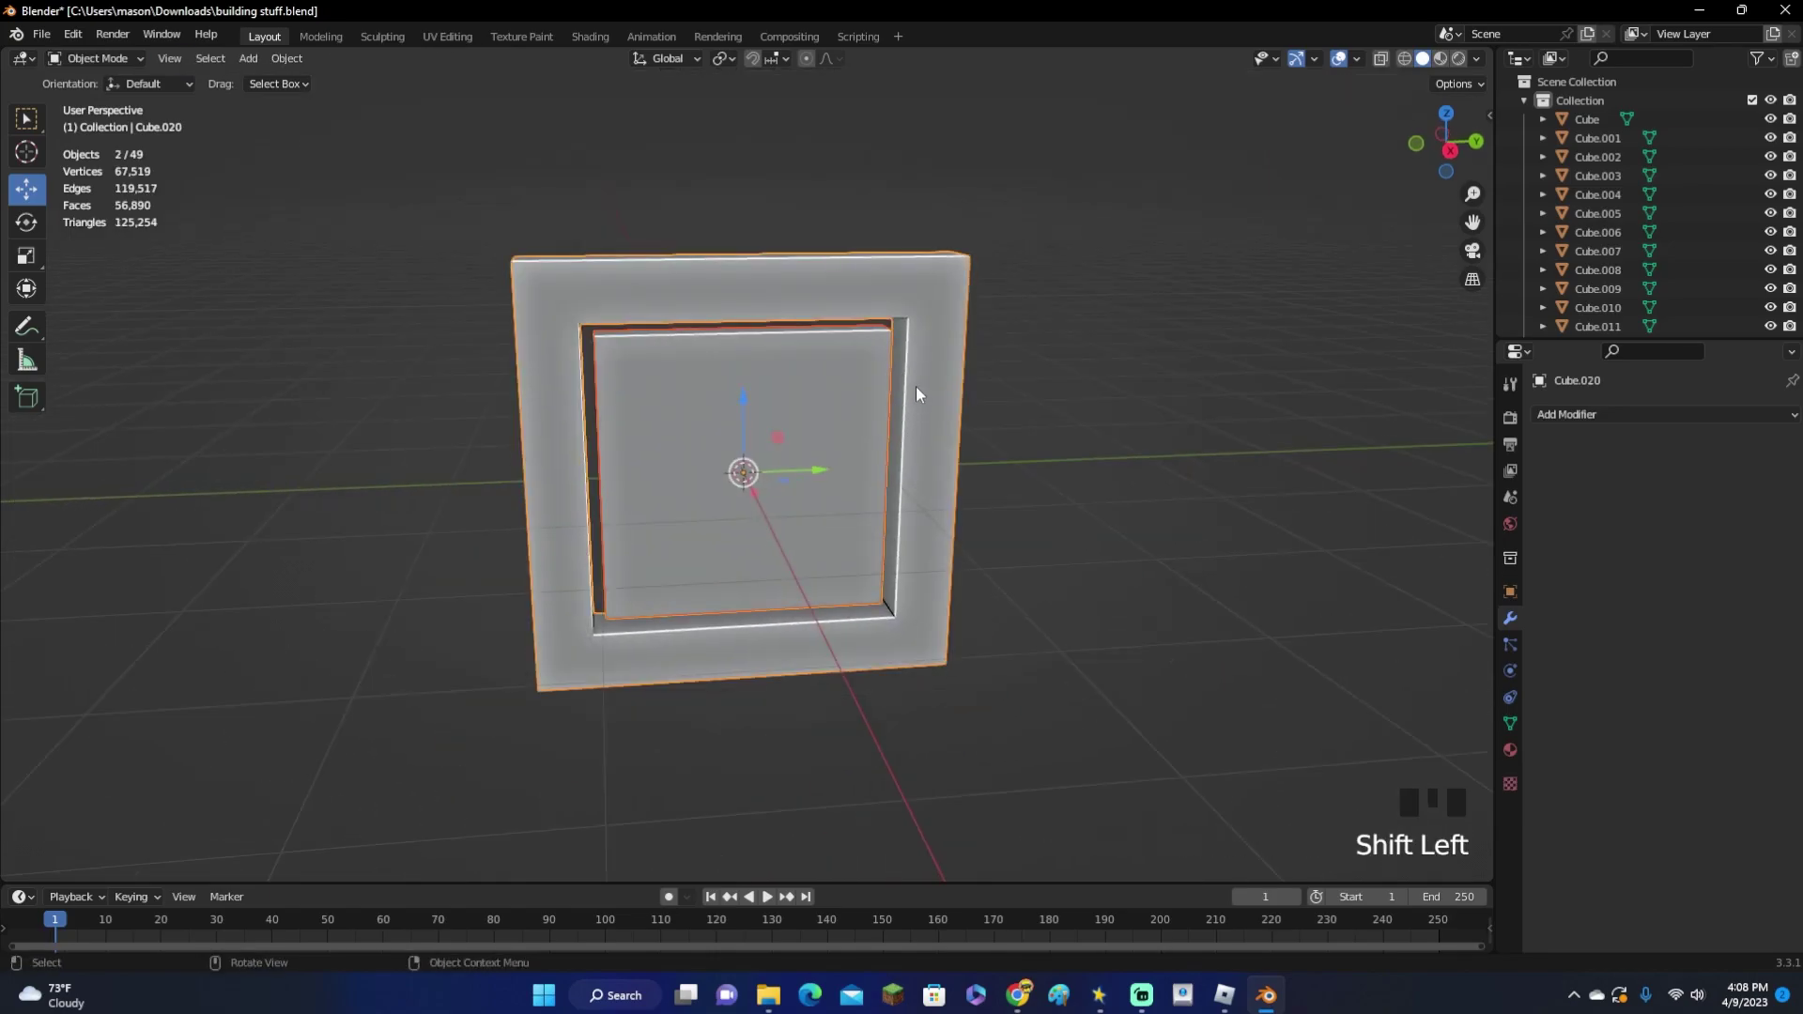
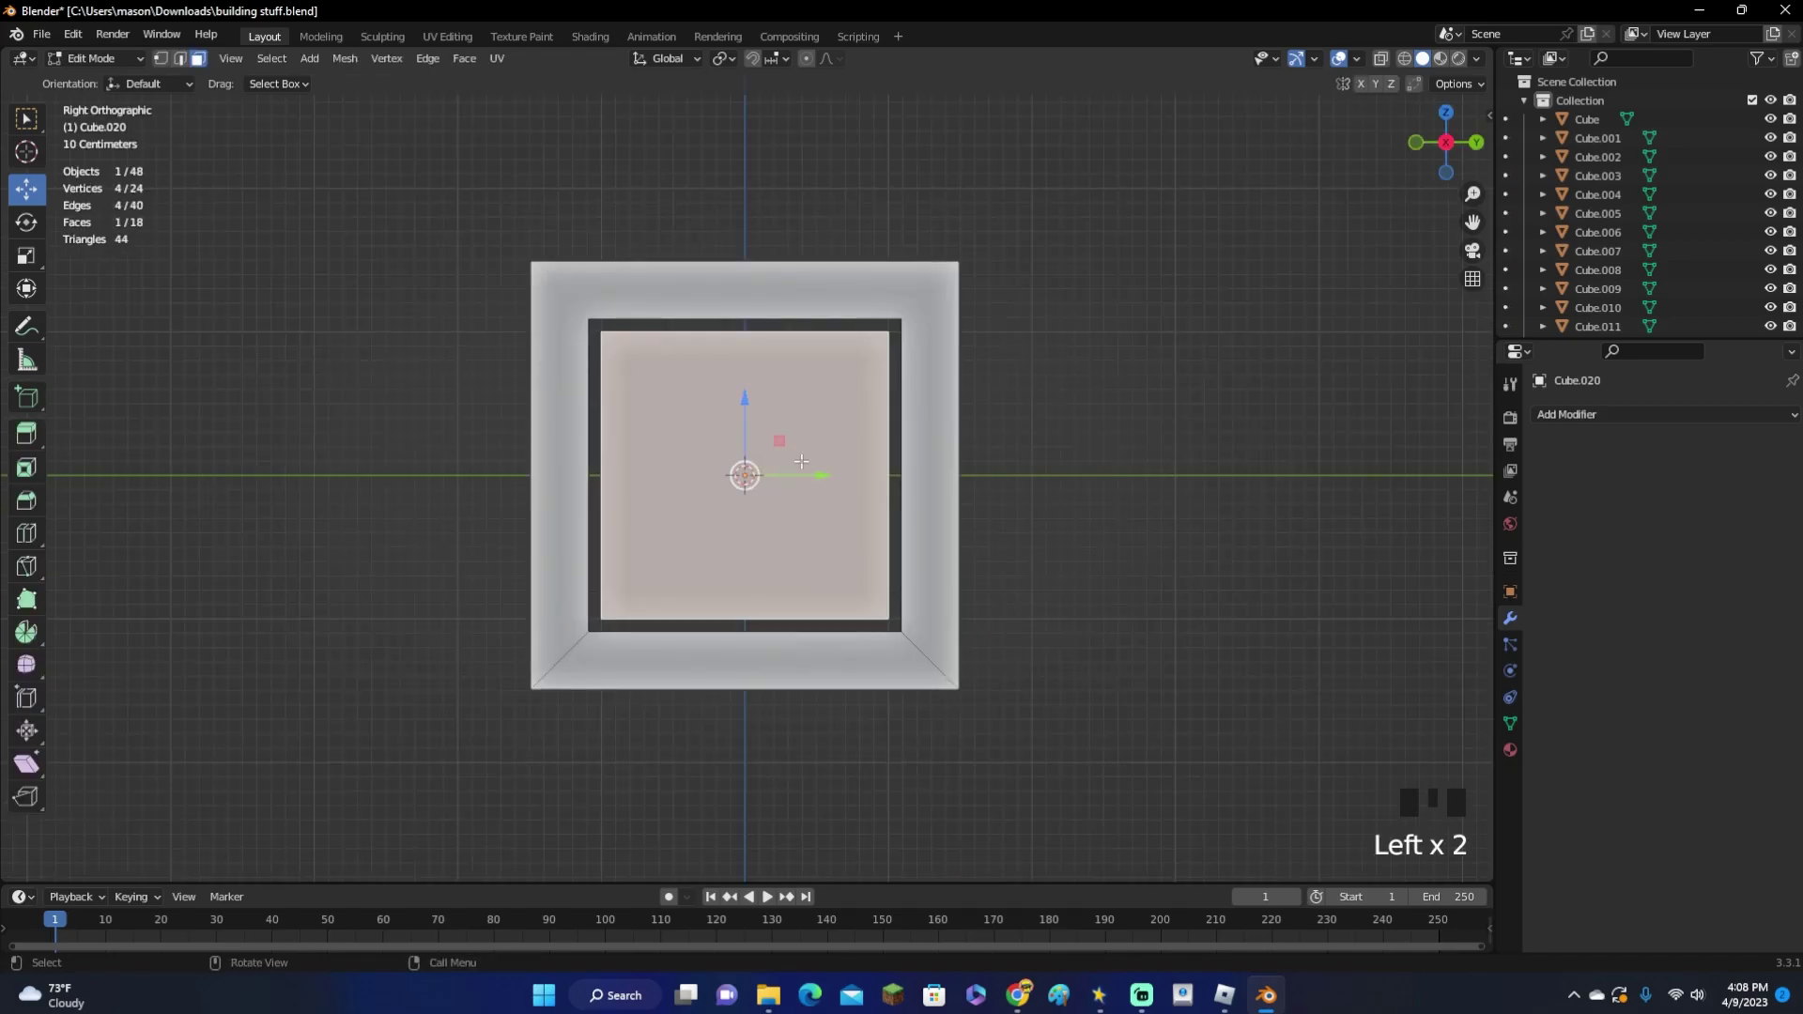
{"action": "key", "text": "l"}
{"action": "key", "text": "s"}
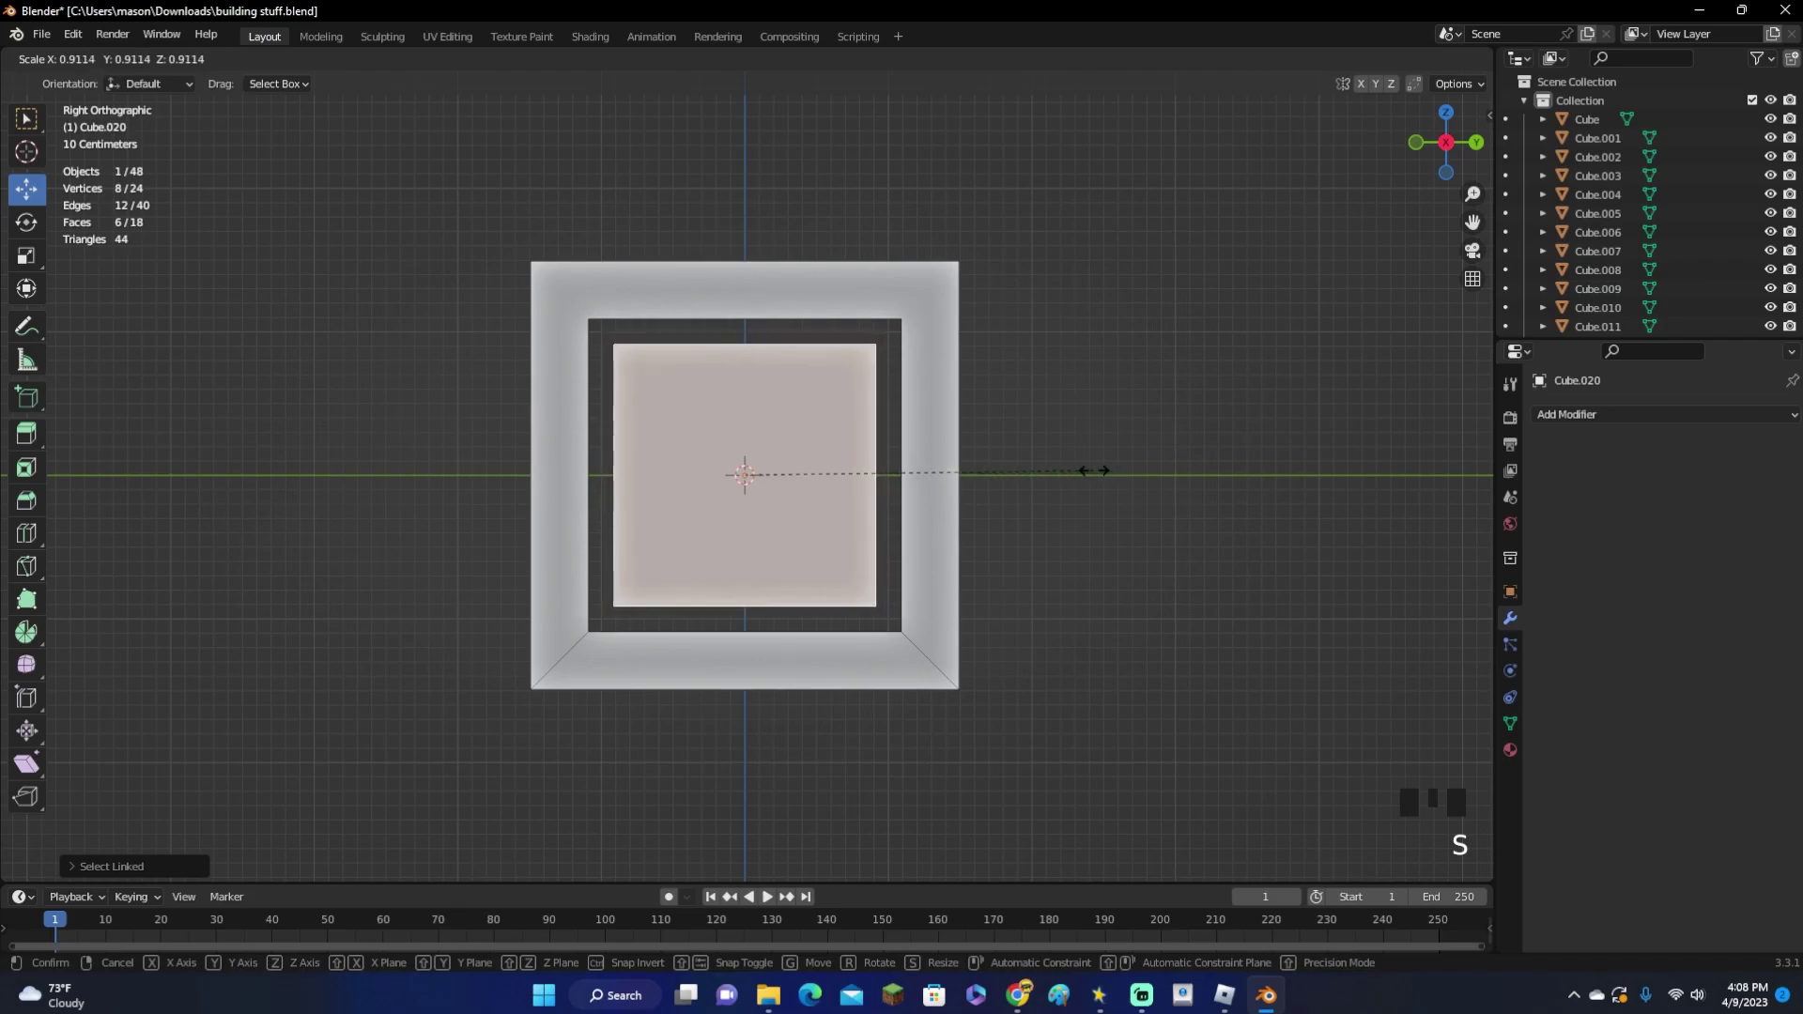
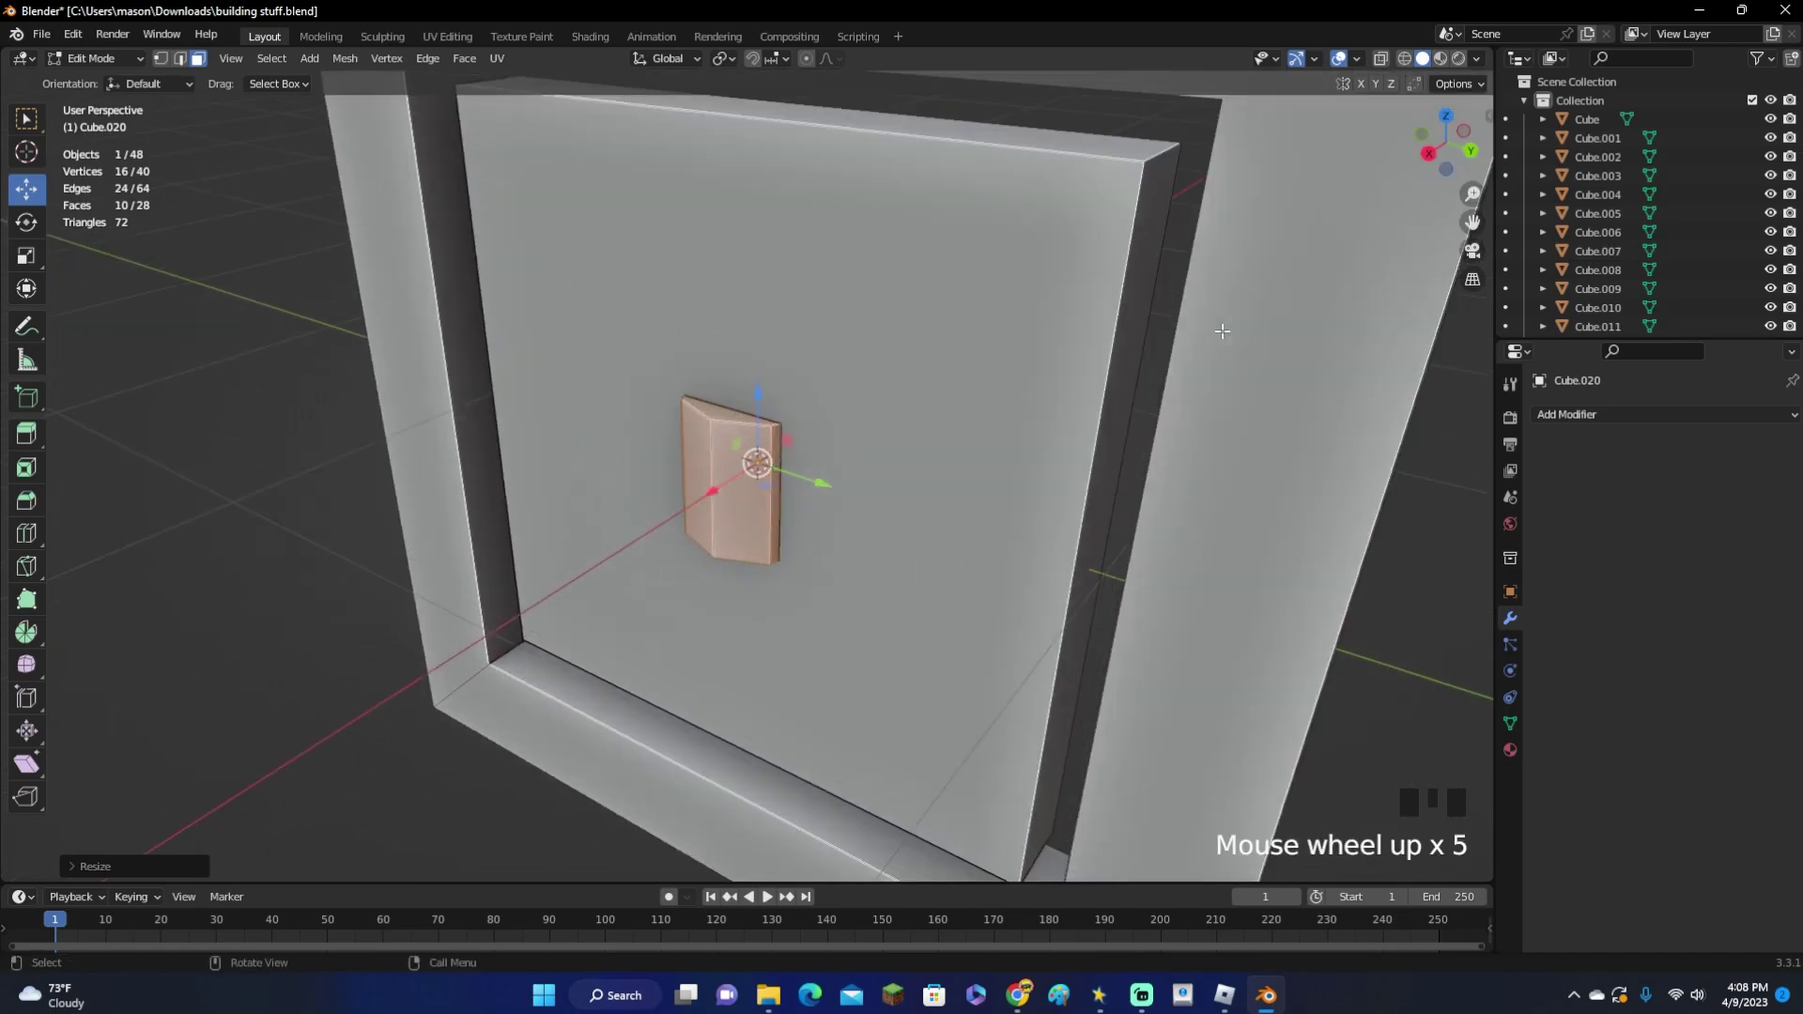
Shrink the small block on the pane into a tiny peg
{"action": "key", "text": "s"}
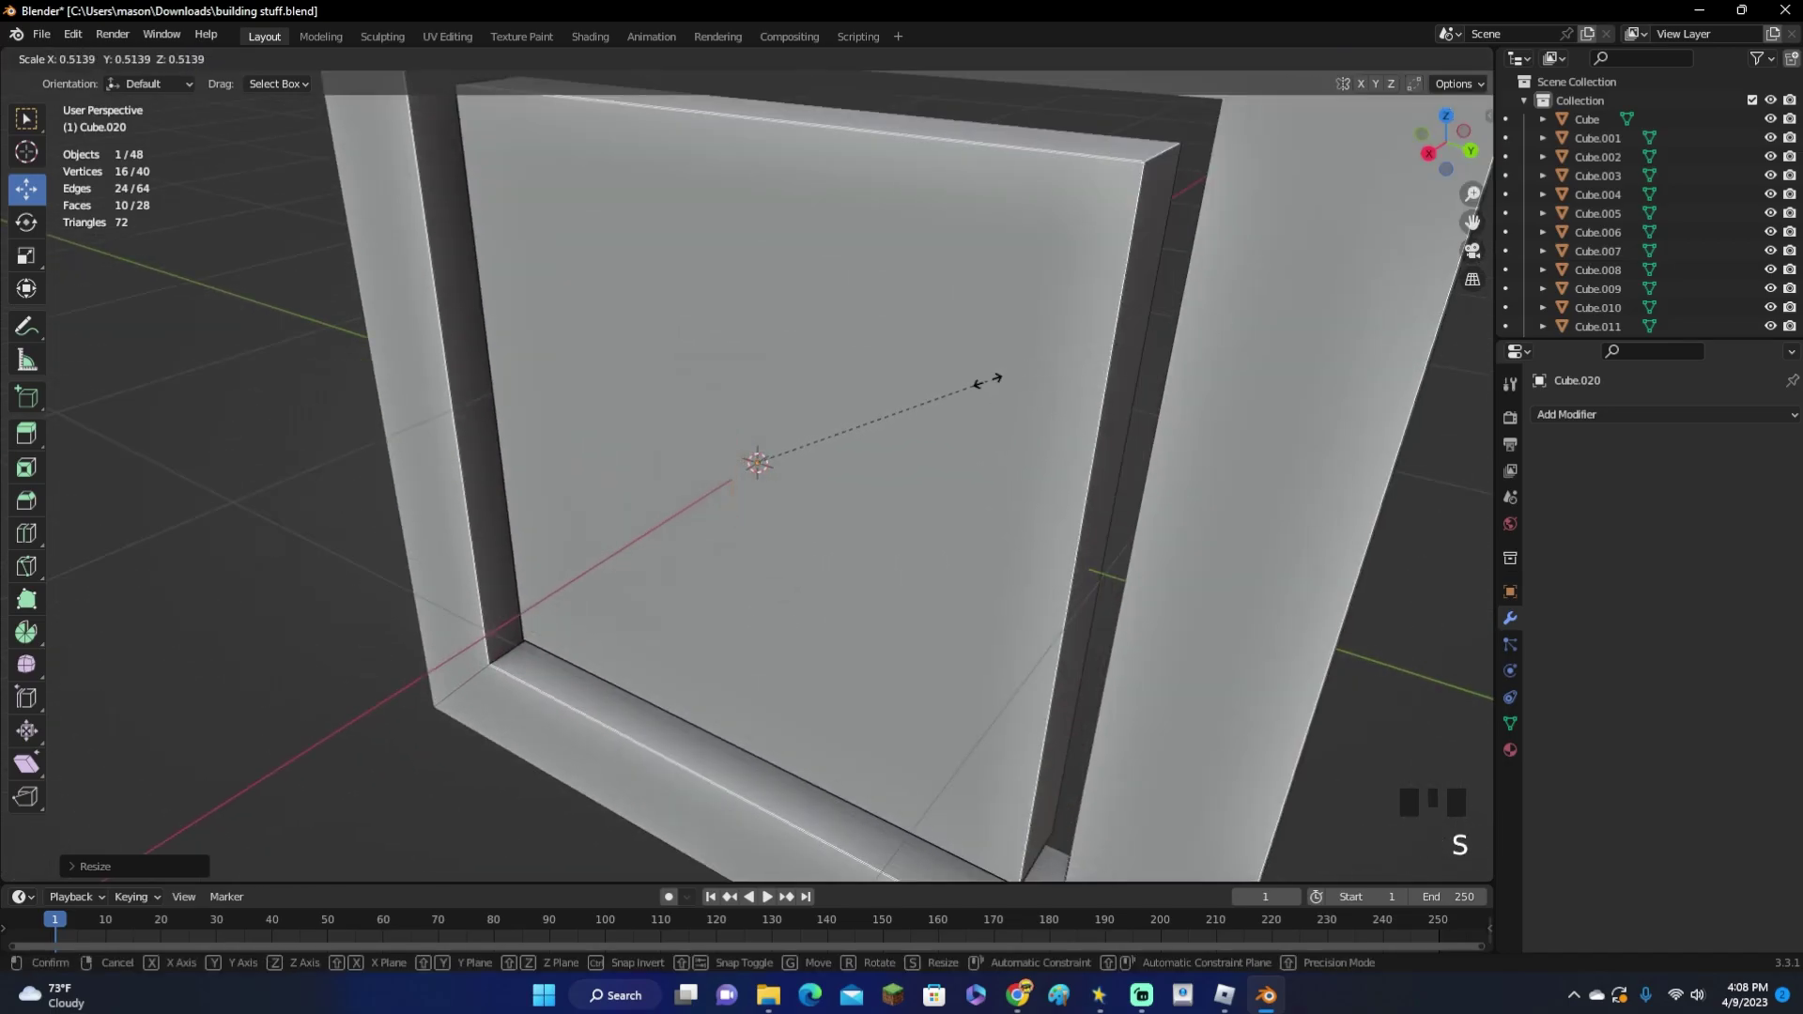
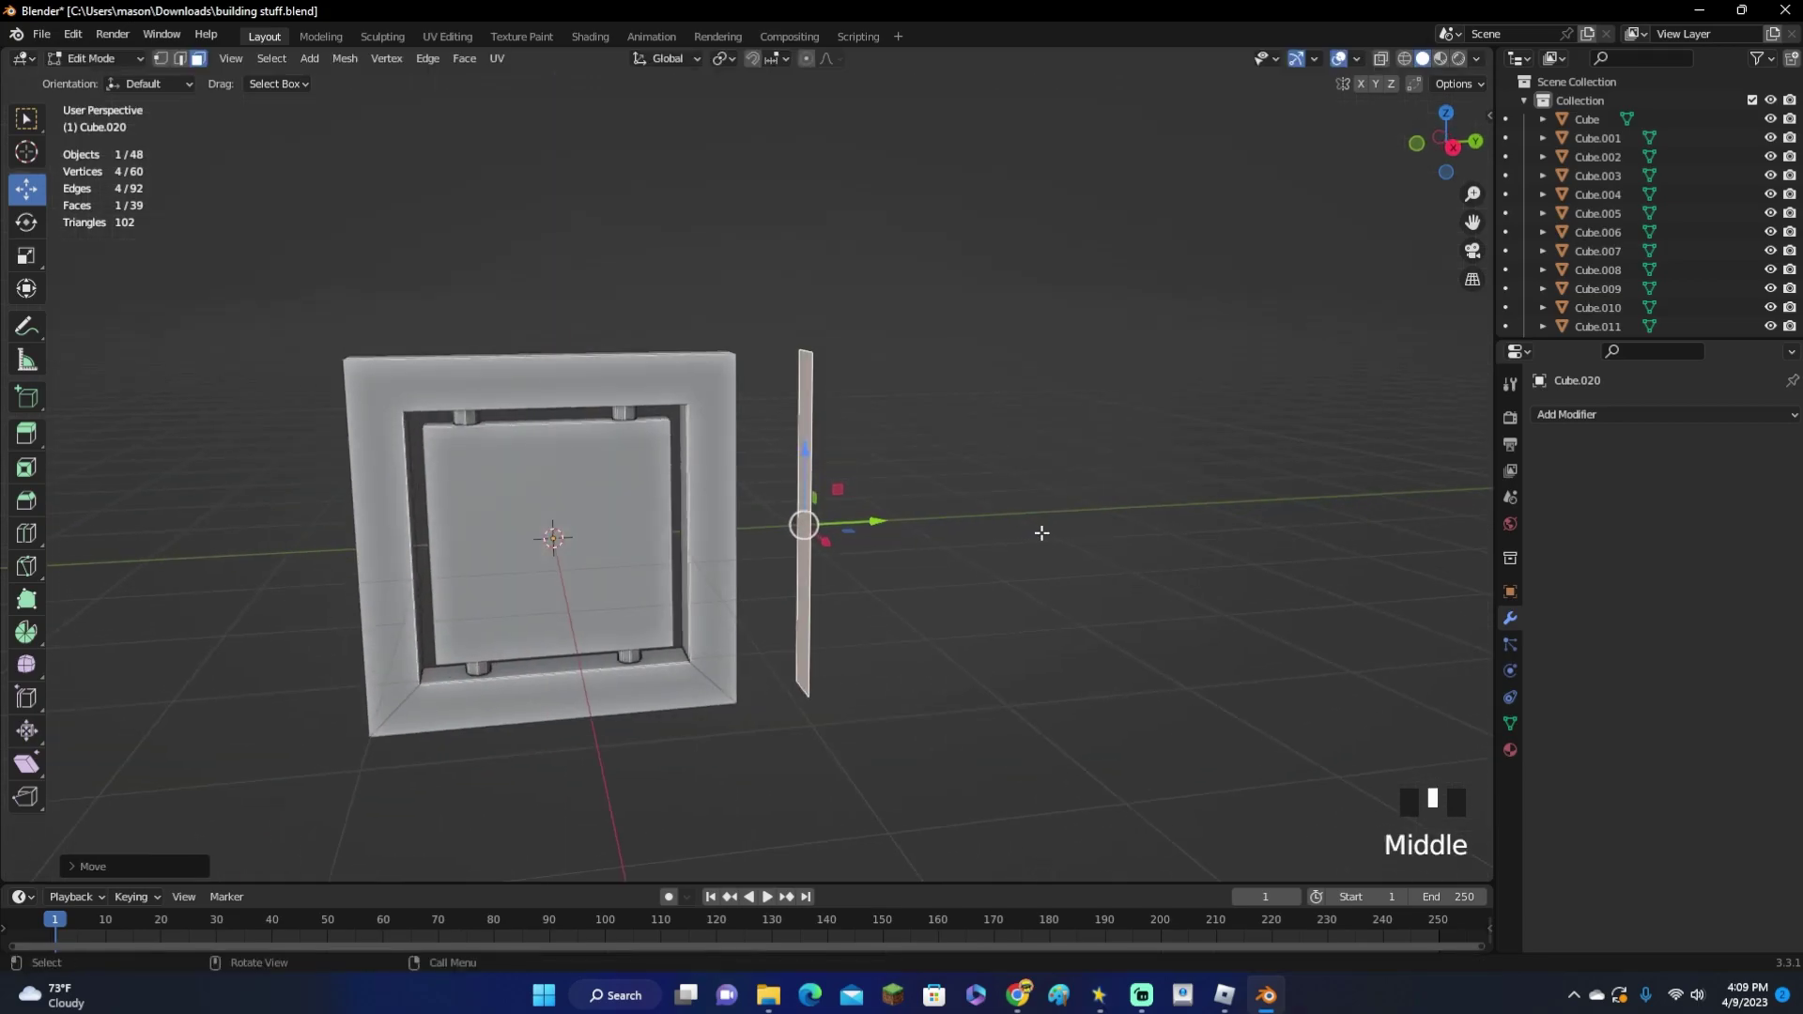
Stretch the thin bar taller along its height in side view
{"action": "key", "text": "s"}
{"action": "left_click", "coordinate": [1459, 158]}
{"action": "key", "text": "s"}
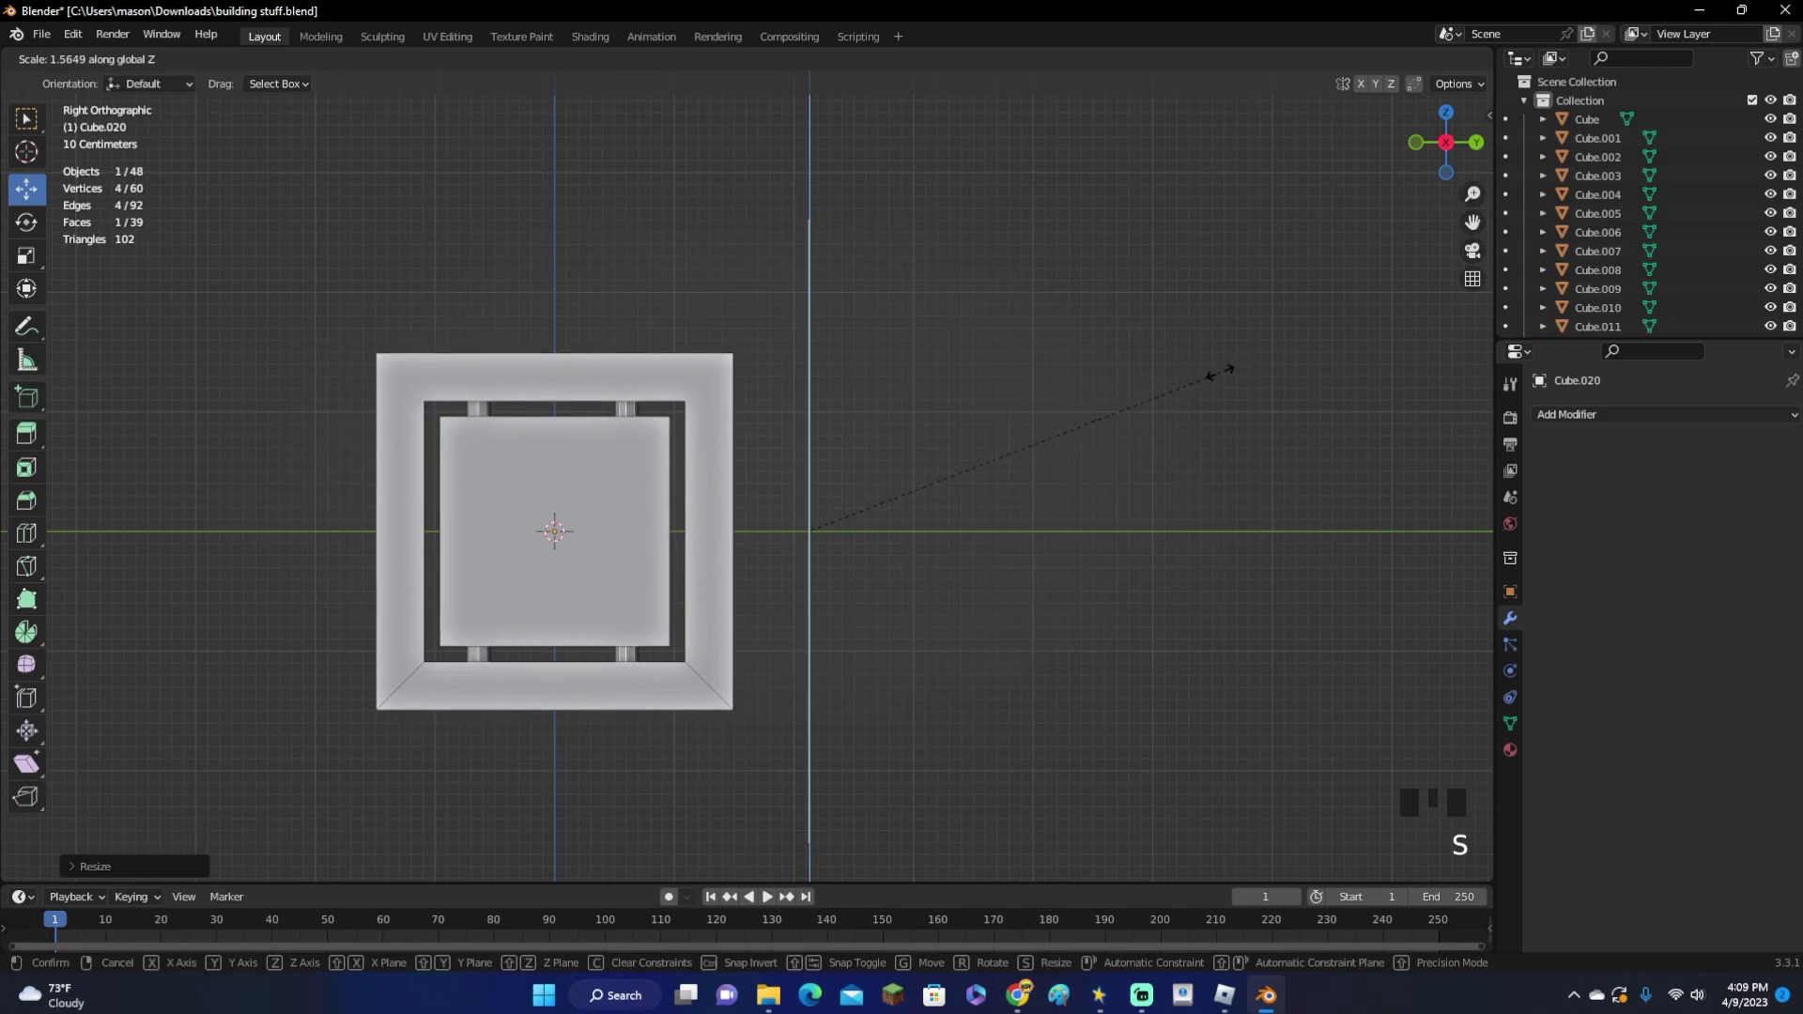
{"action": "key", "text": "s"}
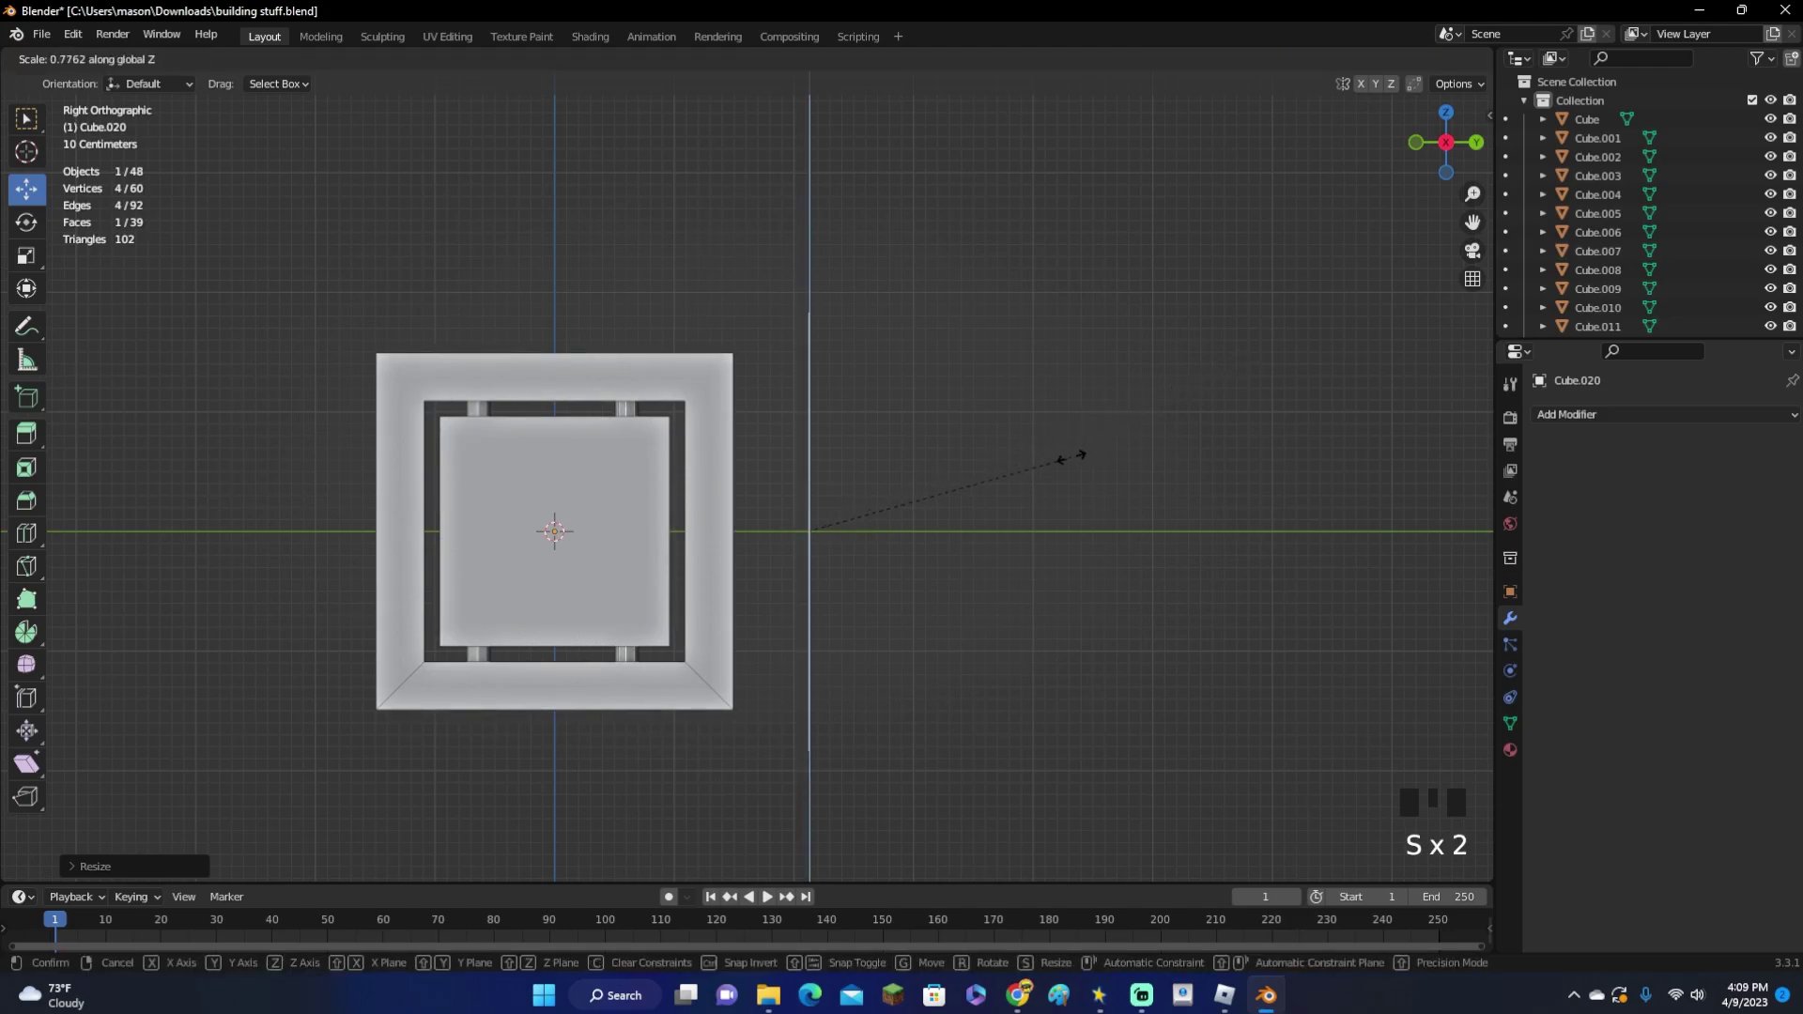
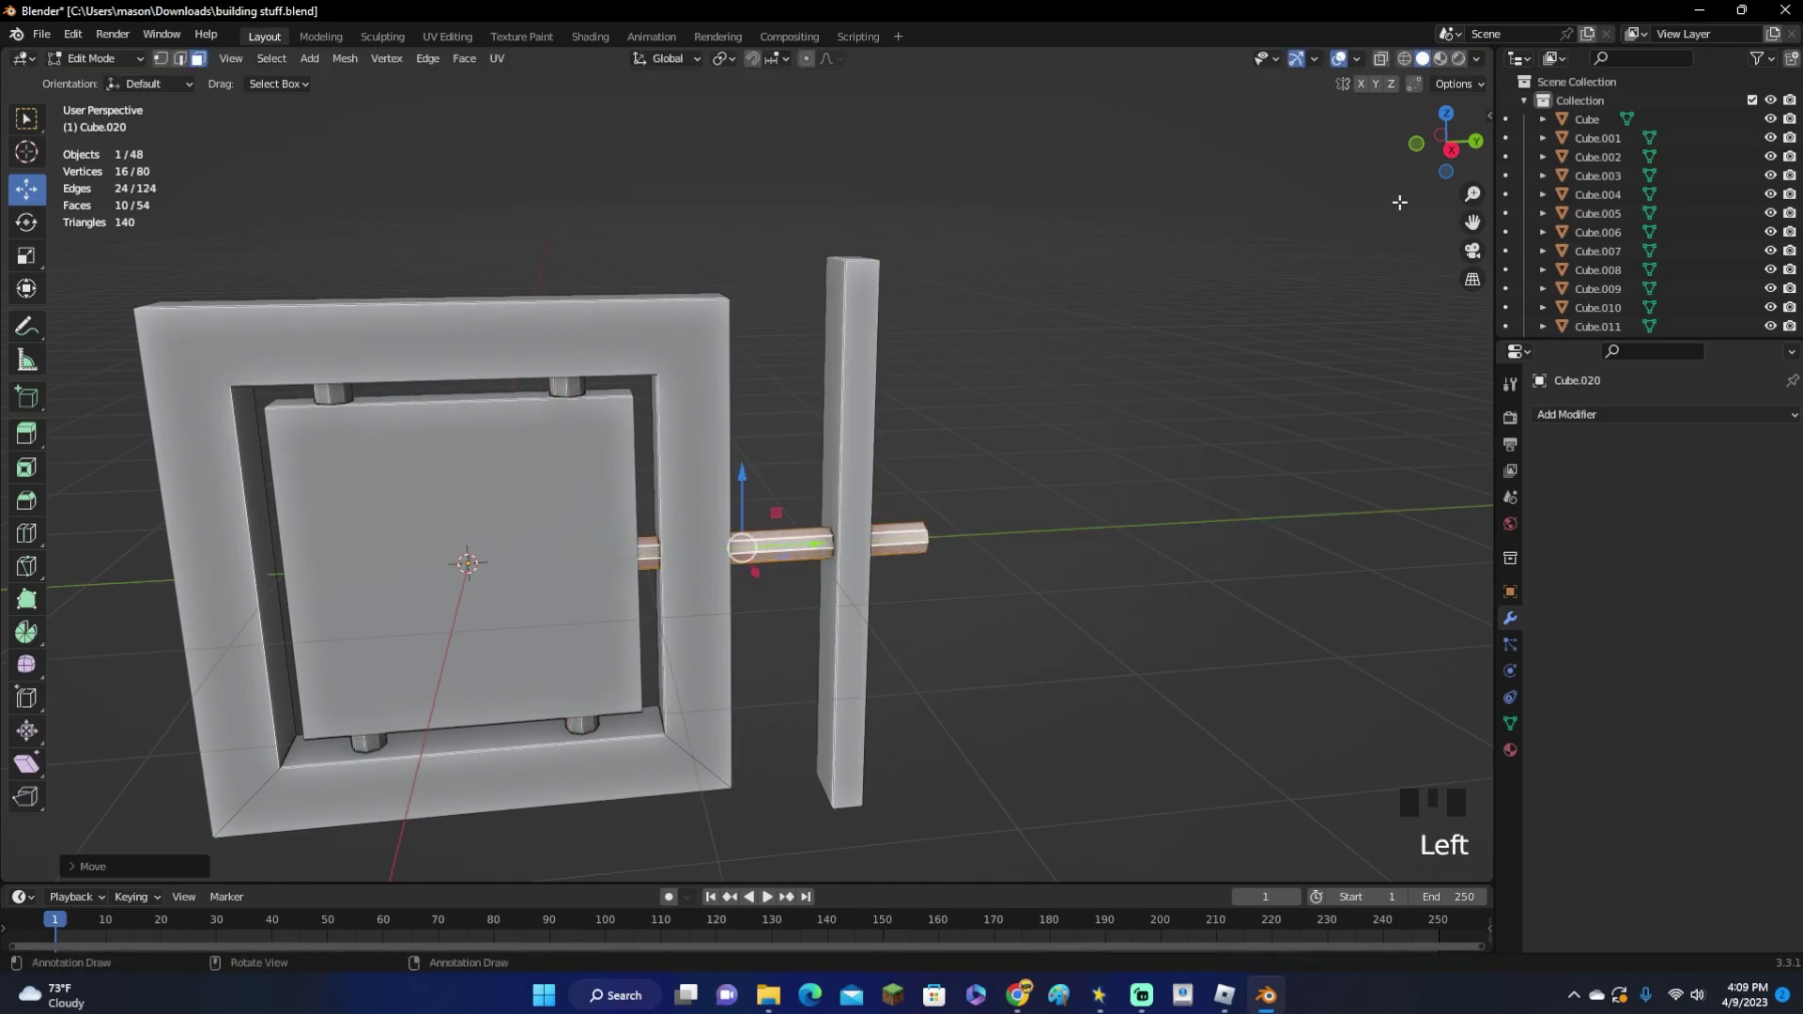
Raise the rod near the frame's top, size it to span frame and bar, and duplicate it
{"action": "left_click", "coordinate": [1457, 161]}
{"action": "key", "text": "s"}
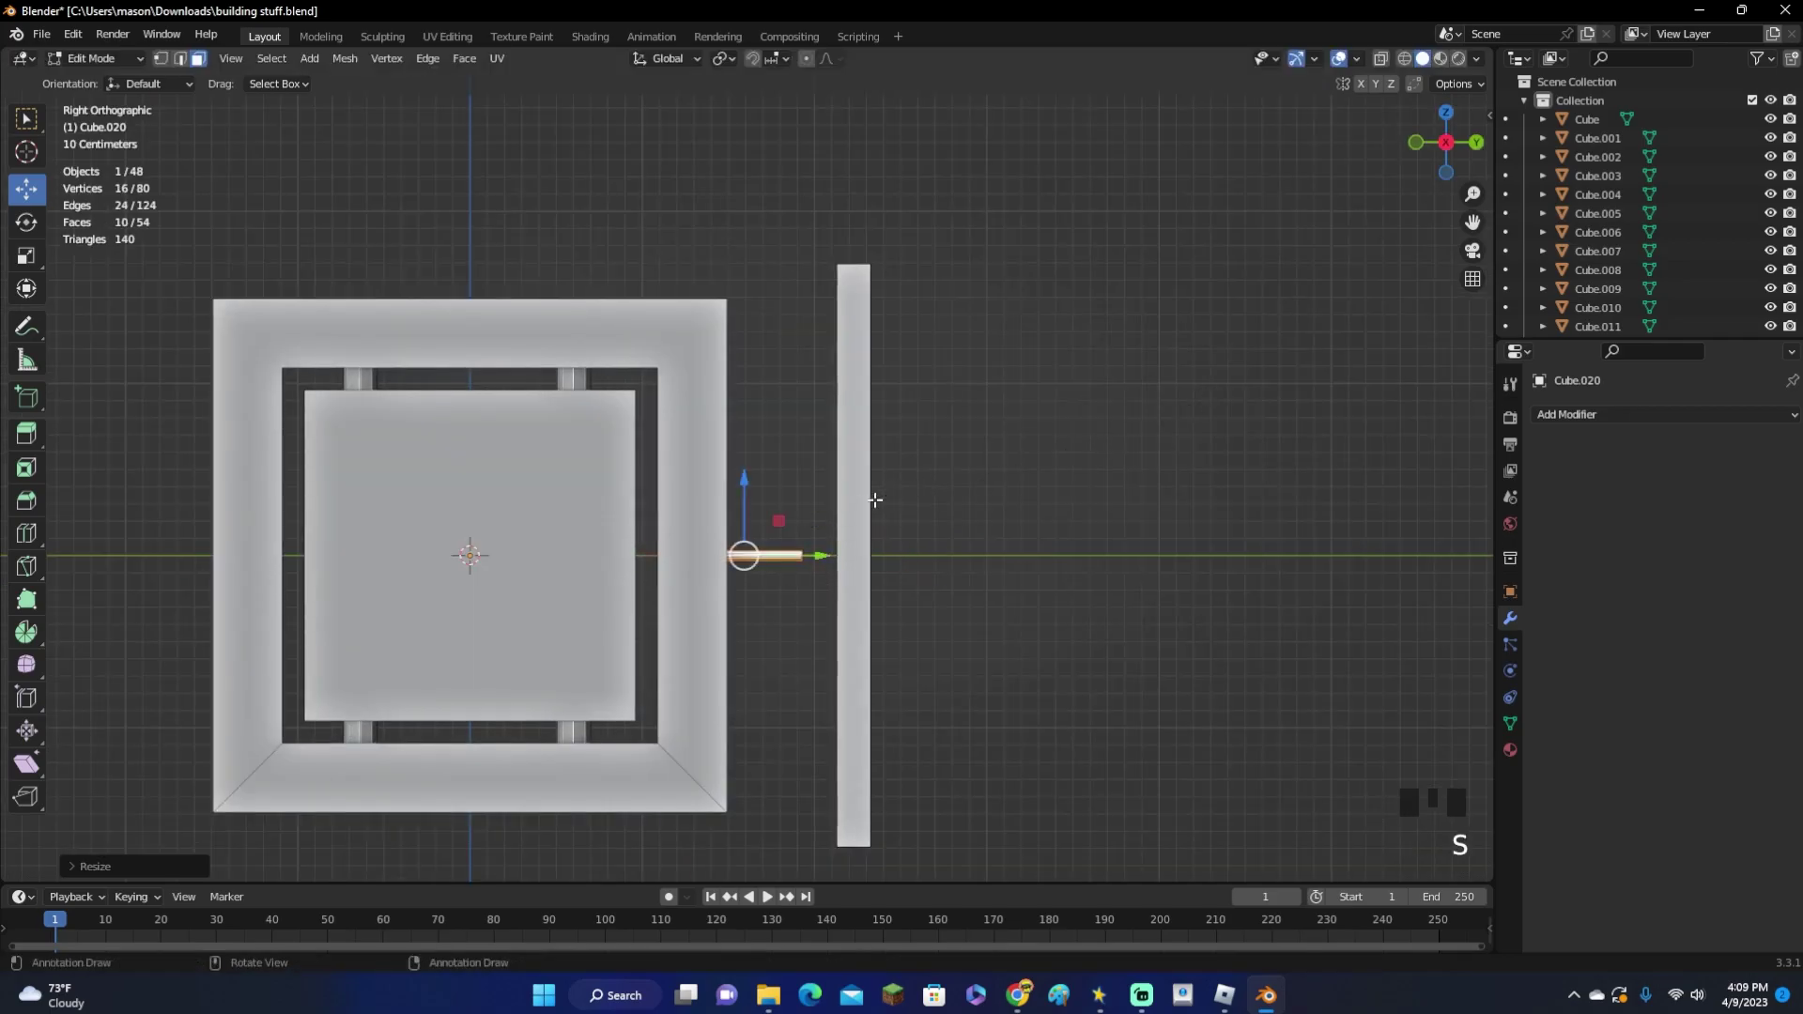
{"action": "key", "text": "g"}
{"action": "key", "text": "s"}
{"action": "key", "text": "g"}
{"action": "key", "text": "s"}
{"action": "key", "text": "s"}
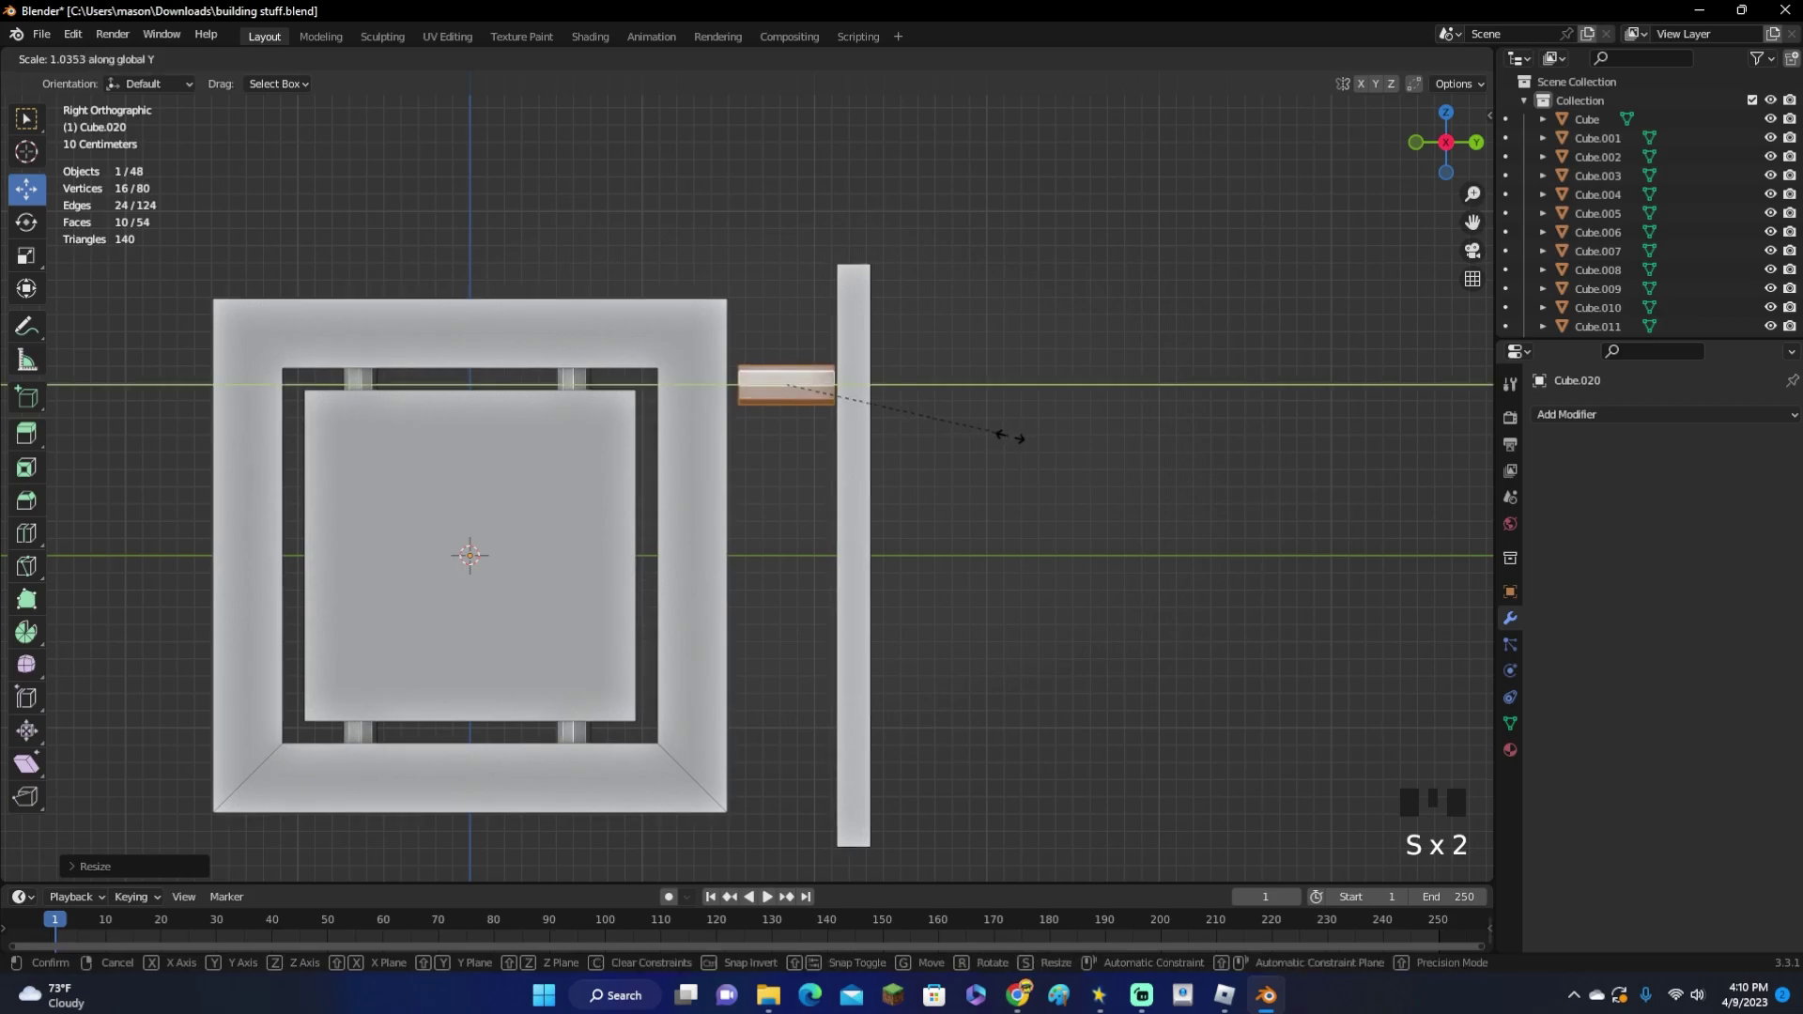
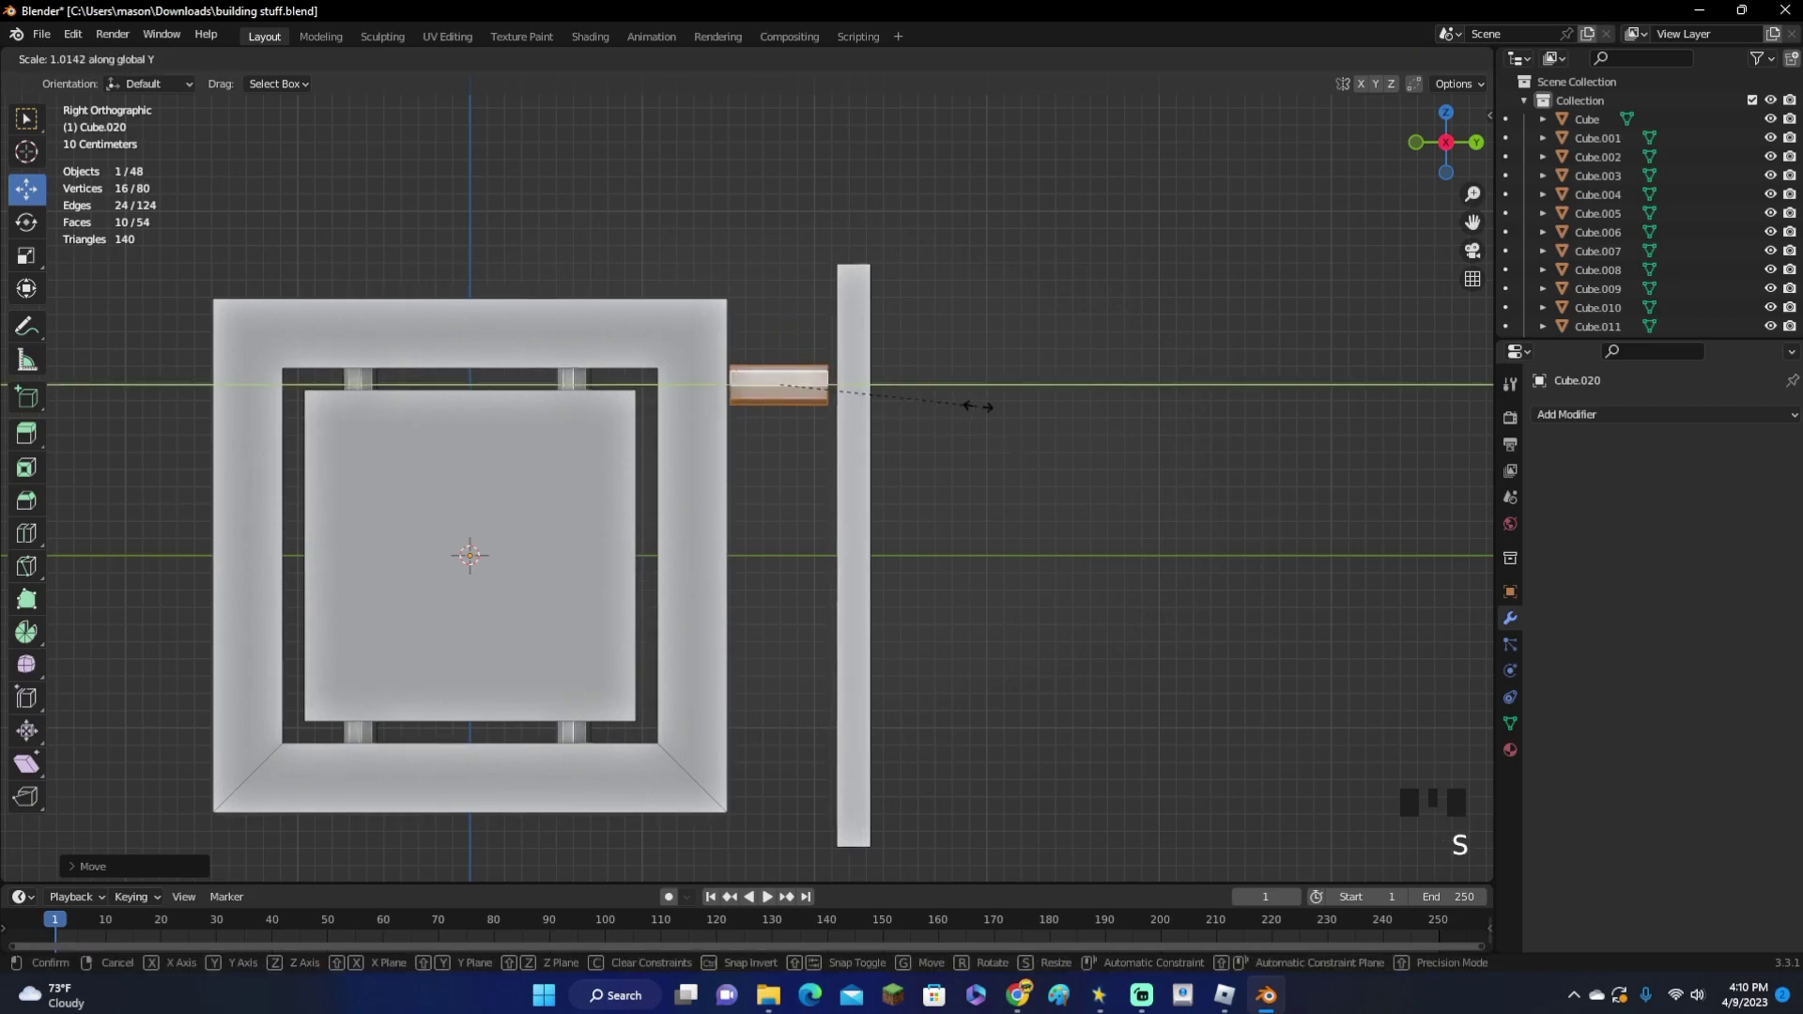
{"action": "key", "text": "shift+d"}
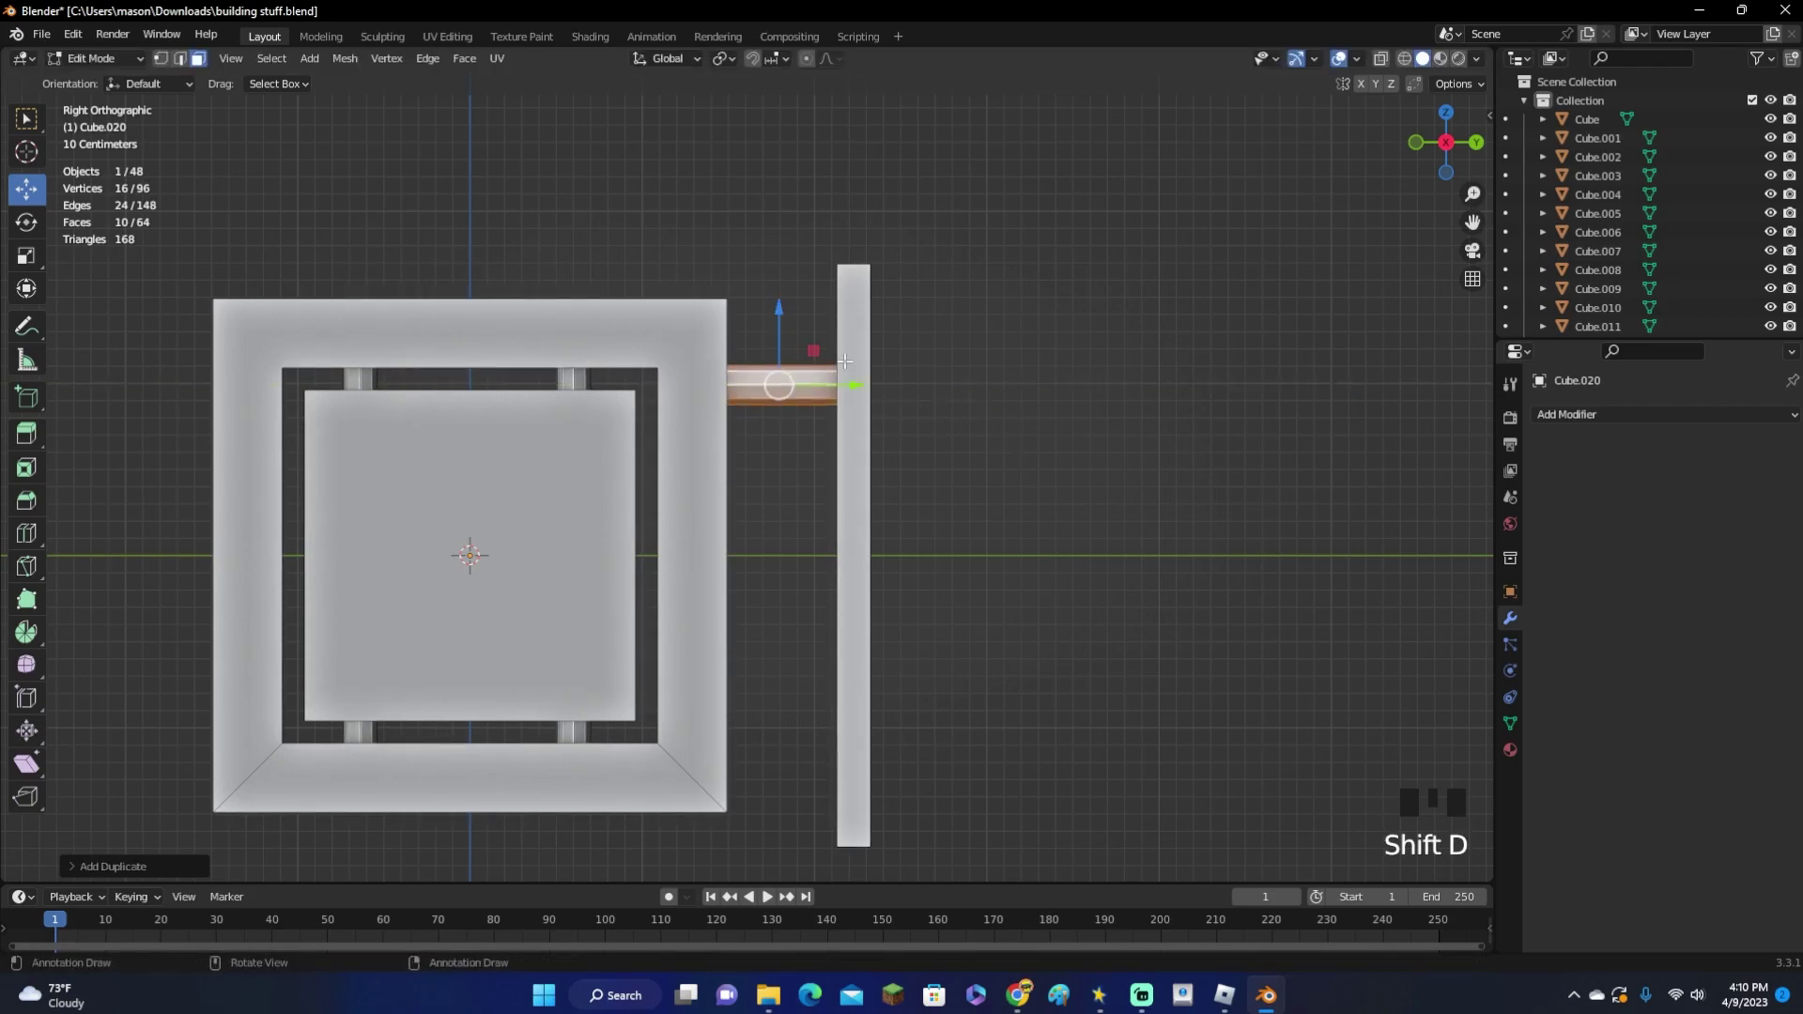
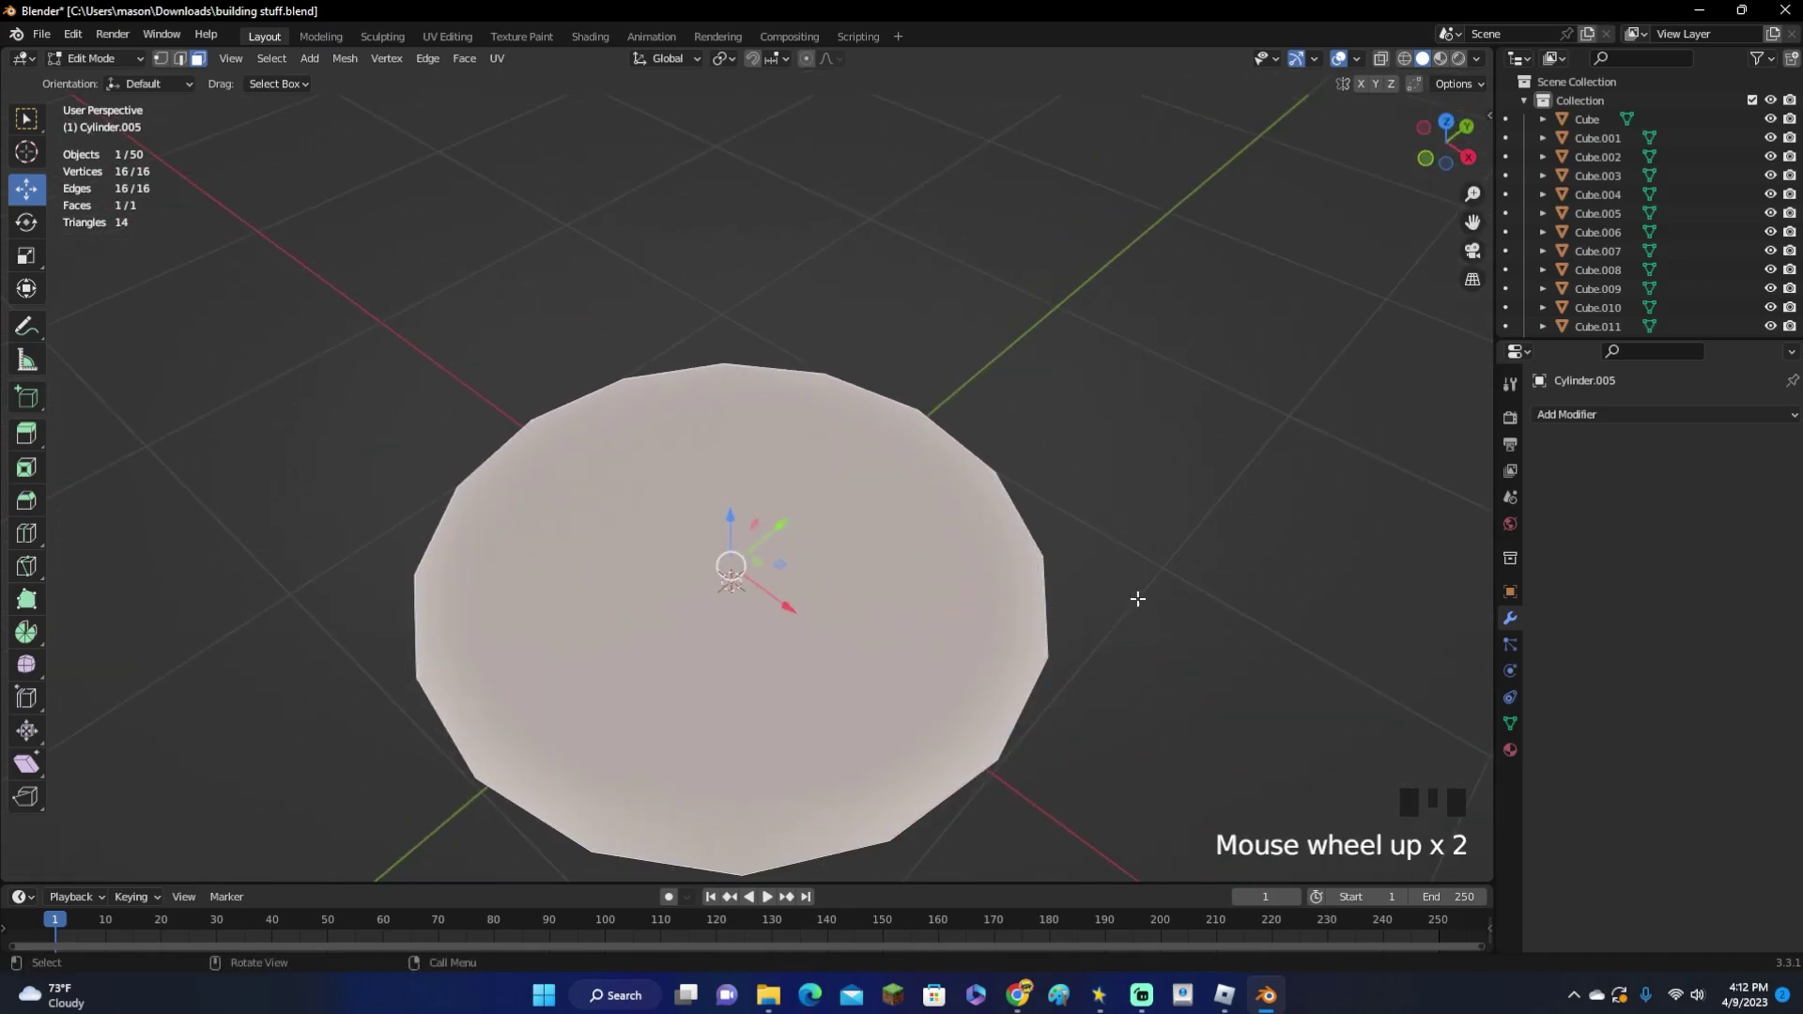
Inset concentric rings into the disc and pull its centre into a shallow bowl curve
{"action": "key", "text": "i"}
{"action": "key", "text": "i"}
{"action": "key", "text": "i"}
{"action": "key", "text": "i"}
{"action": "key", "text": "i"}
{"action": "key", "text": "i"}
{"action": "key", "text": "i"}
{"action": "key", "text": "i"}
{"action": "key", "text": "i"}
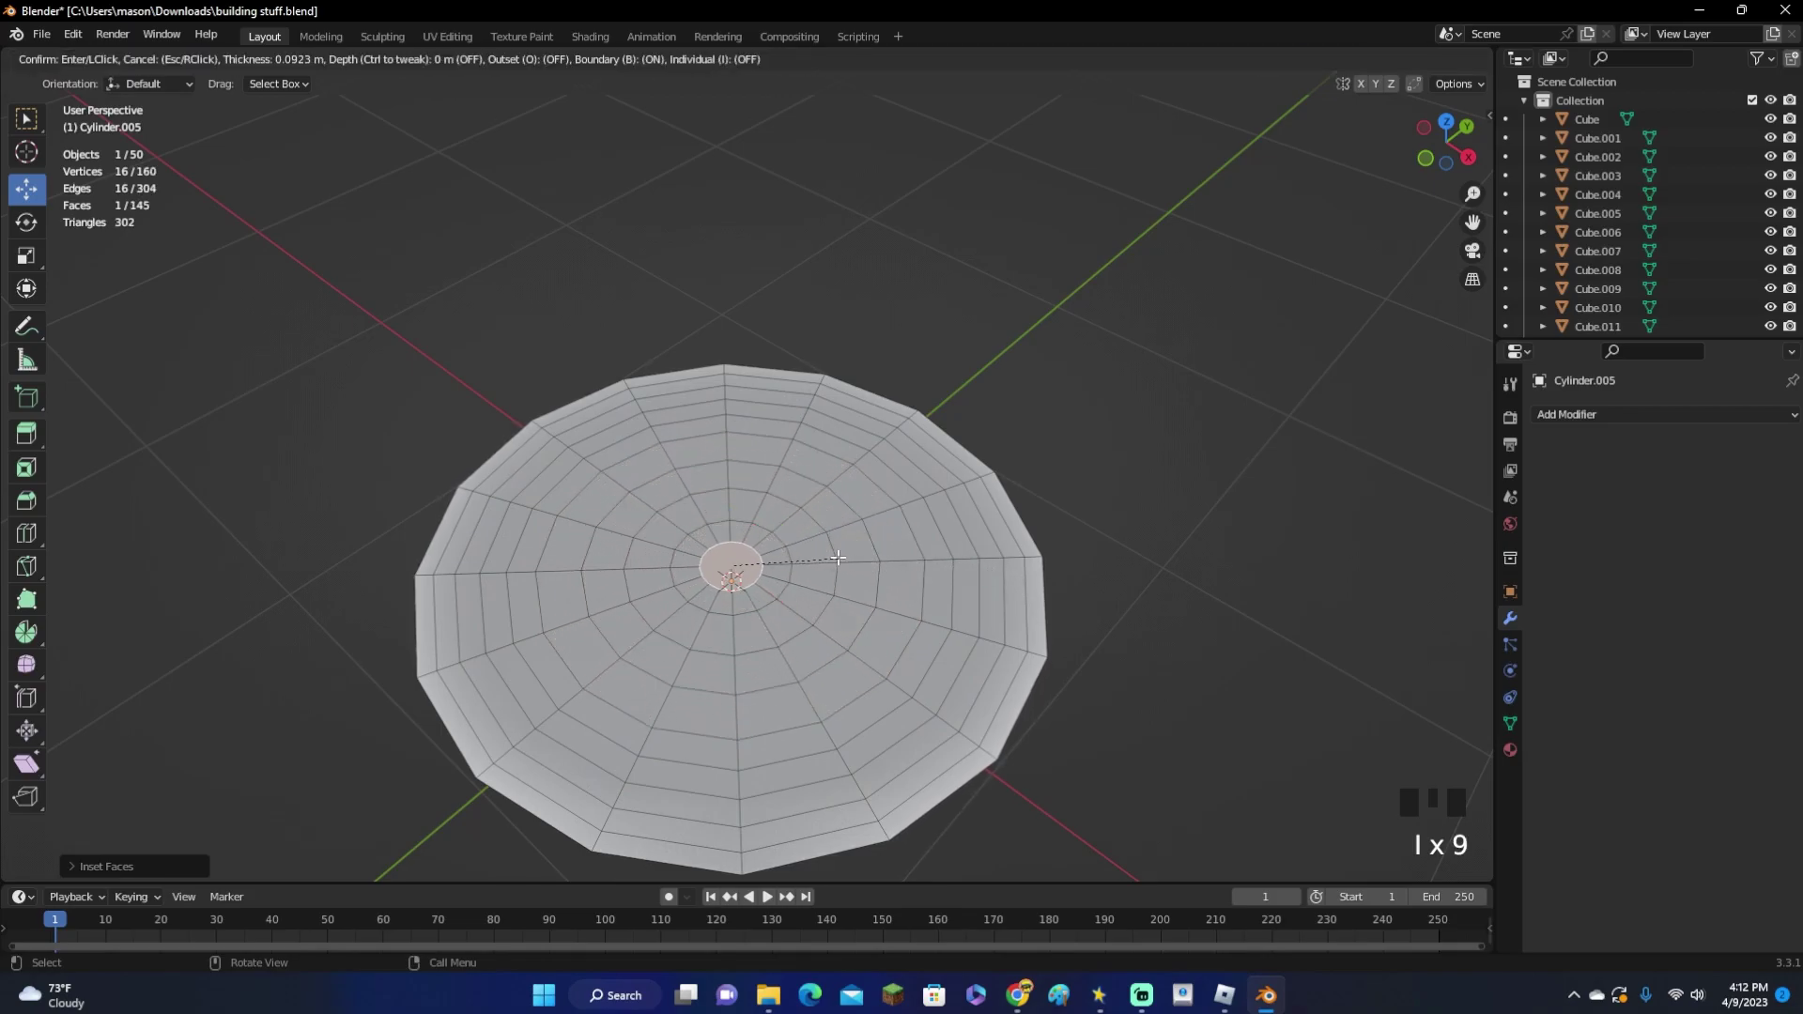
{"action": "key", "text": "i"}
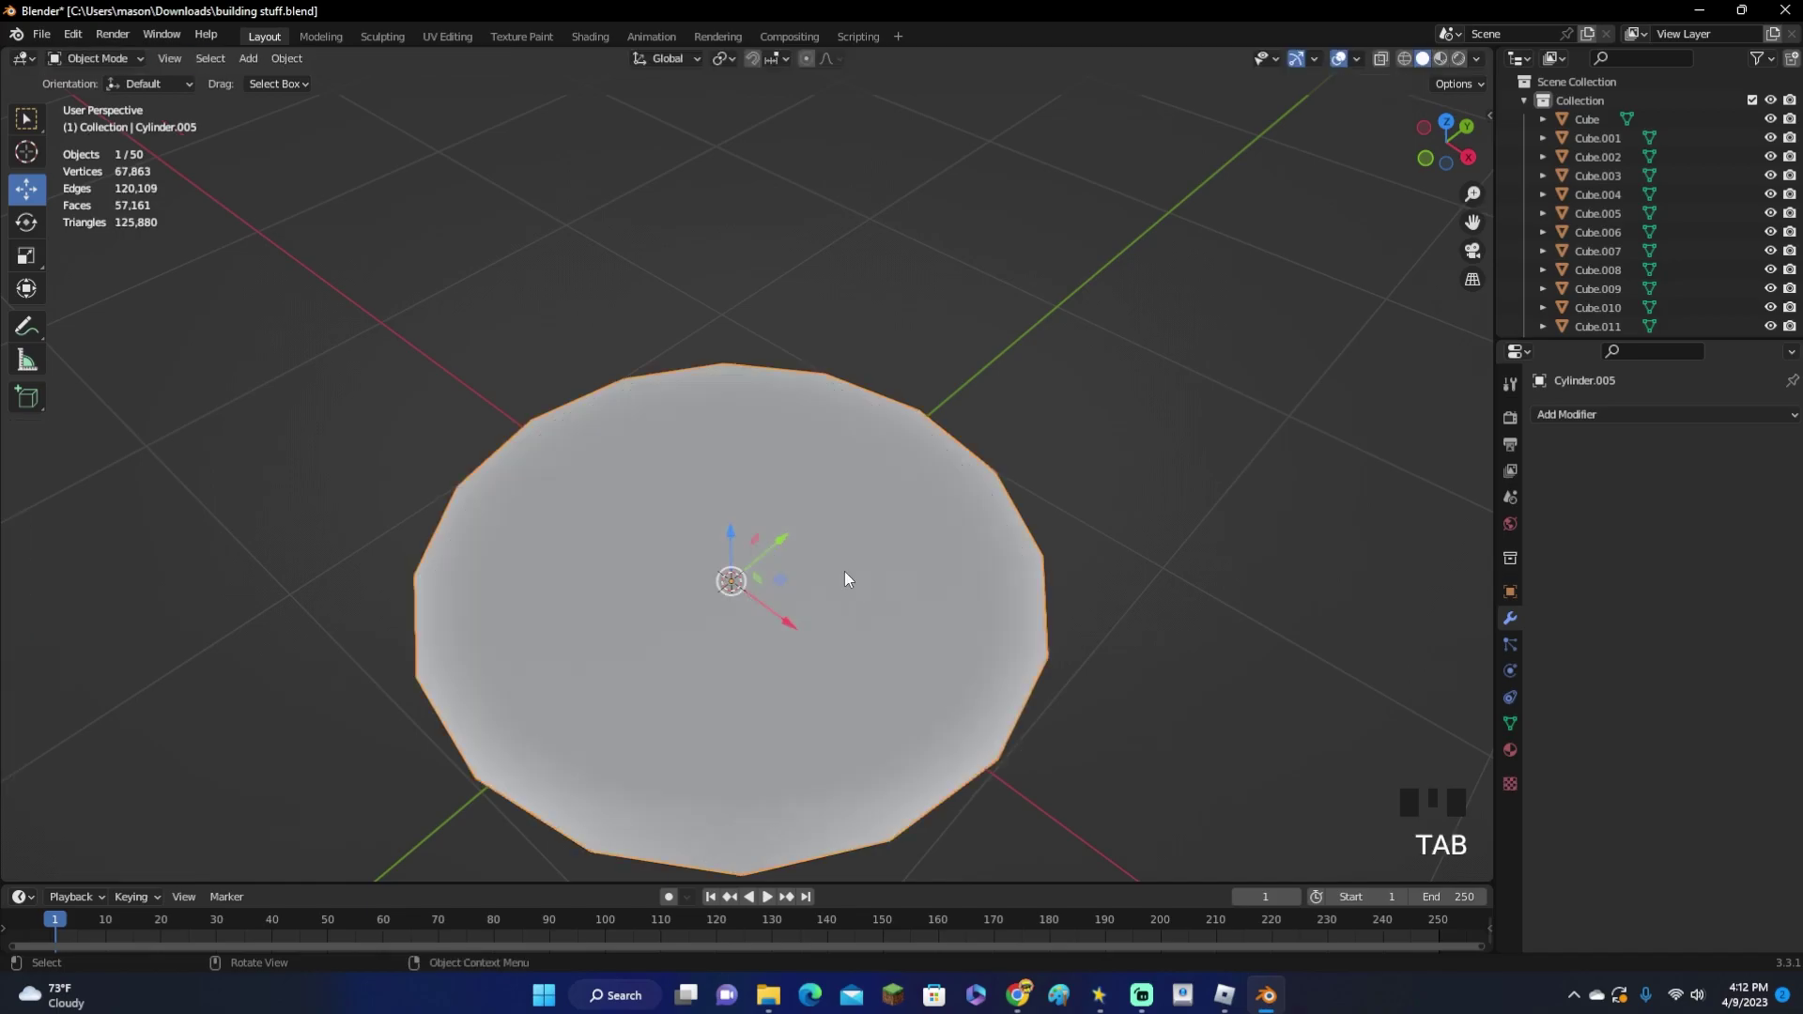
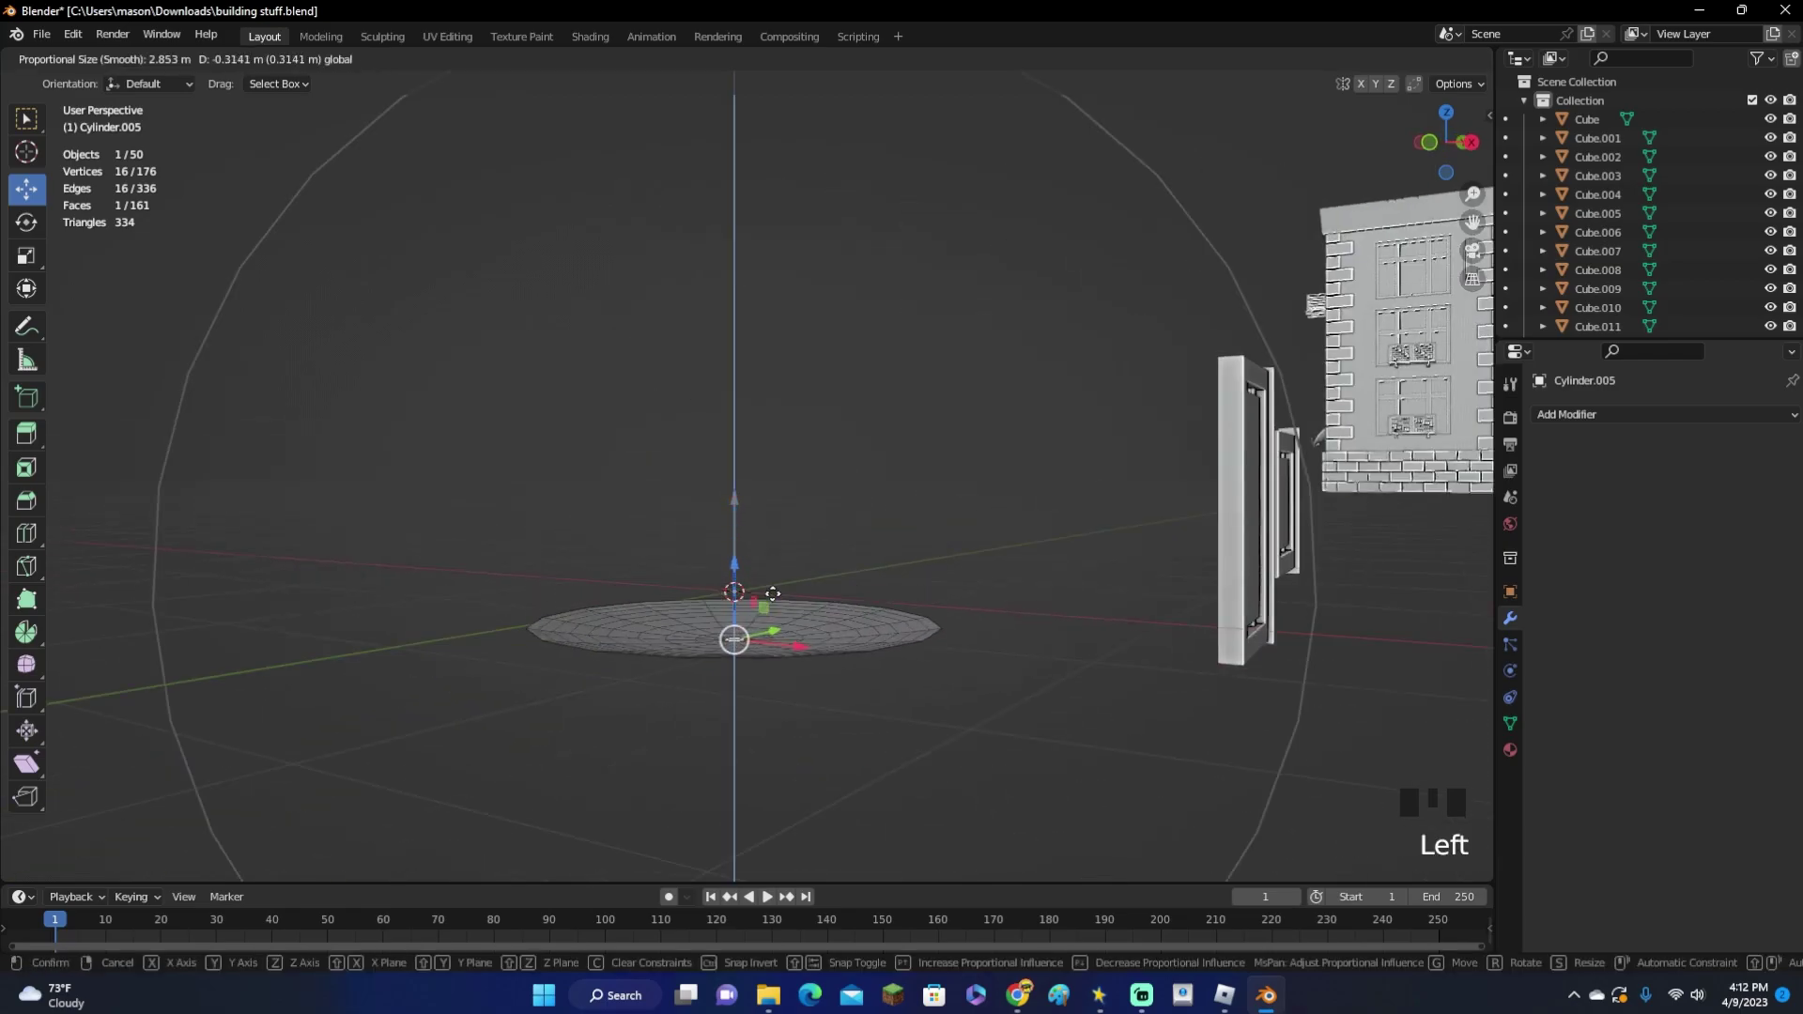
{"action": "left_click_drag", "start_coordinate": [657, 810], "coordinate": [808, 644]}
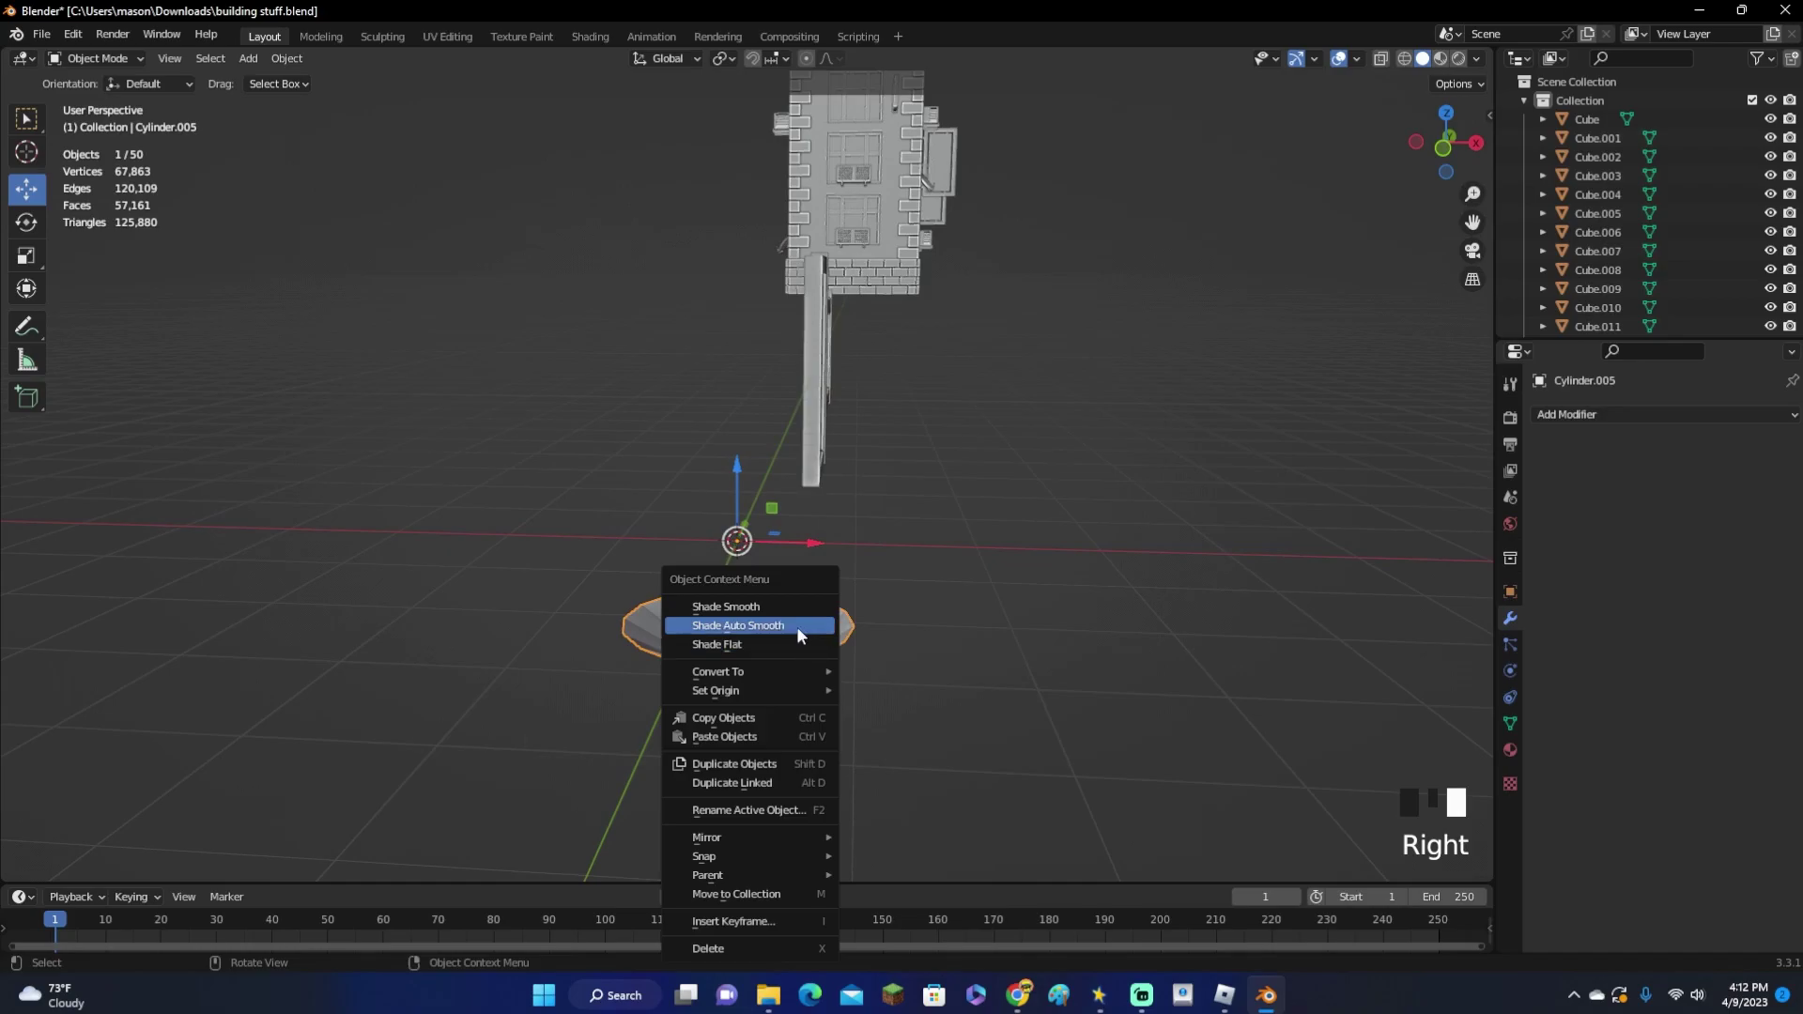
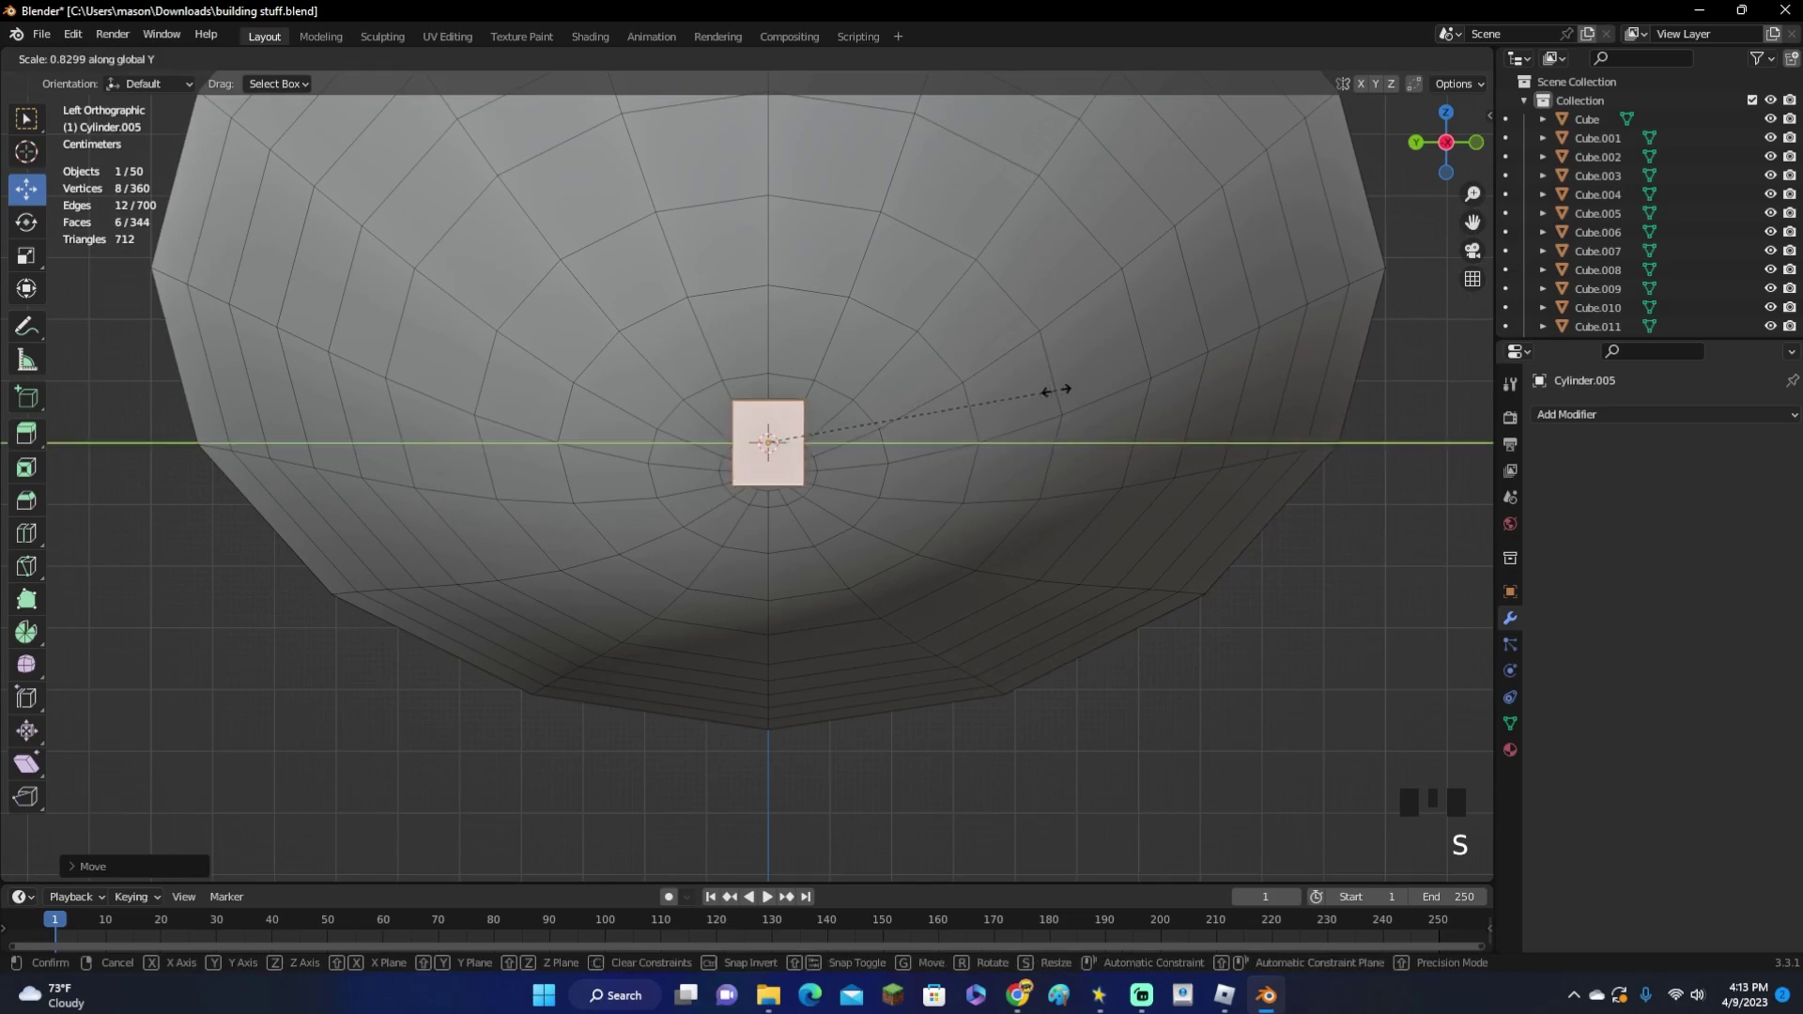
Stretch the small face at the dish's base into a narrow mounting block
{"action": "key", "text": "s"}
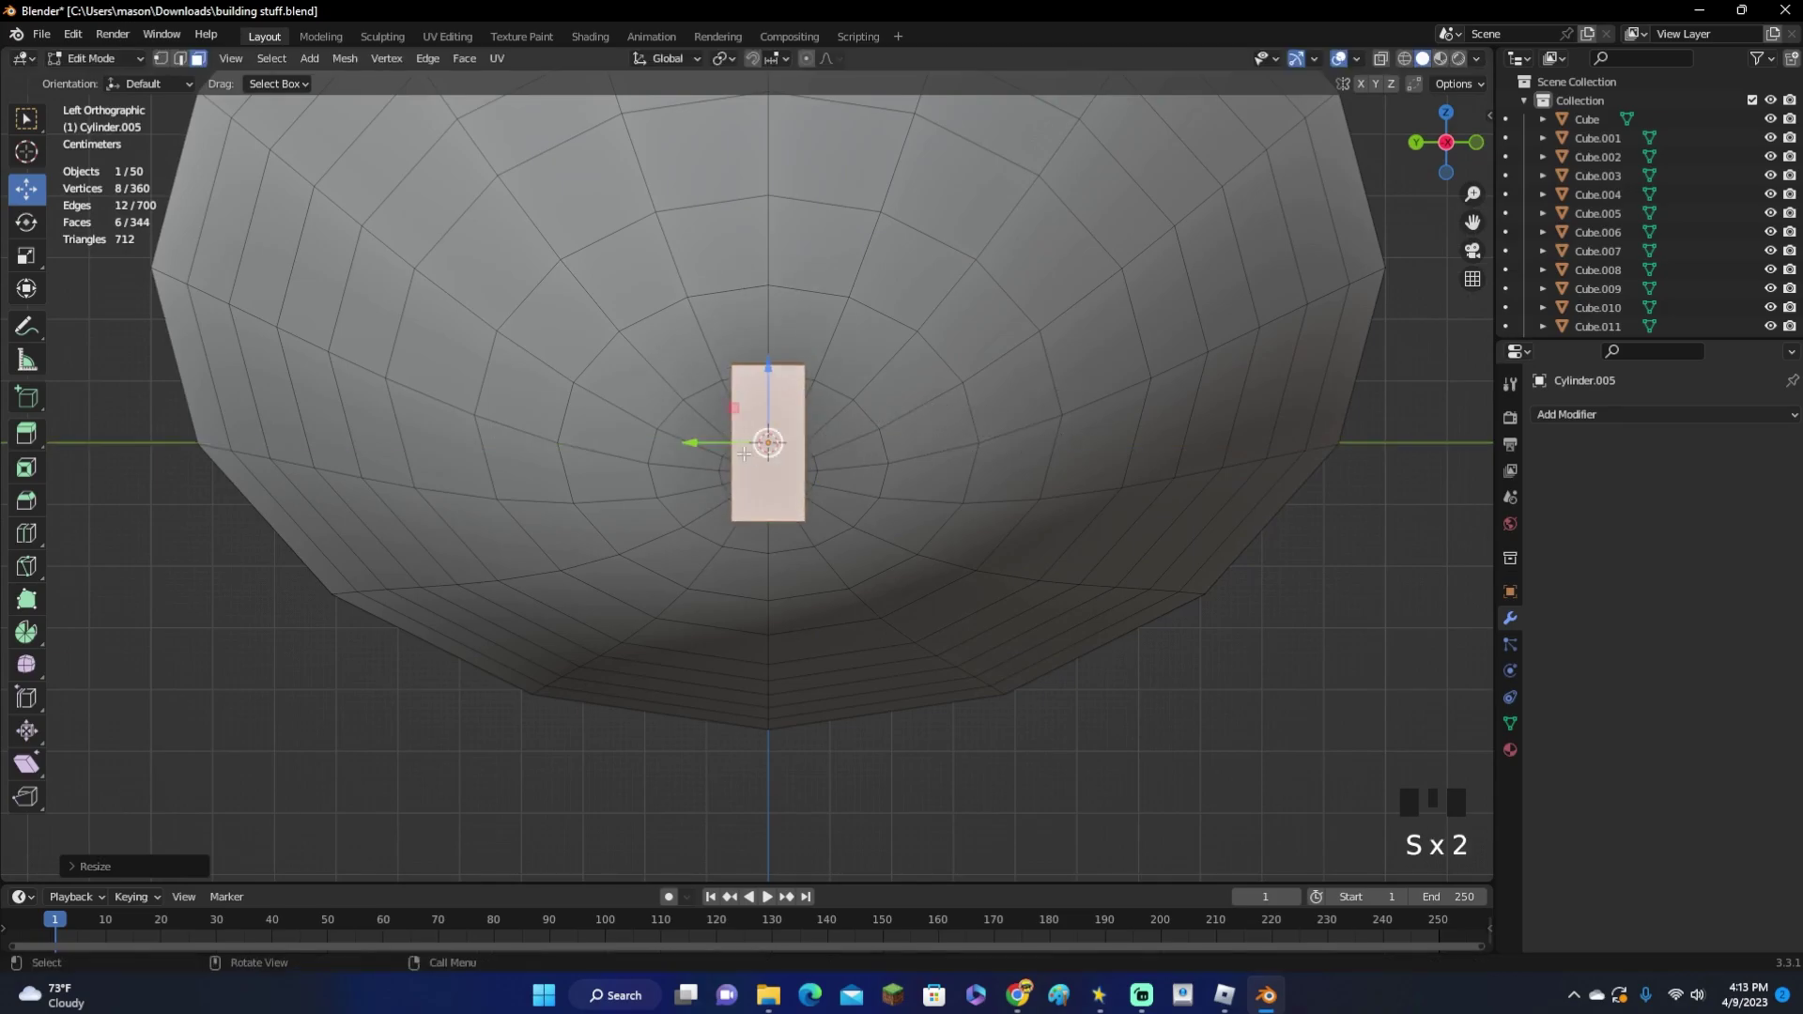
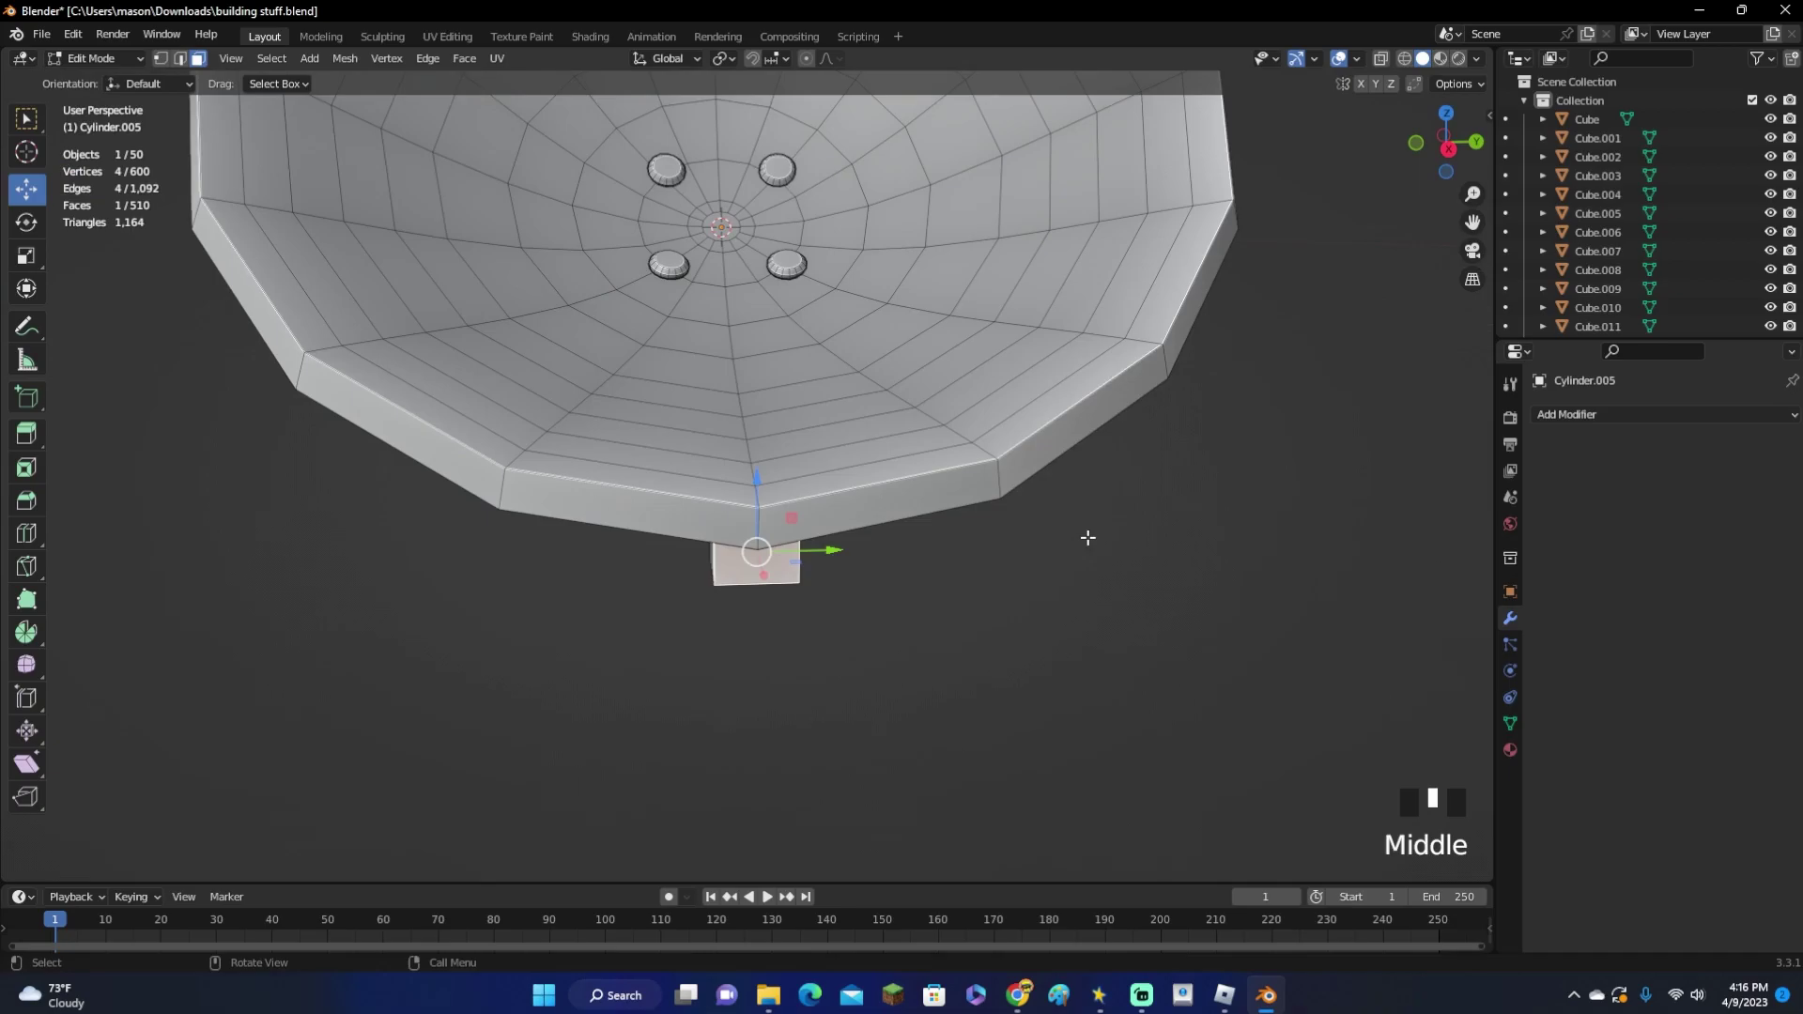
Inset and extrude the block face, then rotate its end to angle the arm toward the wall
{"action": "key", "text": "i"}
{"action": "key", "text": "e"}
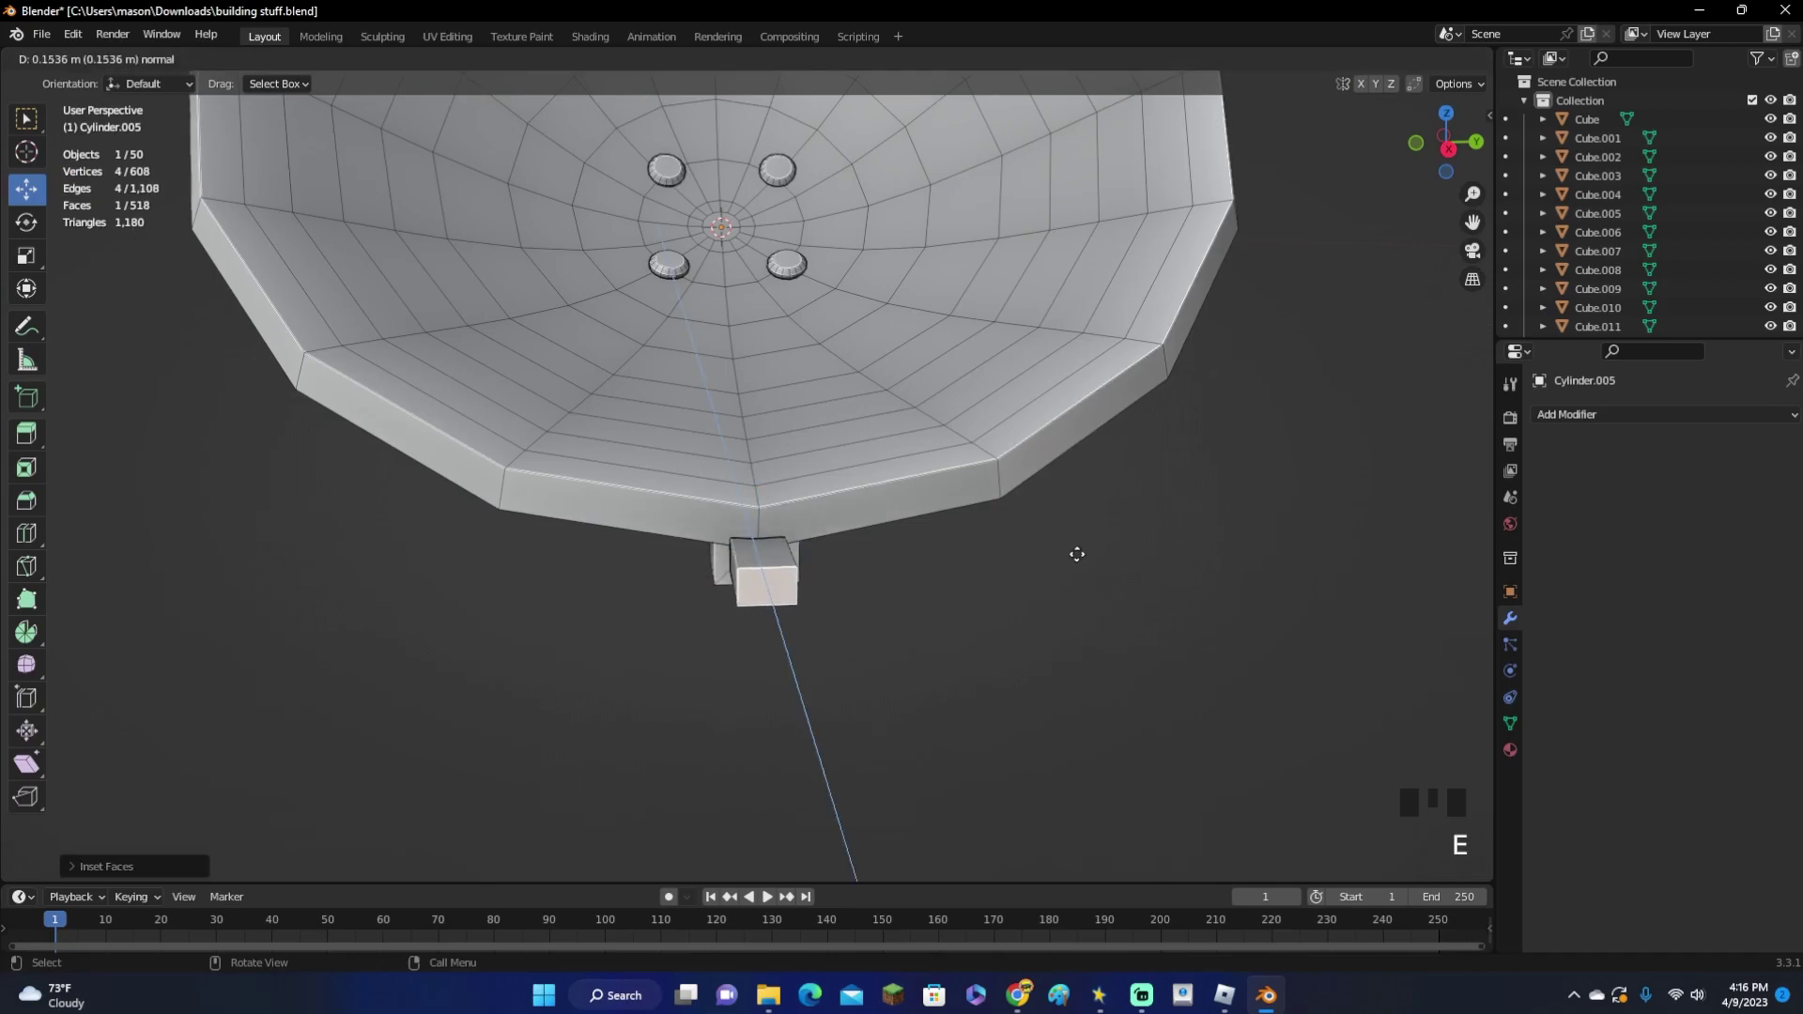
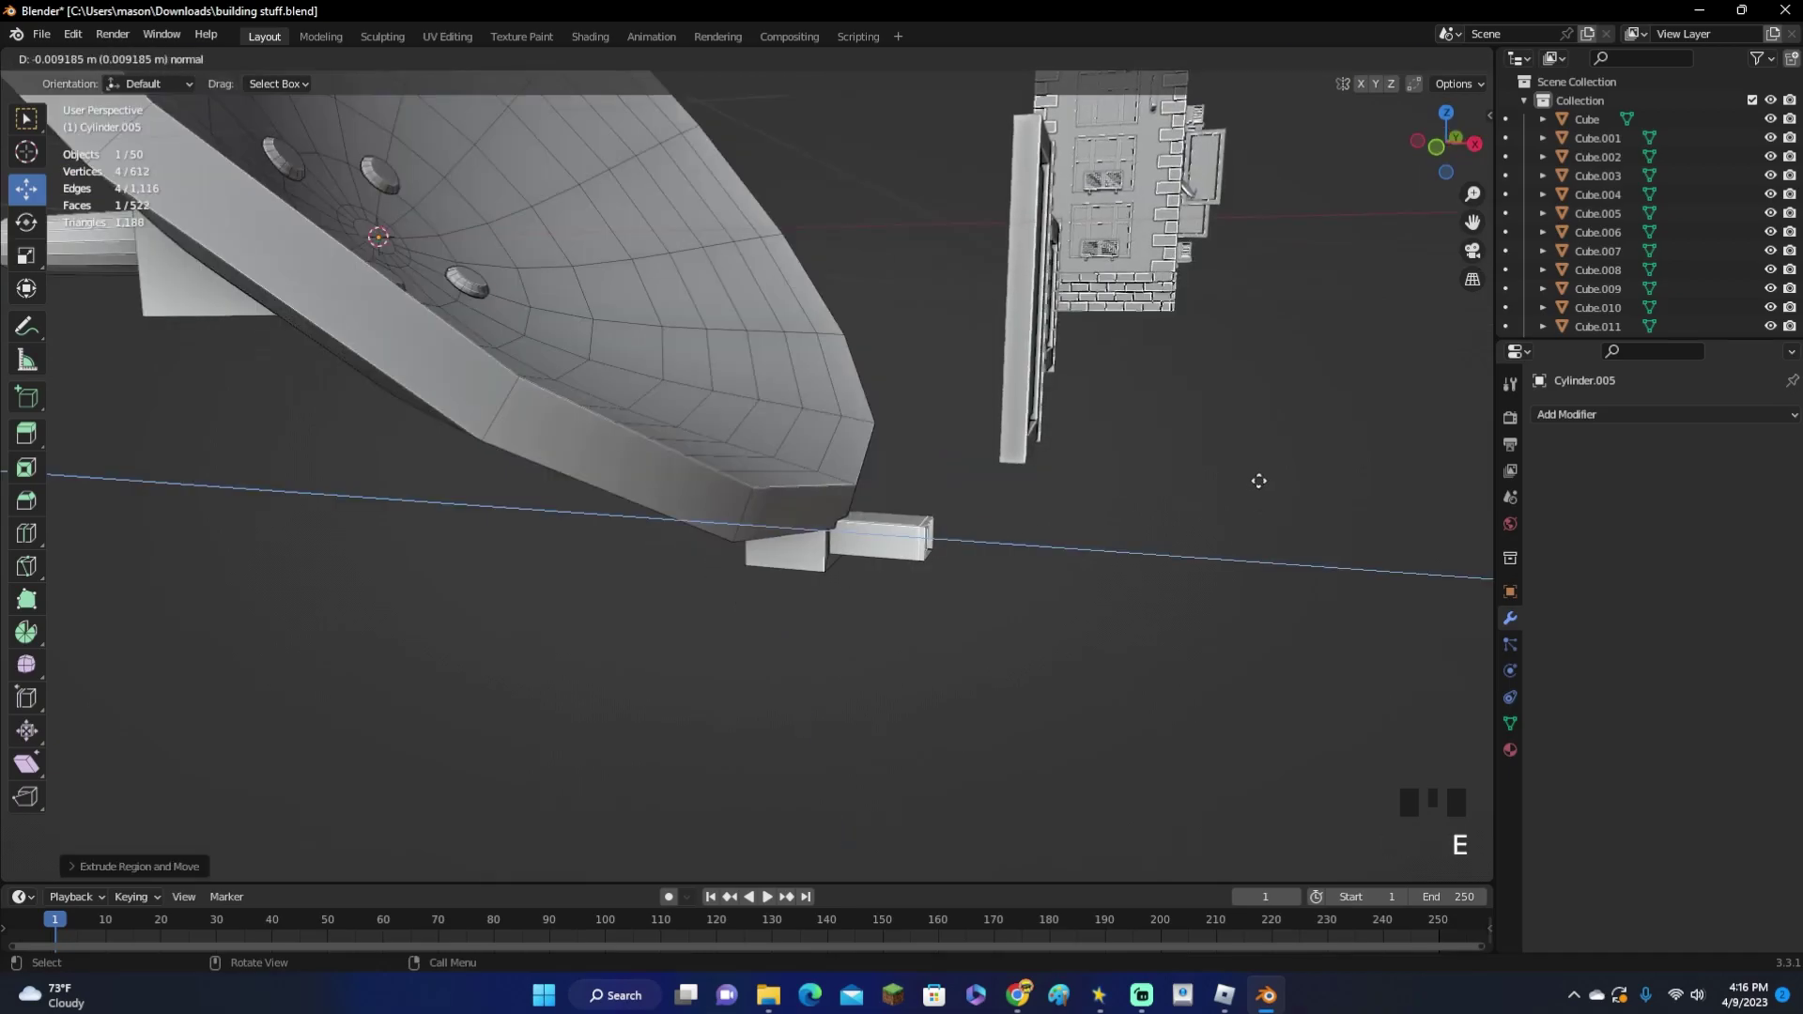
{"action": "key", "text": "ctrl+z"}
{"action": "key", "text": "r"}
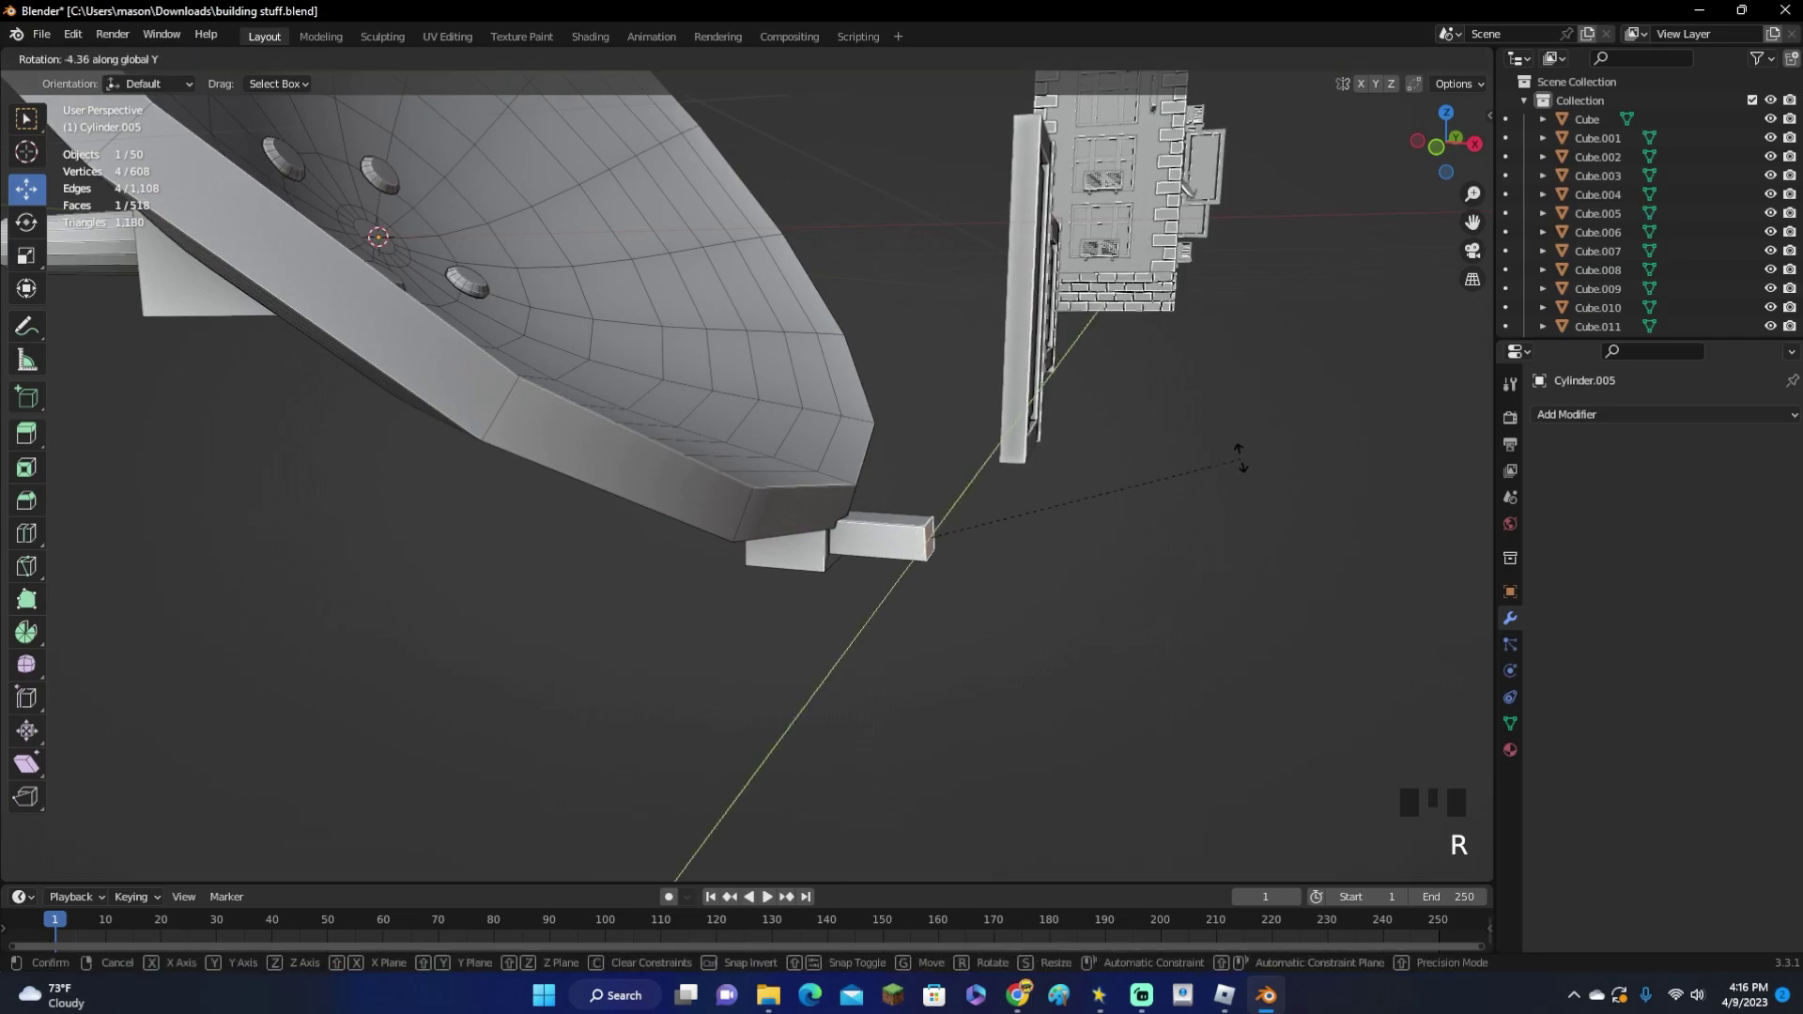
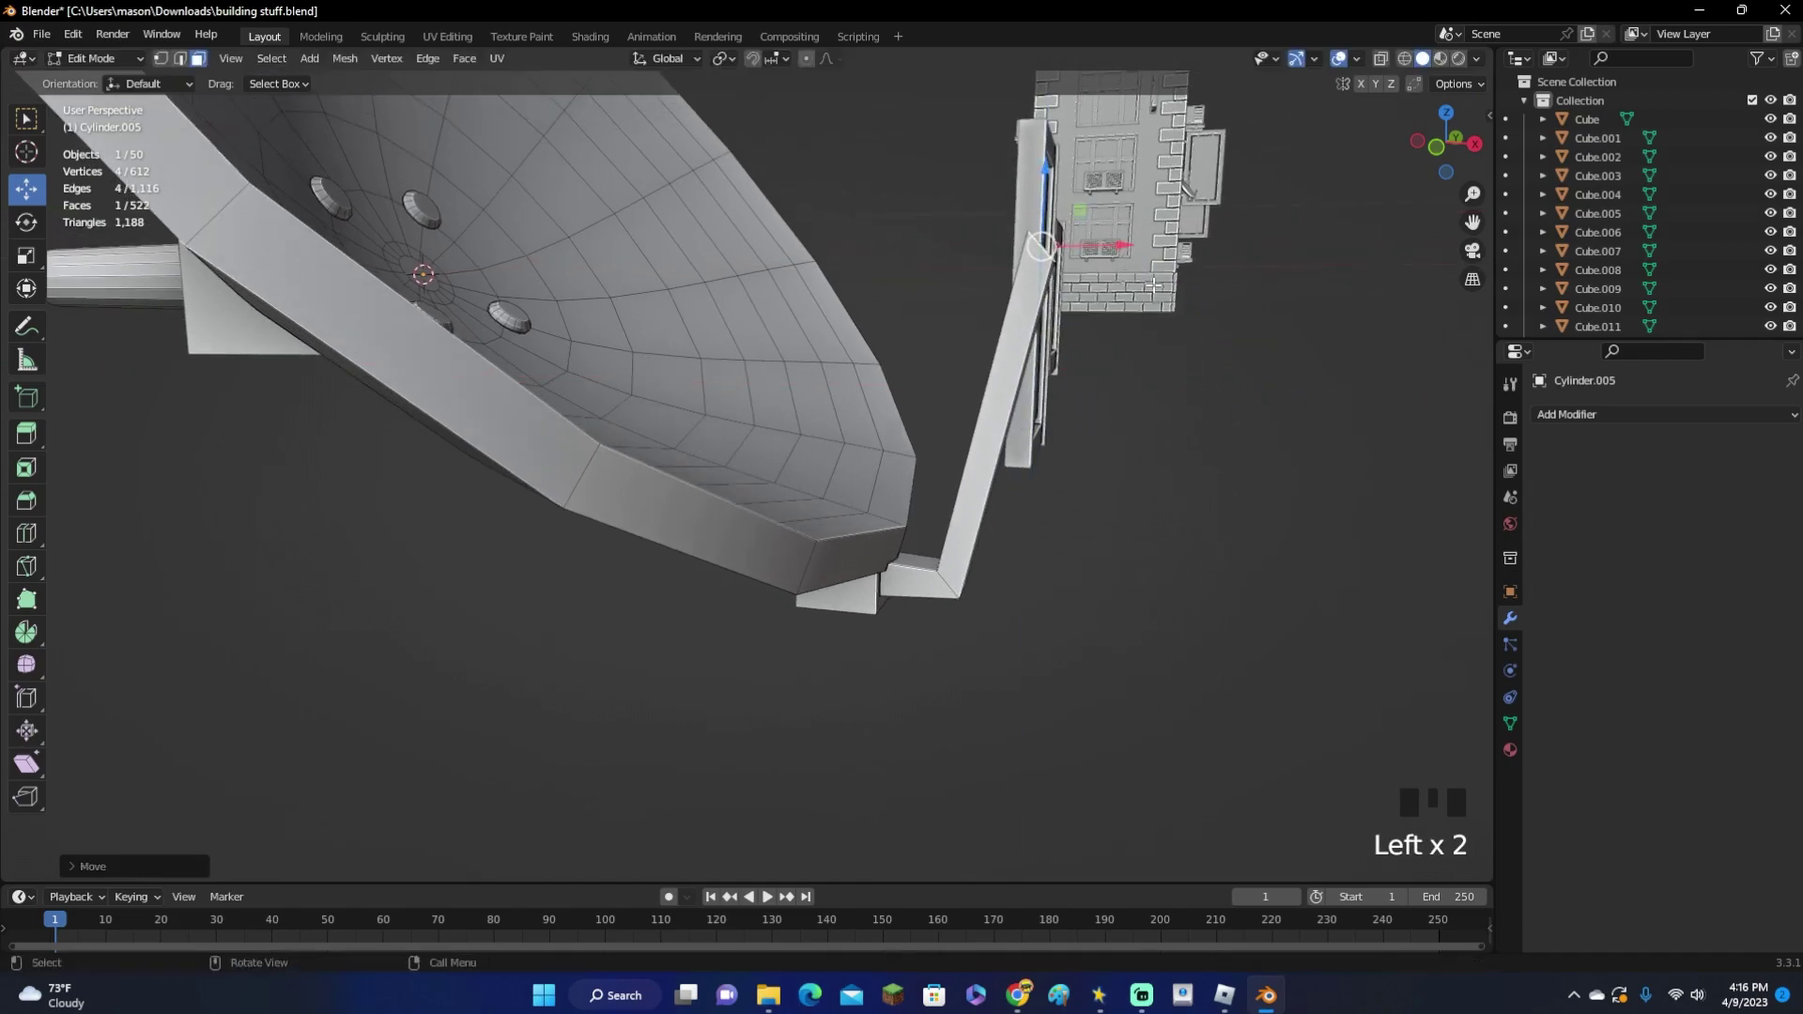
{"action": "key", "text": "r"}
{"action": "key", "text": "ctrl+z"}
{"action": "key", "text": "r"}
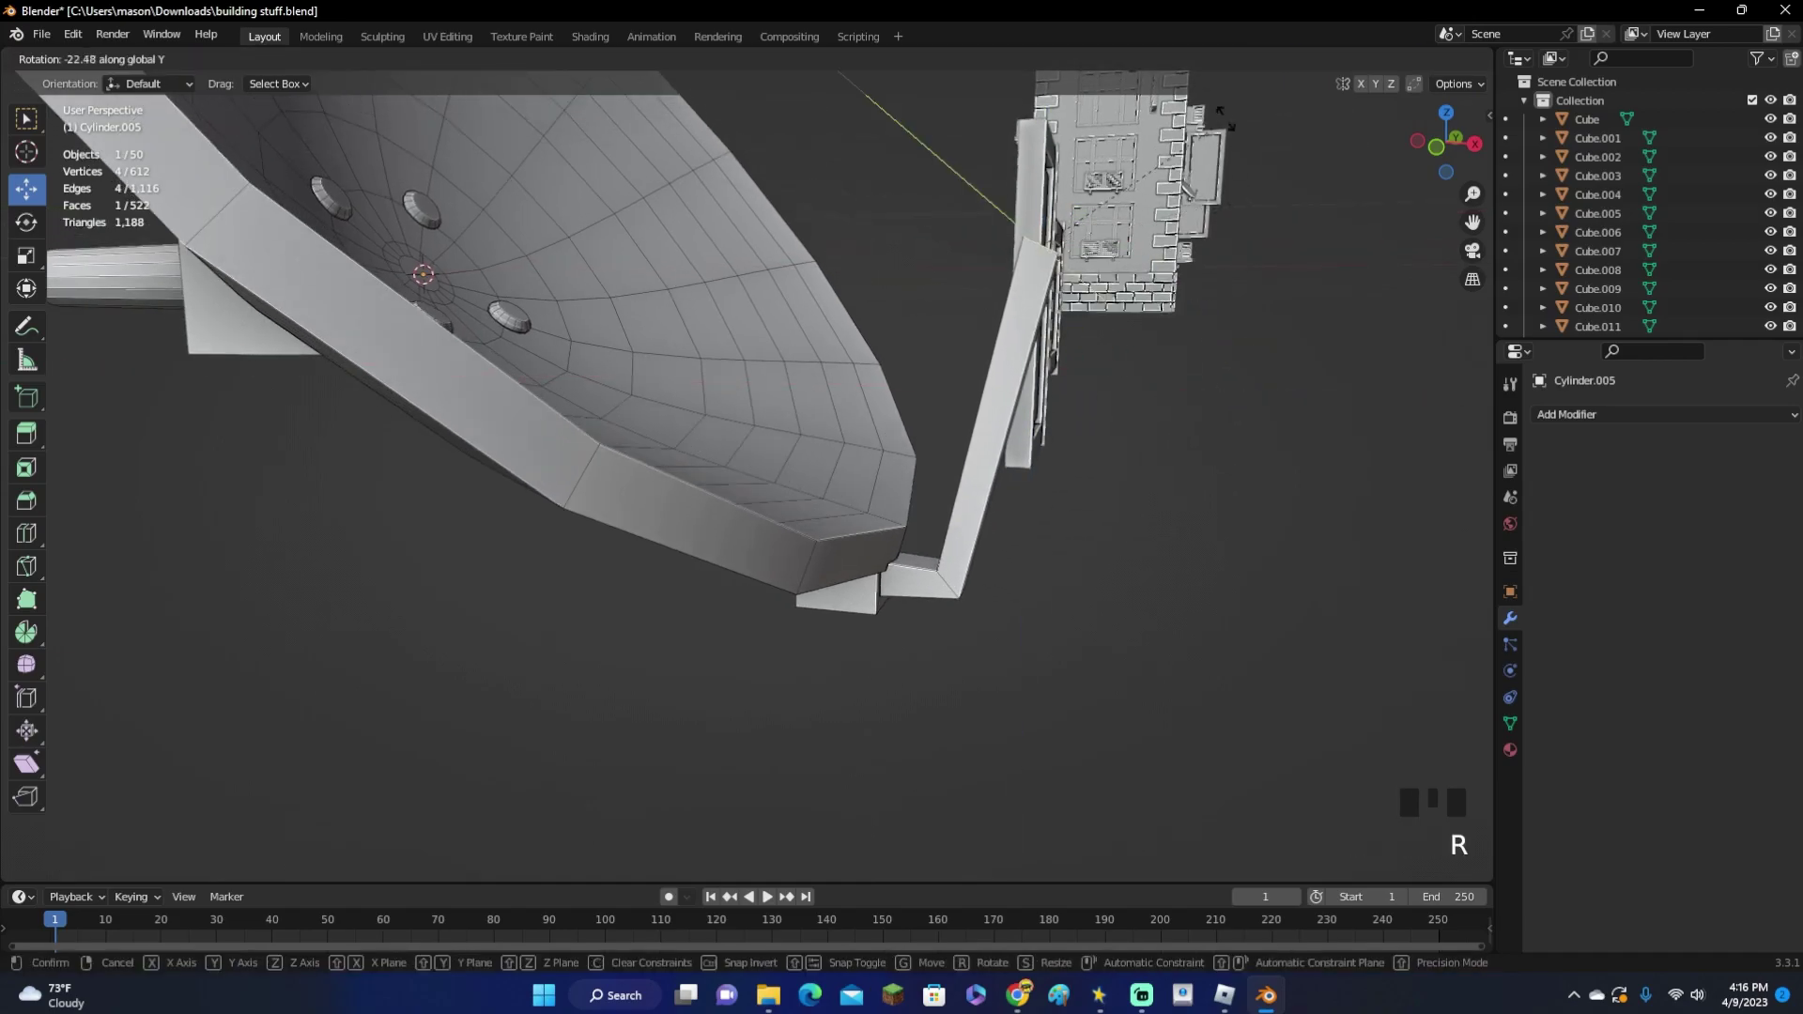
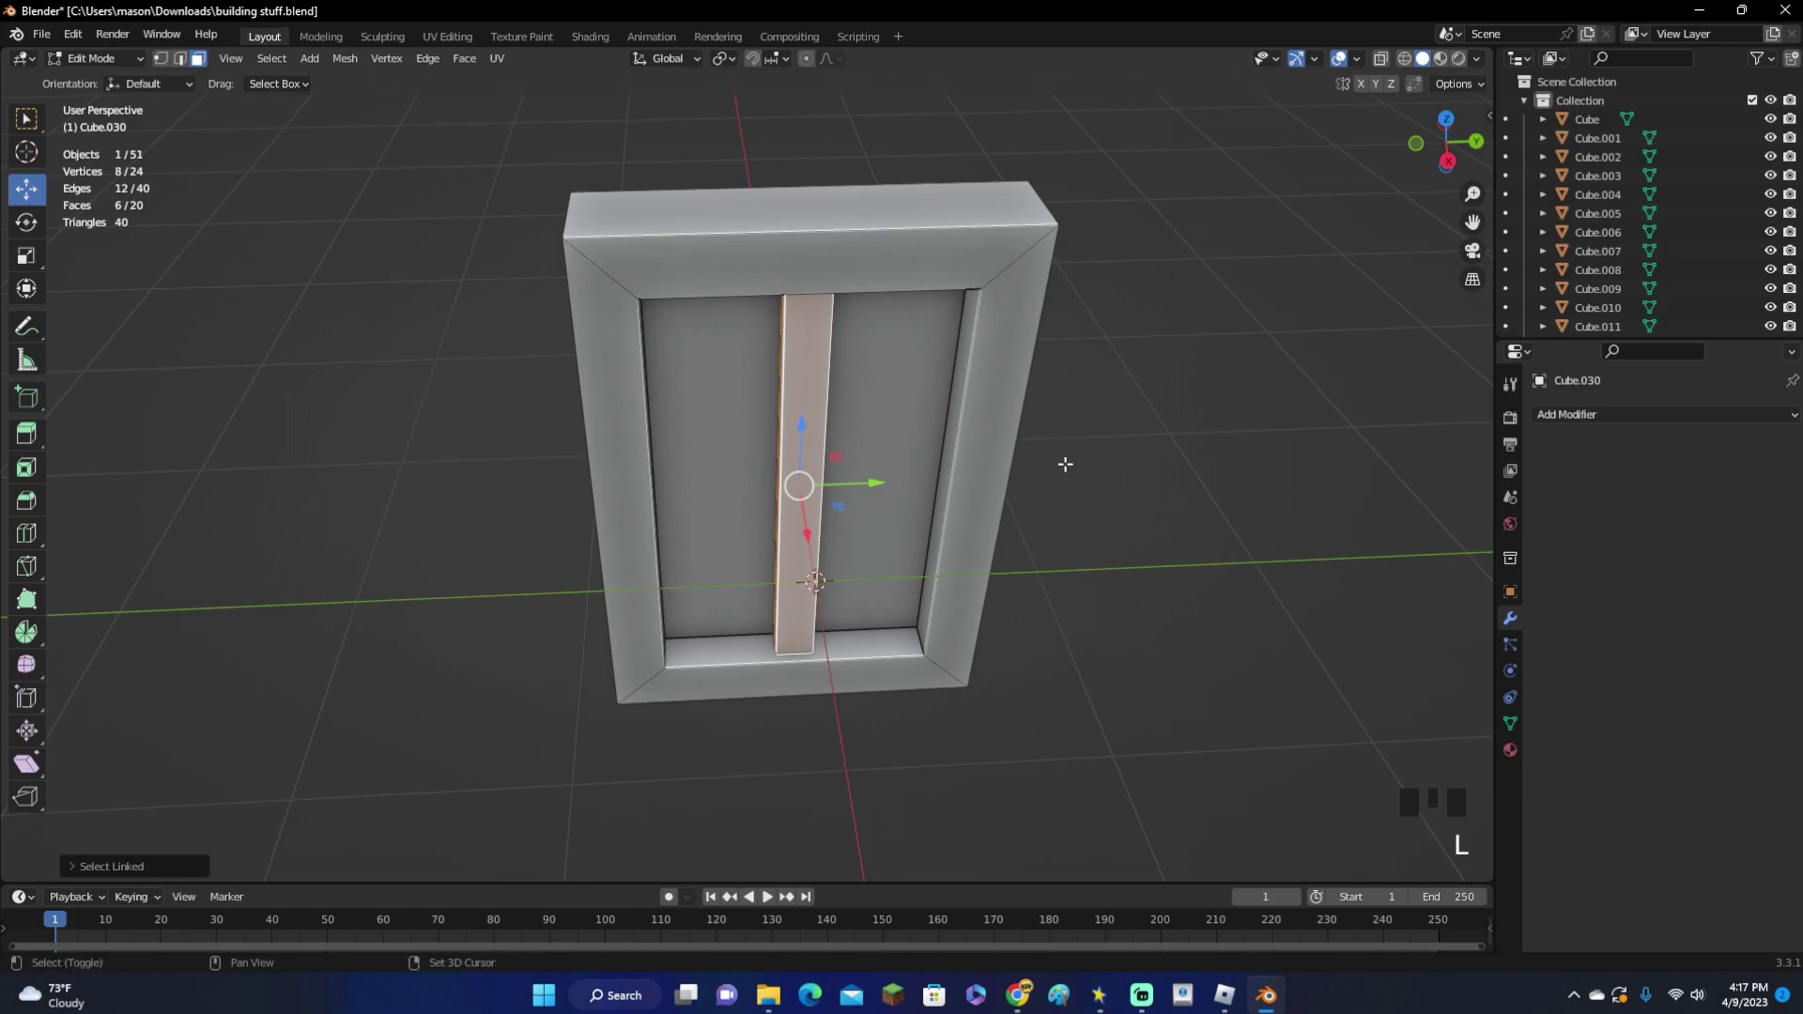
Duplicate the vertical window bar and rotate the copy into a horizontal crossbar
{"action": "key", "text": "shift+d"}
{"action": "key", "text": "r"}
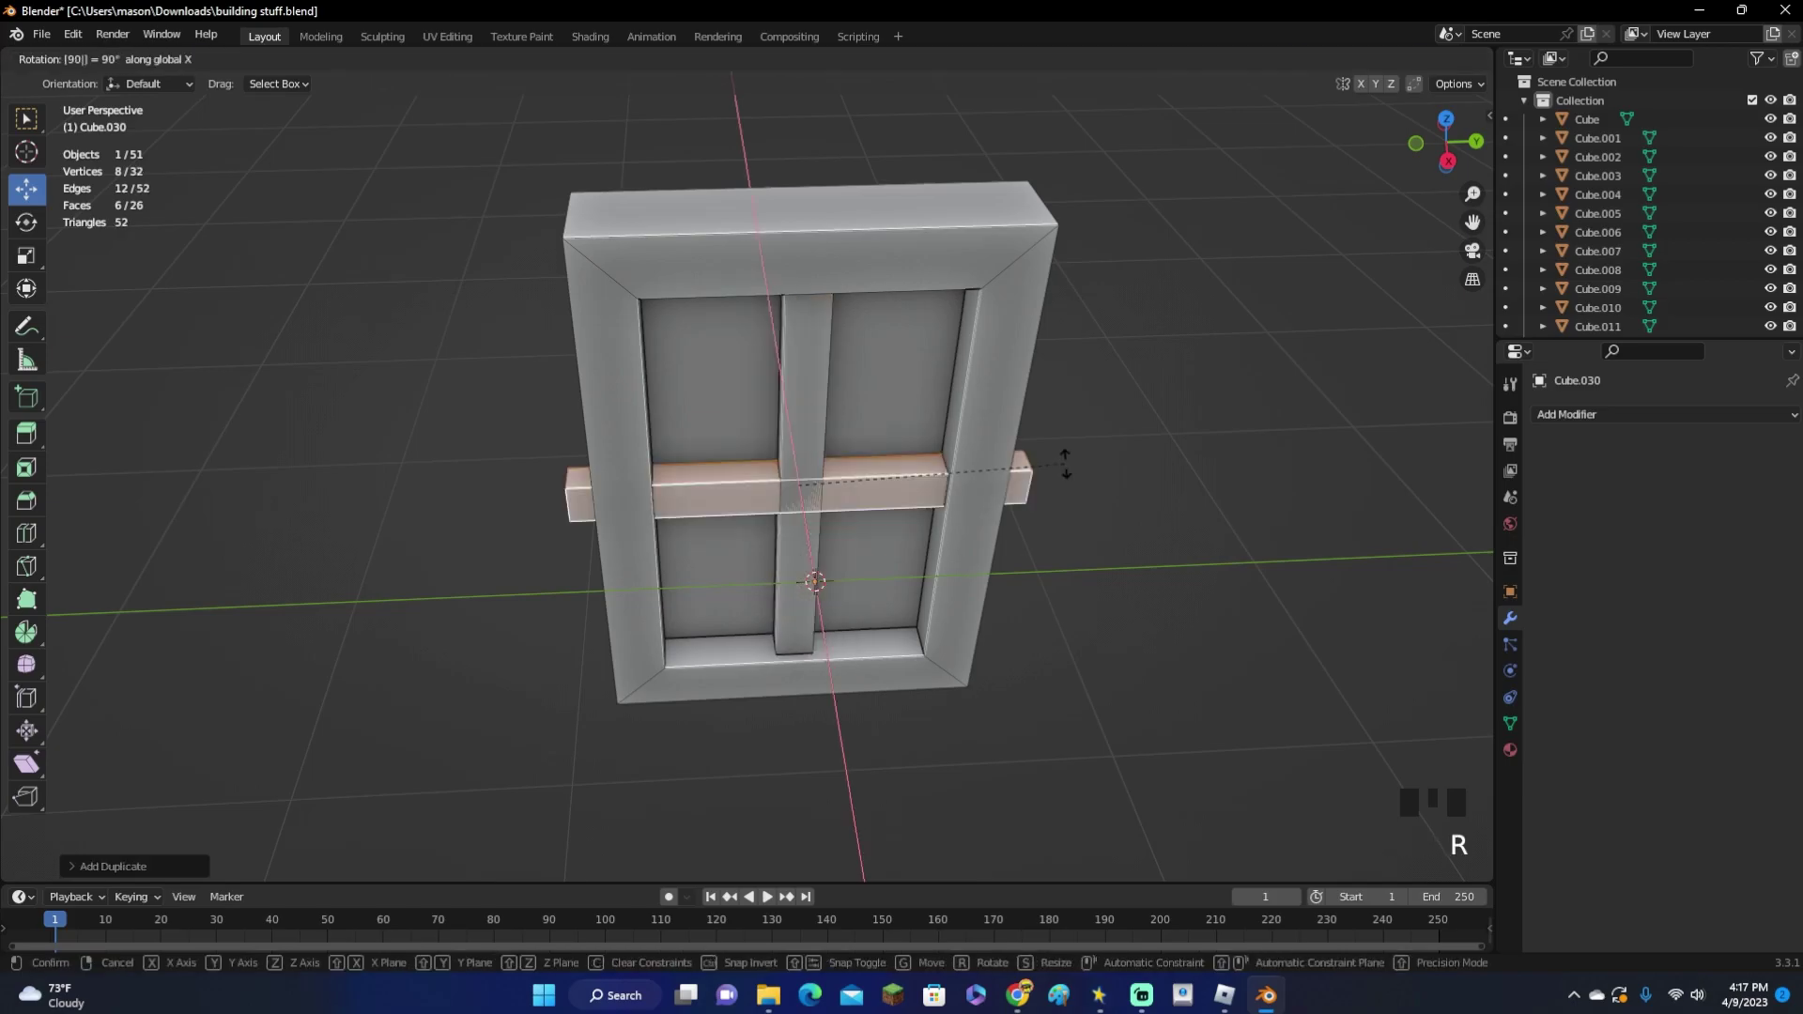
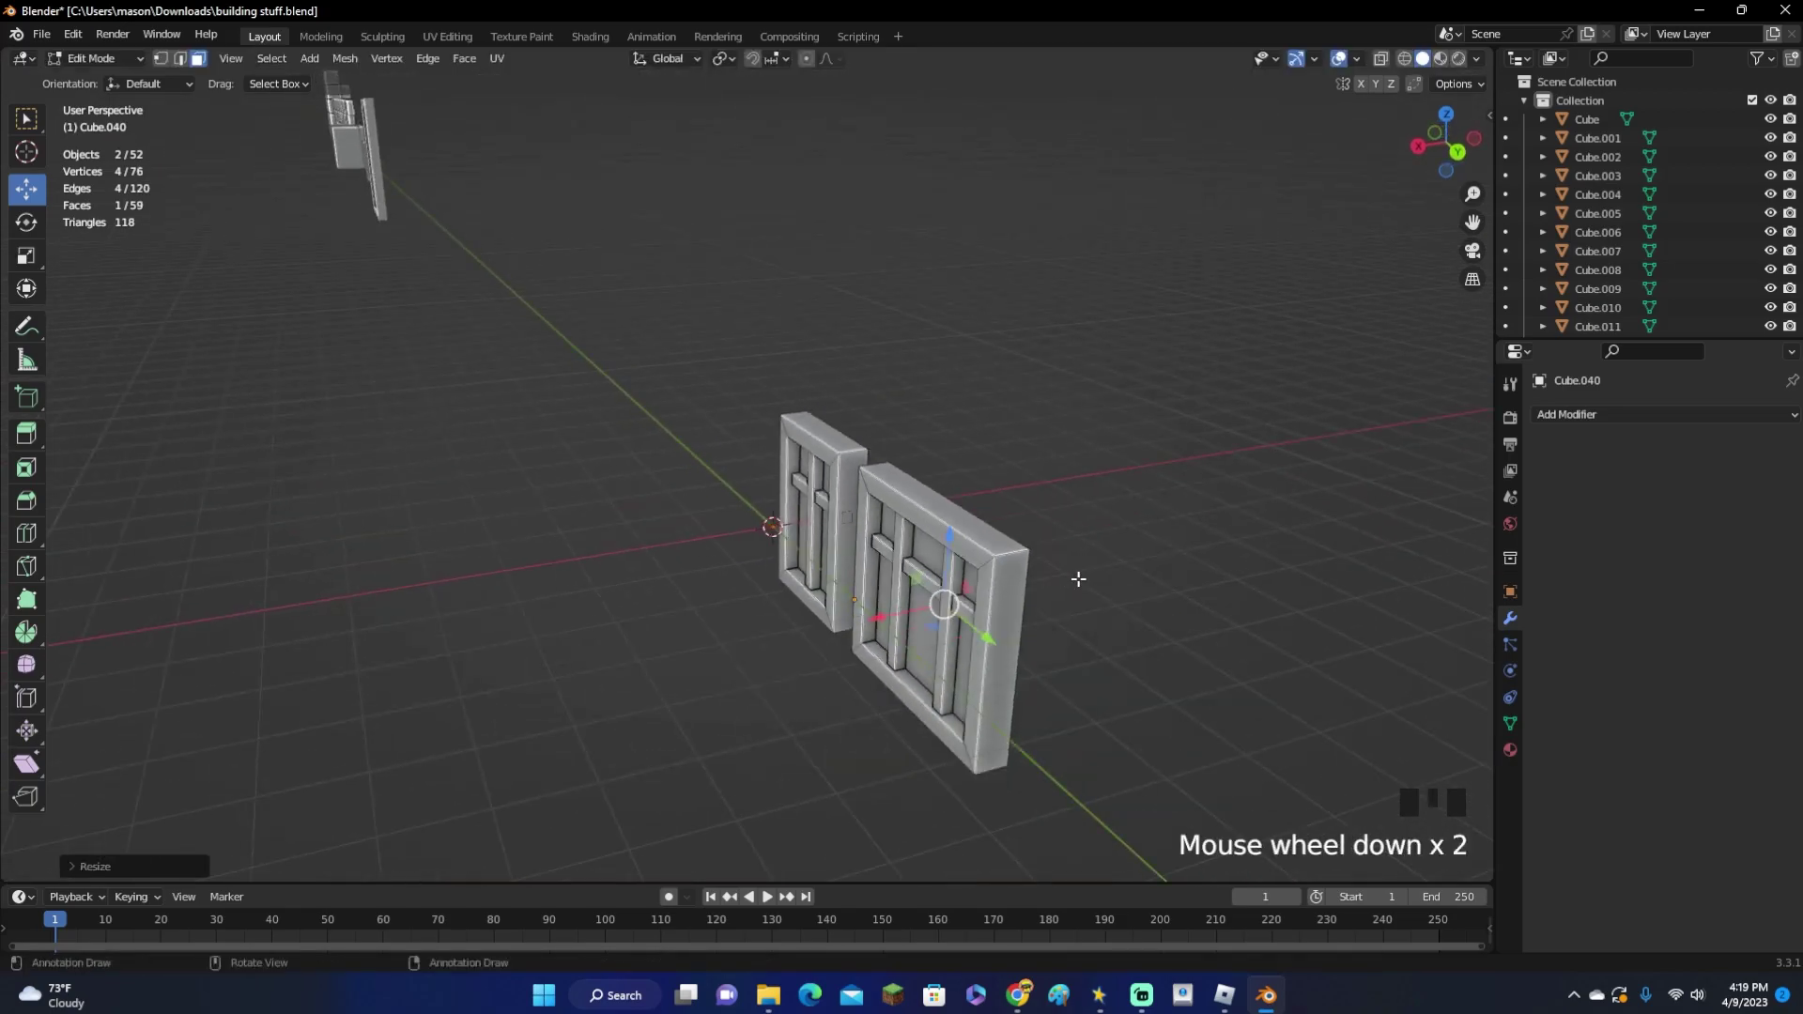
Extrude the window's selected back face outward along its normal into a deep box
{"action": "key", "text": "e"}
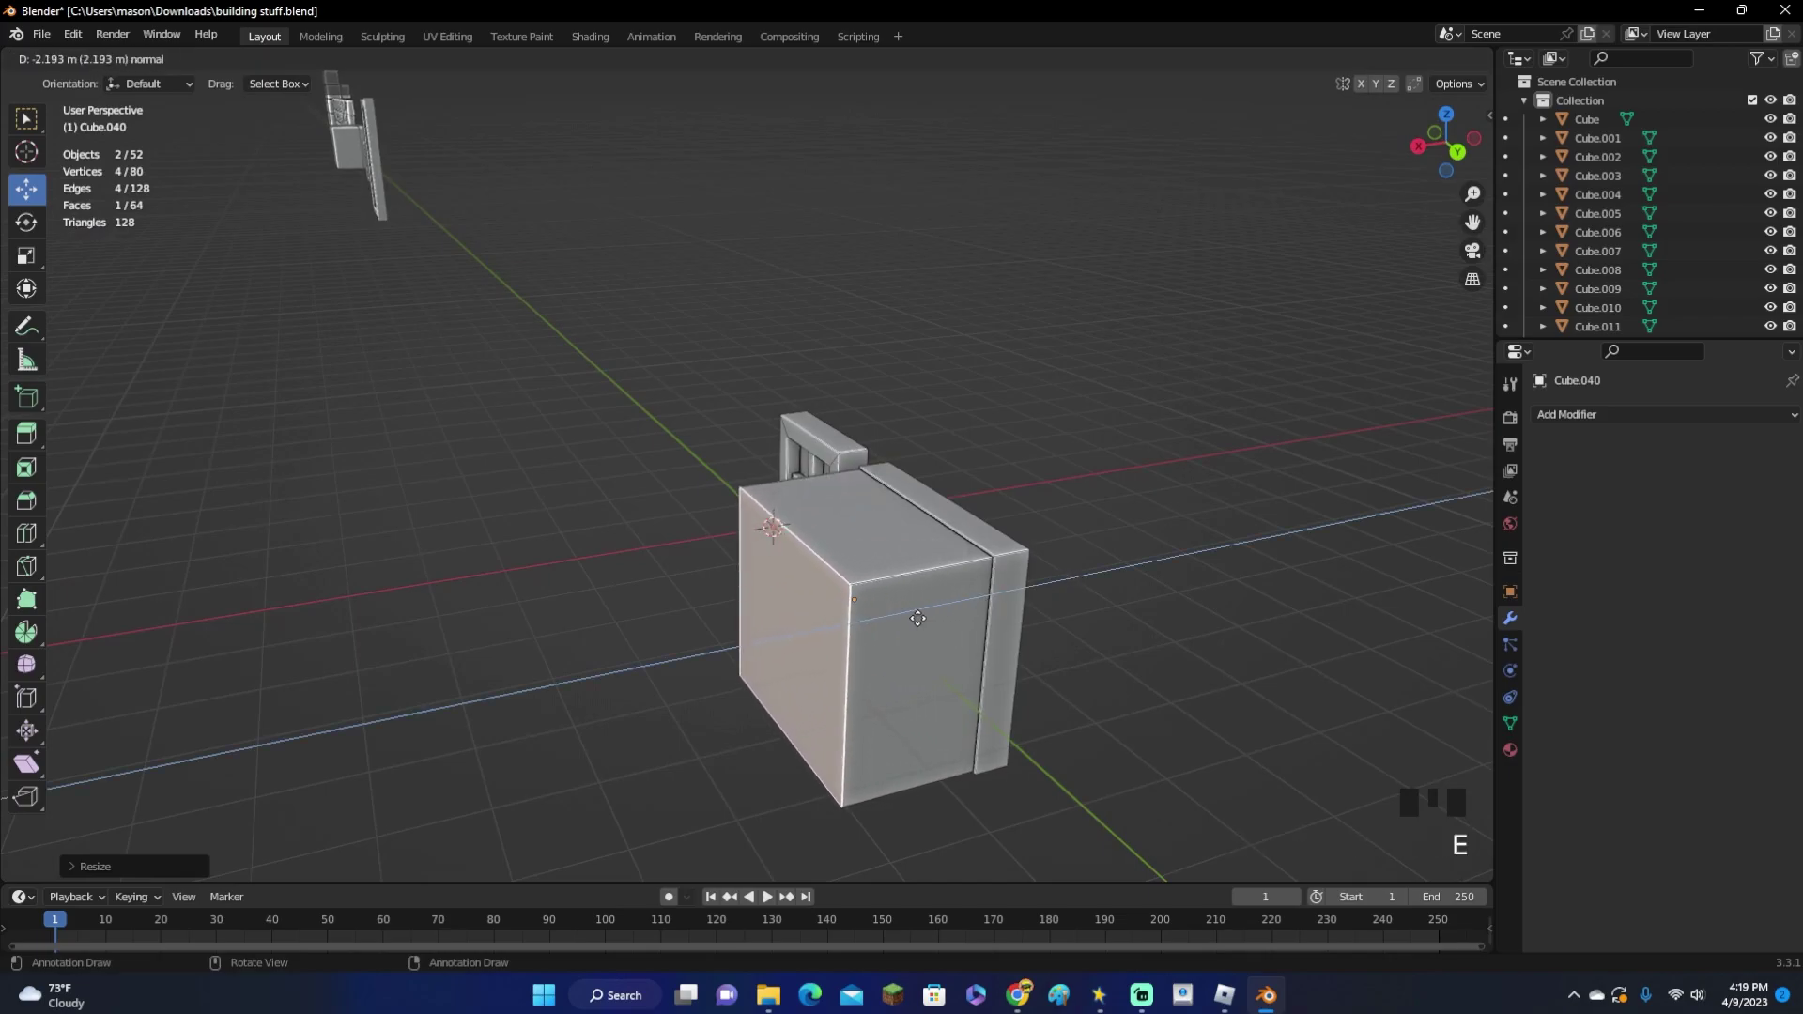
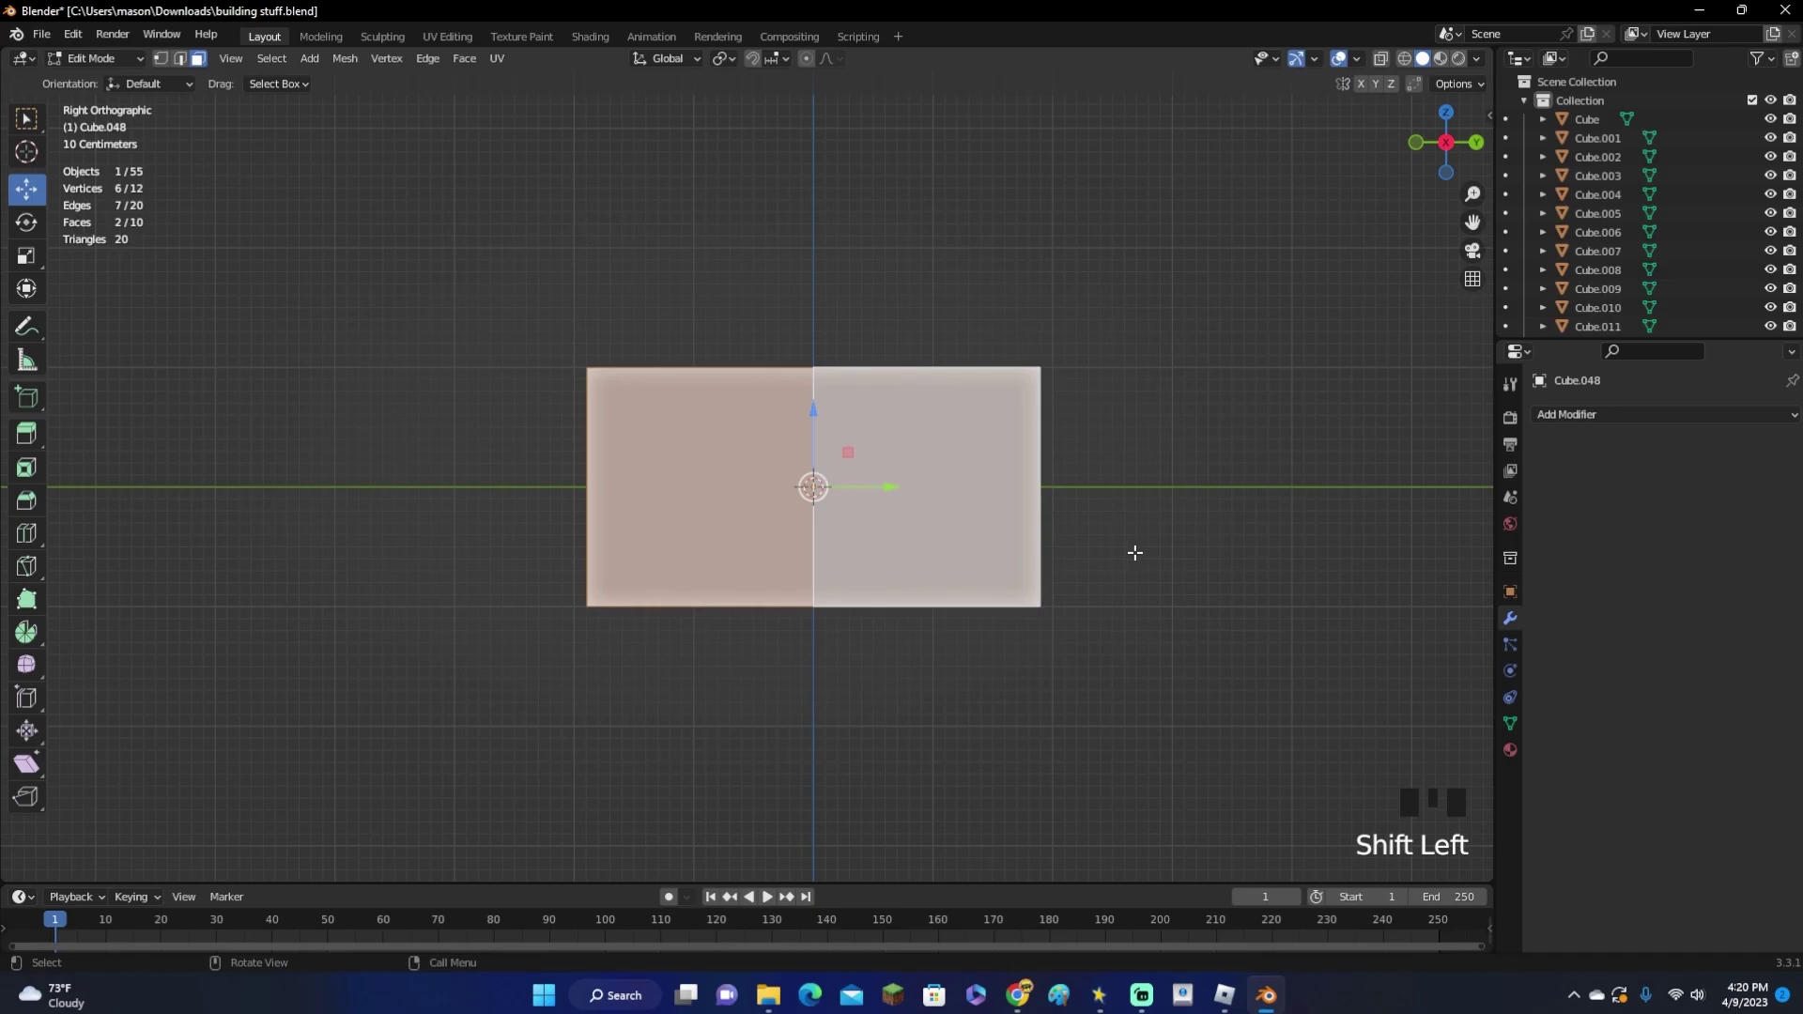
Inset the two front faces individually and push them inward as square recesses
{"action": "key", "text": "i"}
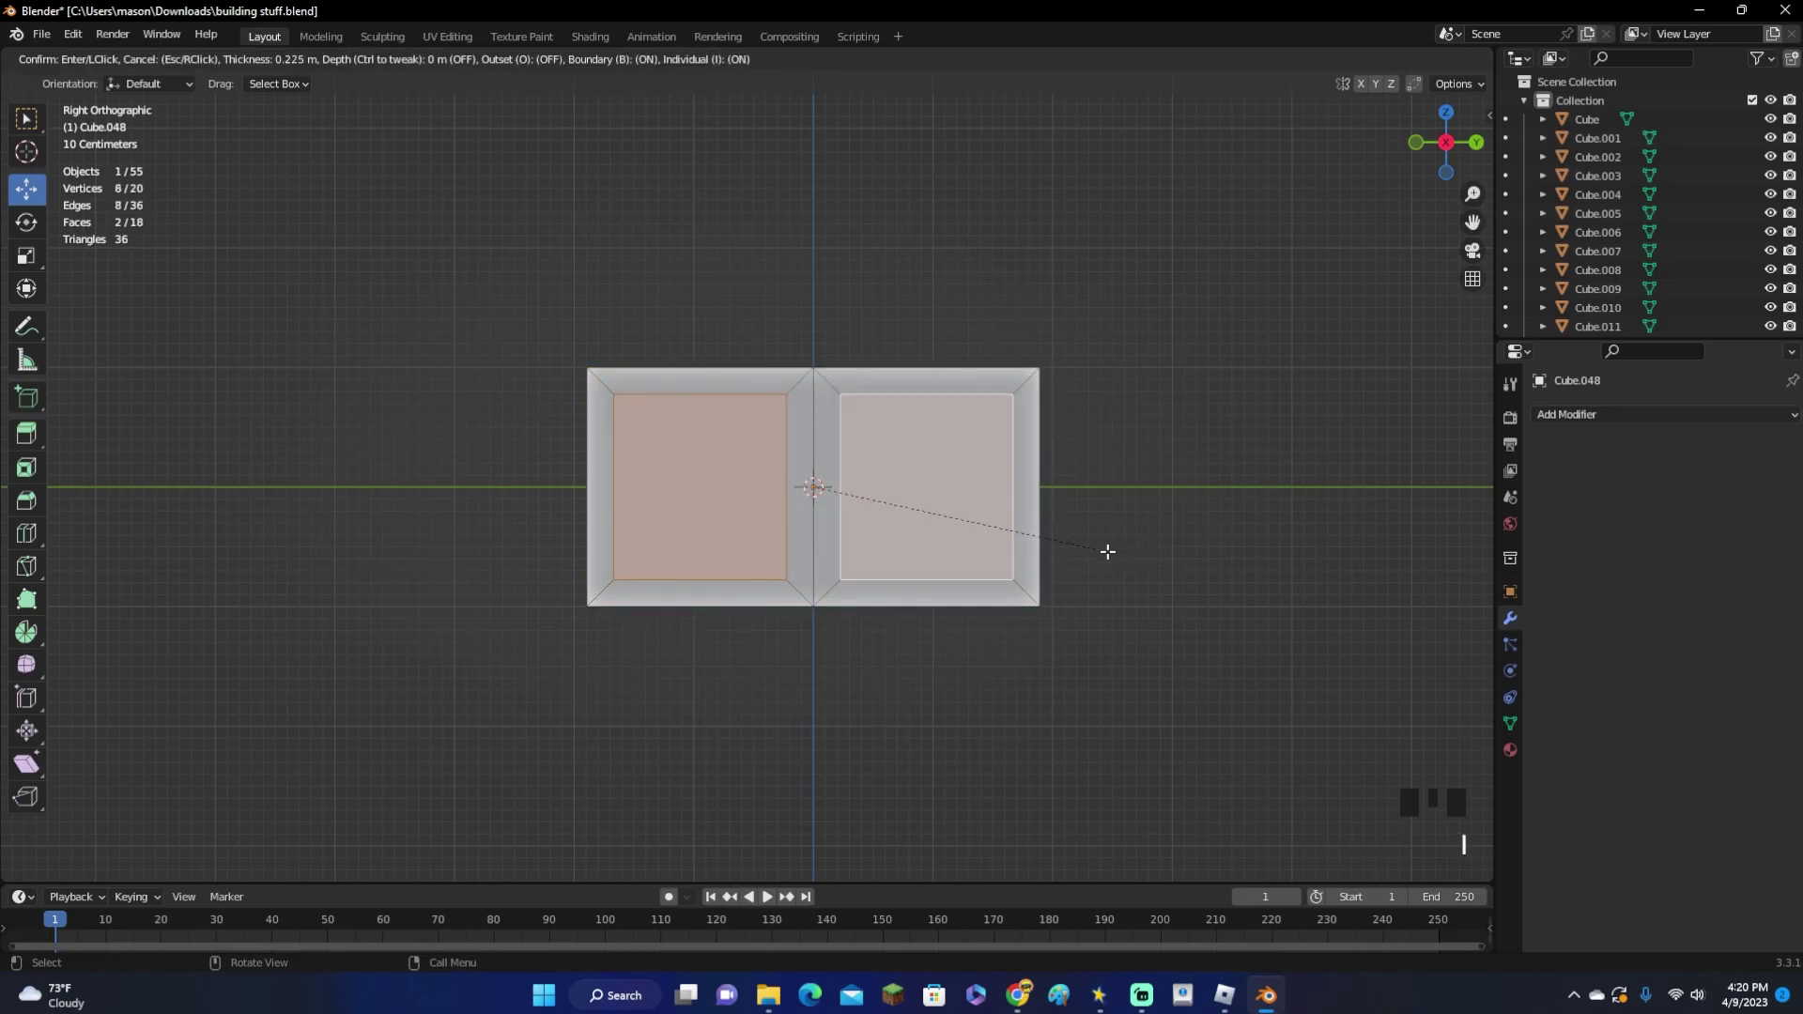
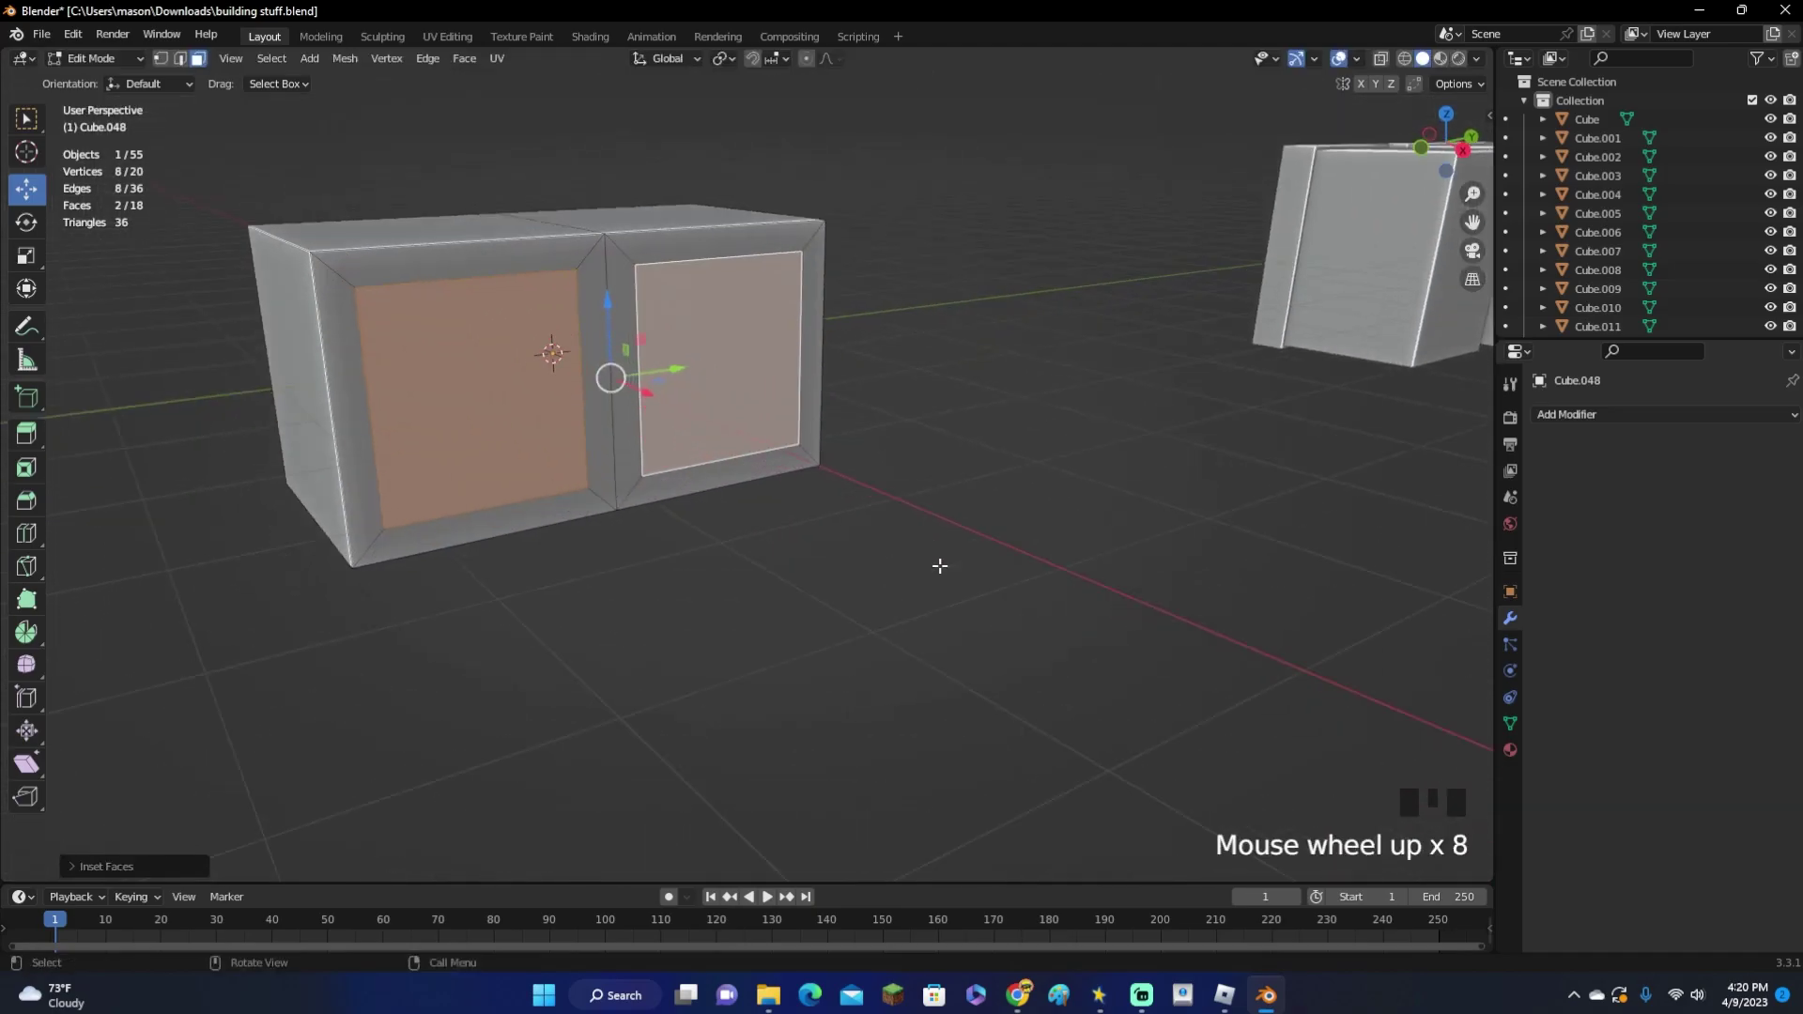
{"action": "key", "text": "e"}
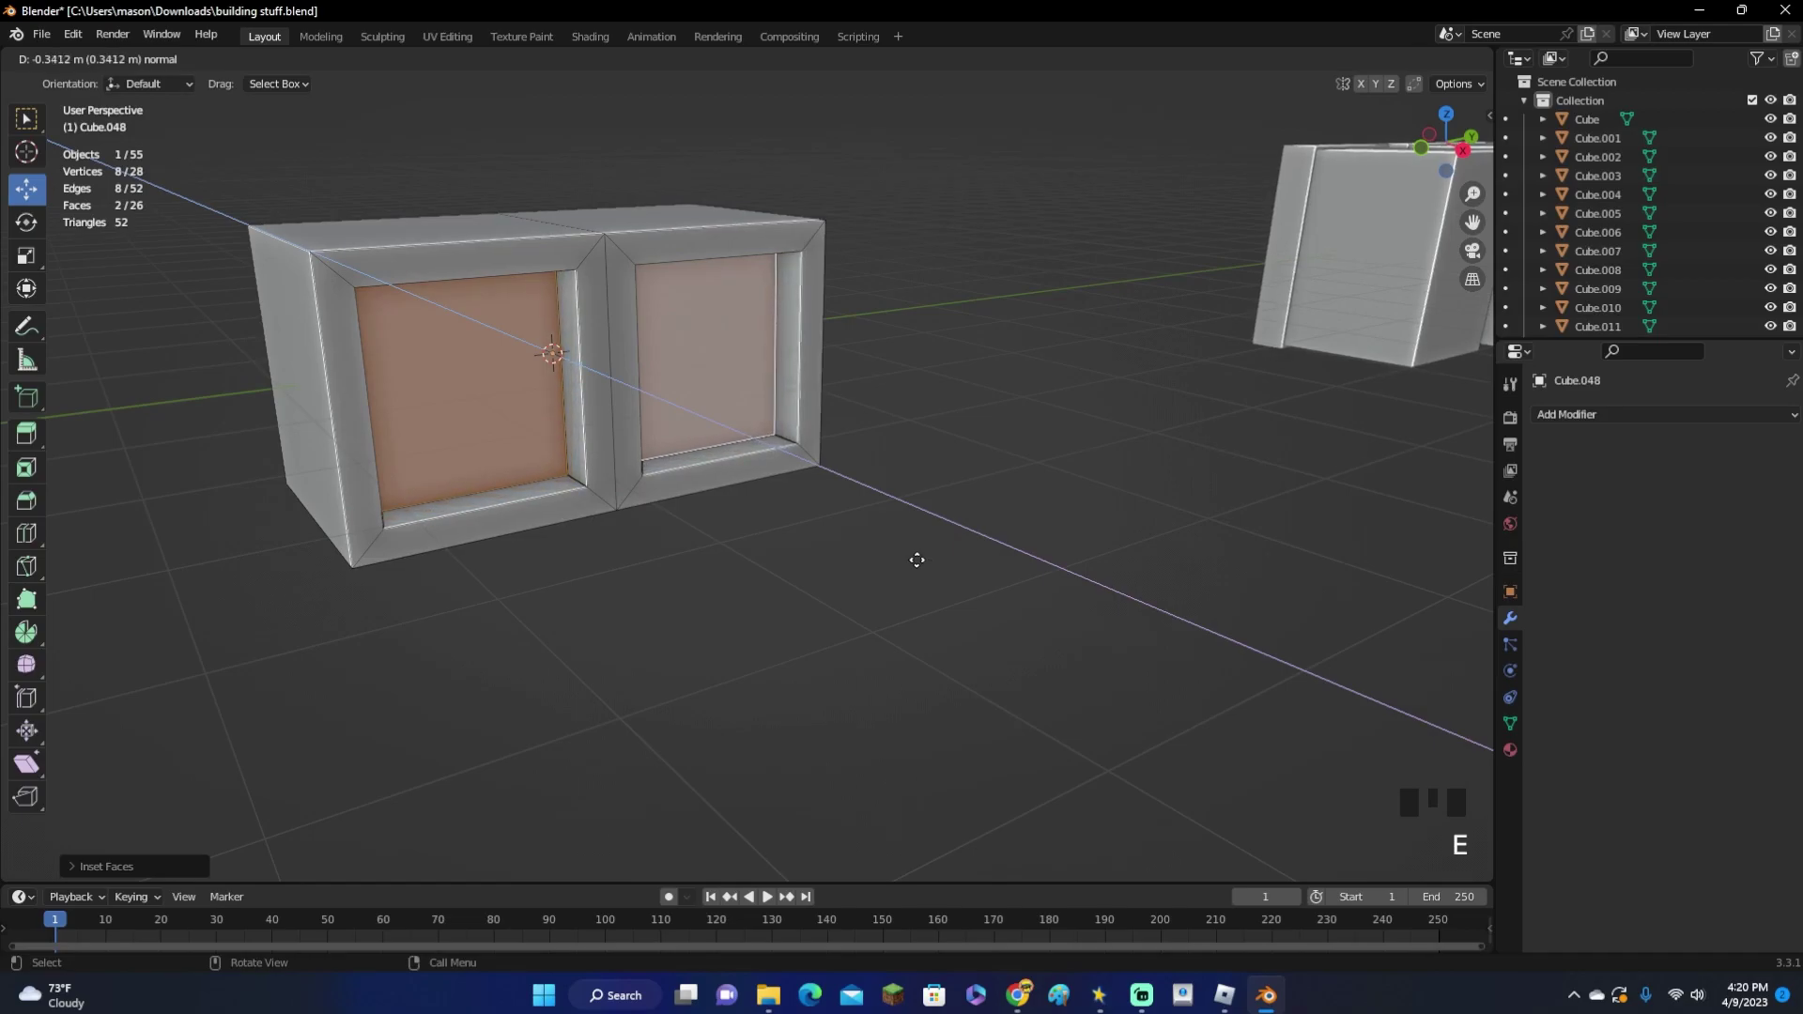
{"action": "key", "text": "Tab"}
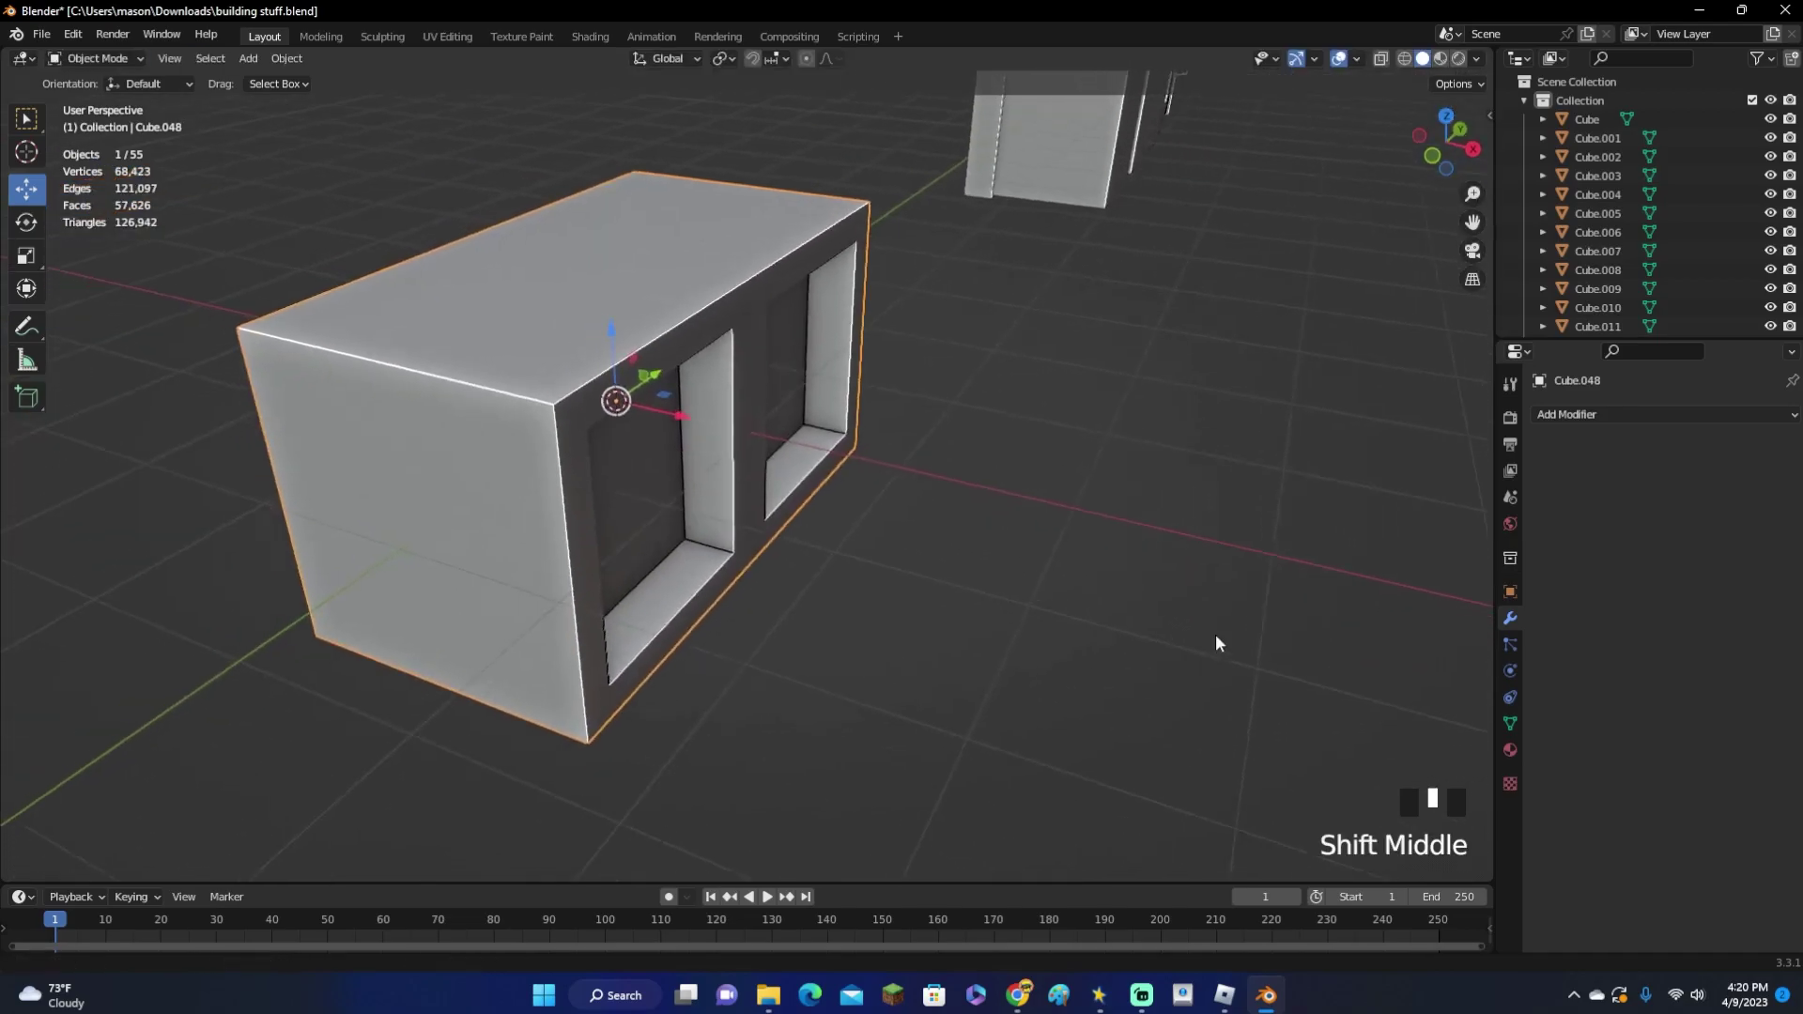
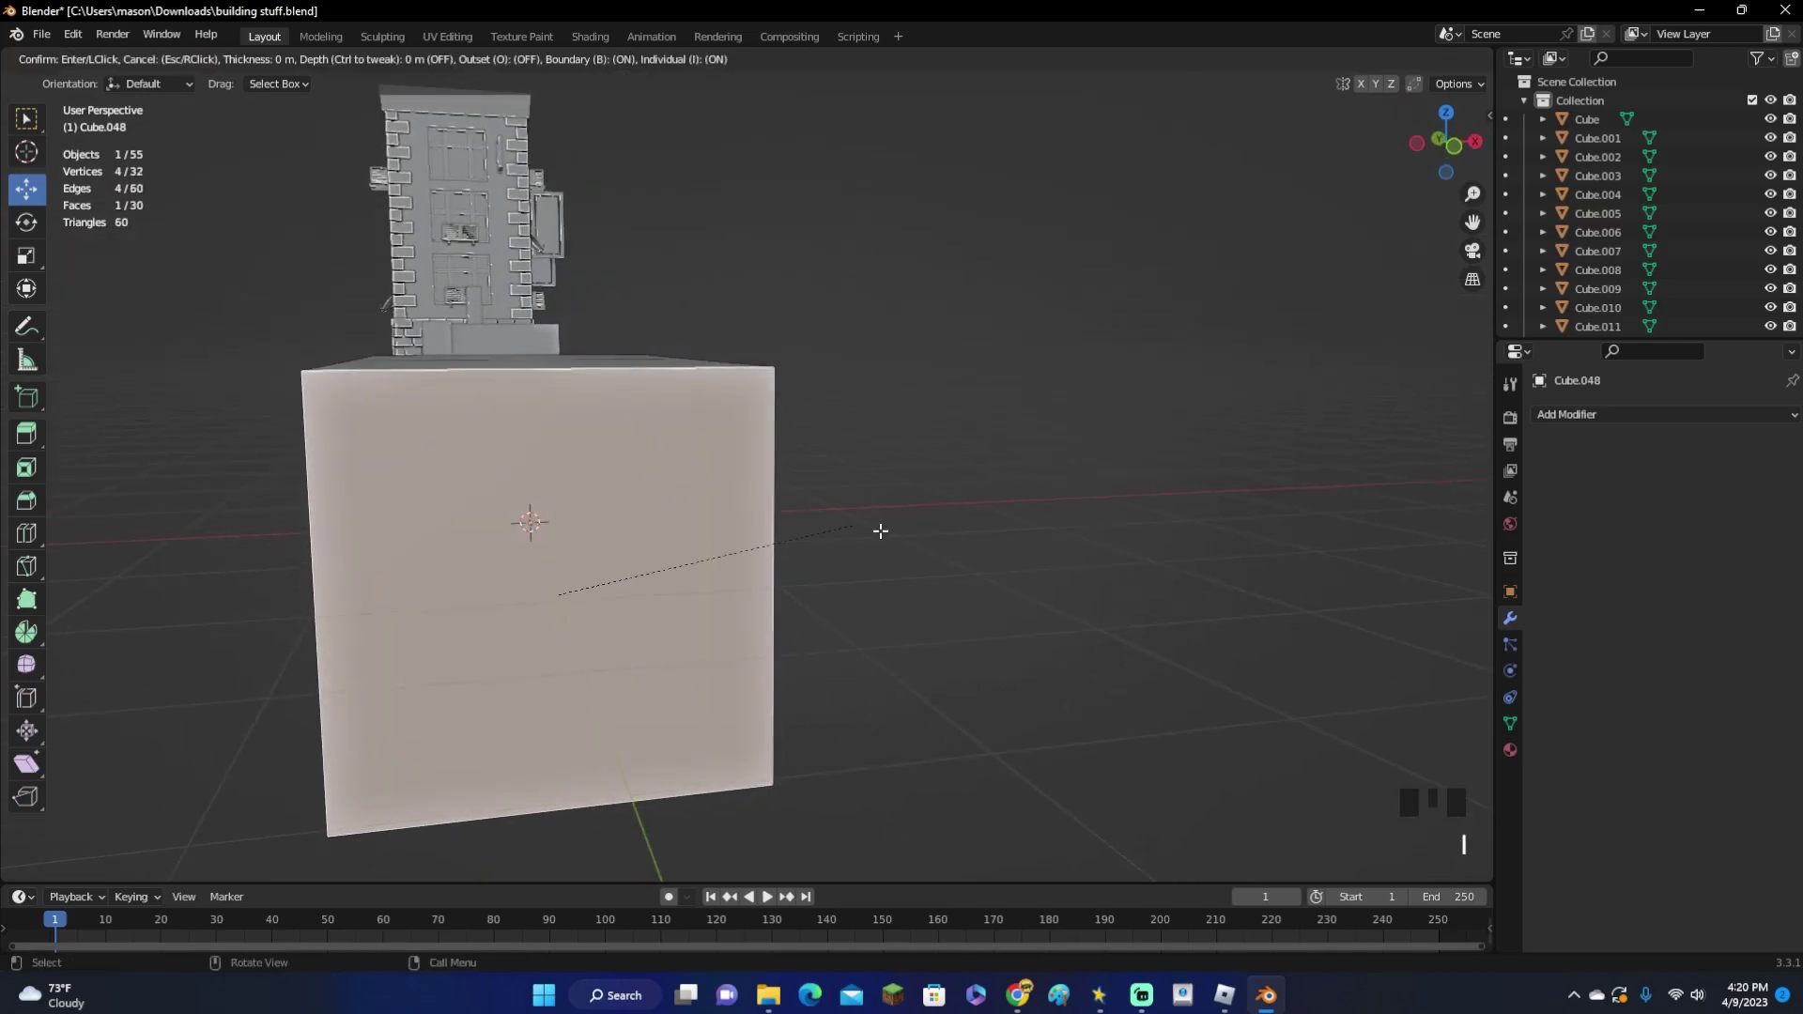
{"action": "key", "text": "ctrl+z"}
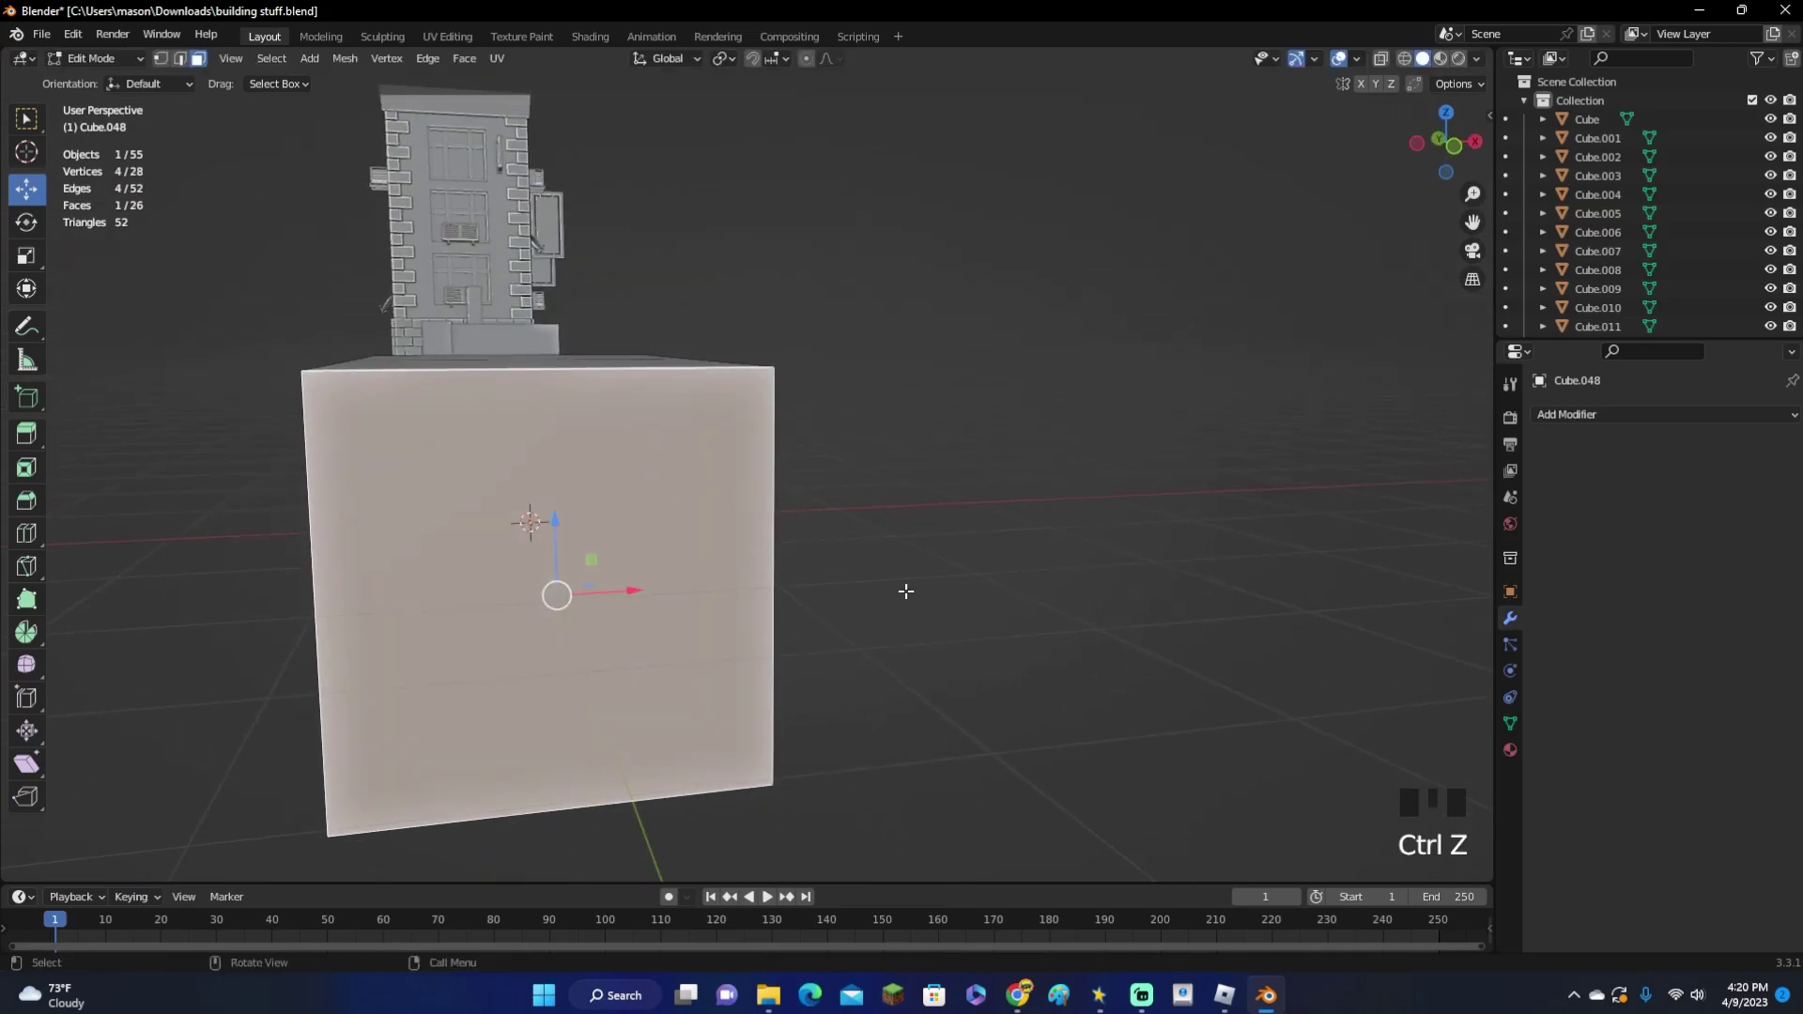
Inset the unit's large side face and scale it into a narrow tall panel
{"action": "key", "text": "i"}
{"action": "key", "text": "s"}
{"action": "key", "text": "s"}
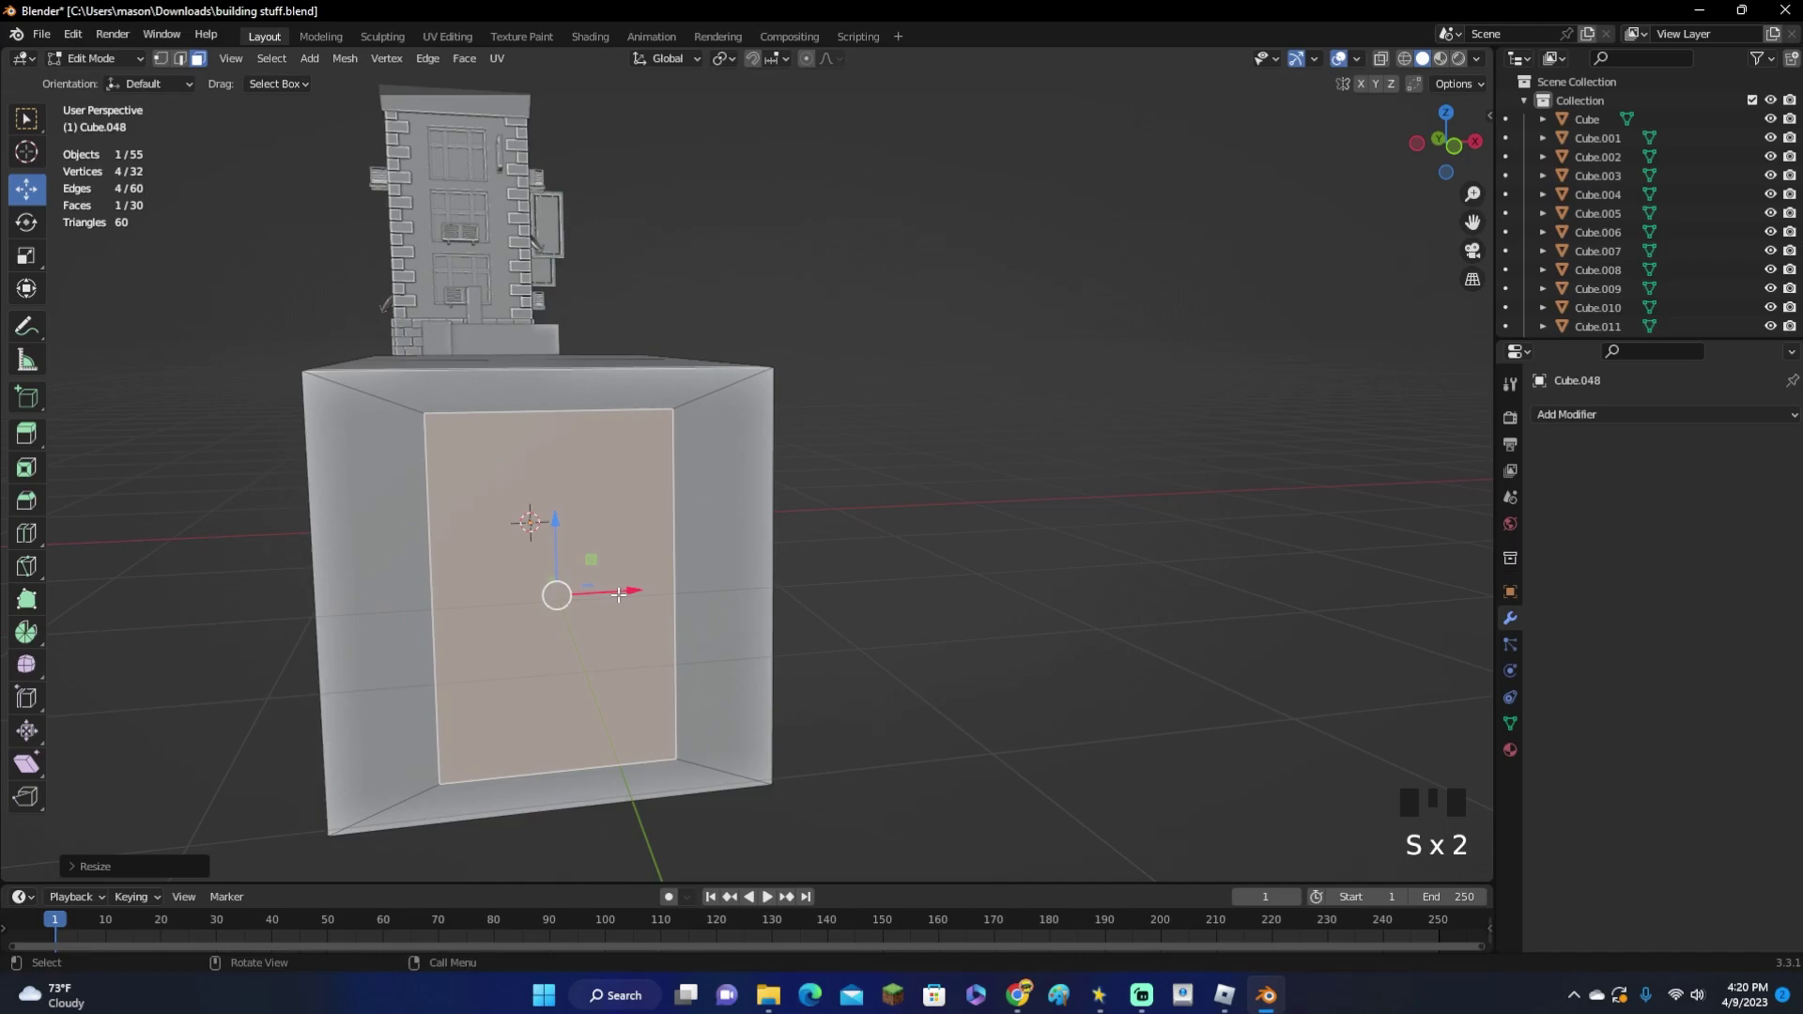
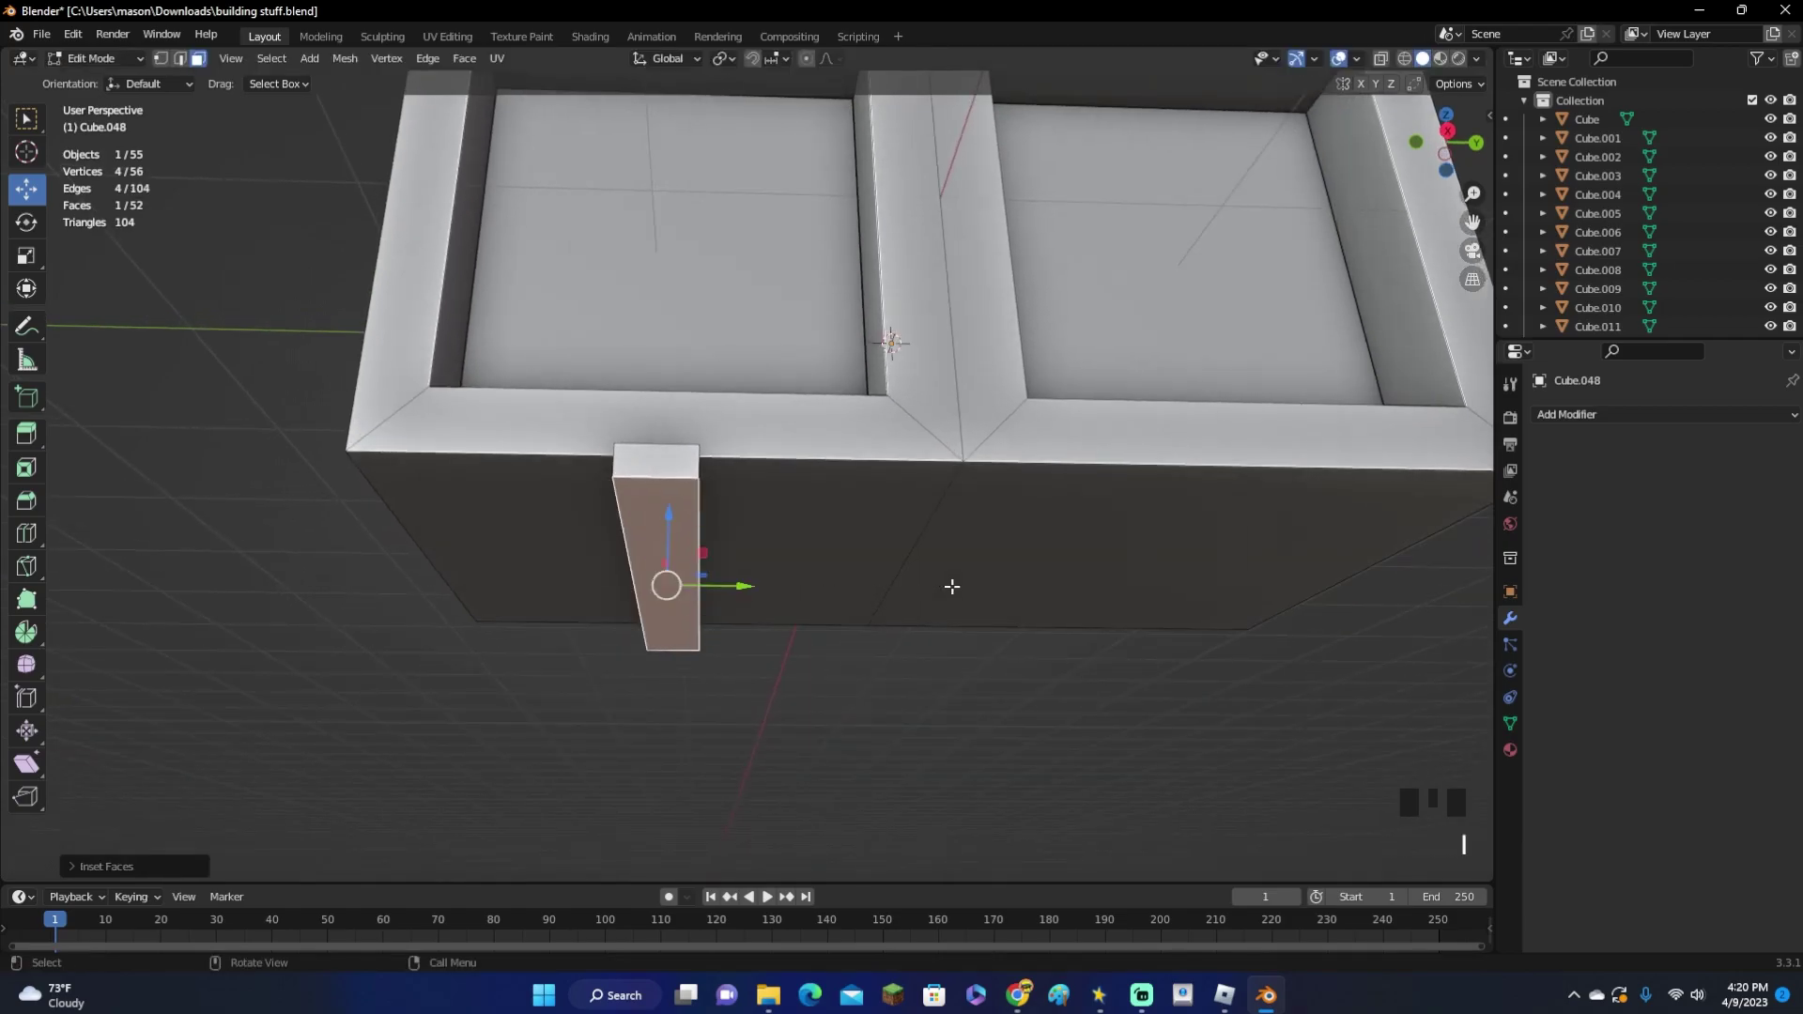
Build stepped feet under the unit by repeatedly extruding and scaling the bottom strip
{"action": "key", "text": "s"}
{"action": "key", "text": "ctrl+z"}
{"action": "key", "text": "s"}
{"action": "key", "text": "e"}
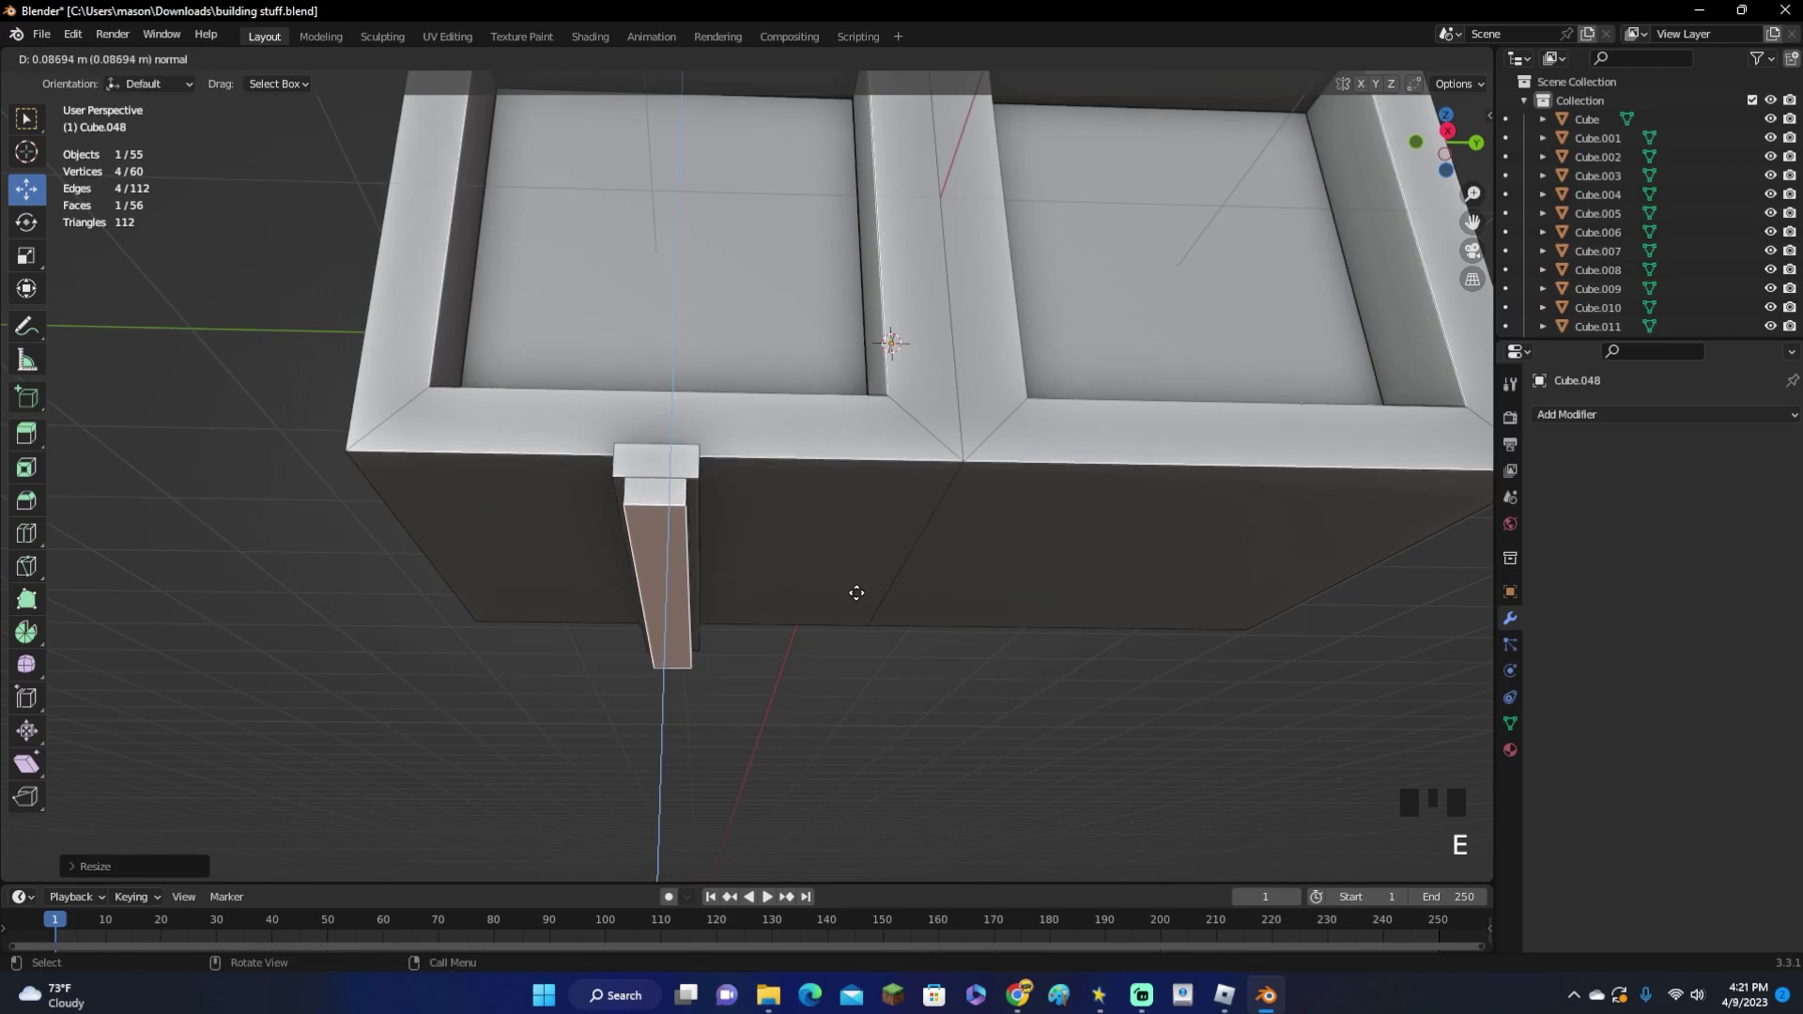
{"action": "key", "text": "e"}
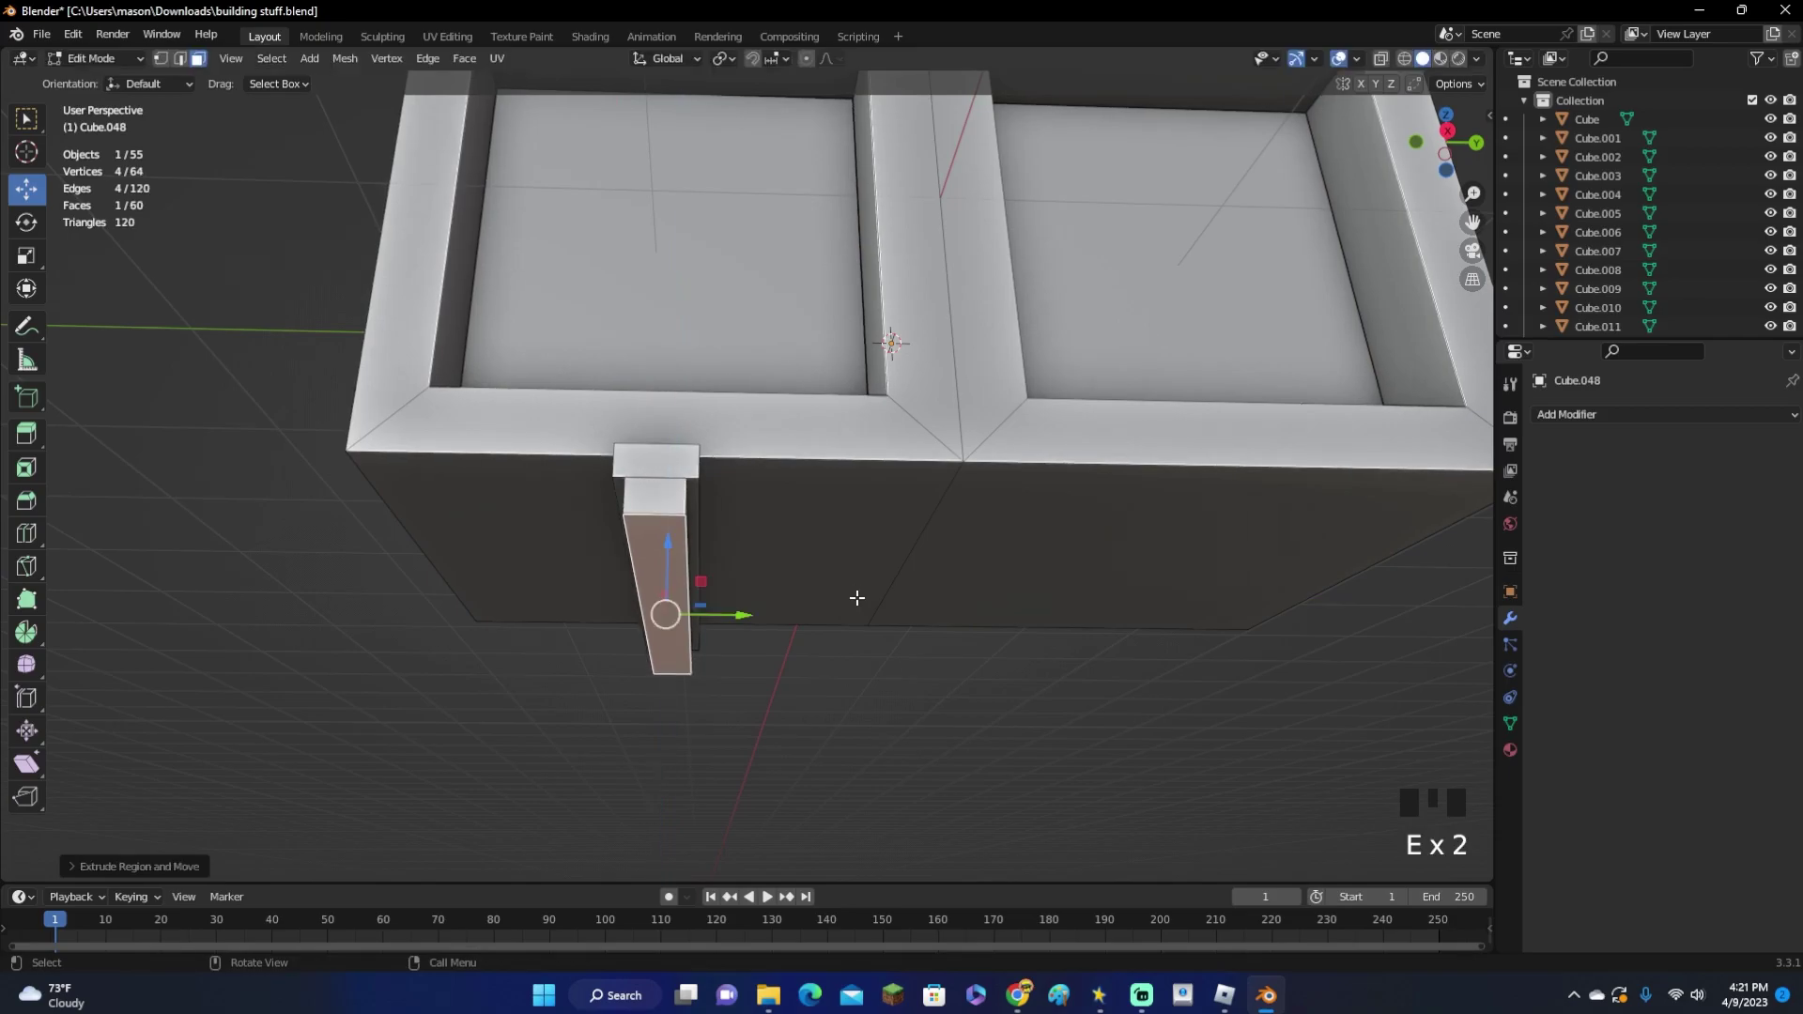
{"action": "key", "text": "s"}
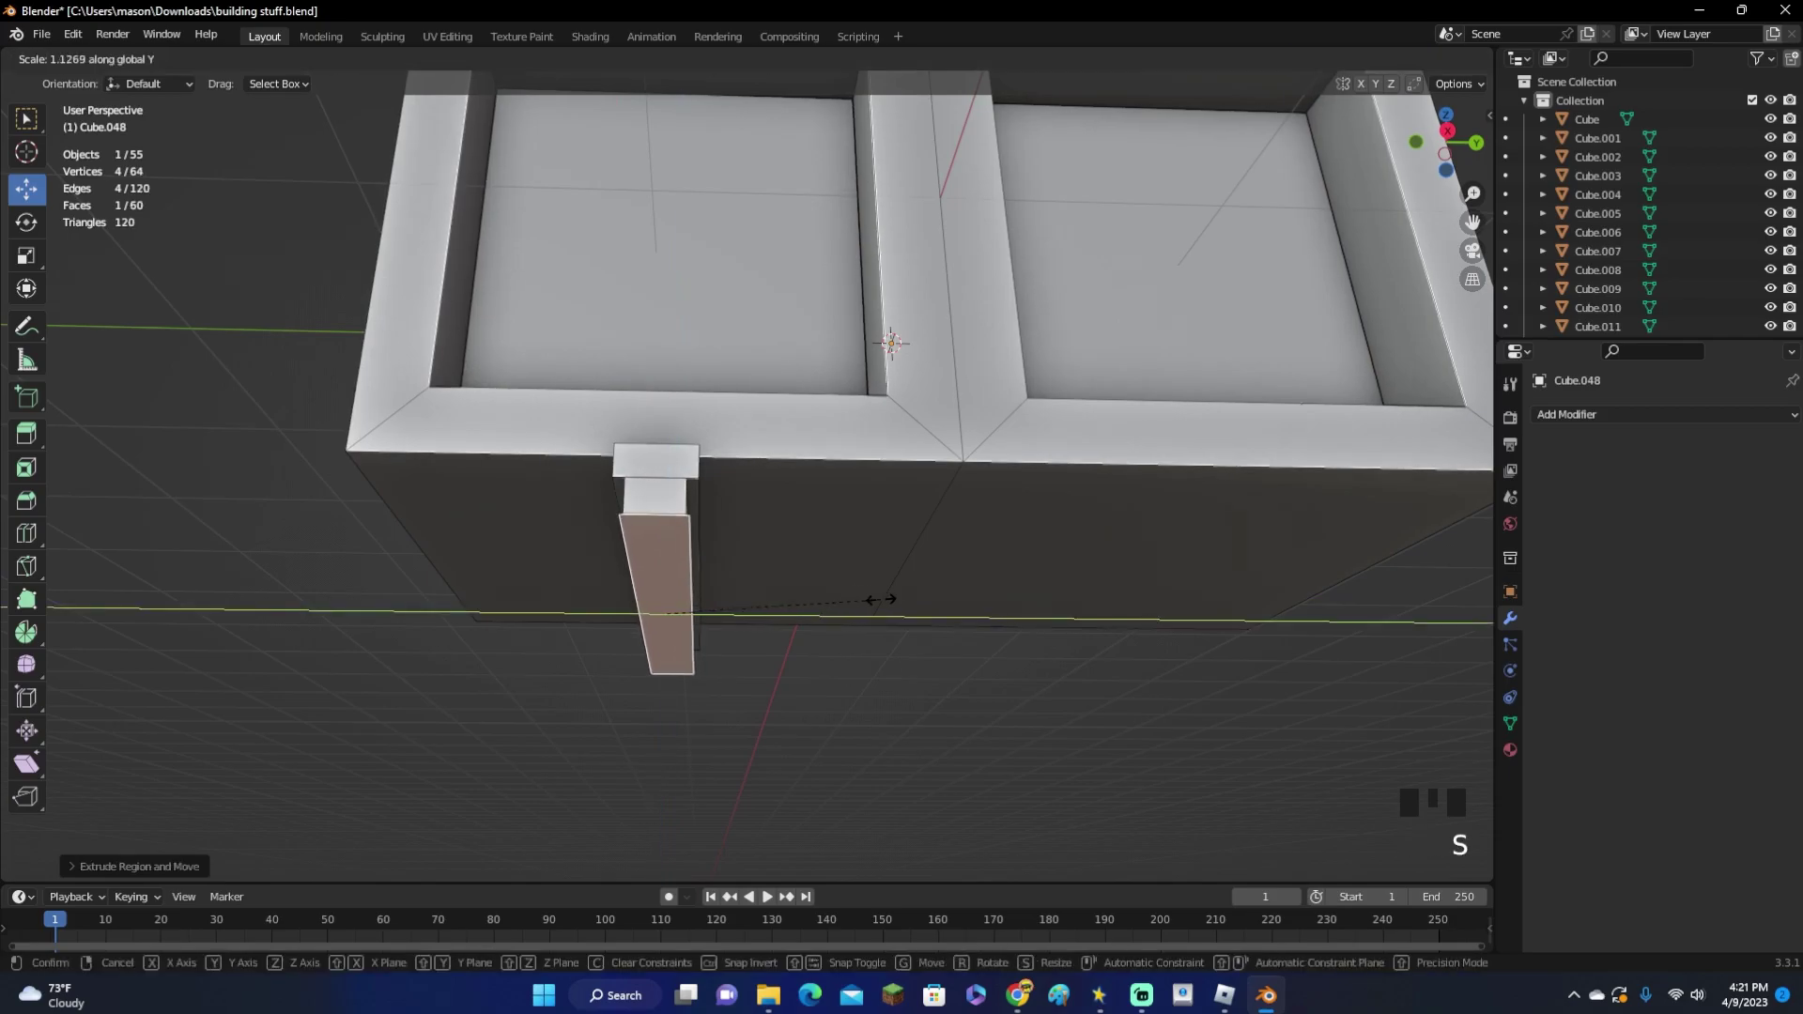
{"action": "key", "text": "e"}
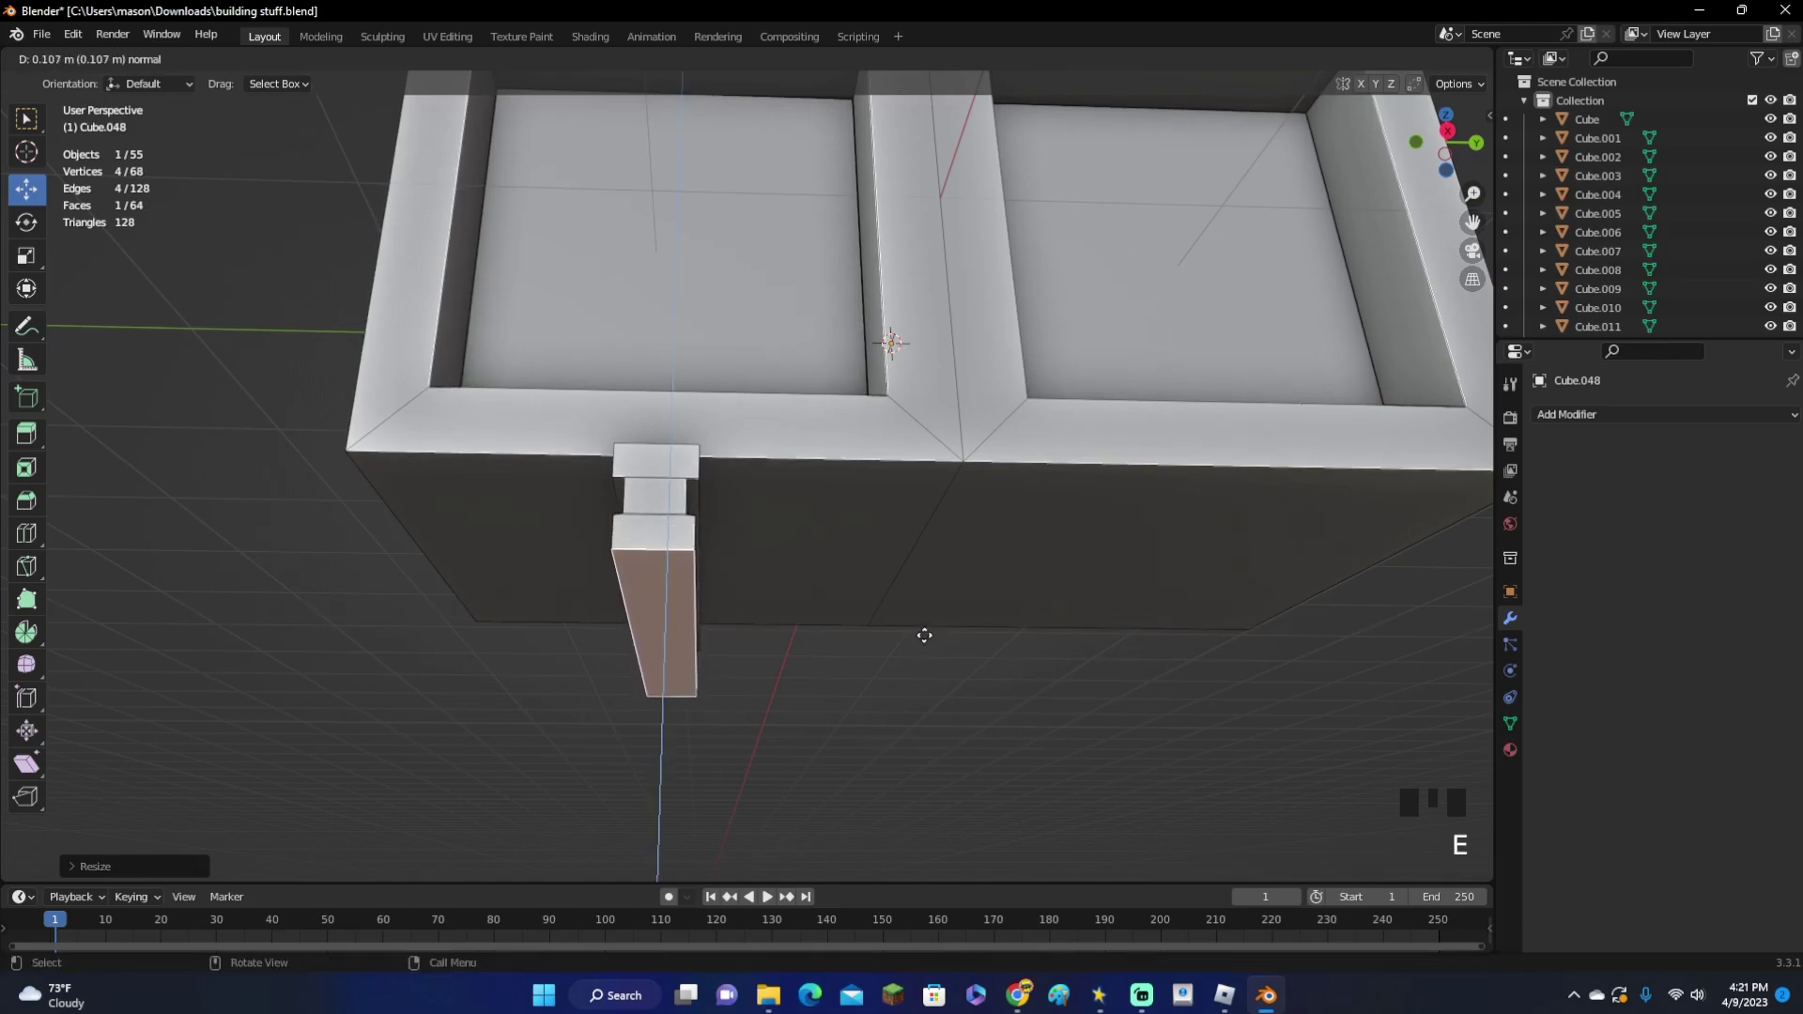
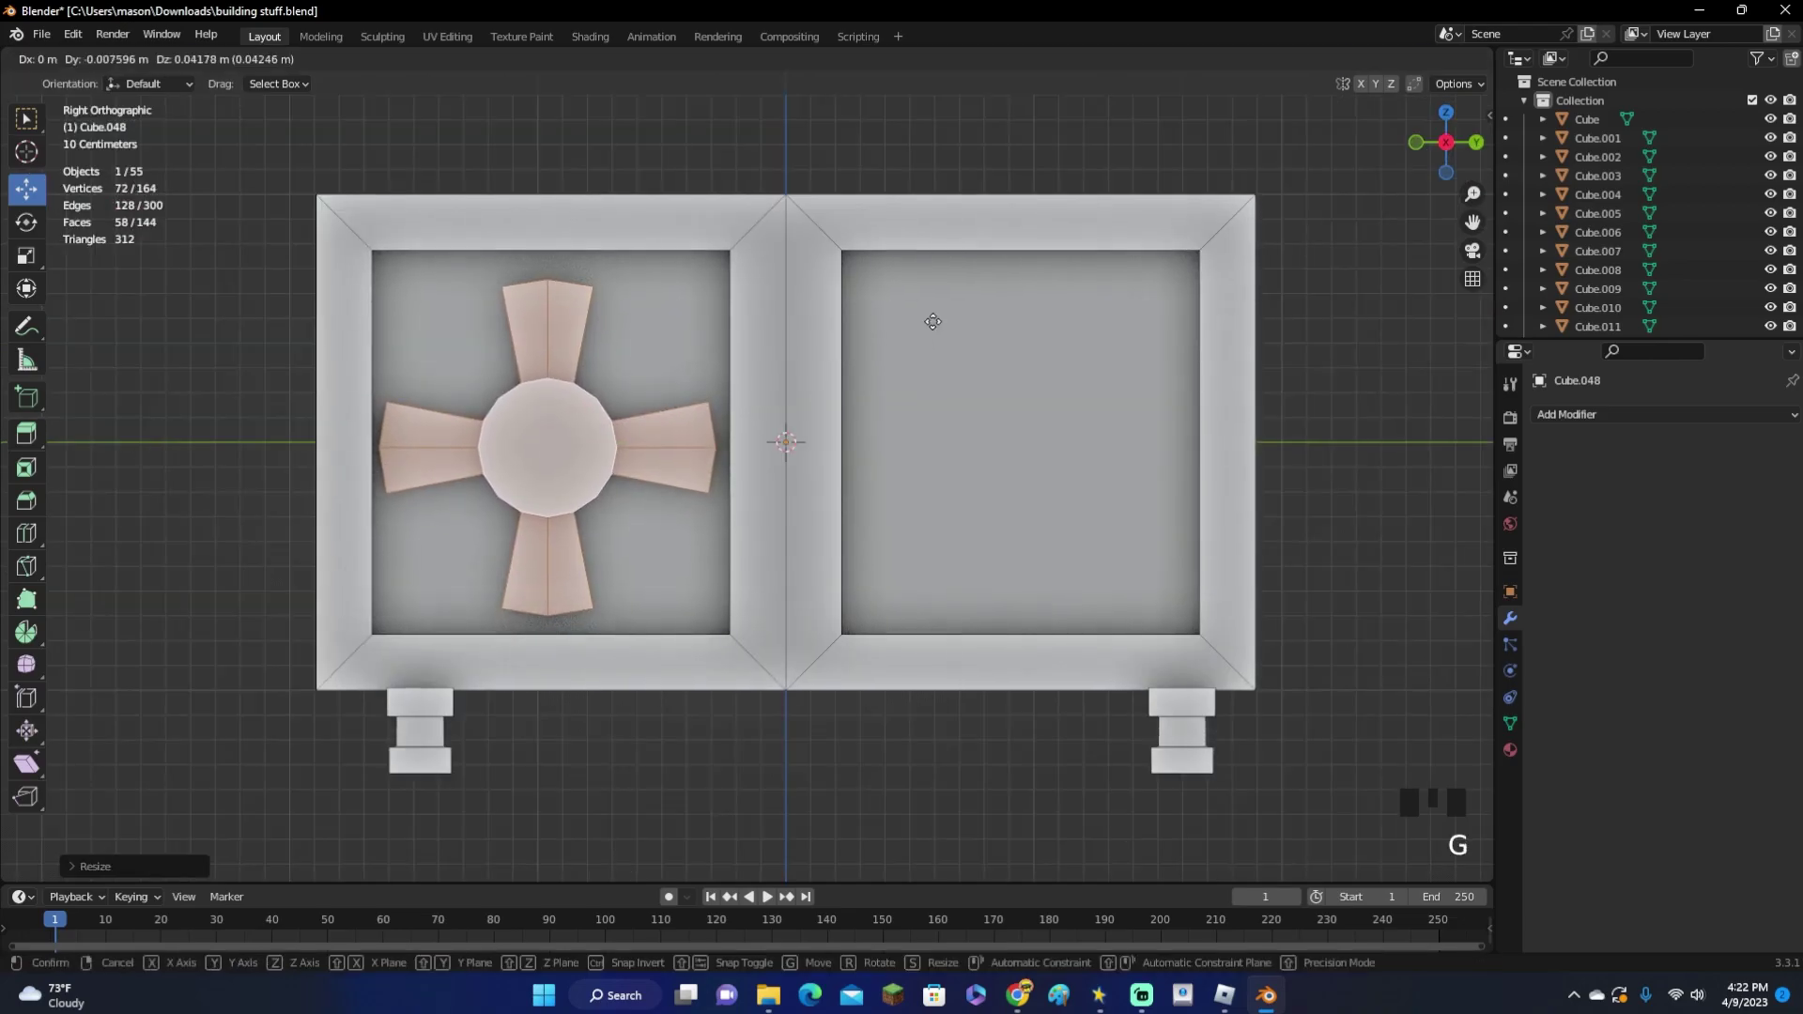
Rotate the left fan so its four blades sit at an angle in the opening
{"action": "key", "text": "r"}
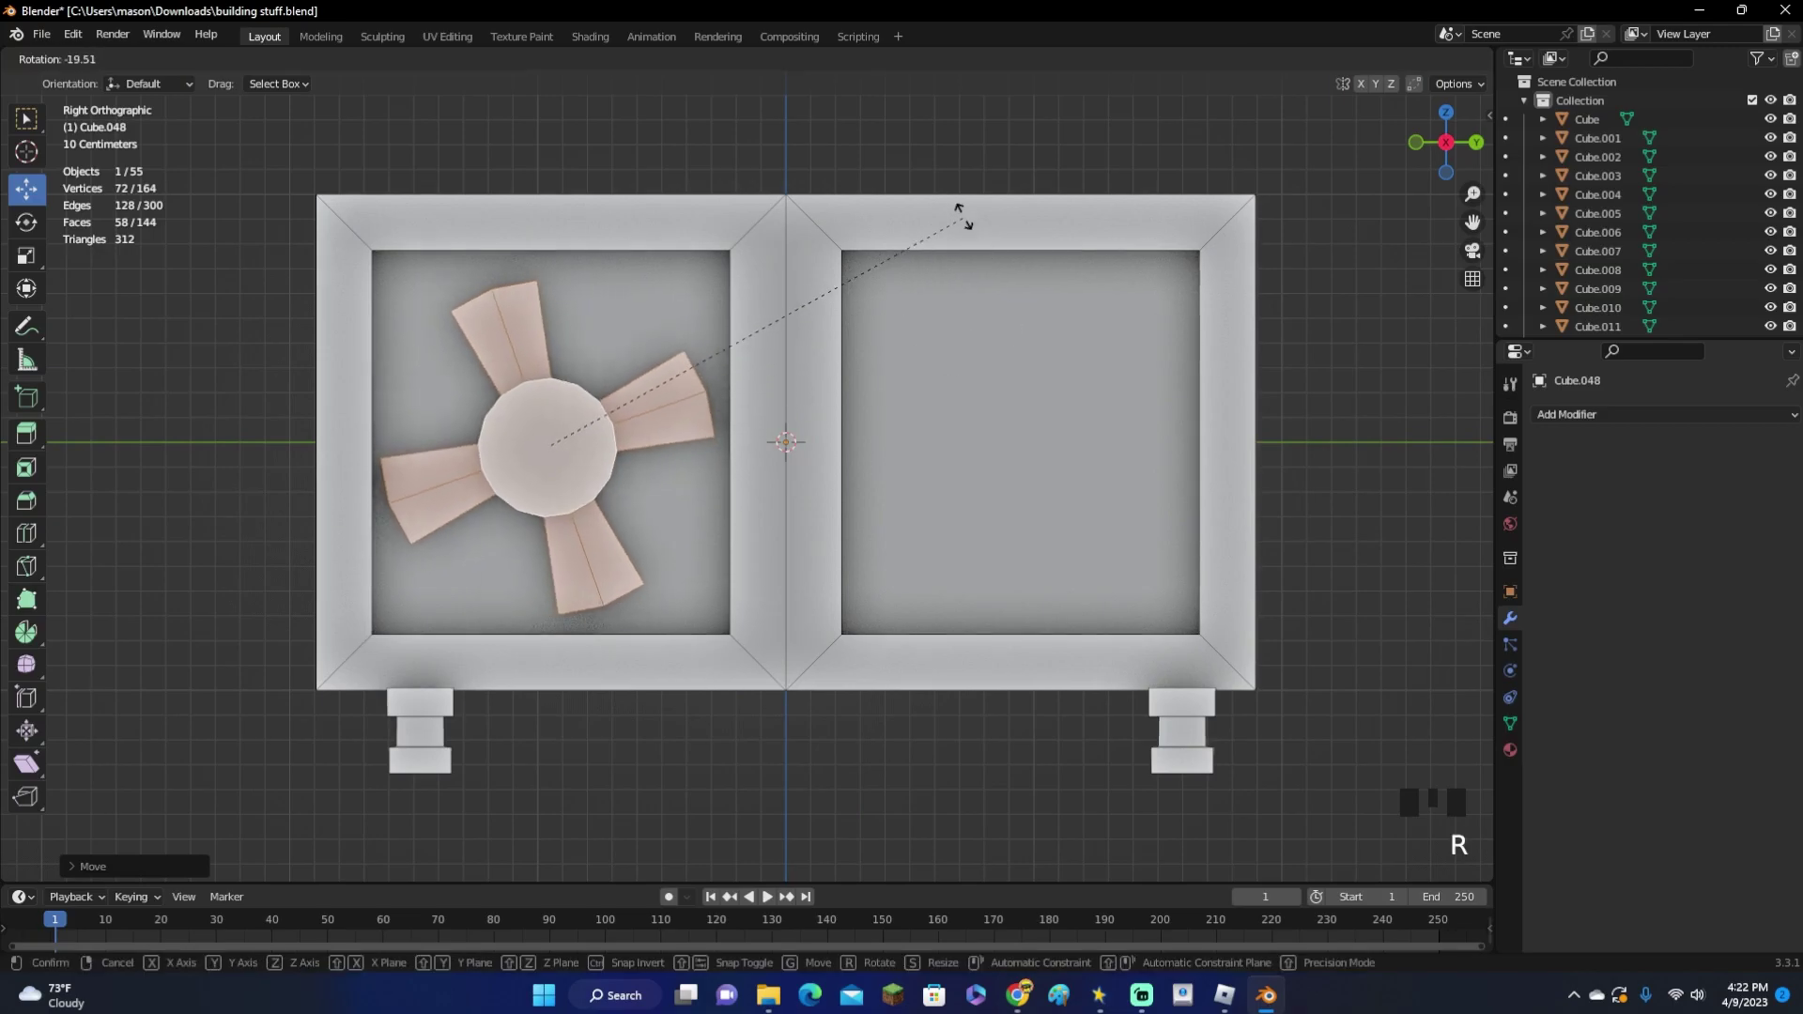
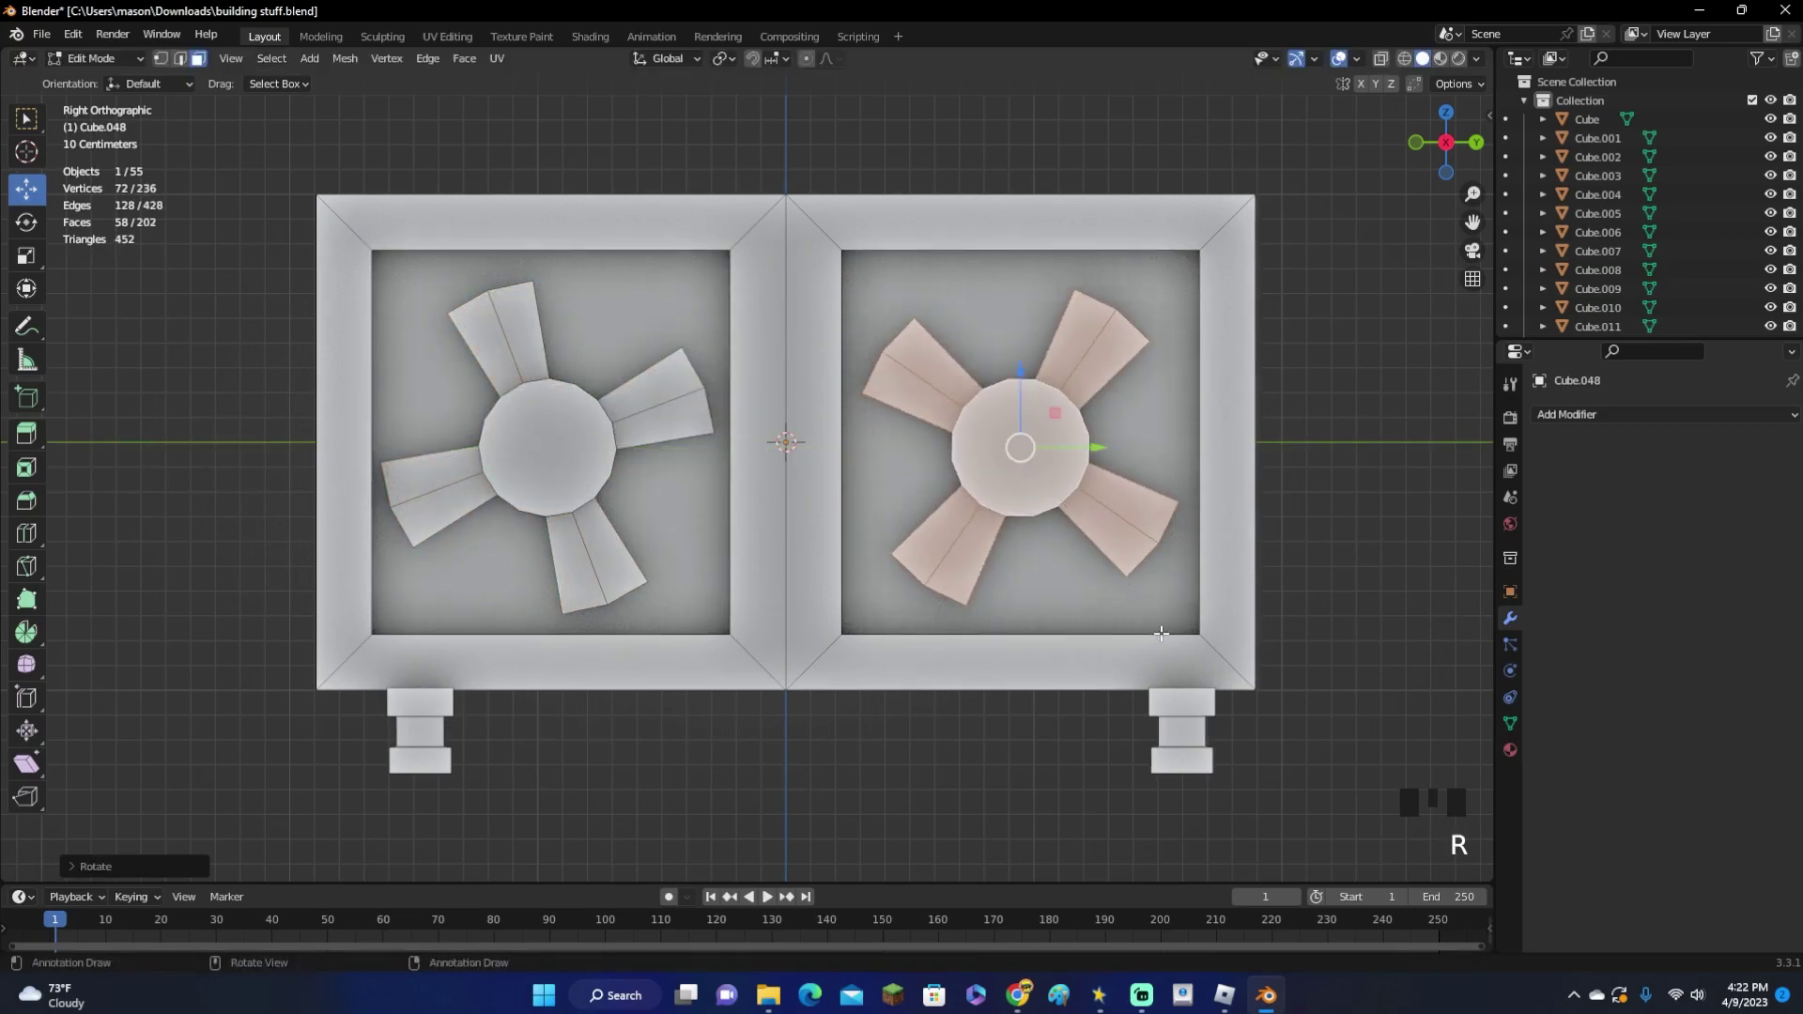
Add a cylinder in Edit Mode inside the left opening as the first grille slat
{"action": "left_click_drag", "start_coordinate": [1172, 516], "coordinate": [1025, 531]}
{"action": "left_click", "coordinate": [1024, 531]}
{"action": "key", "text": "Tab"}
{"action": "key", "text": "shift+a"}
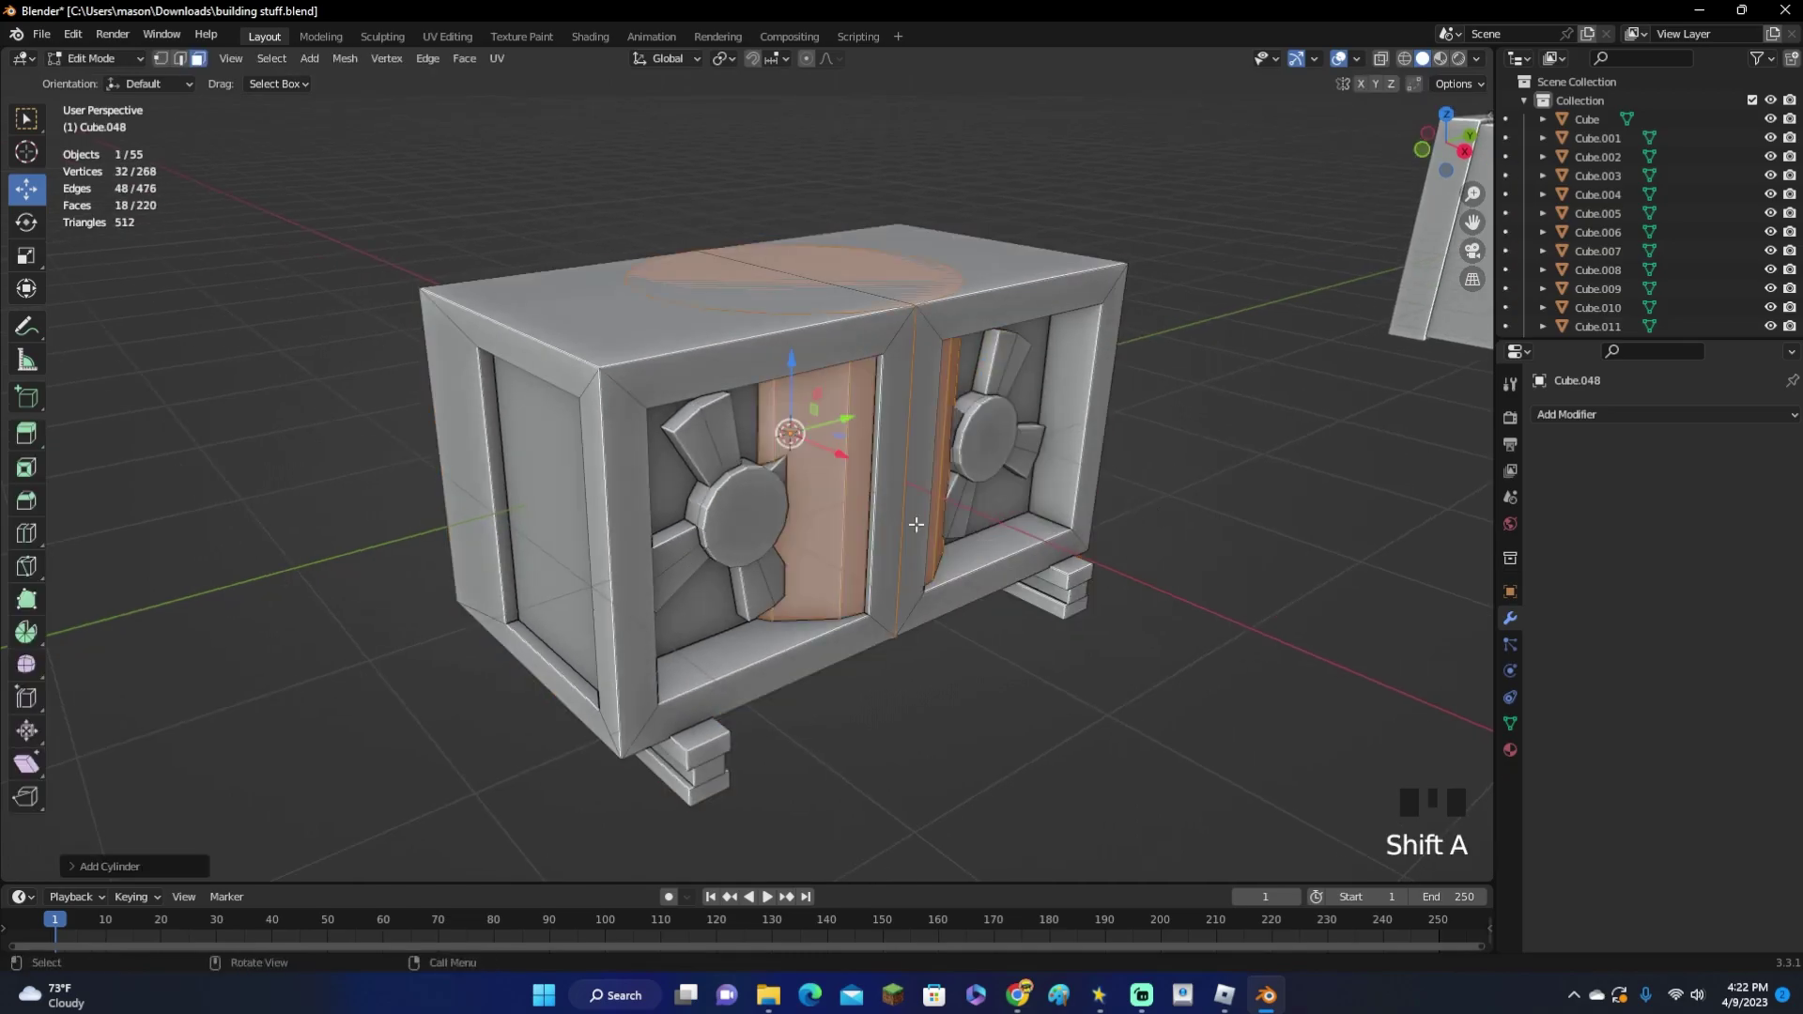
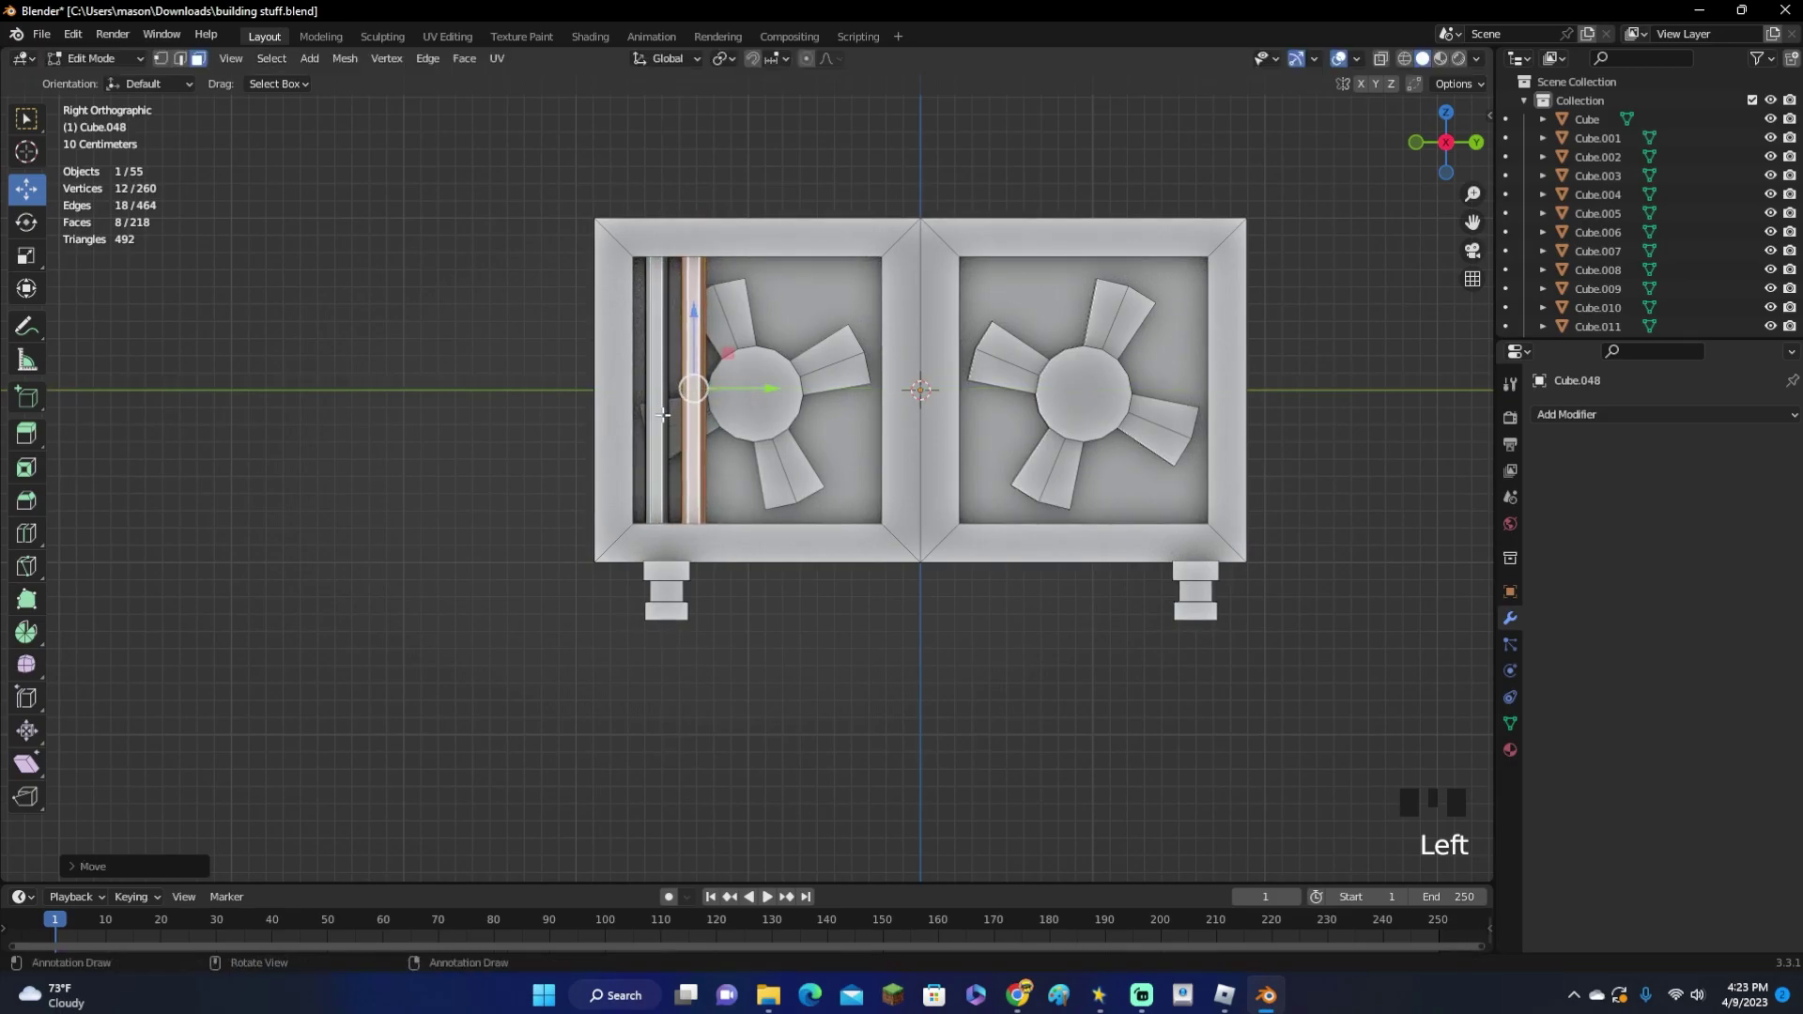
Select all linked grille bars over the opening and thin them with Shrink/Fatten
{"action": "key", "text": "l"}
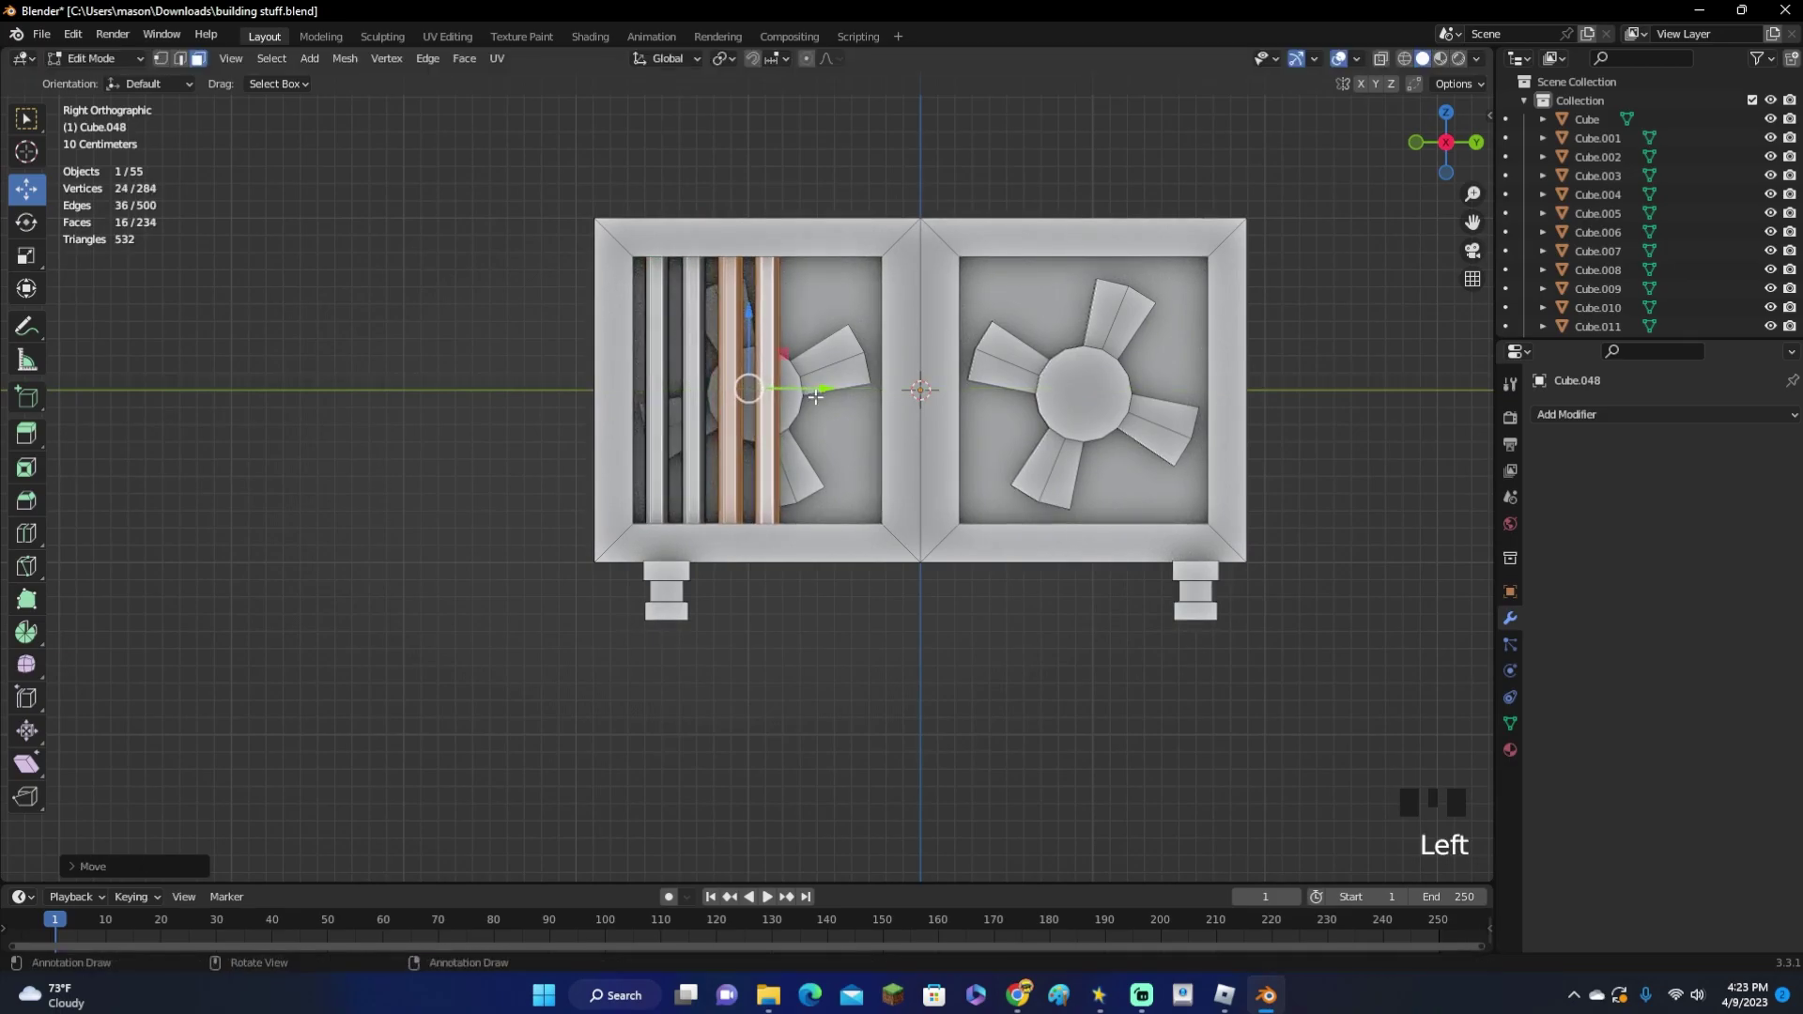
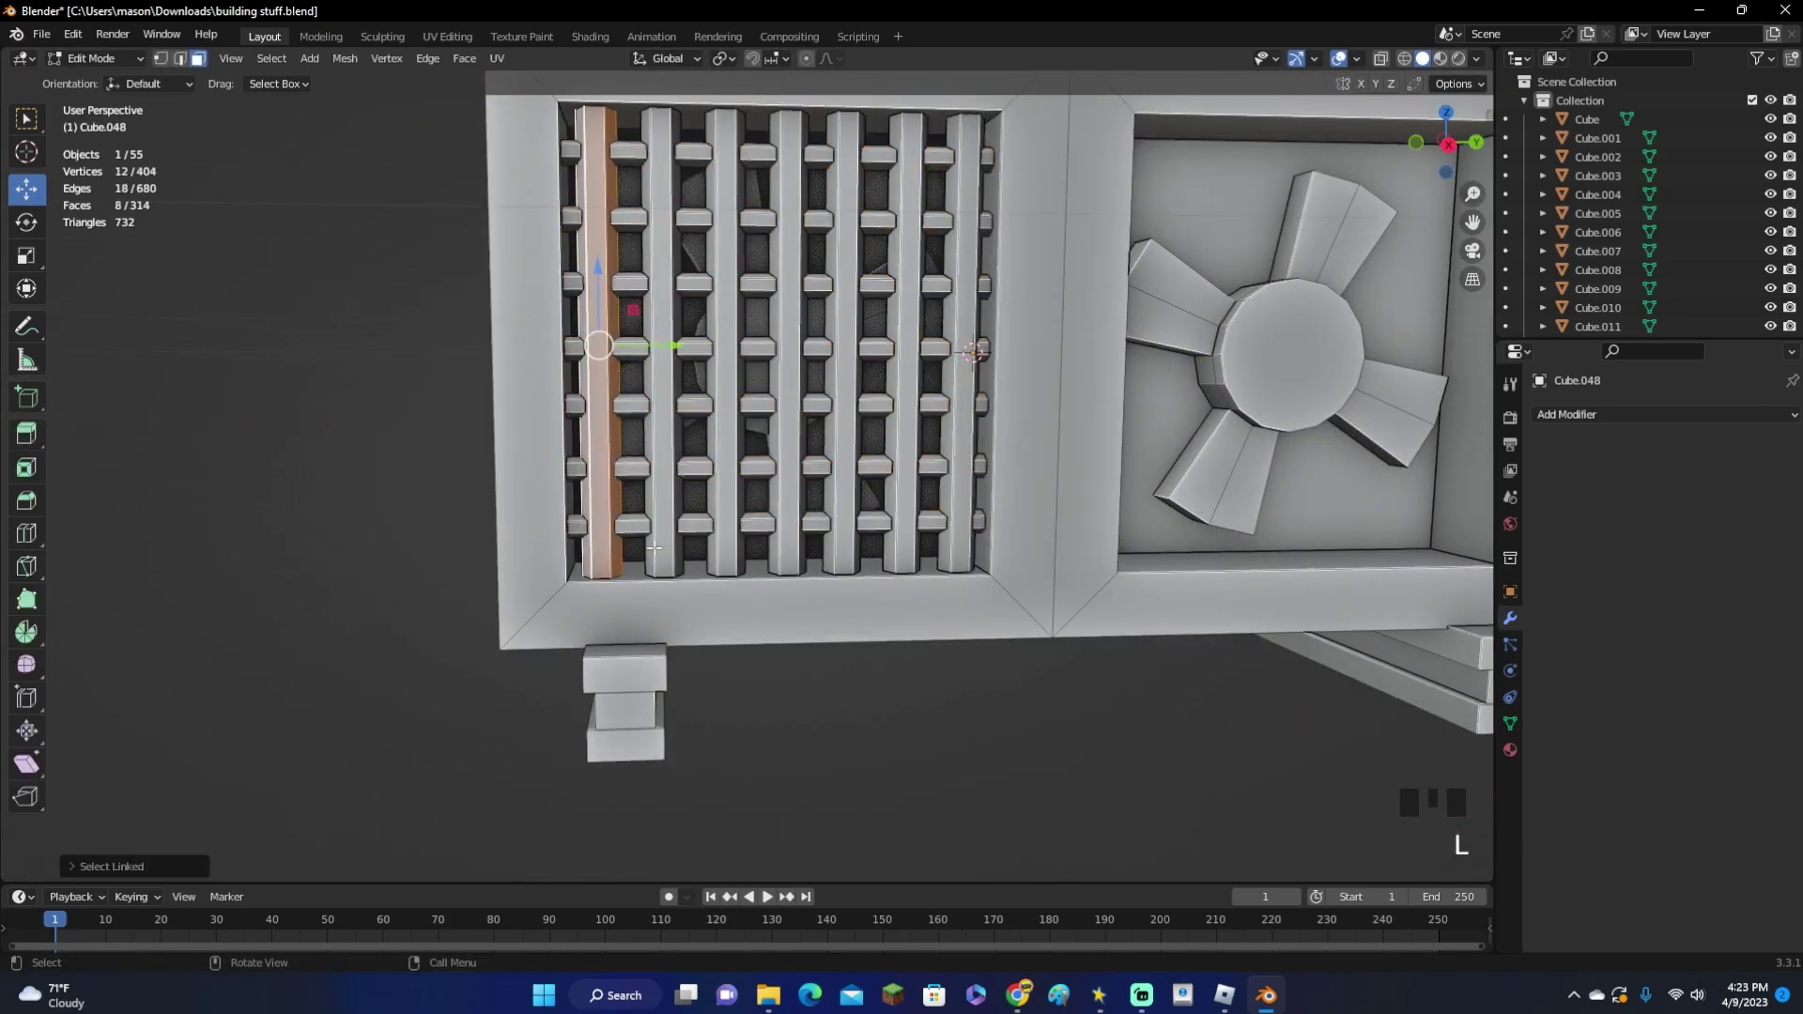
{"action": "key", "text": "l"}
{"action": "key", "text": "l"}
{"action": "key", "text": "l"}
{"action": "key", "text": "l"}
{"action": "key", "text": "l"}
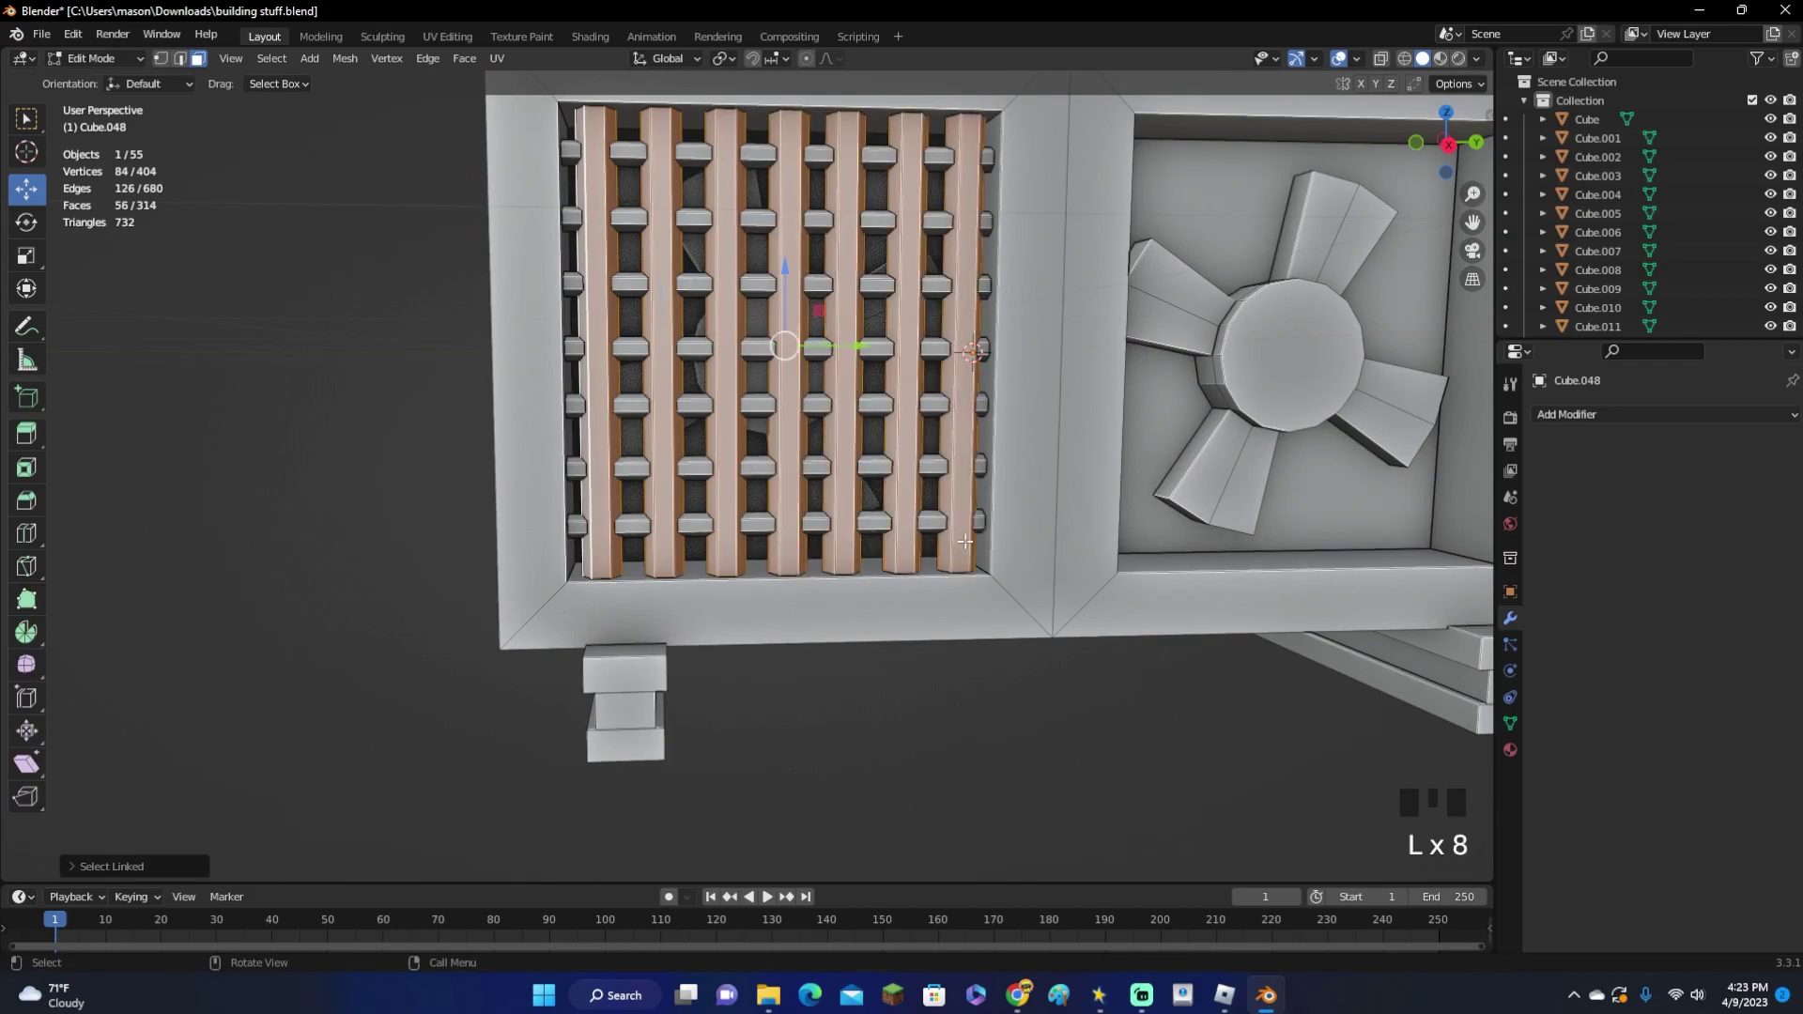
{"action": "key", "text": "alt+s"}
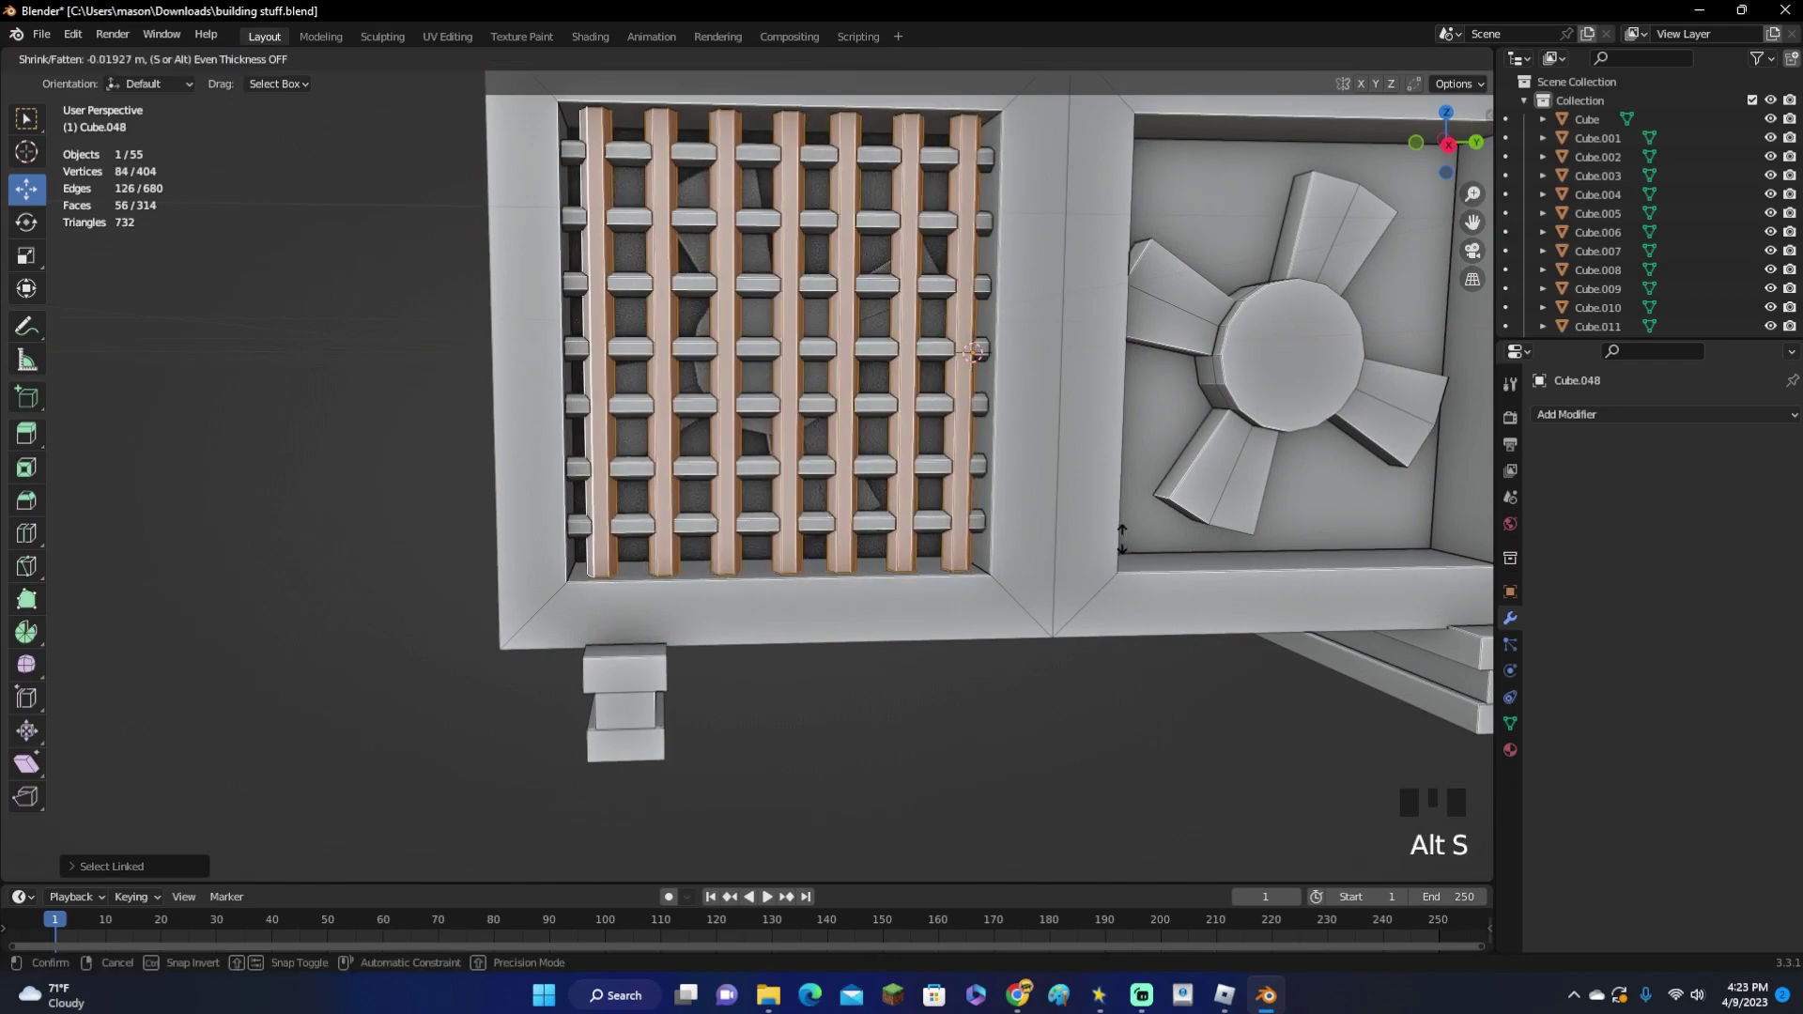
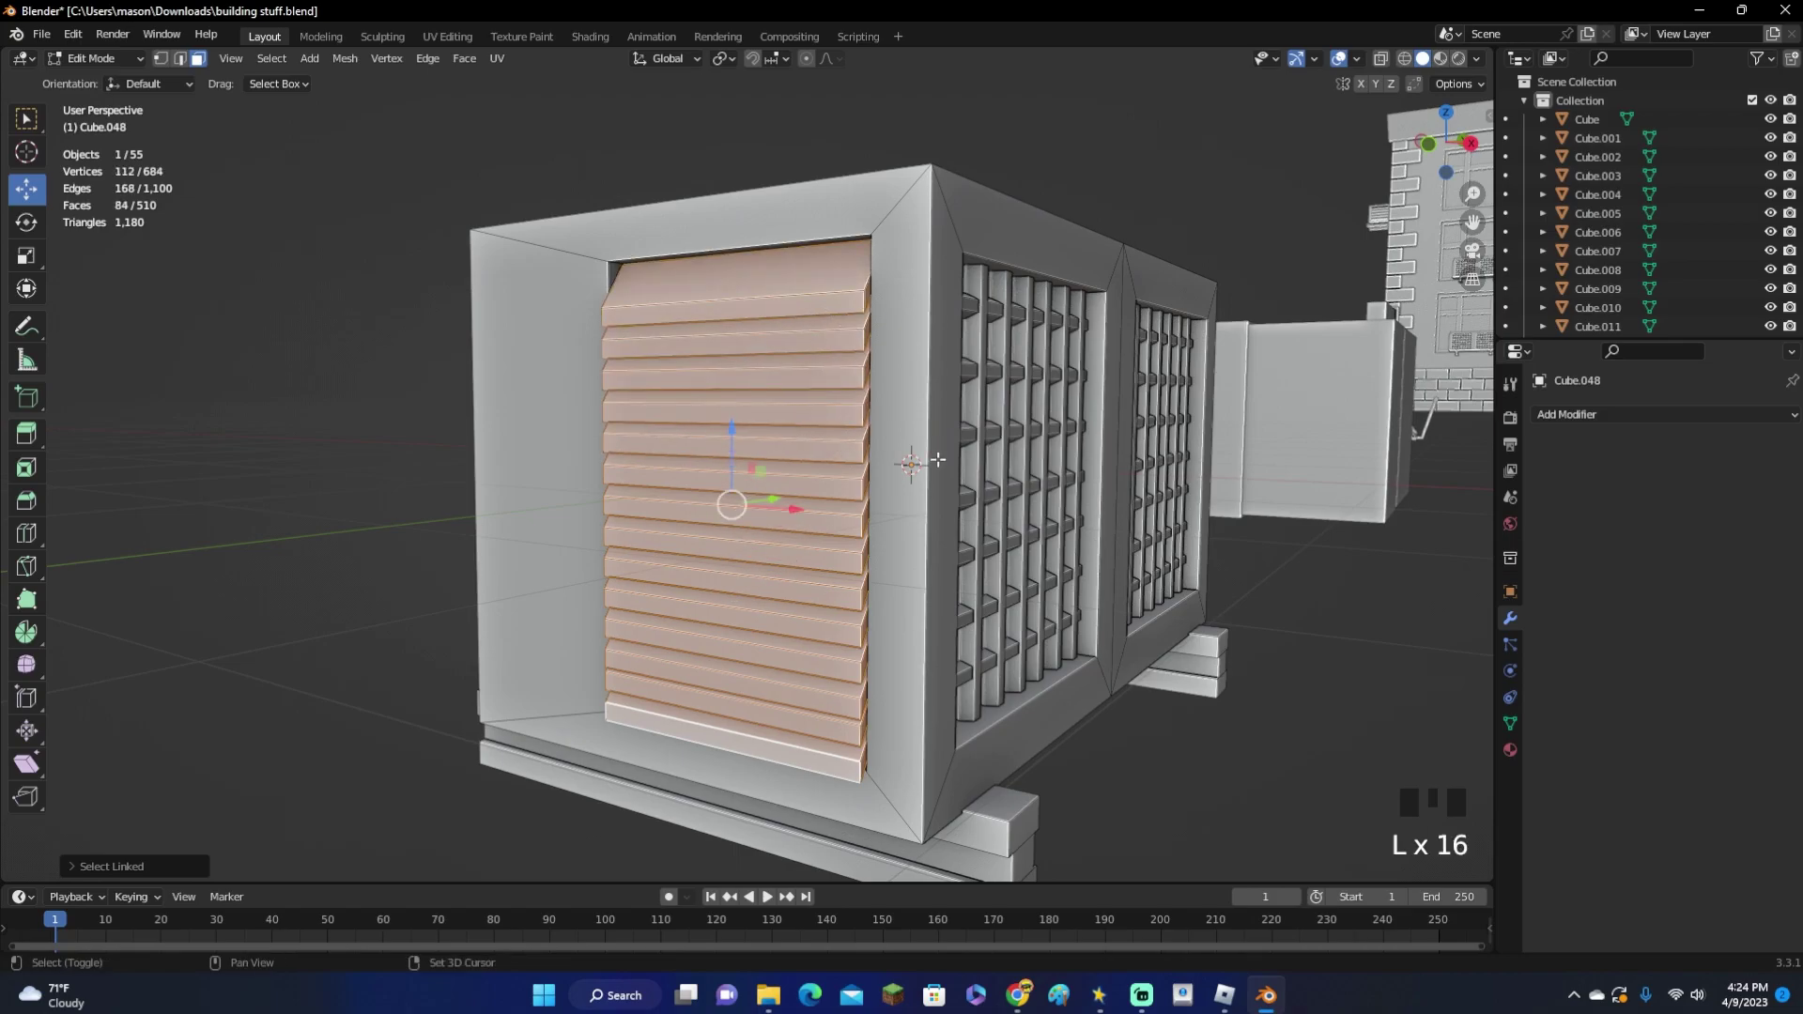
Duplicate the louver slats, rotate the copy about the vertical axis and add a housing mesh
{"action": "key", "text": "shift+d"}
{"action": "key", "text": "r"}
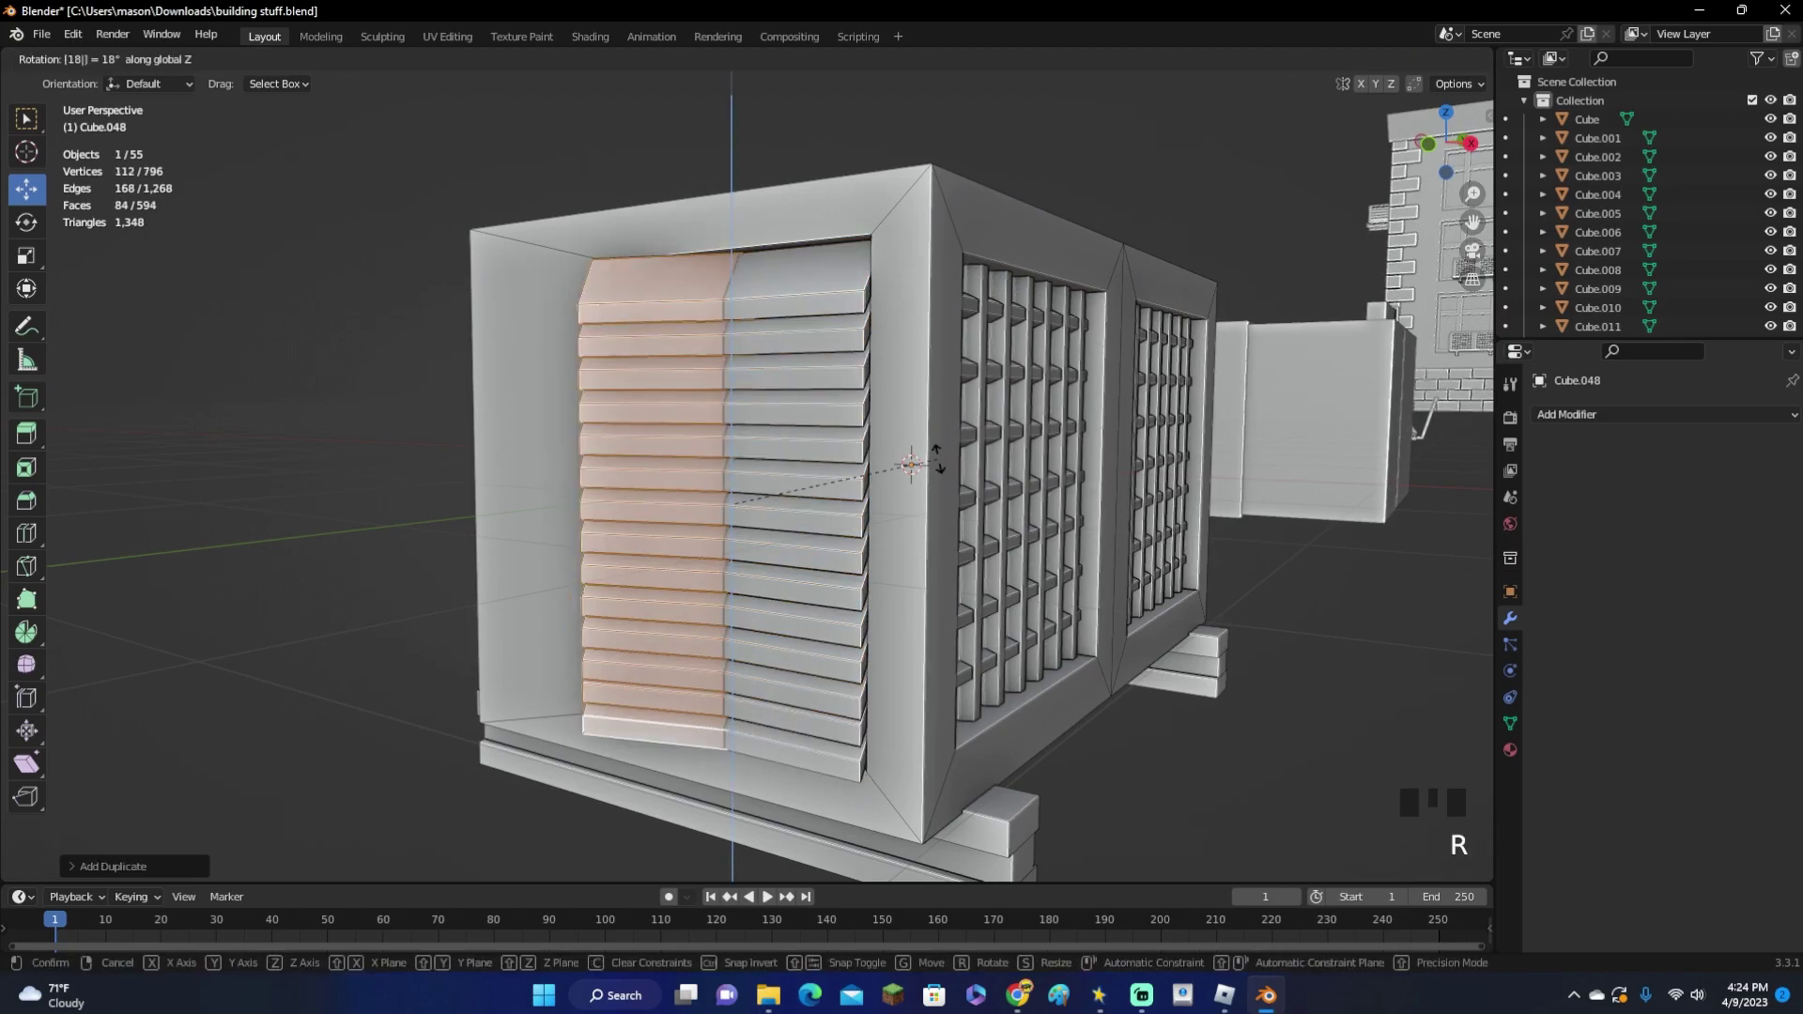
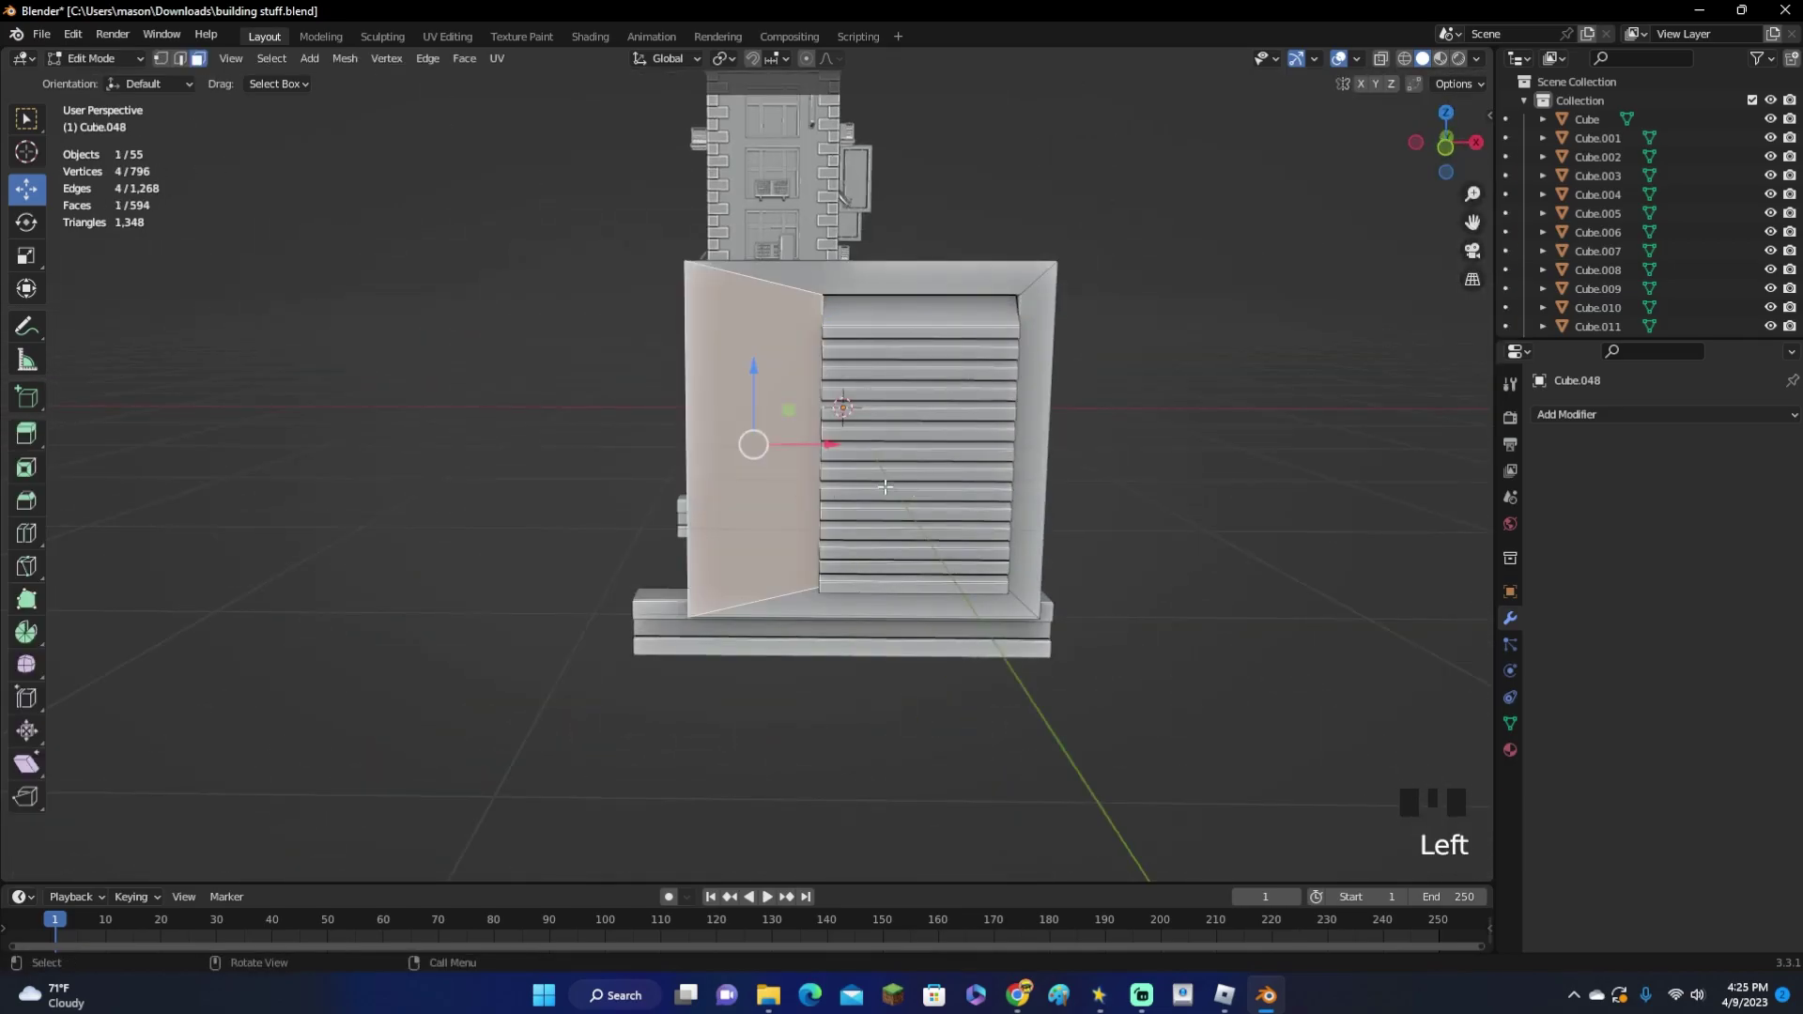
{"action": "key", "text": "shift+a"}
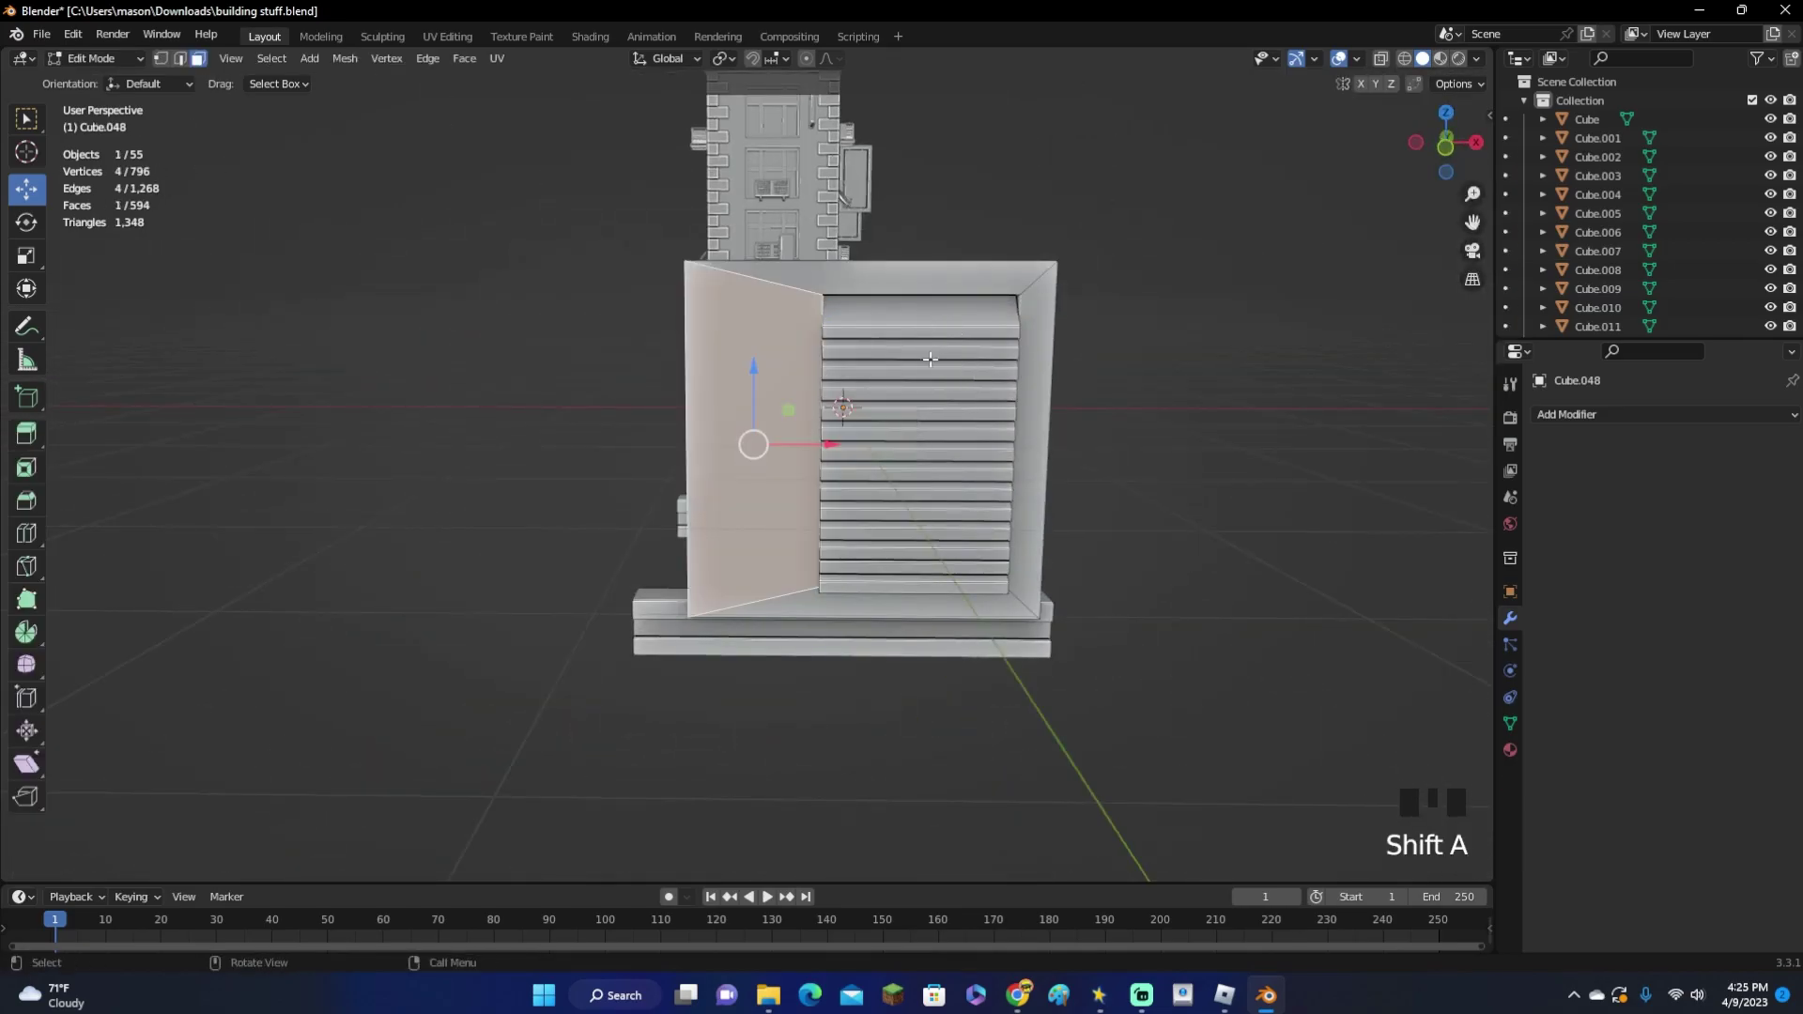
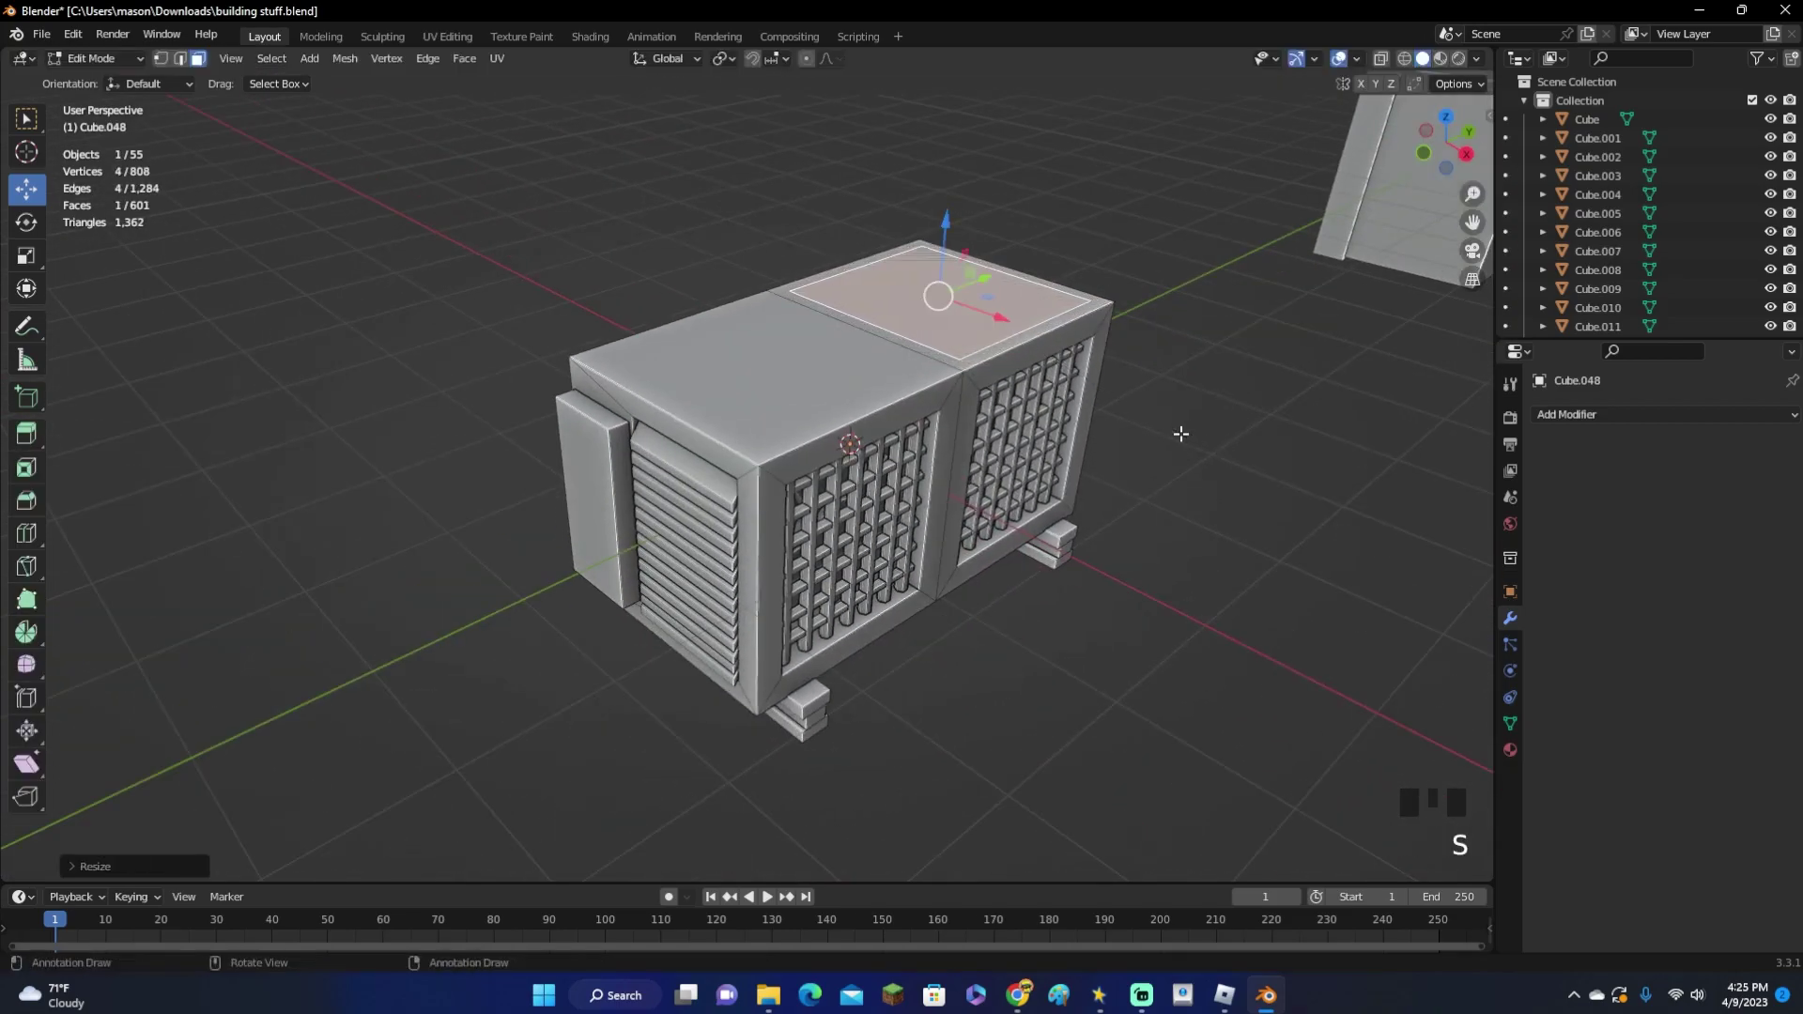
Extrude the inset top face into a raised panel and bevel its edges
{"action": "key", "text": "e"}
{"action": "key", "text": "ctrl+b"}
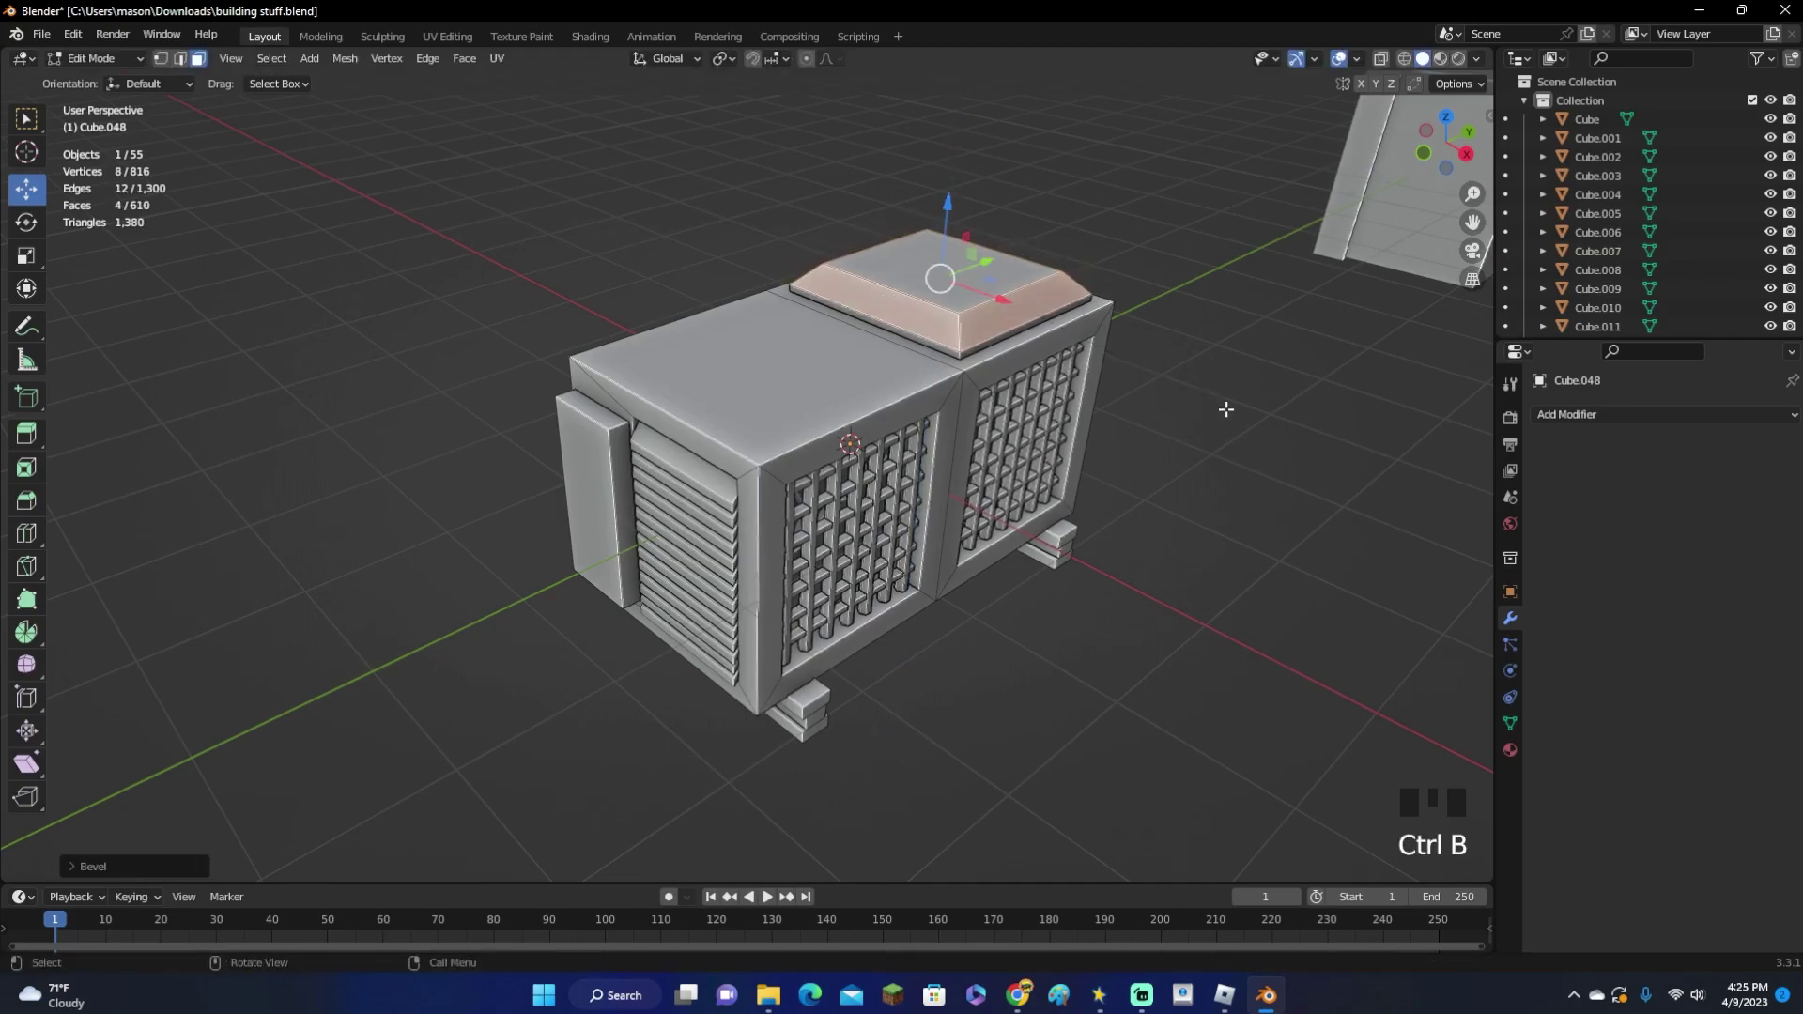
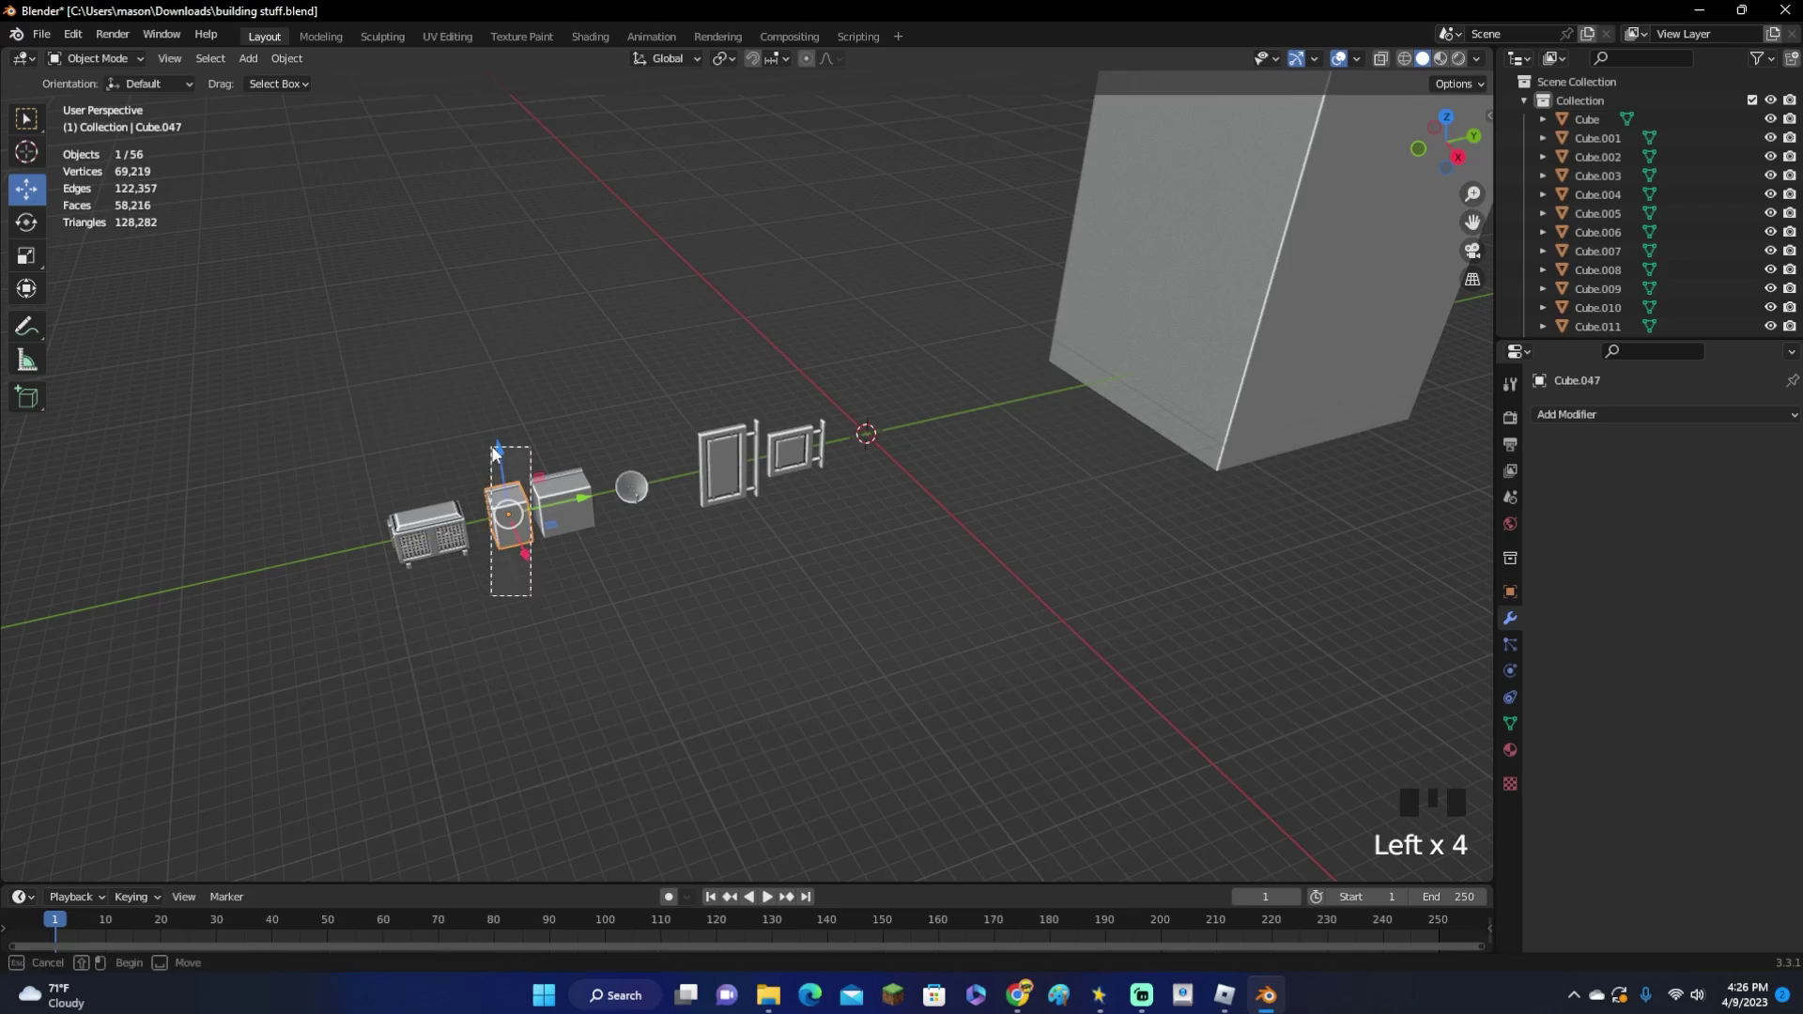
Select a small prop from the row and place a resized copy against the building's base
{"action": "left_click", "coordinate": [586, 618]}
{"action": "left_click_drag", "start_coordinate": [583, 613], "coordinate": [544, 599]}
{"action": "scroll", "scroll_direction": "up", "scroll_amount": 3}
{"action": "left_click", "coordinate": [404, 508]}
{"action": "left_click", "coordinate": [412, 469]}
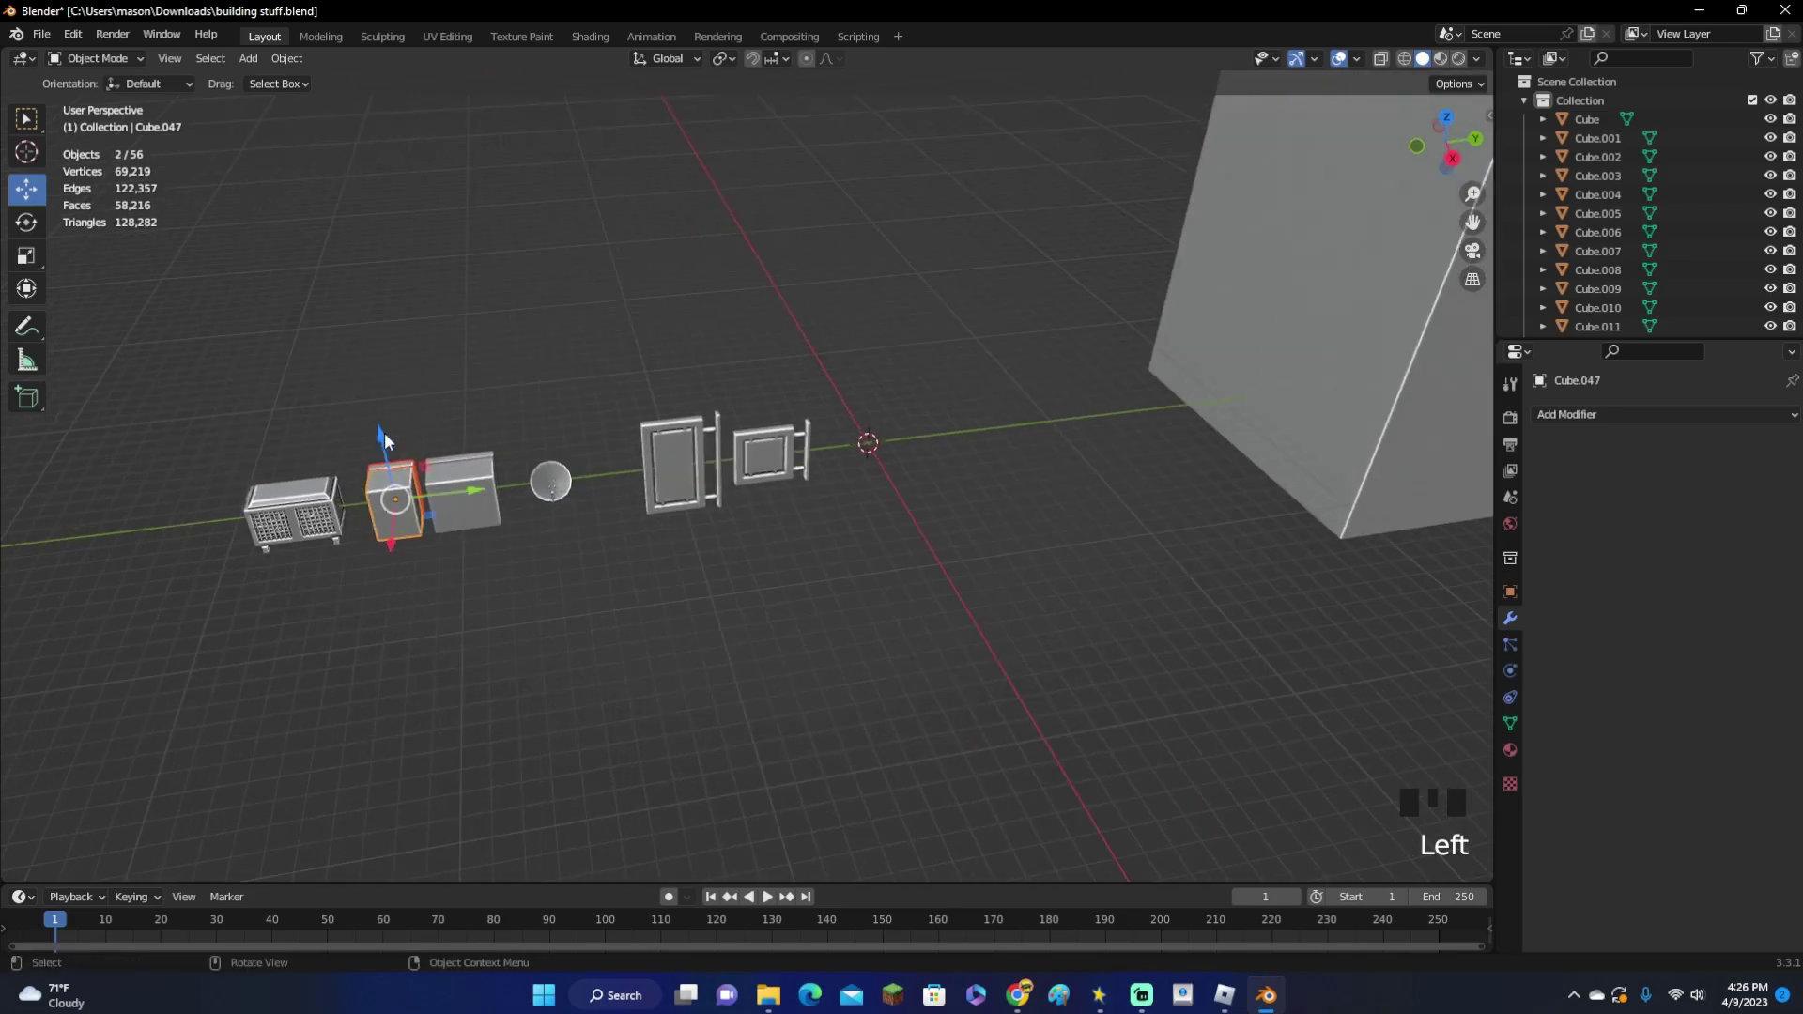
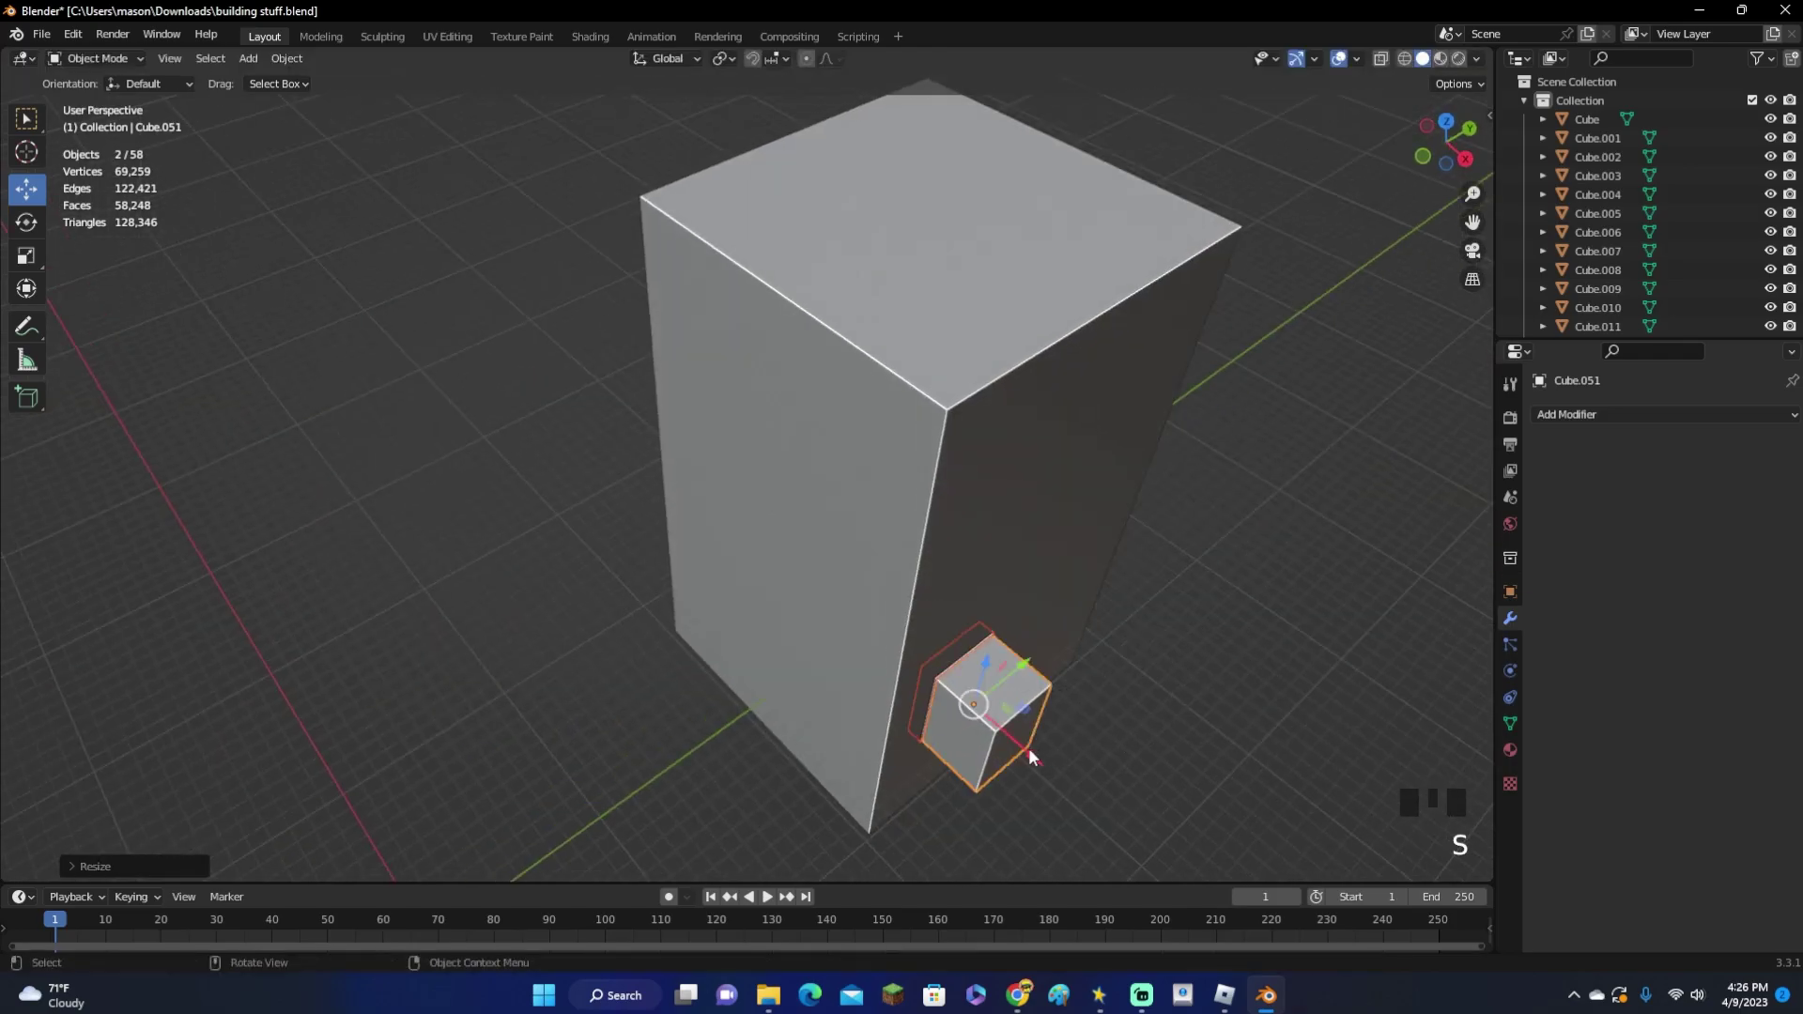
{"action": "left_click", "coordinate": [1033, 759]}
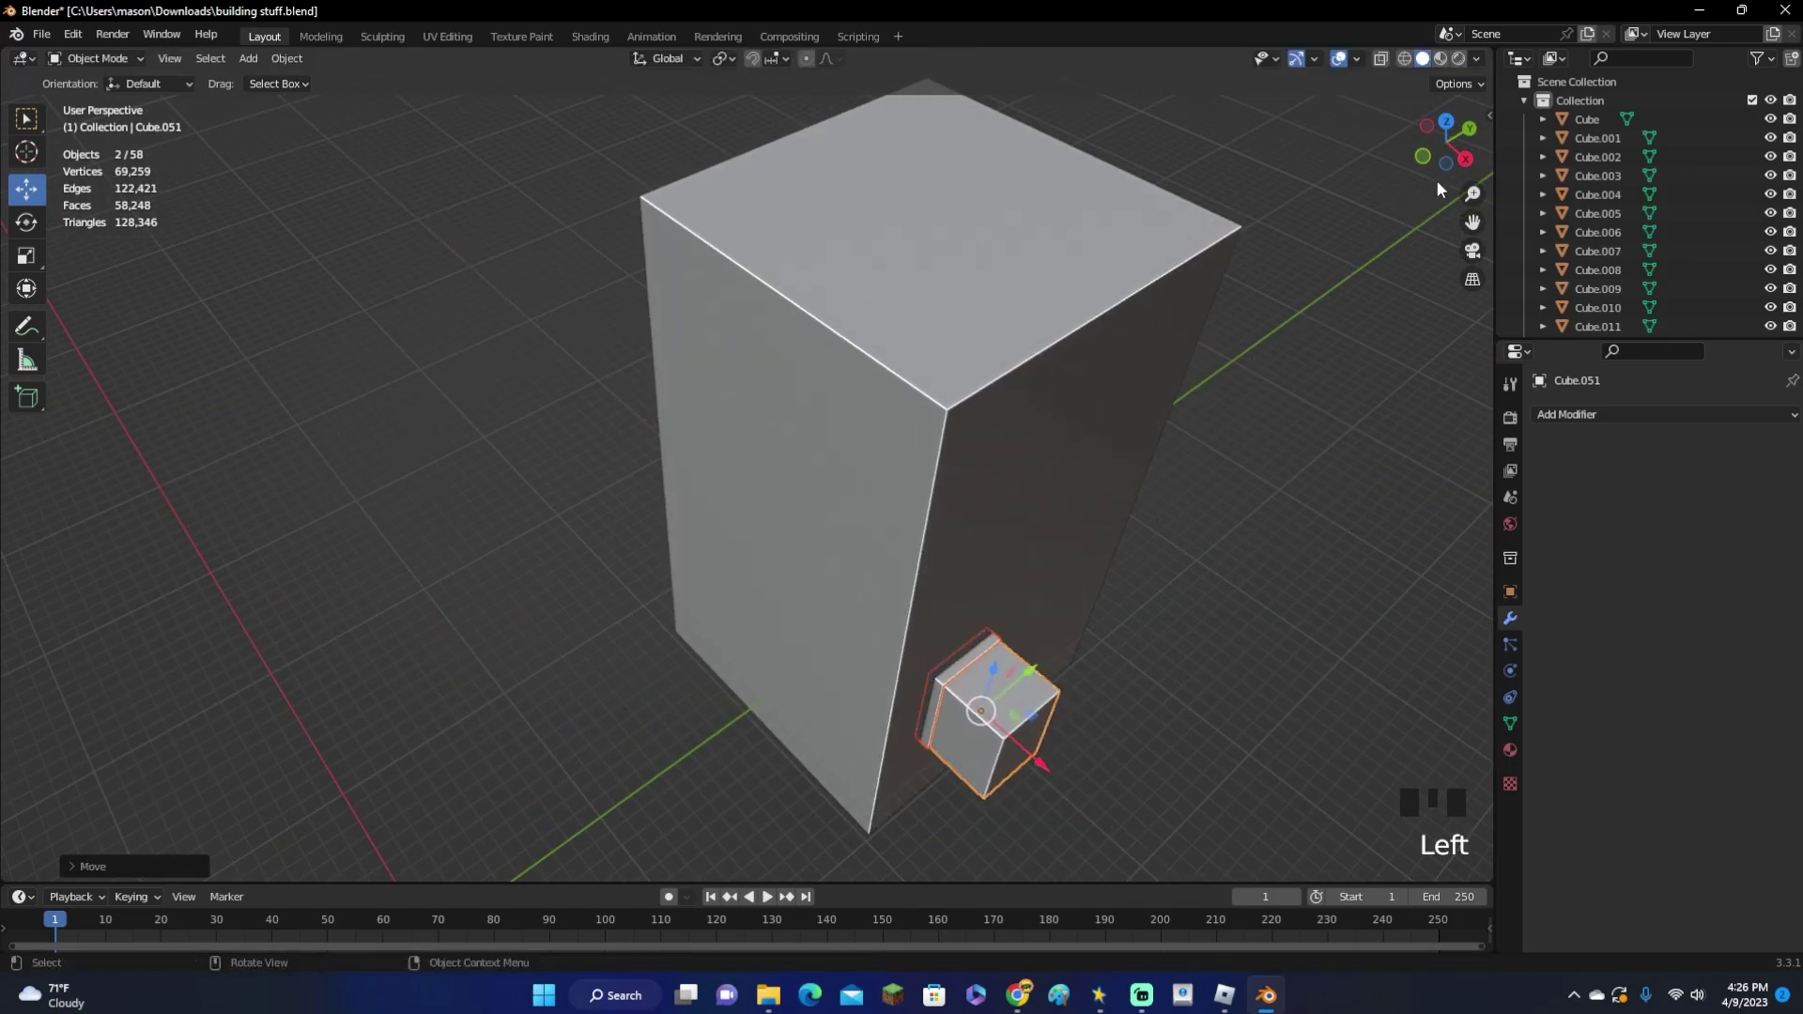
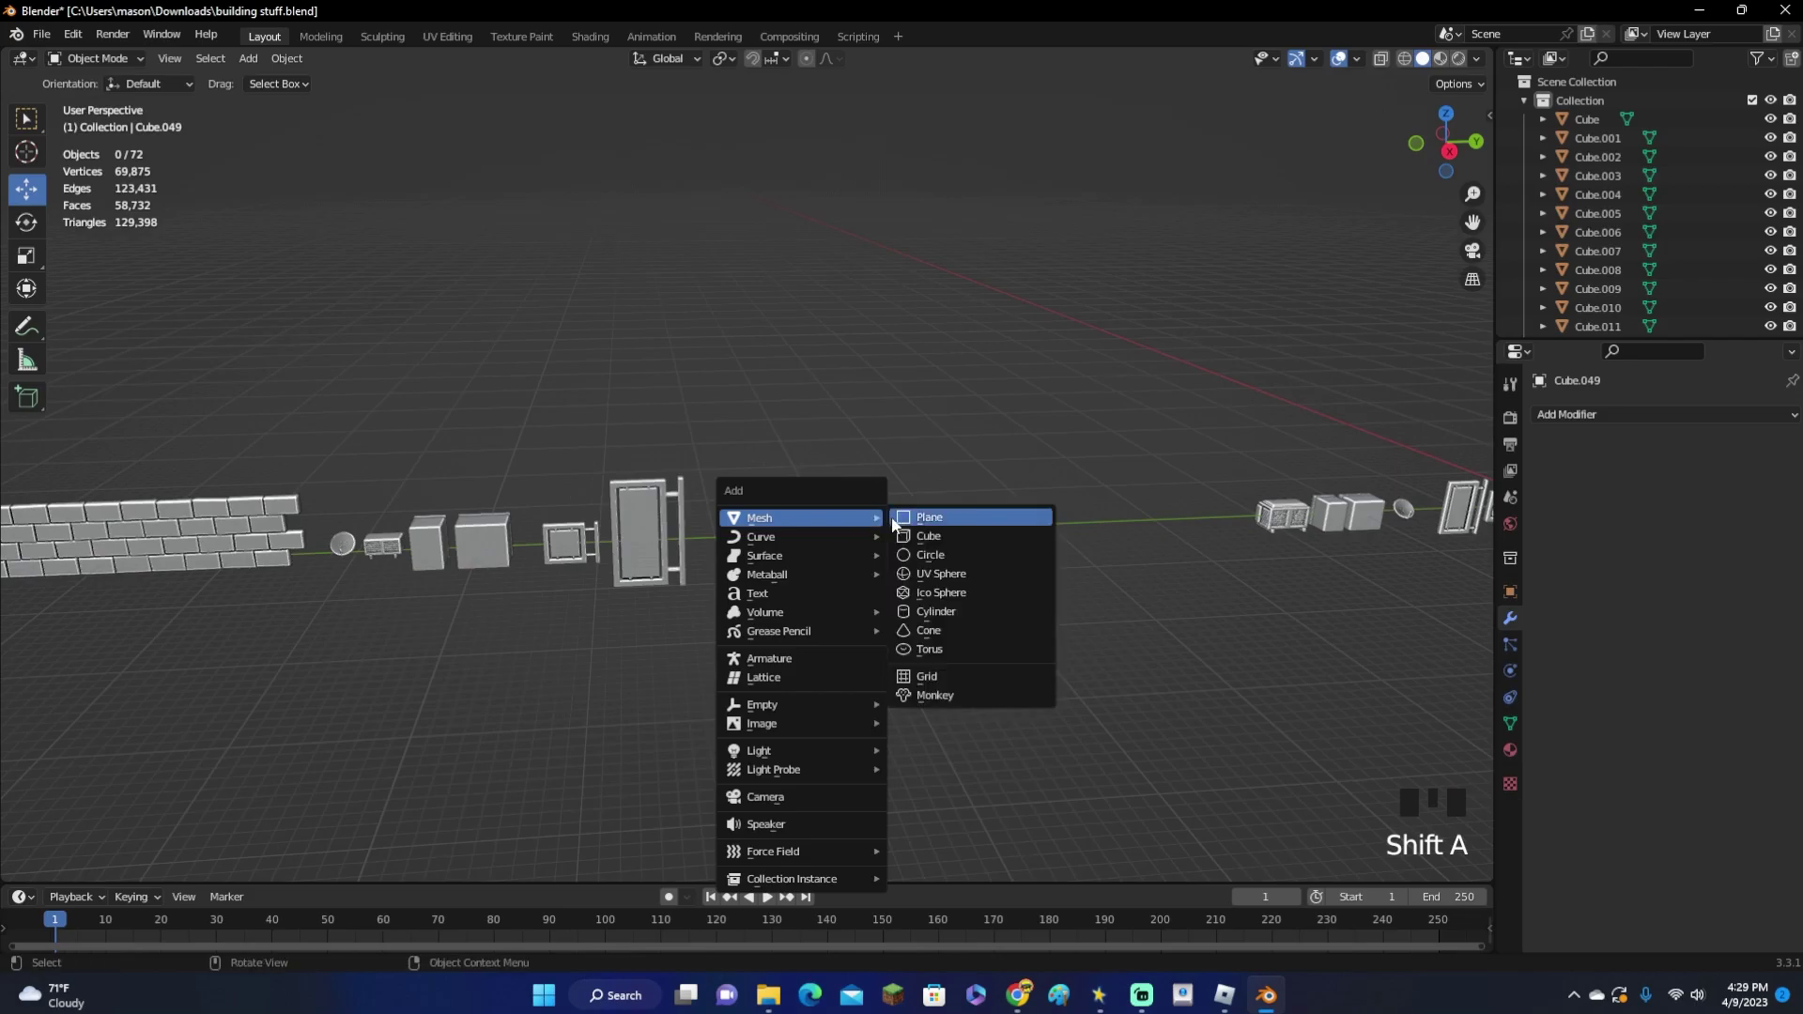
Add a cube and scale it into a long flat slab for the roof stack
{"action": "key", "text": "Tab"}
{"action": "scroll", "scroll_direction": "down", "scroll_amount": 3}
{"action": "scroll", "scroll_direction": "up", "scroll_amount": 3}
{"action": "key", "text": "s"}
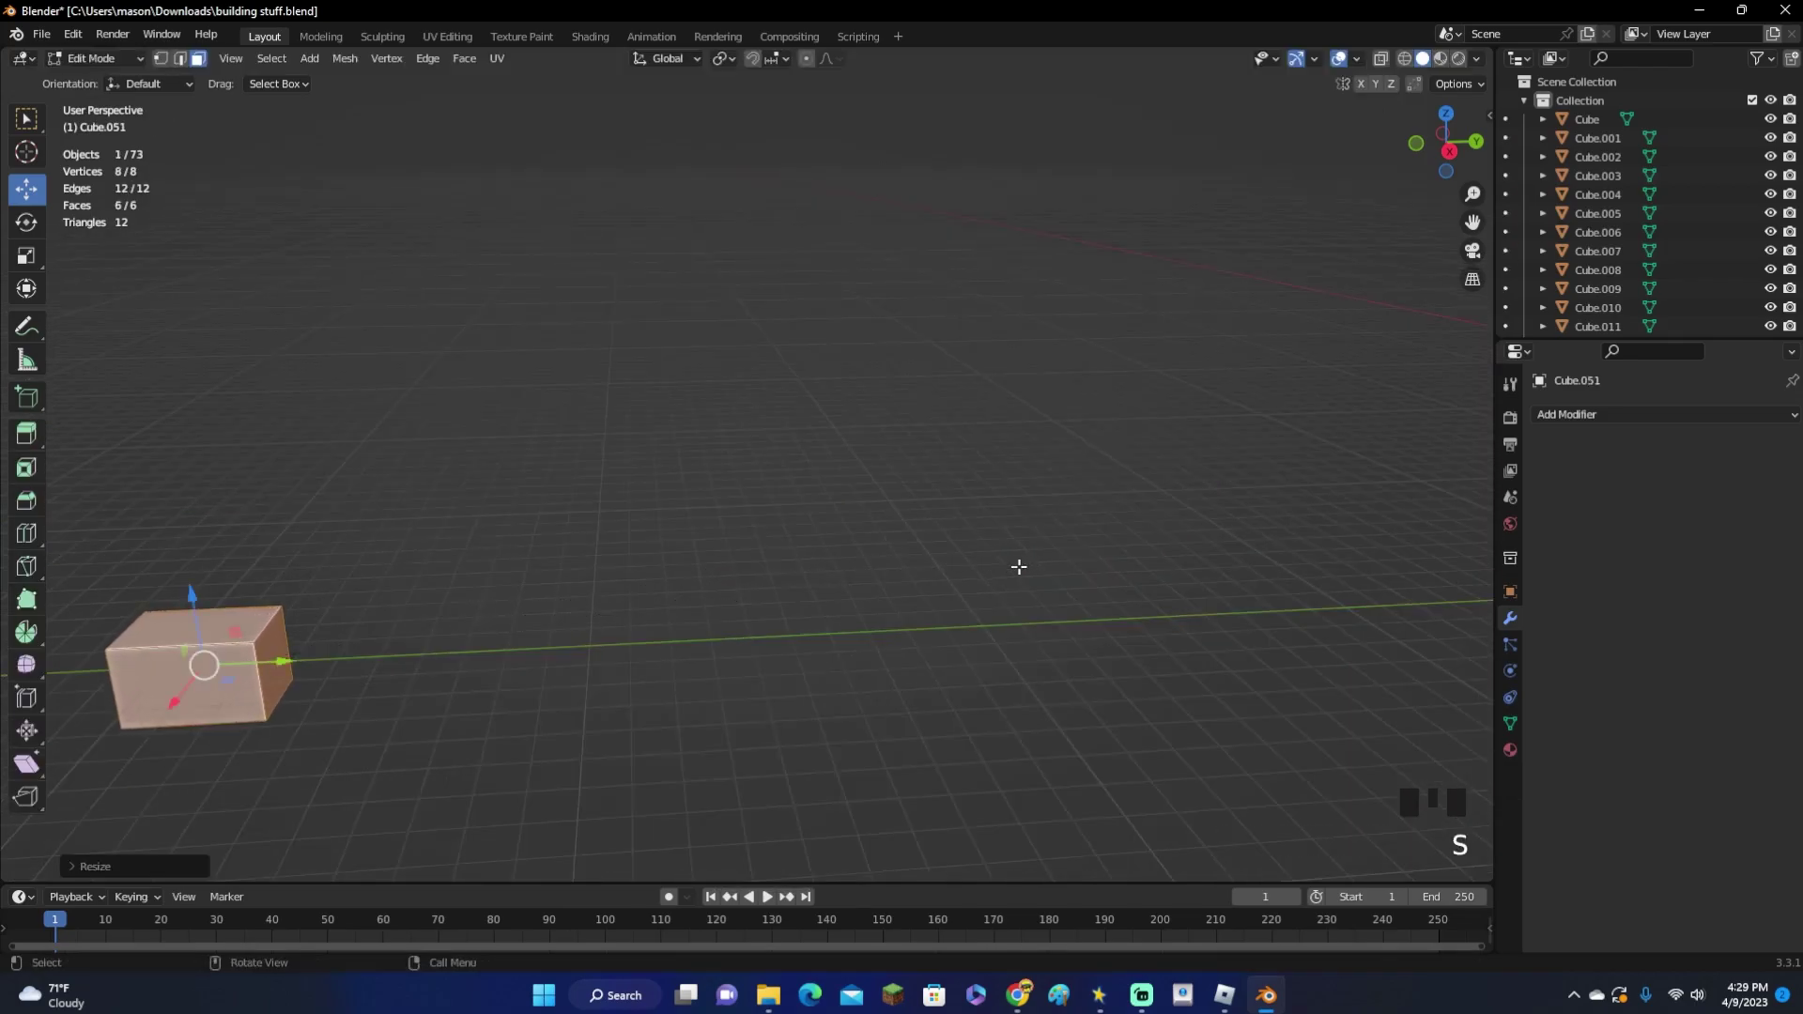
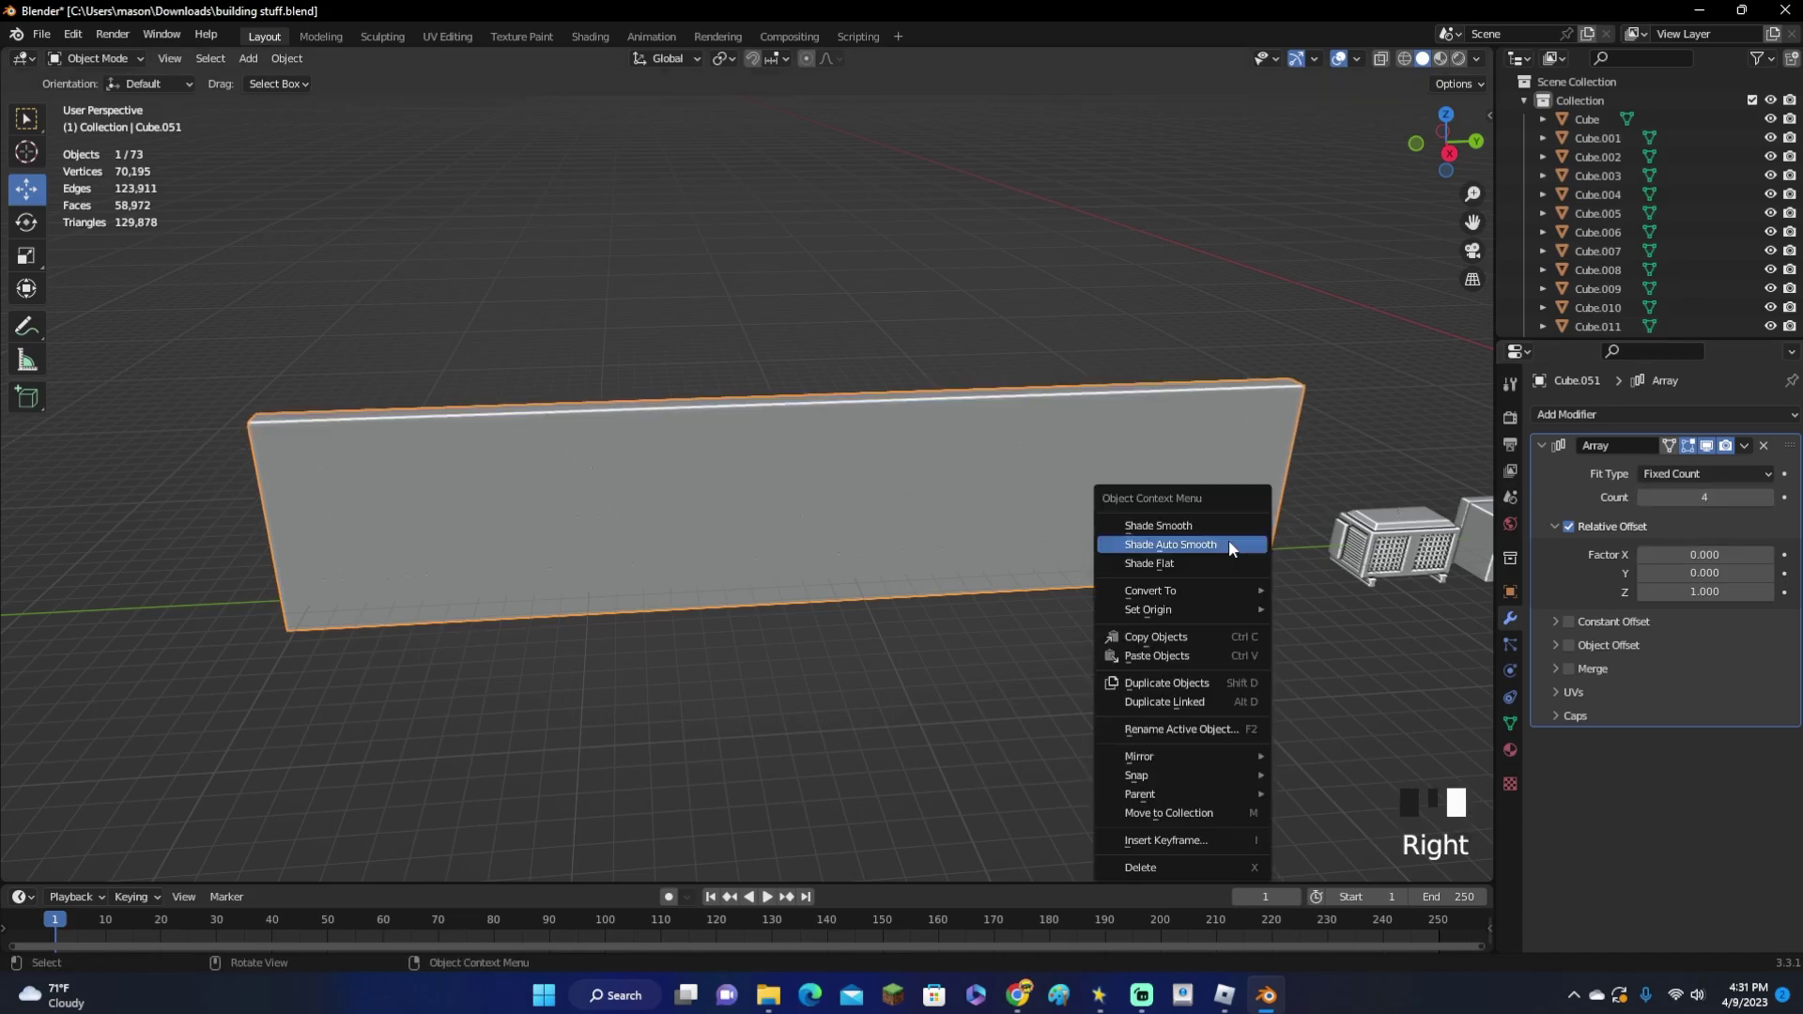
Raise the Array count so the slab repeats into a stacked brick wall panel
{"action": "left_click_drag", "start_coordinate": [828, 519], "coordinate": [756, 488]}
{"action": "scroll", "scroll_direction": "down", "scroll_amount": 3}
{"action": "scroll", "scroll_direction": "up", "scroll_amount": 3}
{"action": "left_click_drag", "start_coordinate": [697, 476], "coordinate": [762, 464]}
{"action": "scroll", "scroll_direction": "up", "scroll_amount": 3}
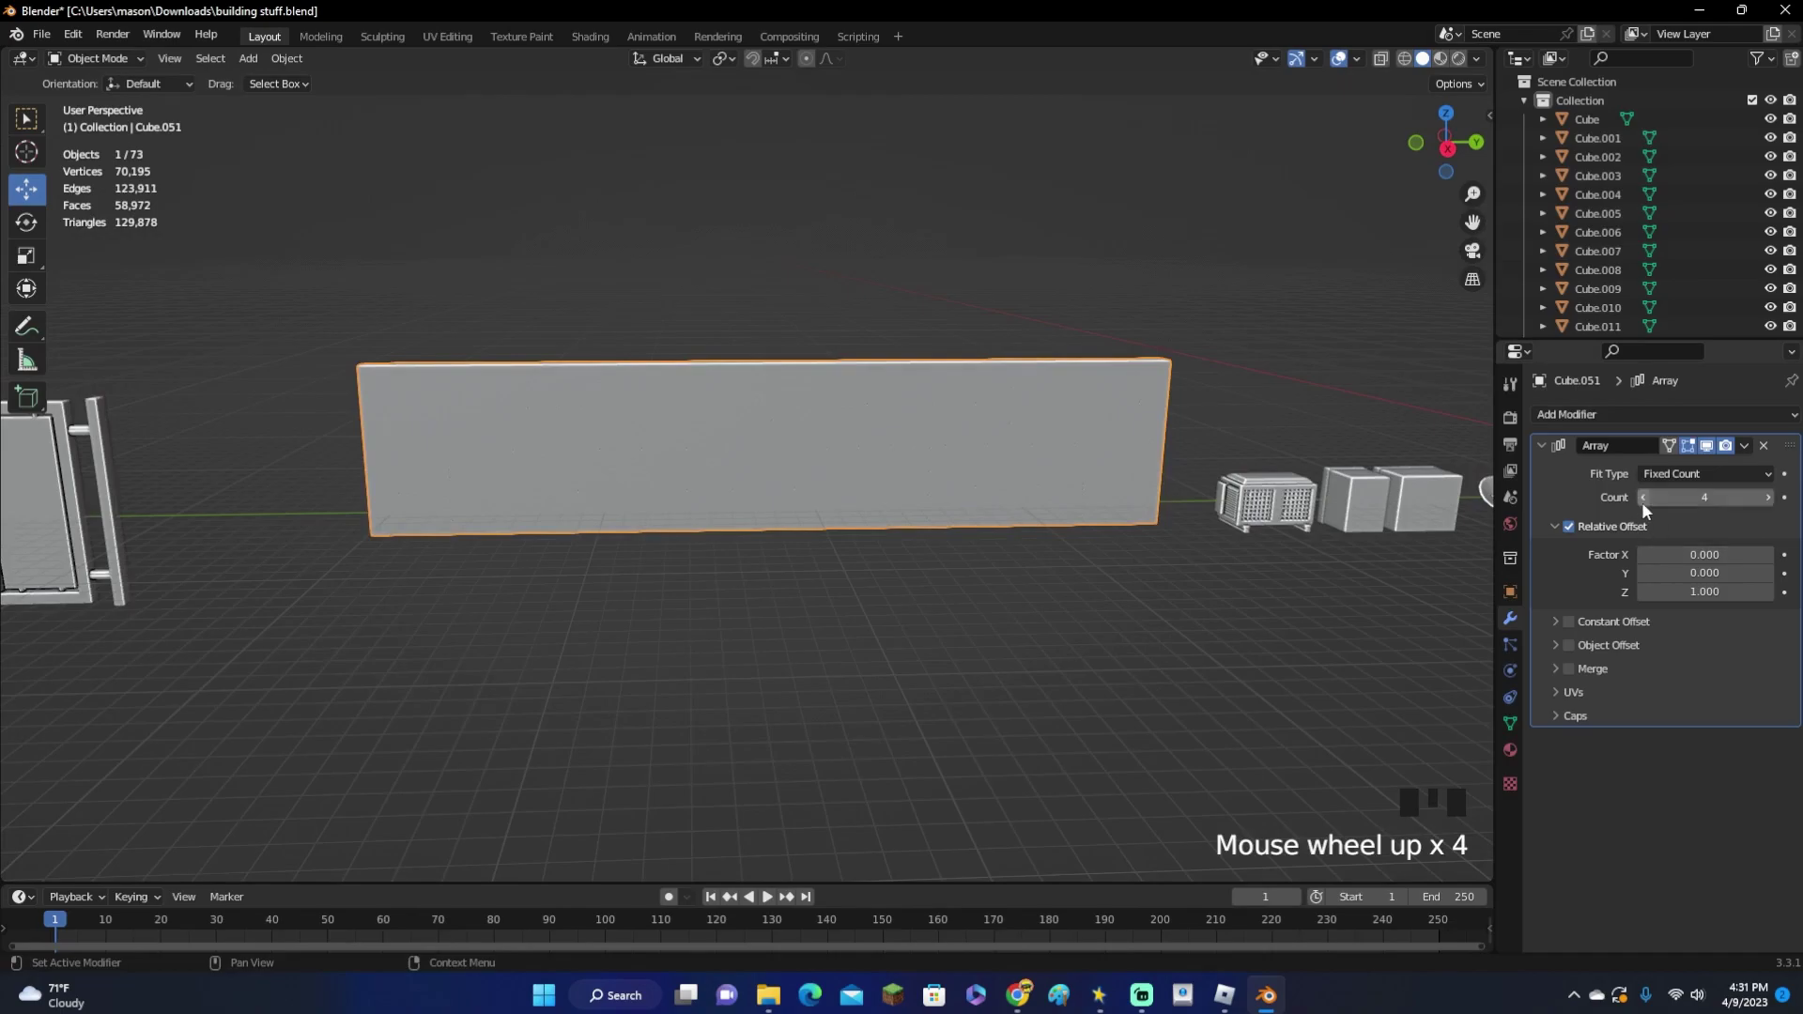
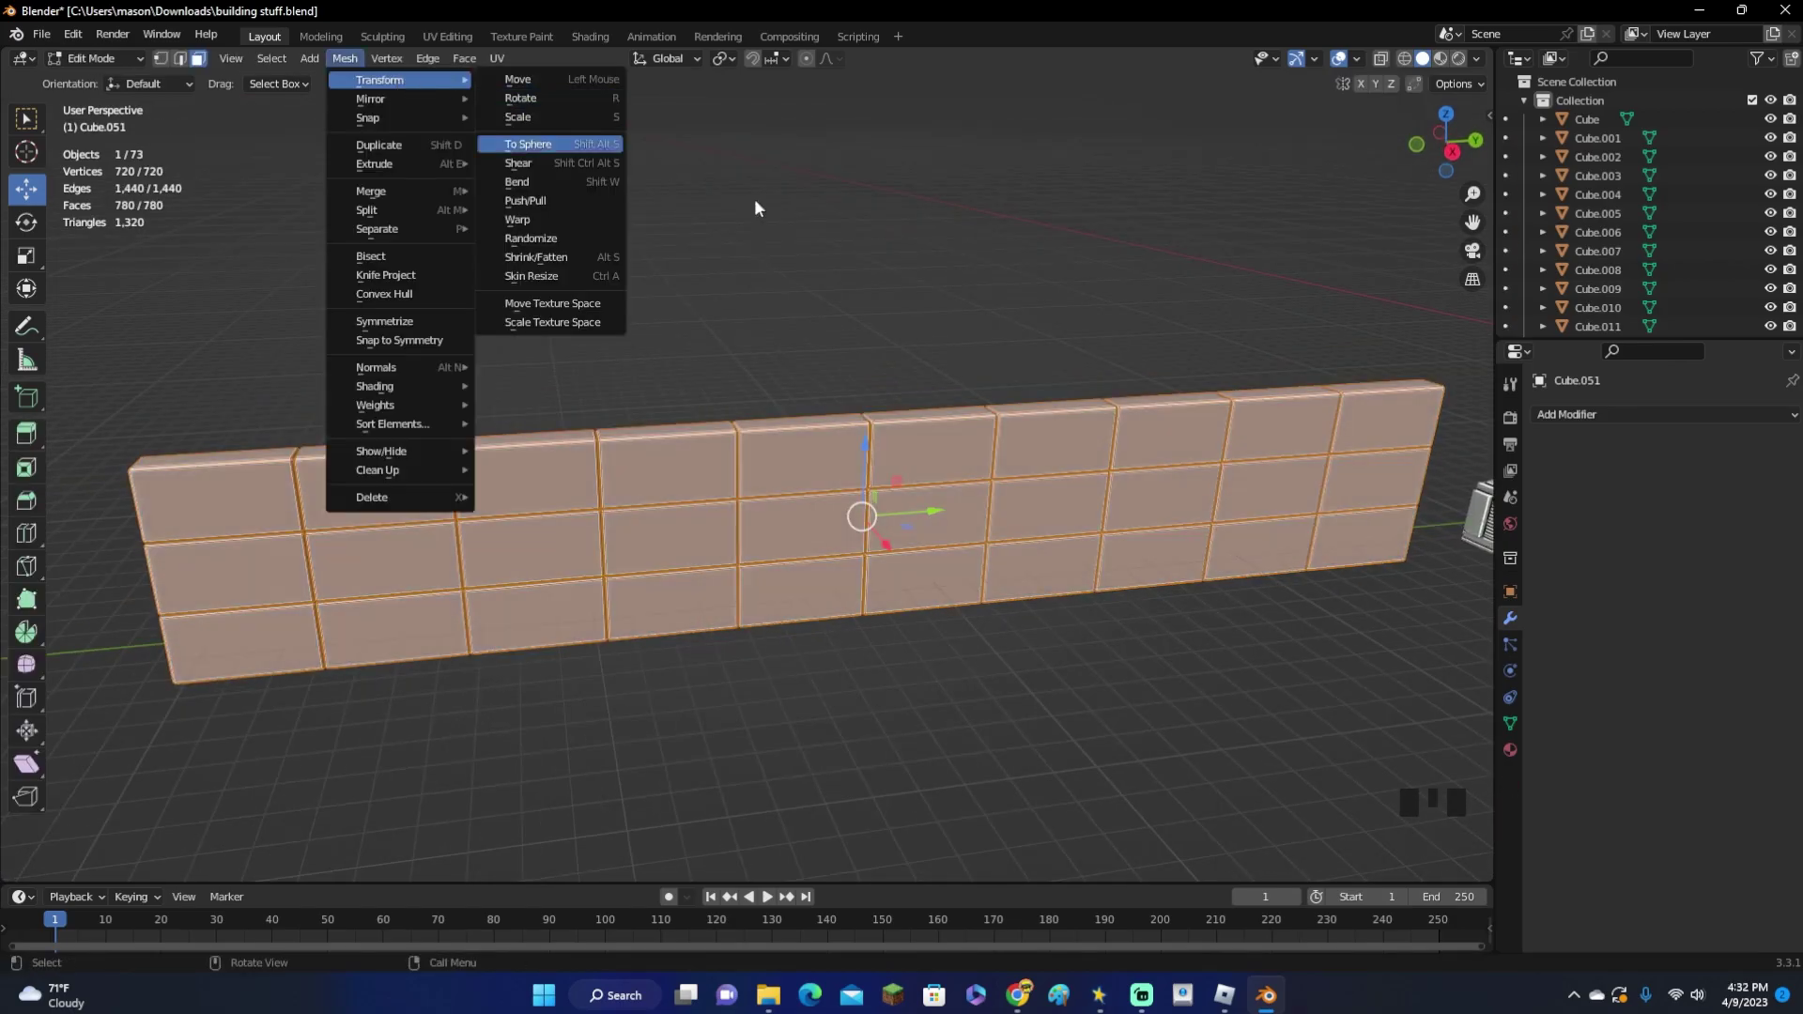
Set the Randomize amount so the wall's bricks sit slightly unevenly
{"action": "left_click_drag", "start_coordinate": [359, 66], "coordinate": [569, 247]}
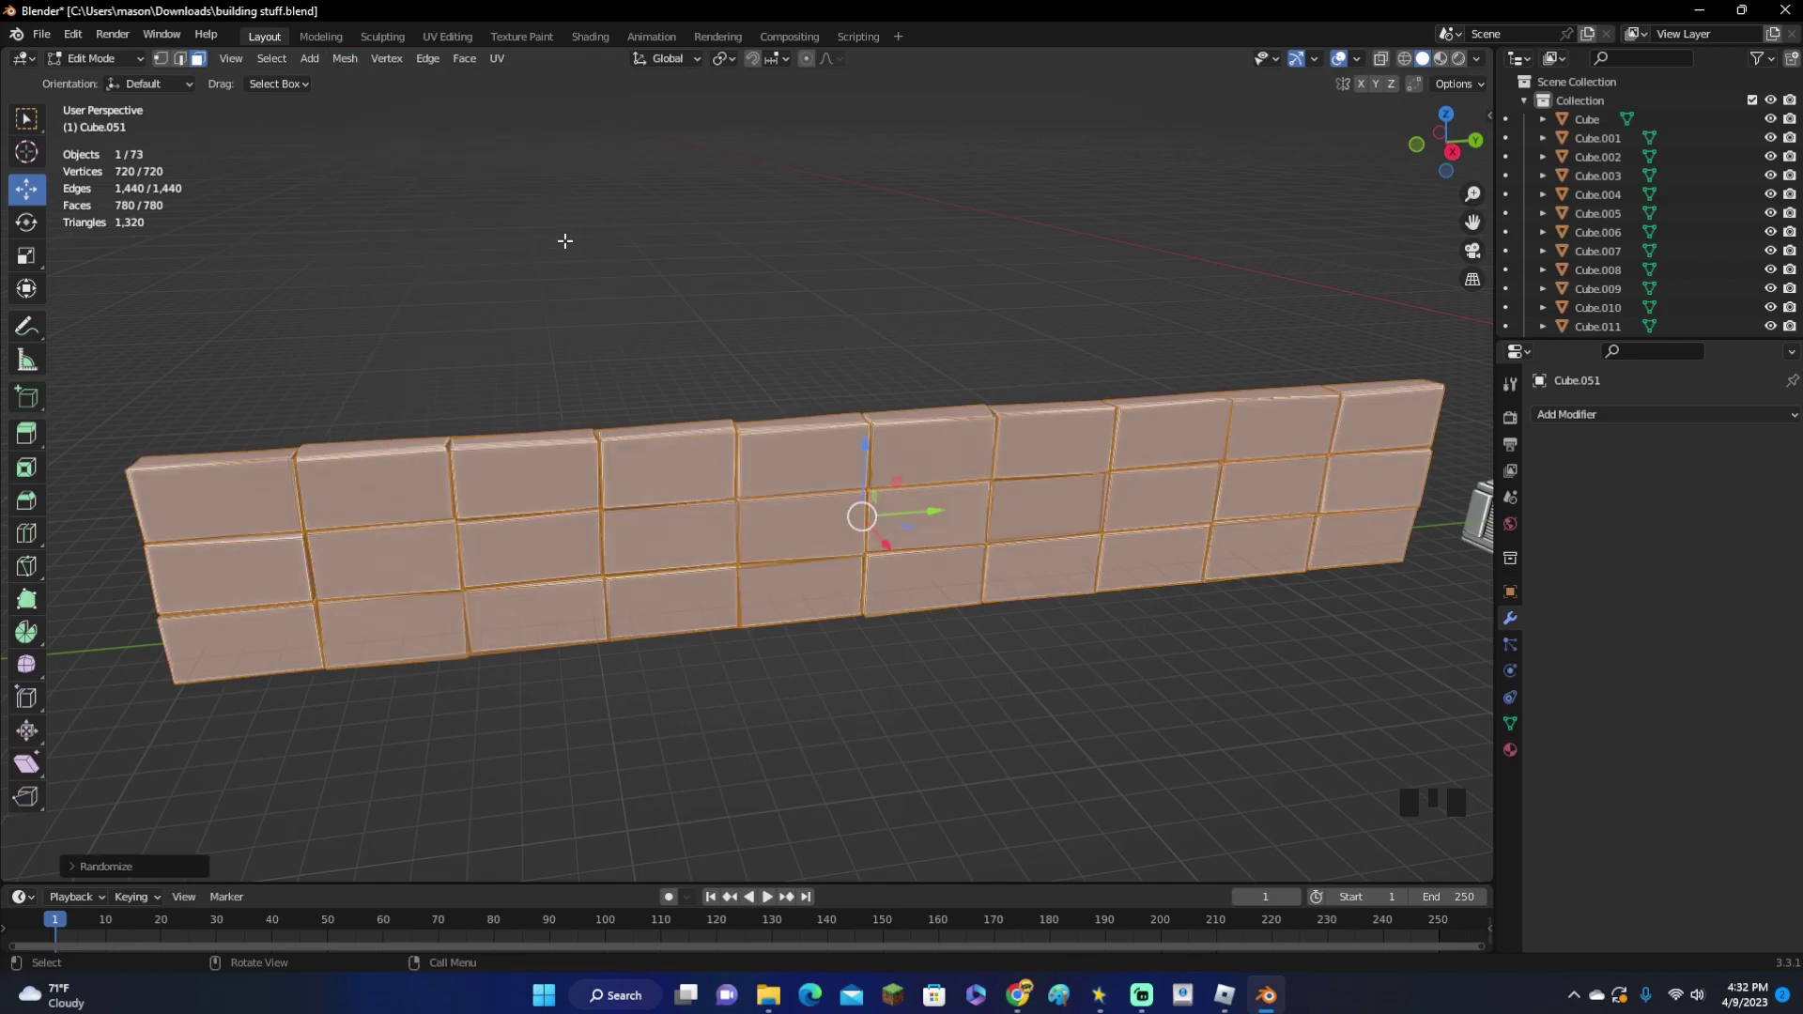
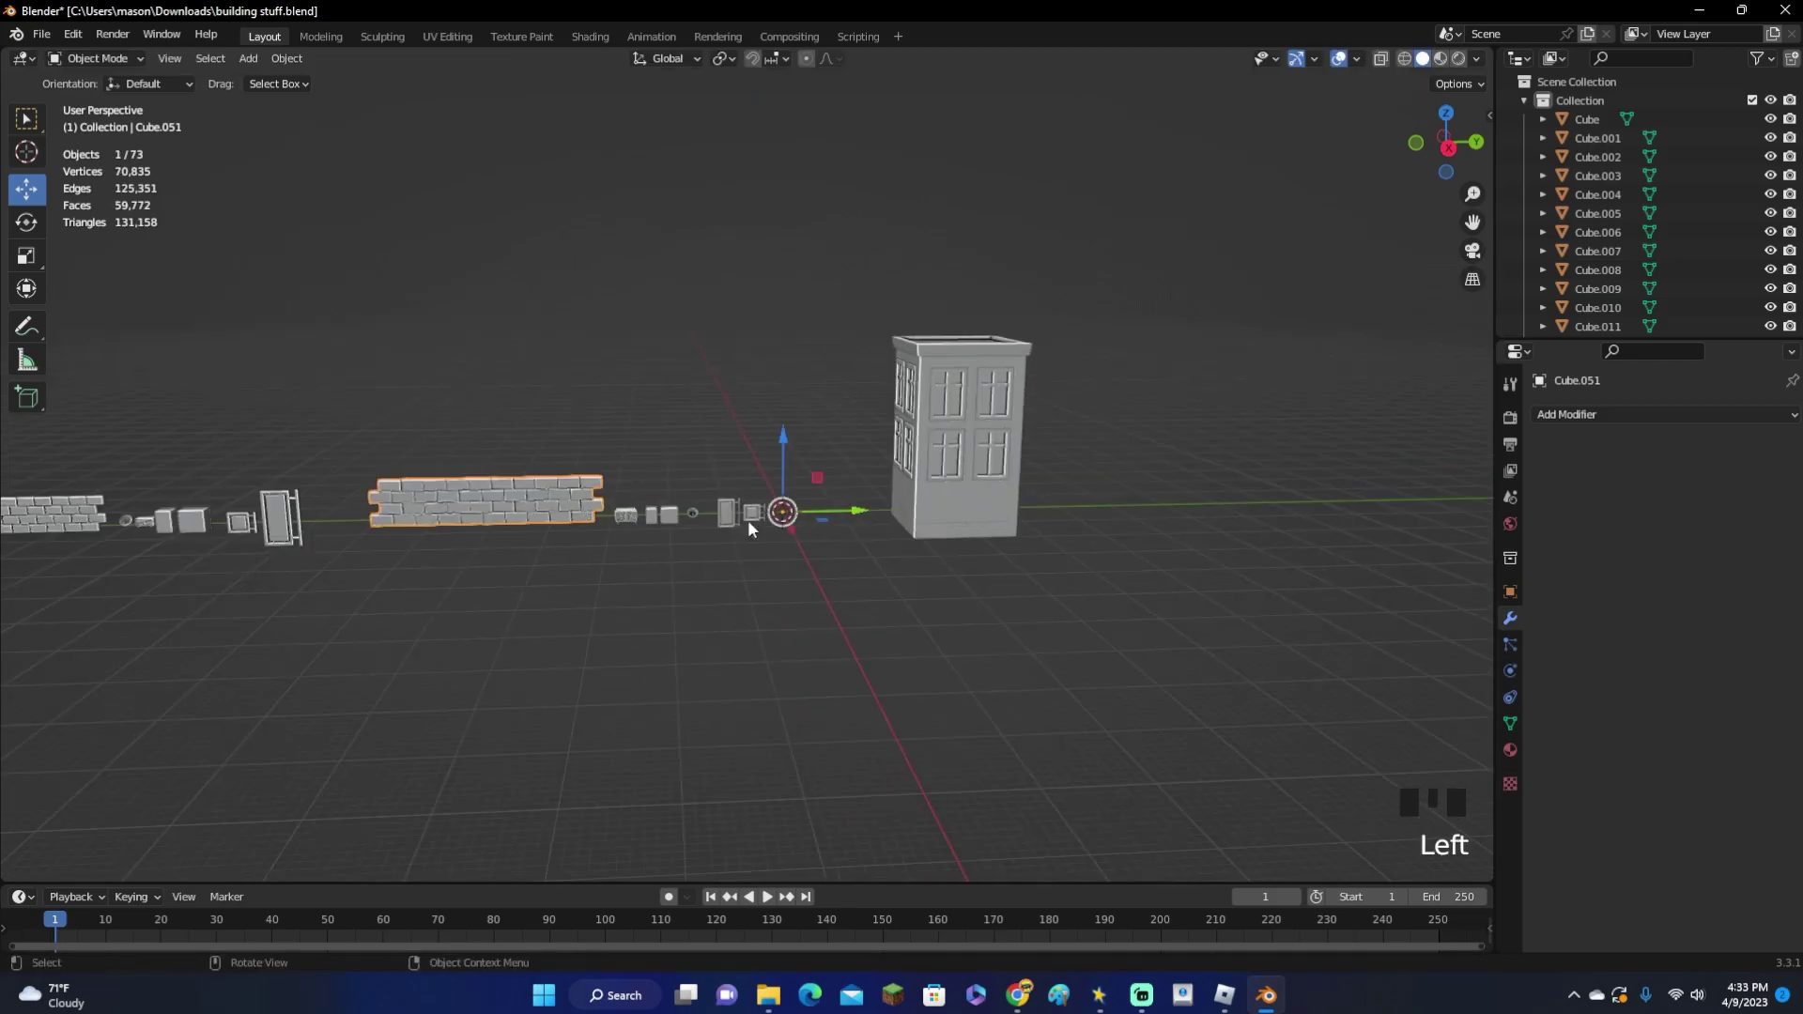
Add a new cube and duplicate it as the first alternating stone blocks
{"action": "left_click", "coordinate": [789, 482]}
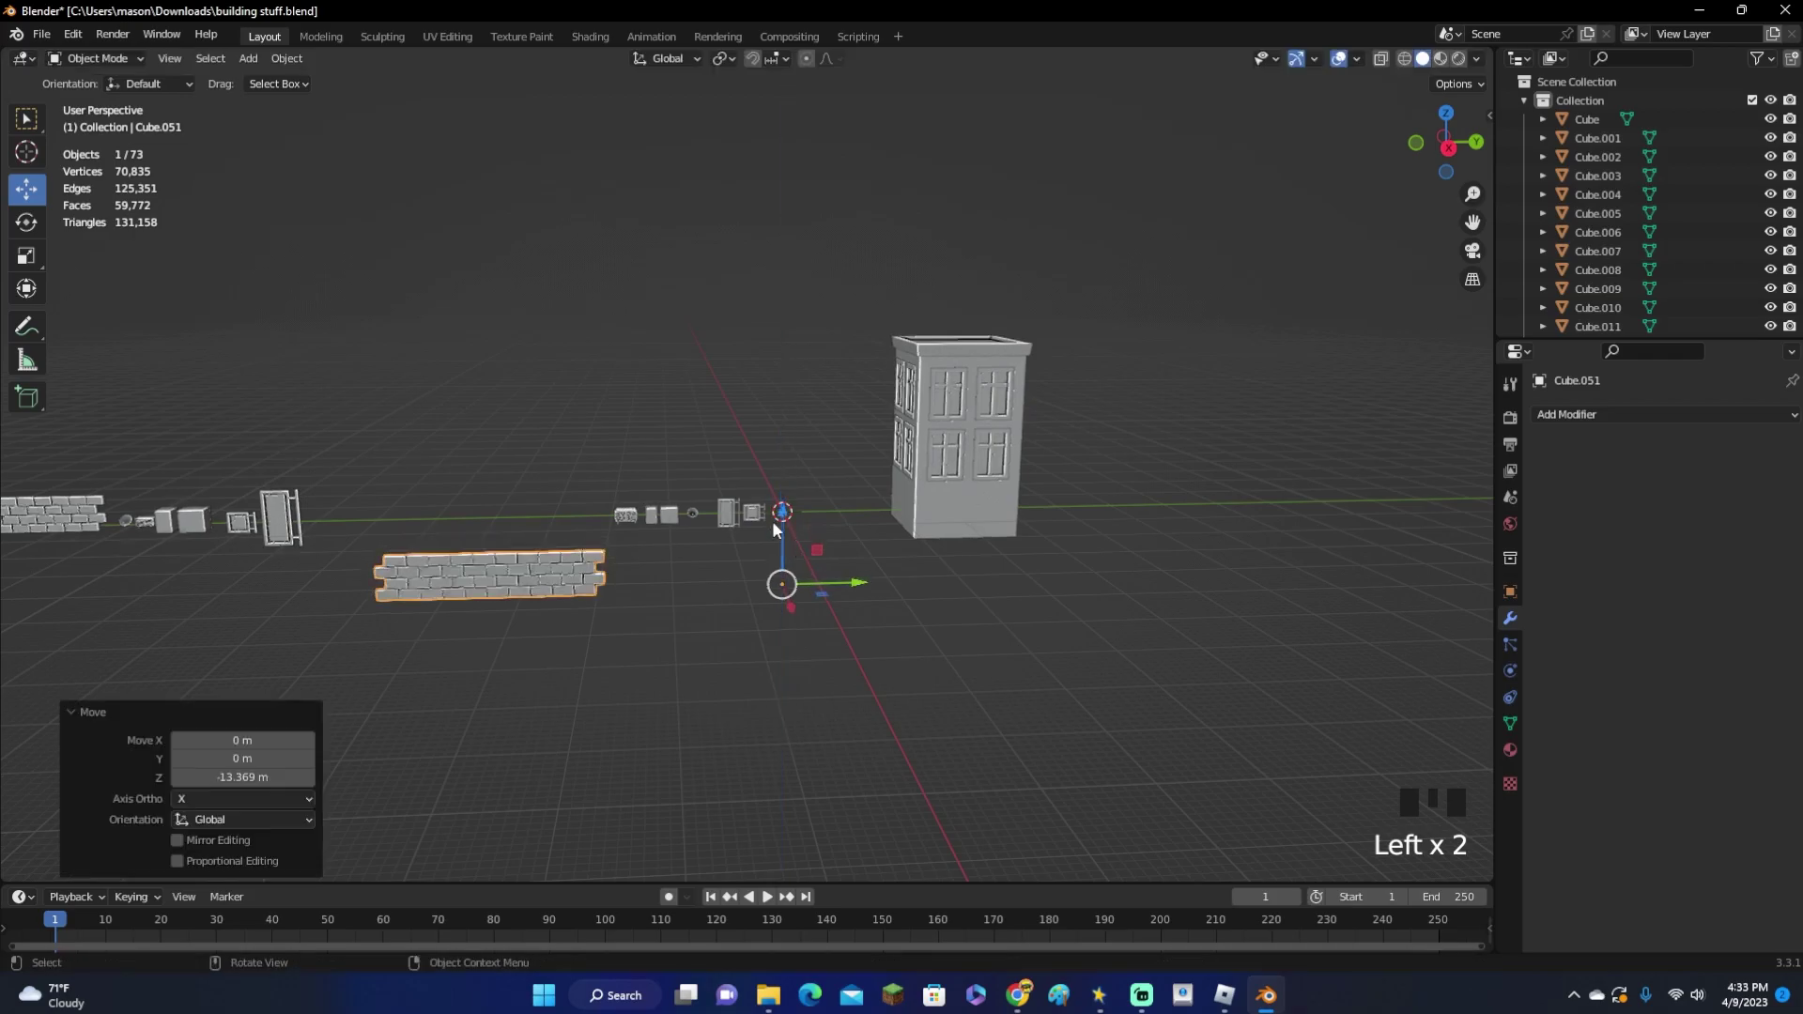
{"action": "left_click", "coordinate": [741, 478]}
{"action": "key", "text": "shift+a"}
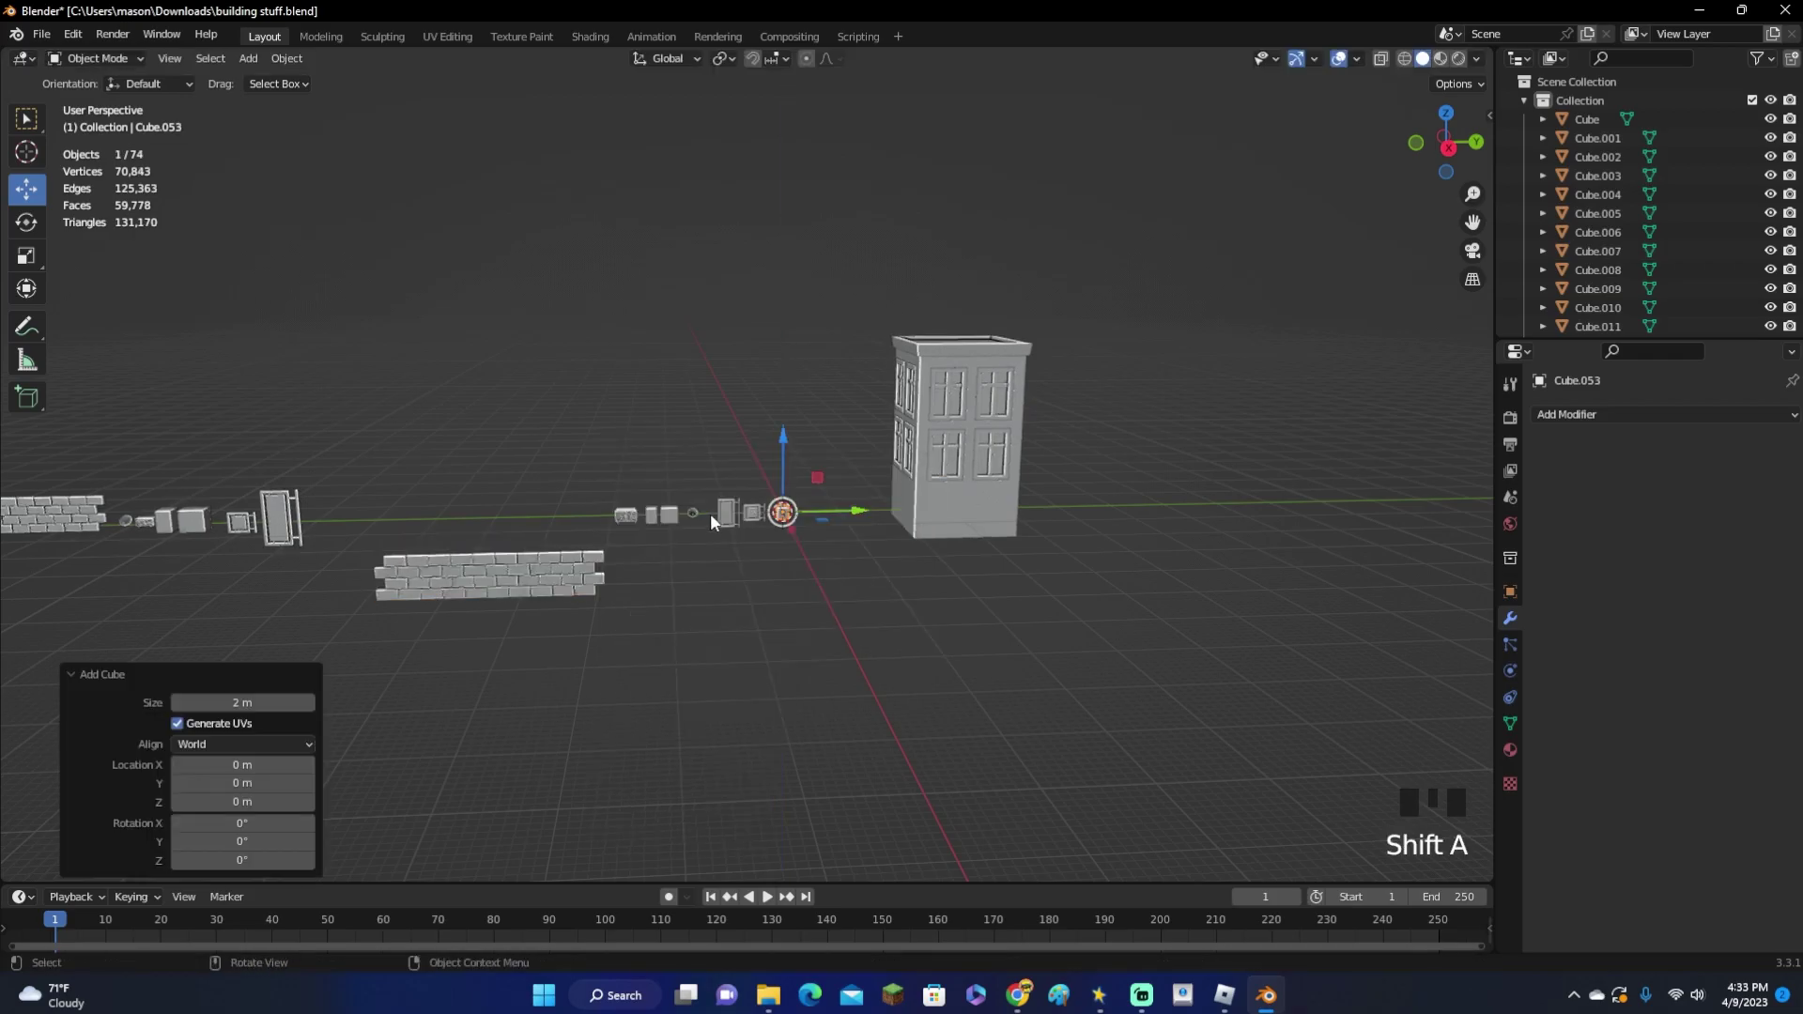
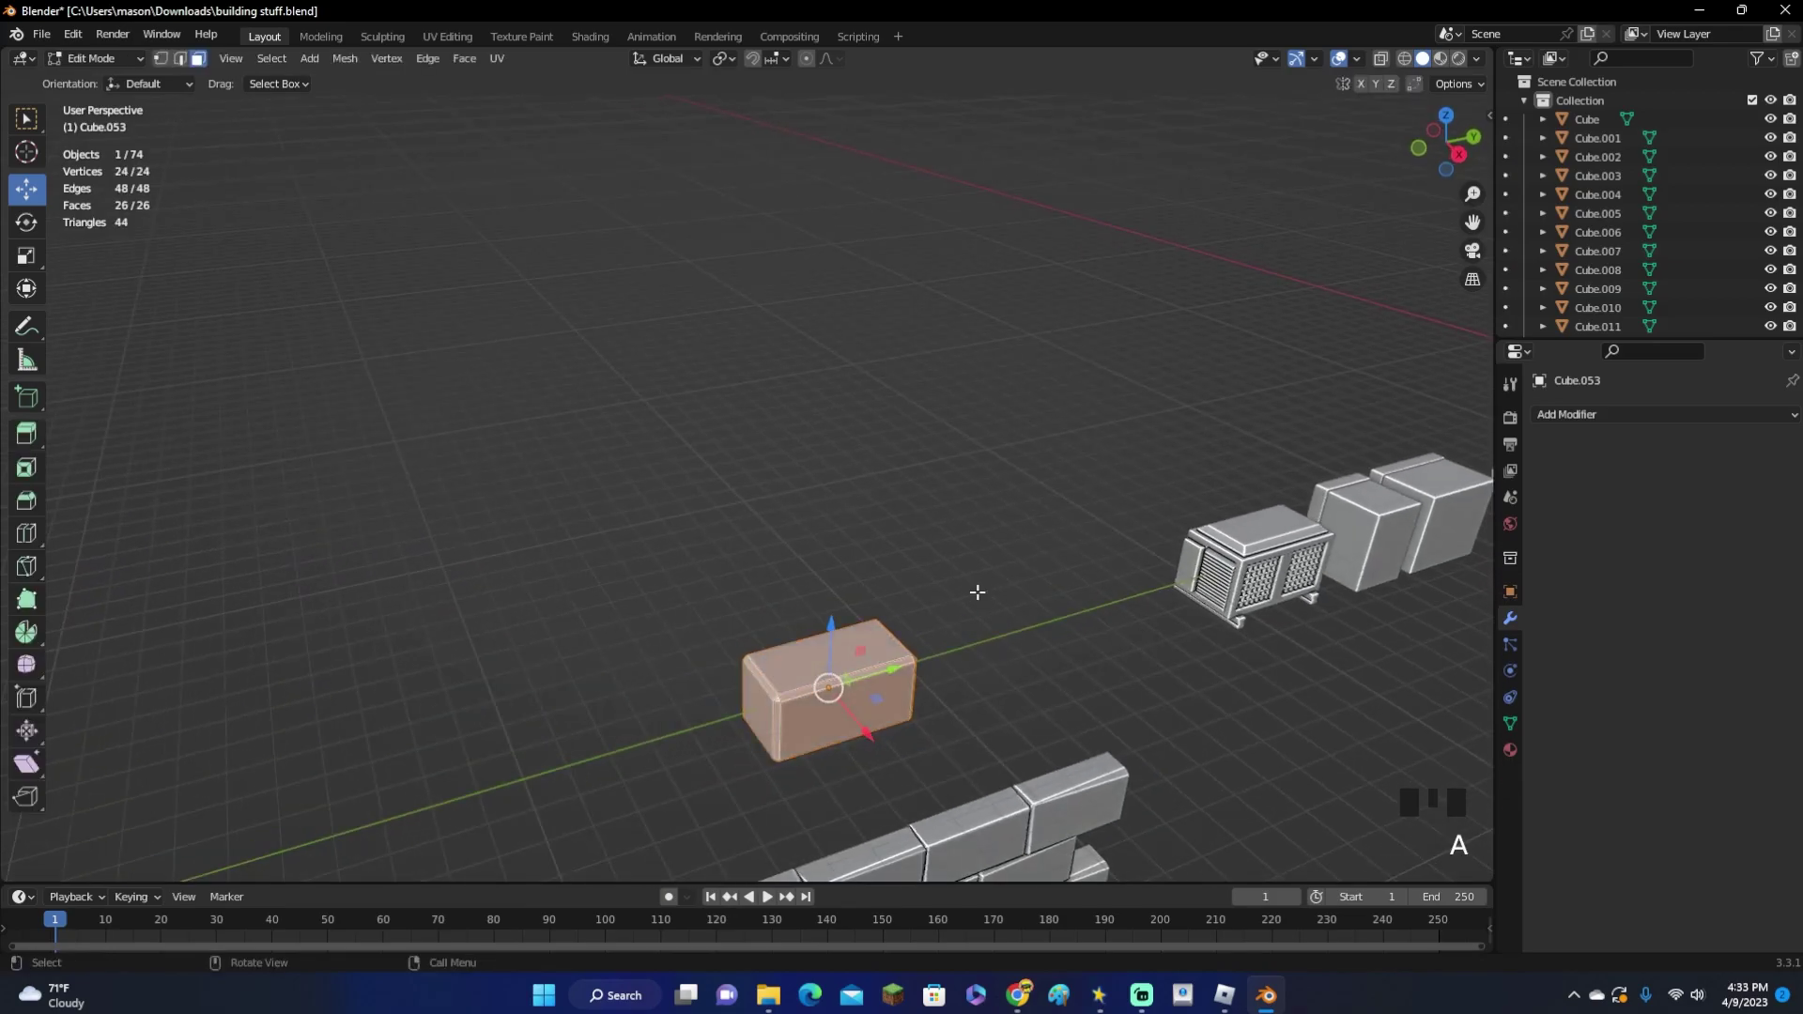
{"action": "key", "text": "shift+d"}
{"action": "key", "text": "r"}
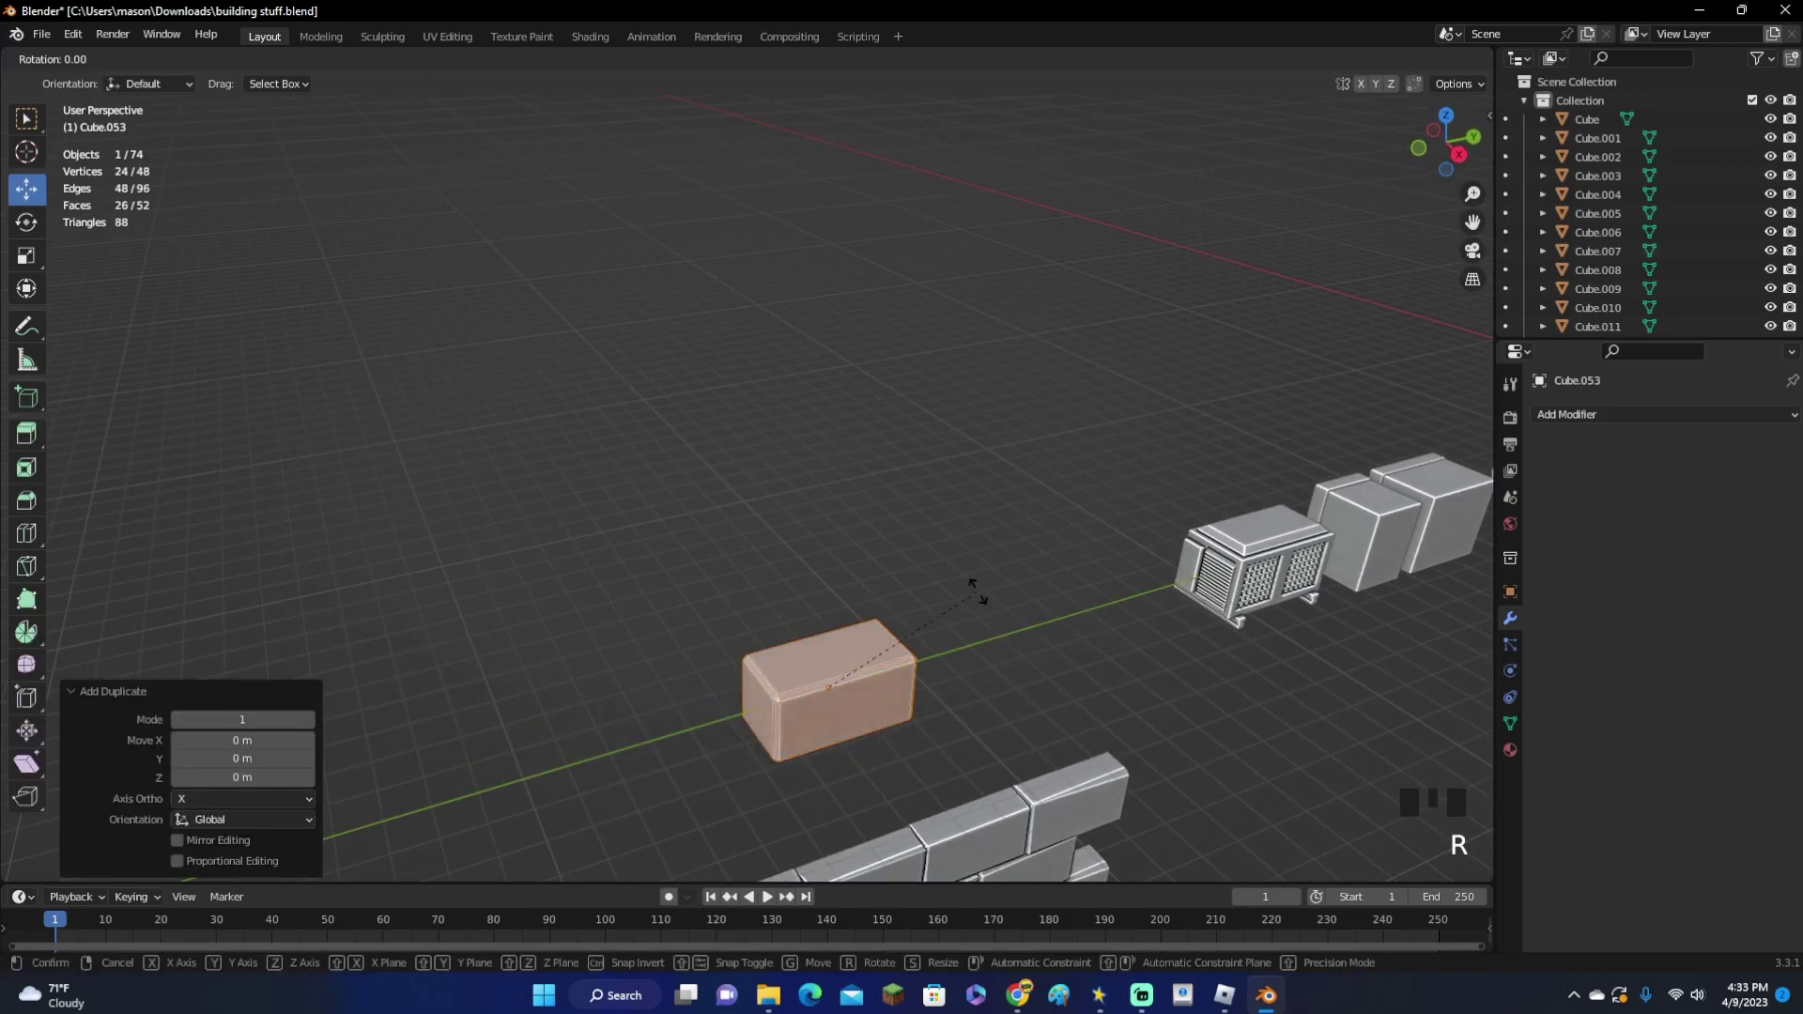
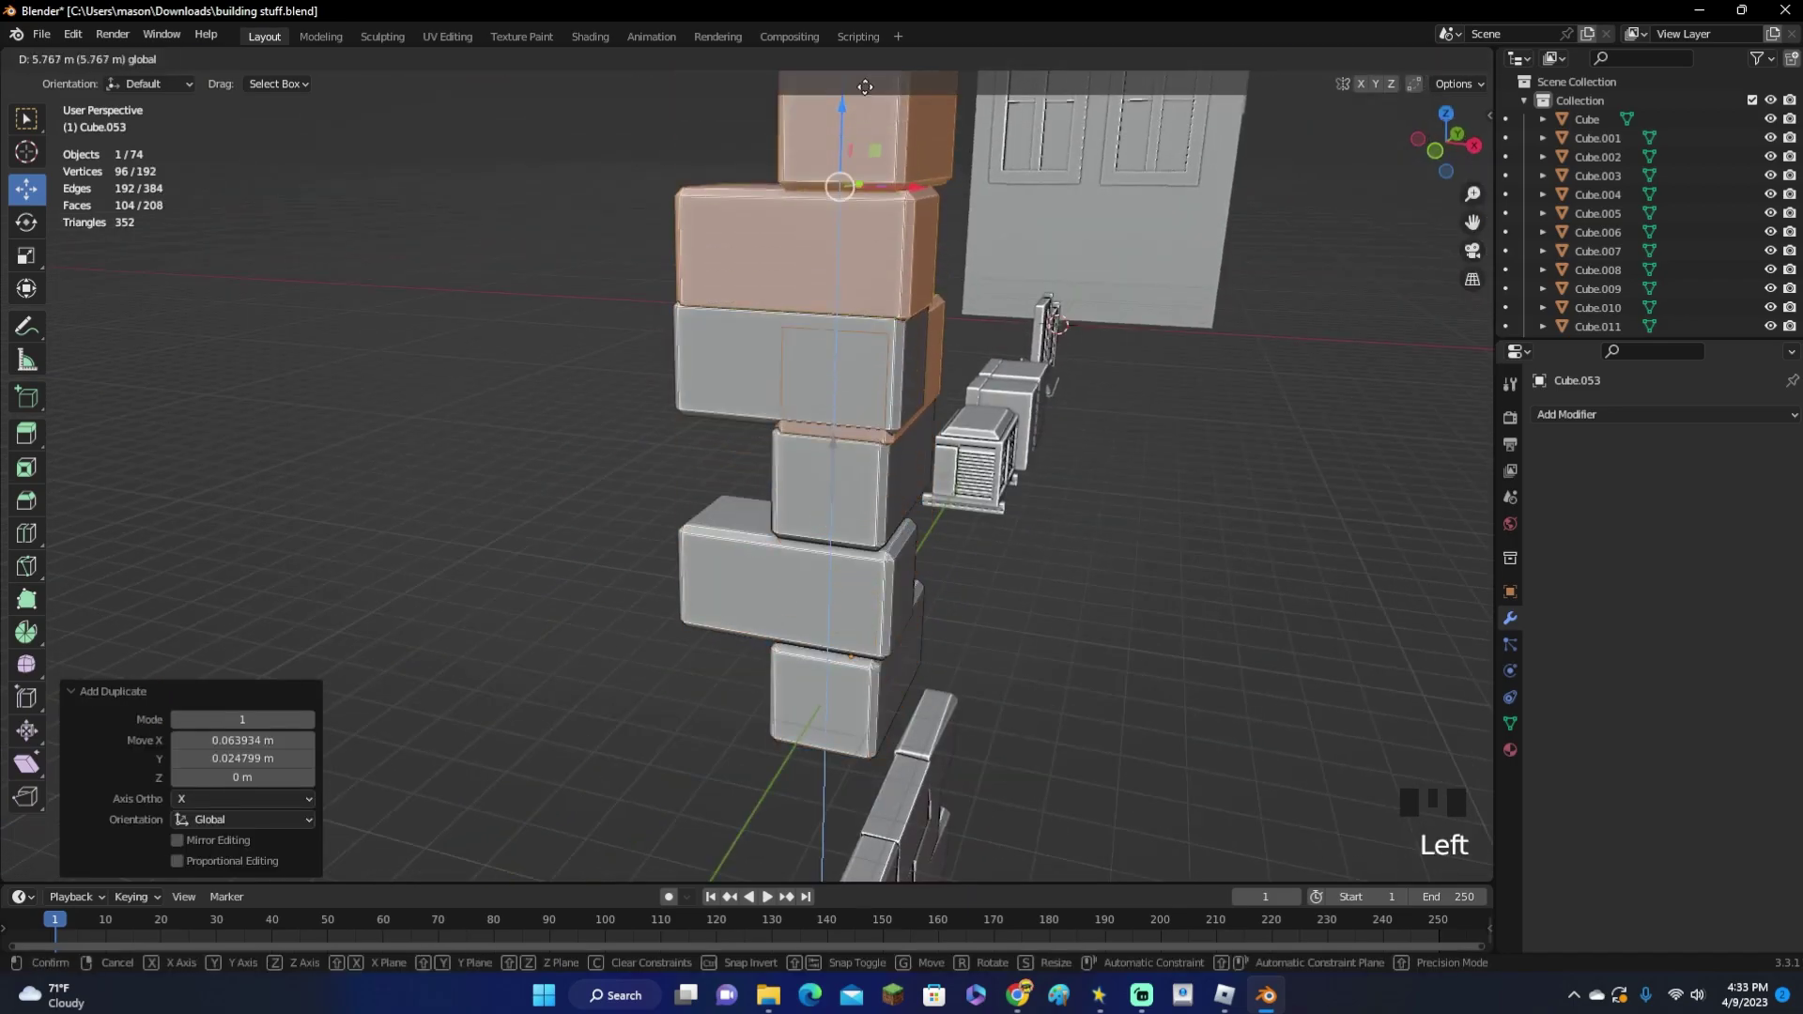
Stack the copied blocks on top into a tall column, then duplicate the whole column
{"action": "left_click_drag", "start_coordinate": [813, 342], "coordinate": [775, 351]}
{"action": "left_click", "coordinate": [774, 352]}
{"action": "left_click", "coordinate": [642, 471]}
{"action": "key", "text": "shift+d"}
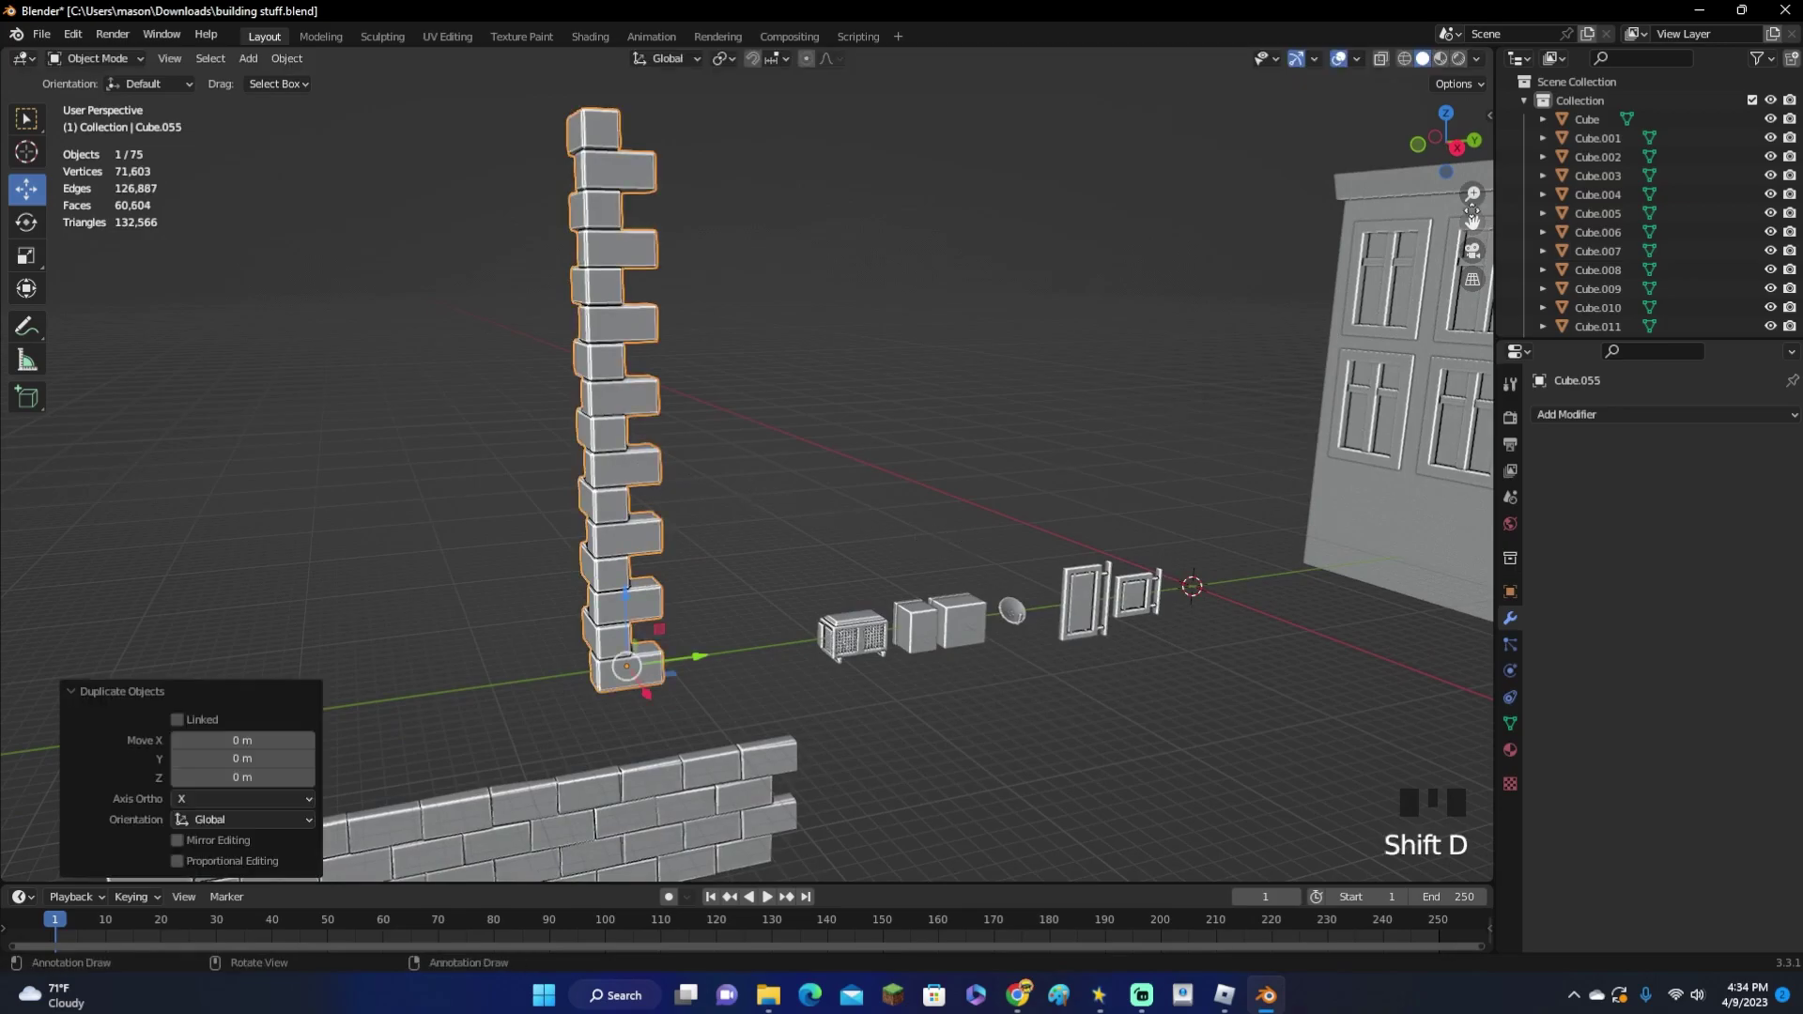
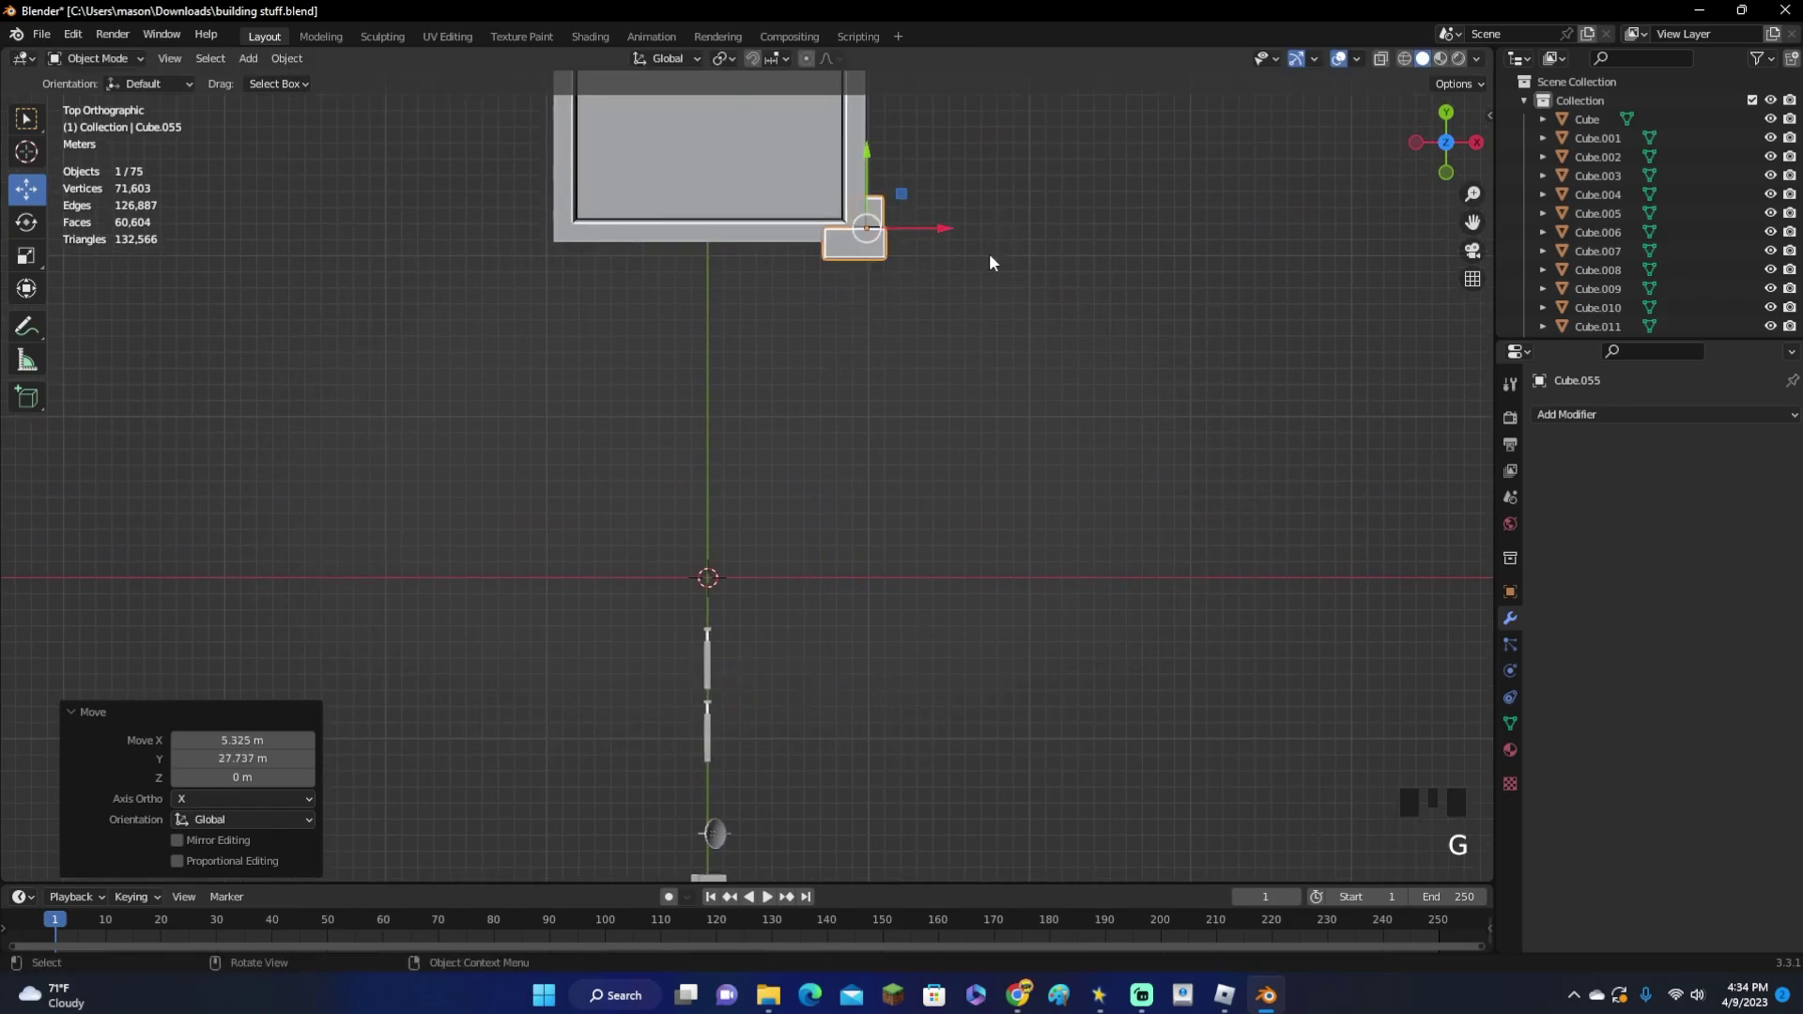
Place the quoin column on a building corner and shrink it to fit the wall
{"action": "left_click_drag", "start_coordinate": [997, 311], "coordinate": [933, 523]}
{"action": "left_click", "coordinate": [933, 522]}
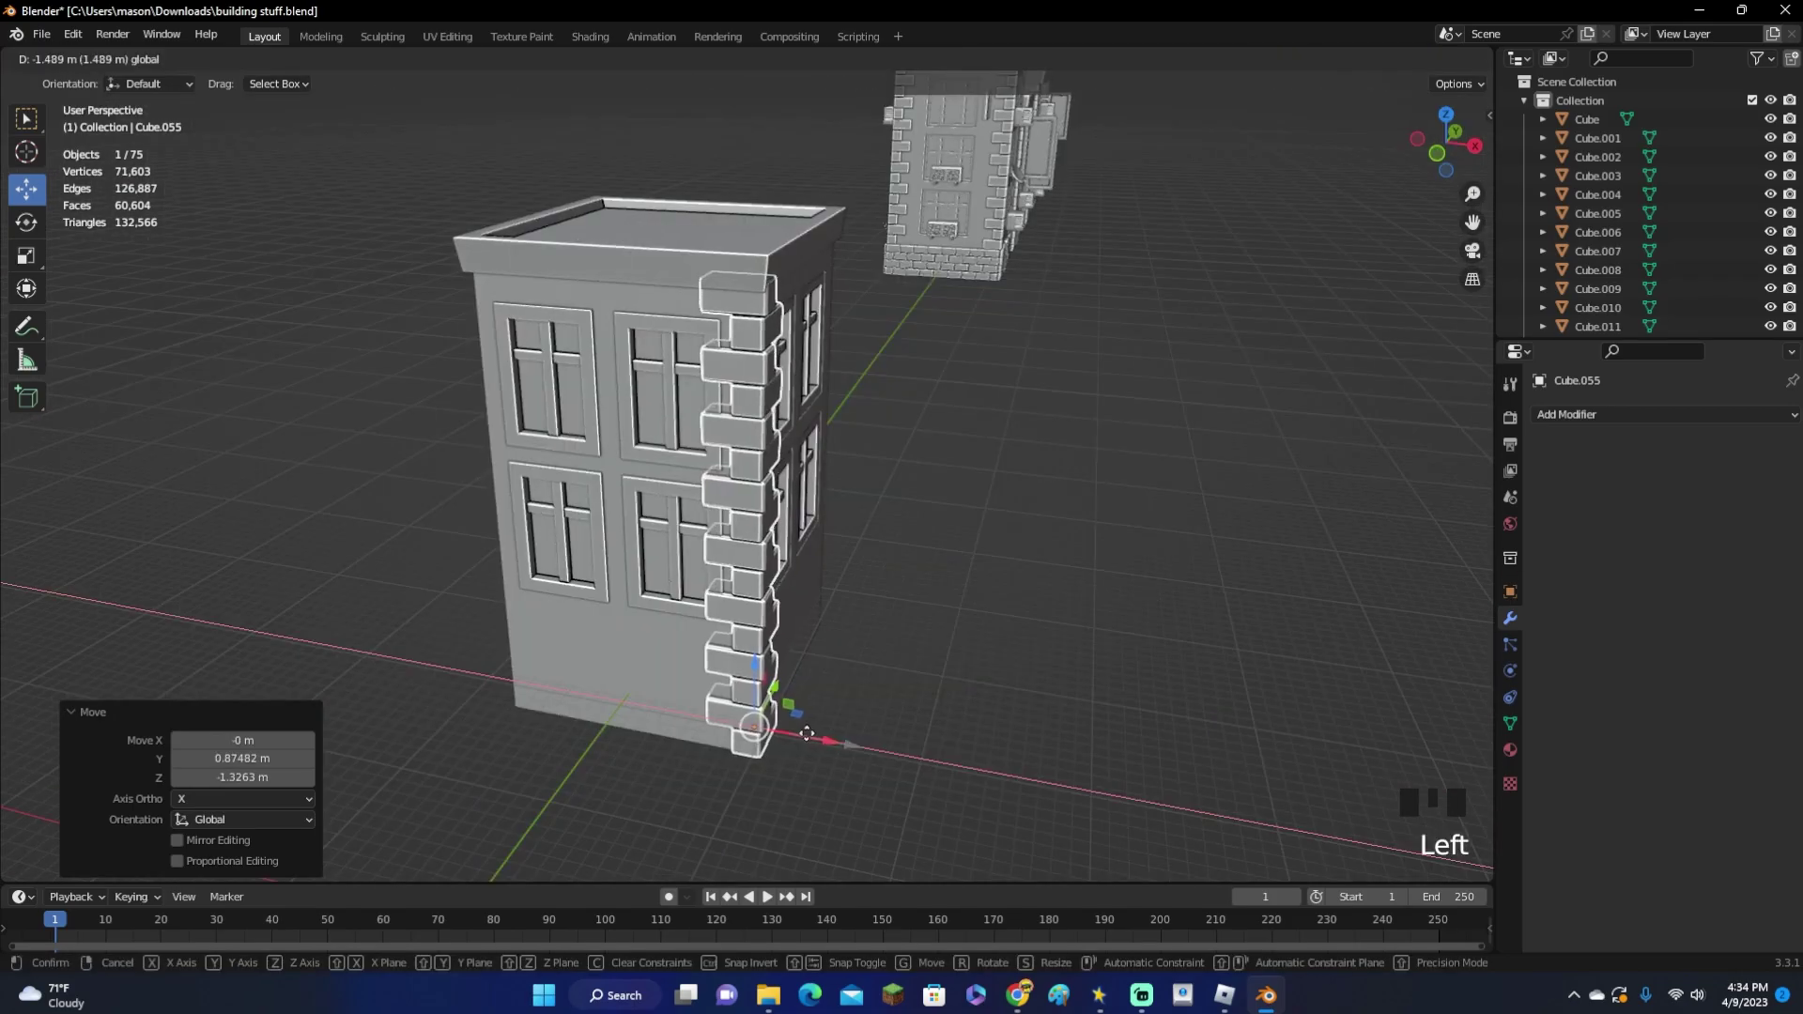
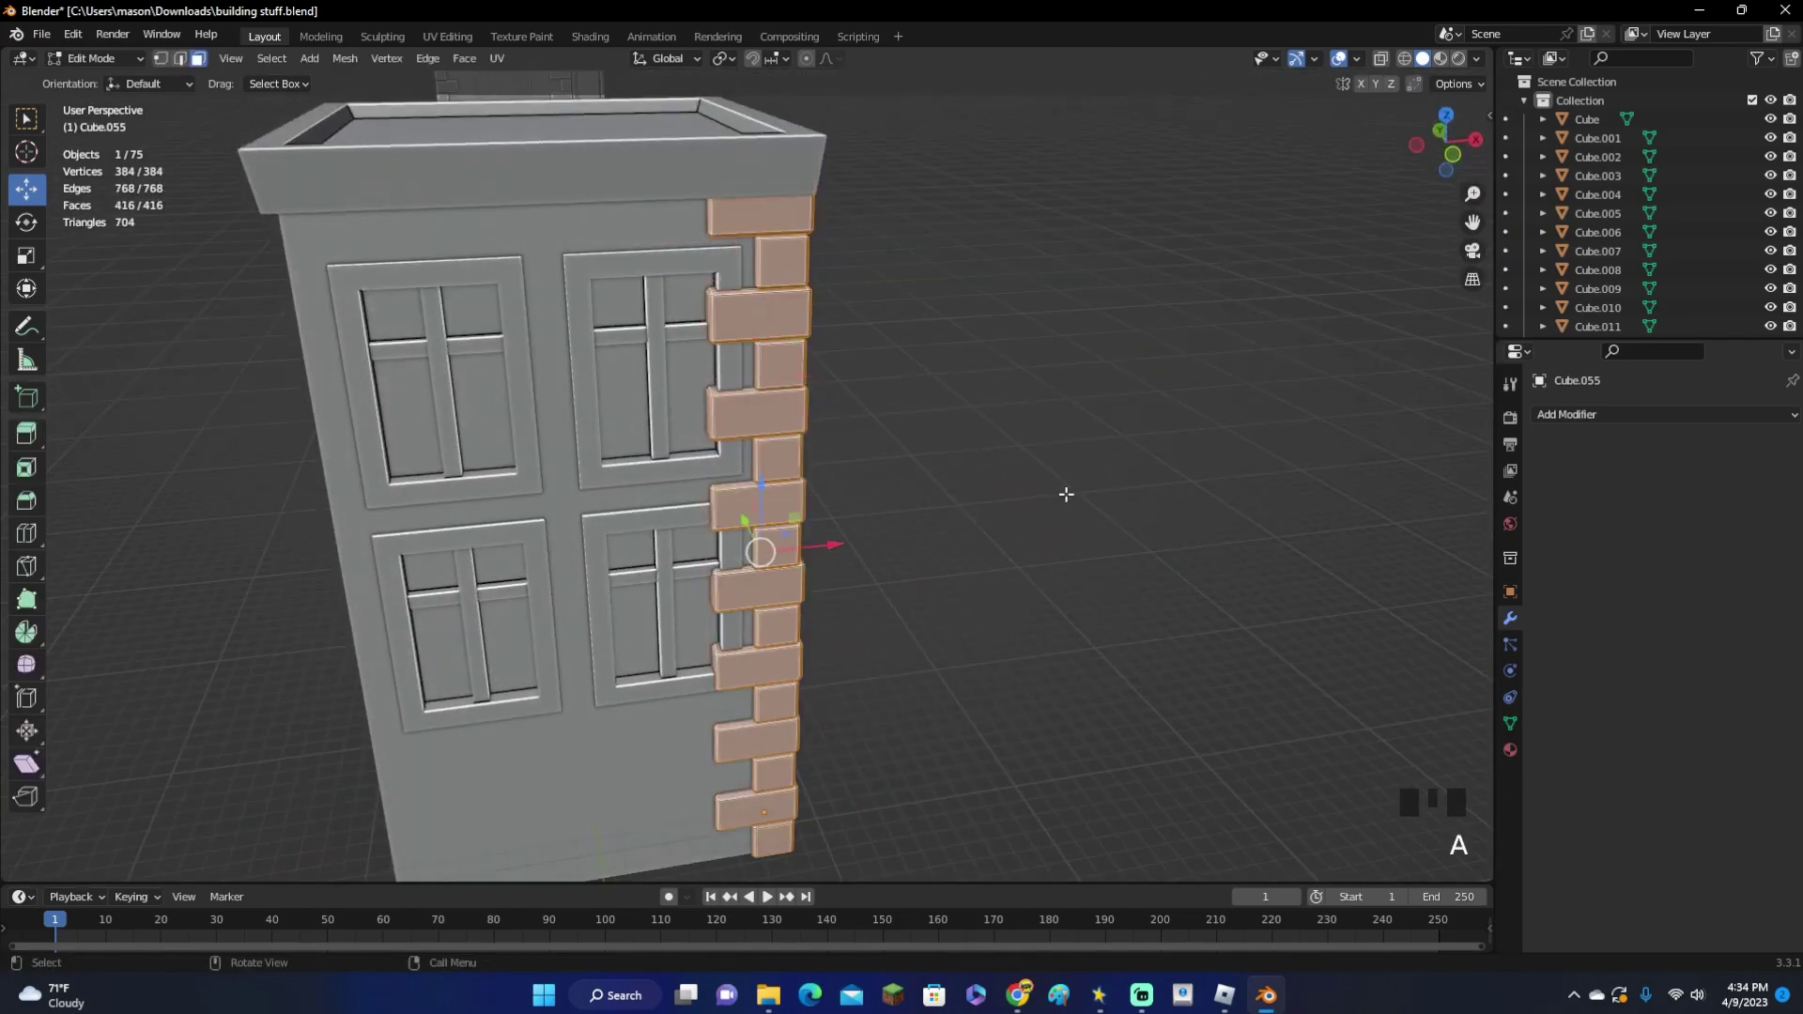
{"action": "key", "text": "s"}
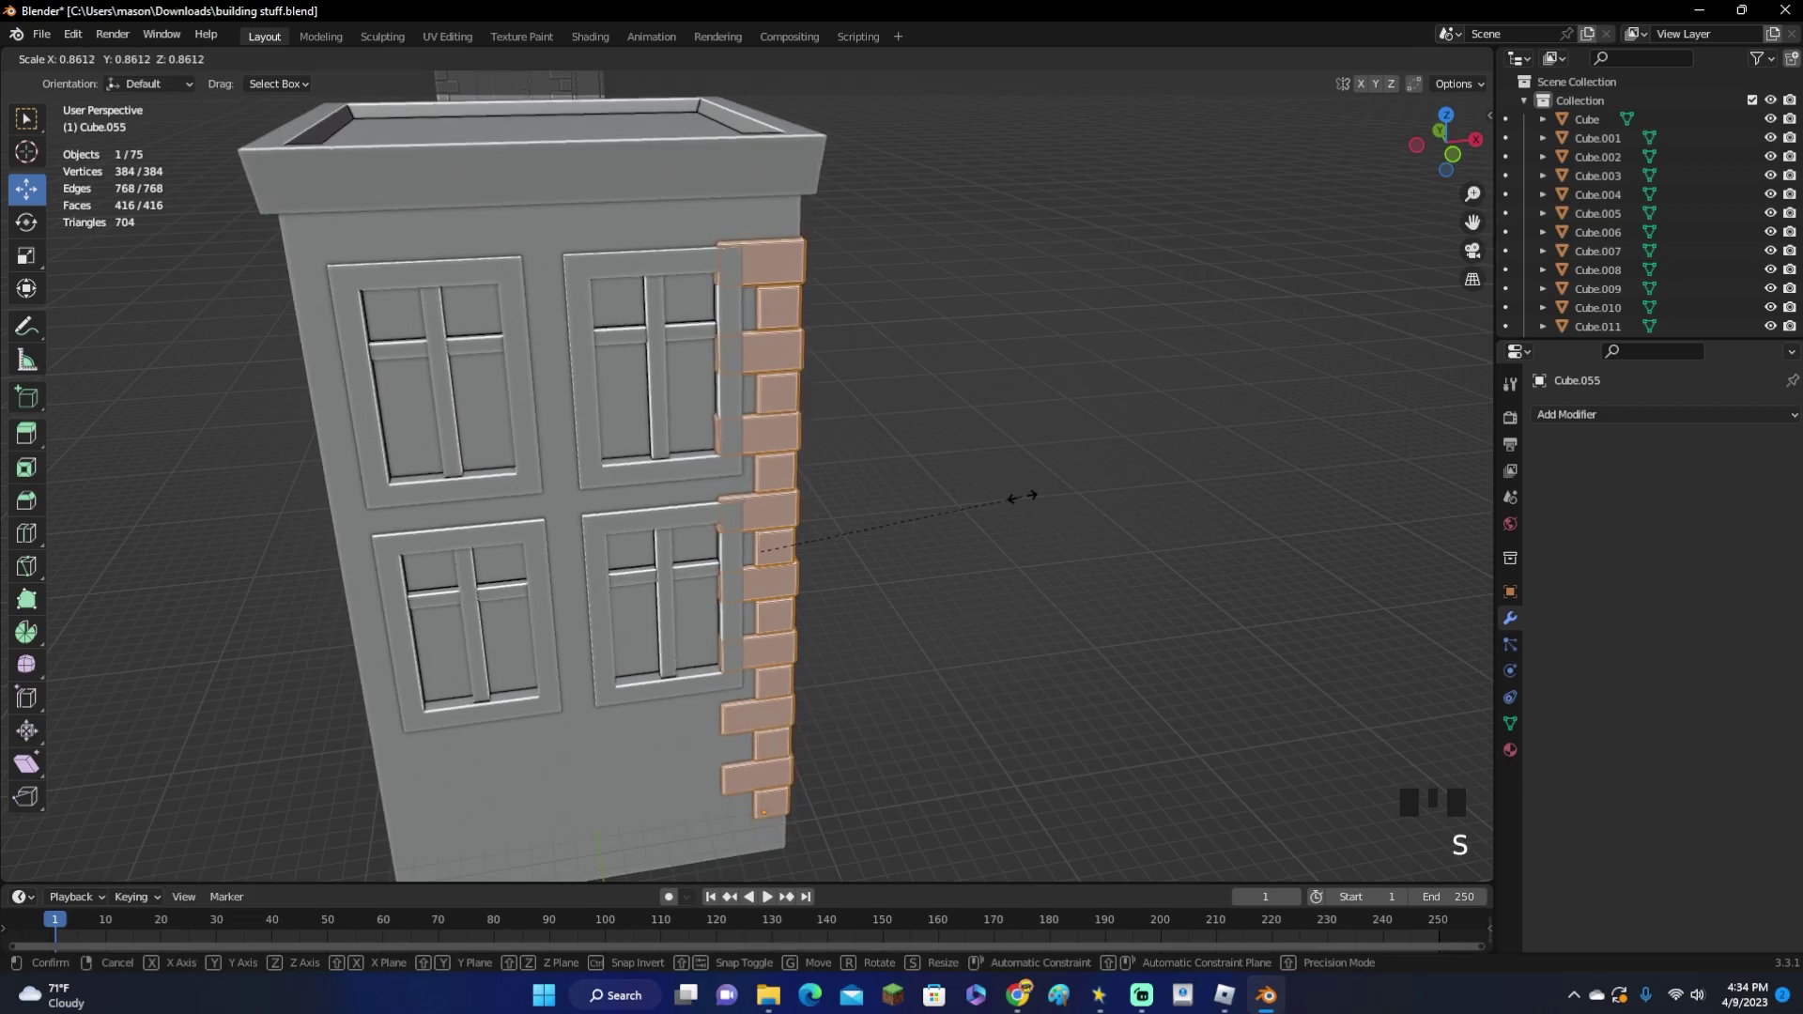
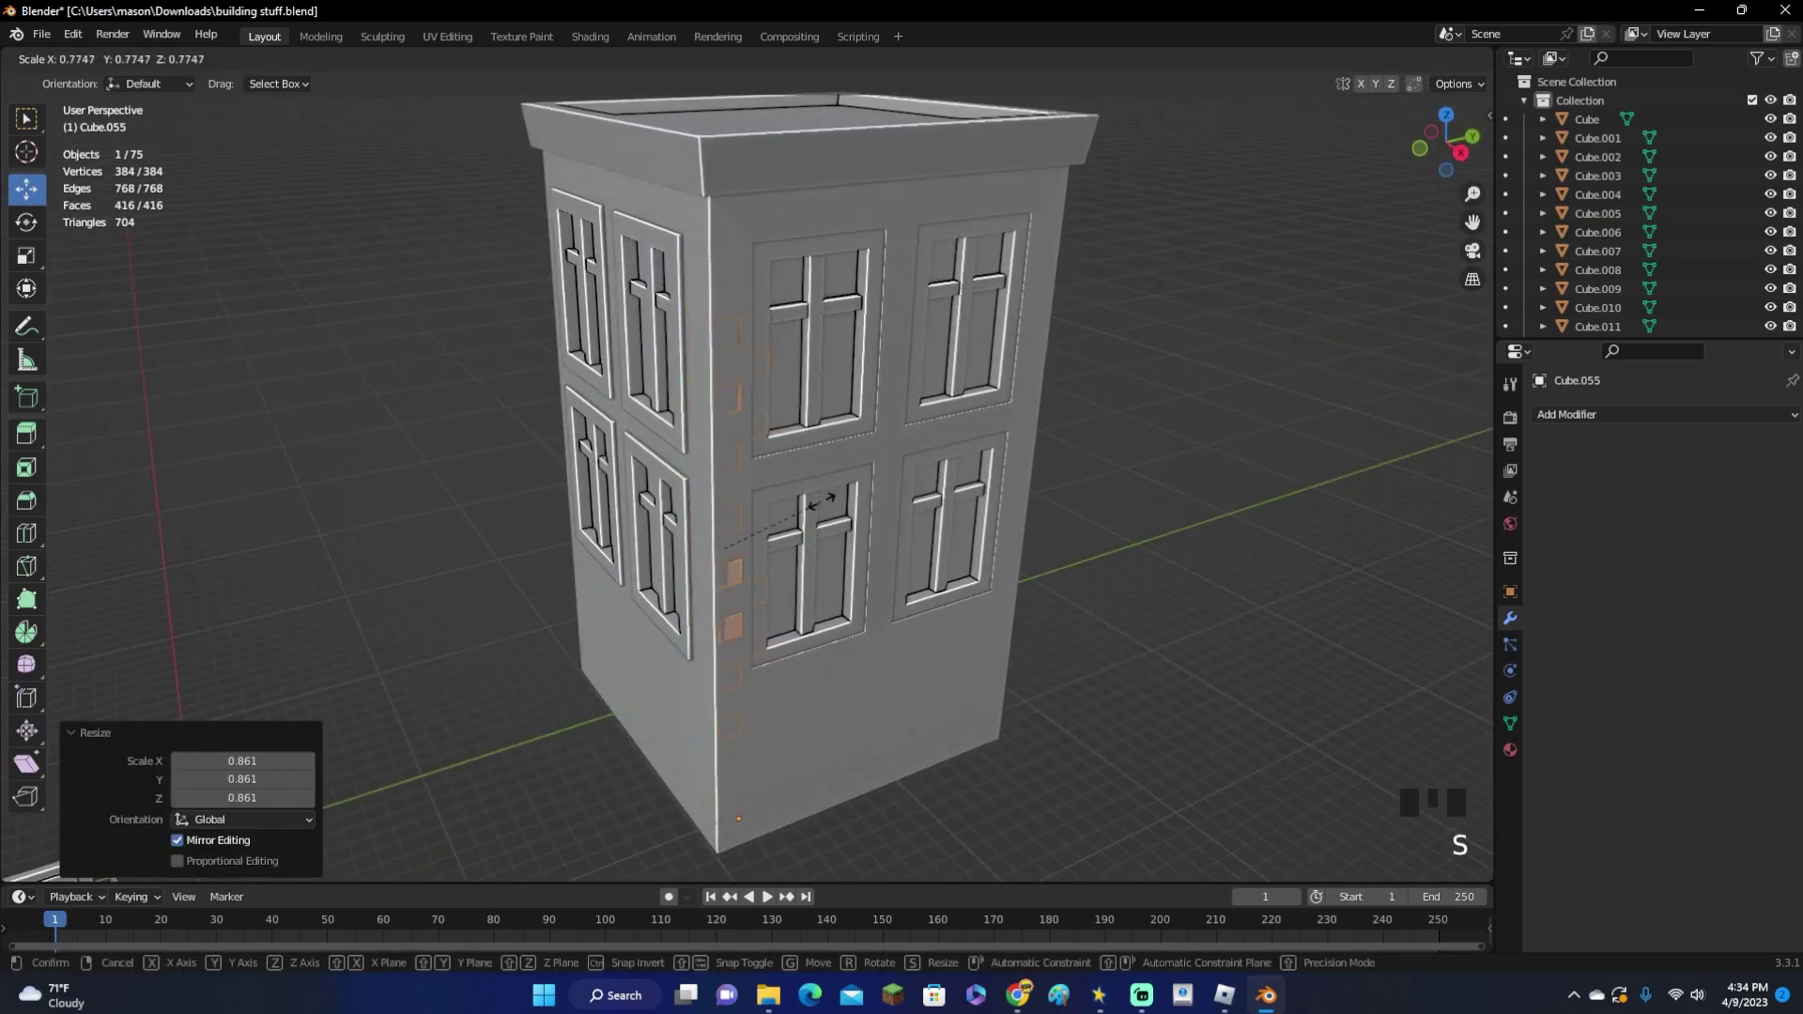
{"action": "left_click", "coordinate": [744, 534]}
{"action": "key", "text": "Tab"}
{"action": "left_click", "coordinate": [1456, 124]}
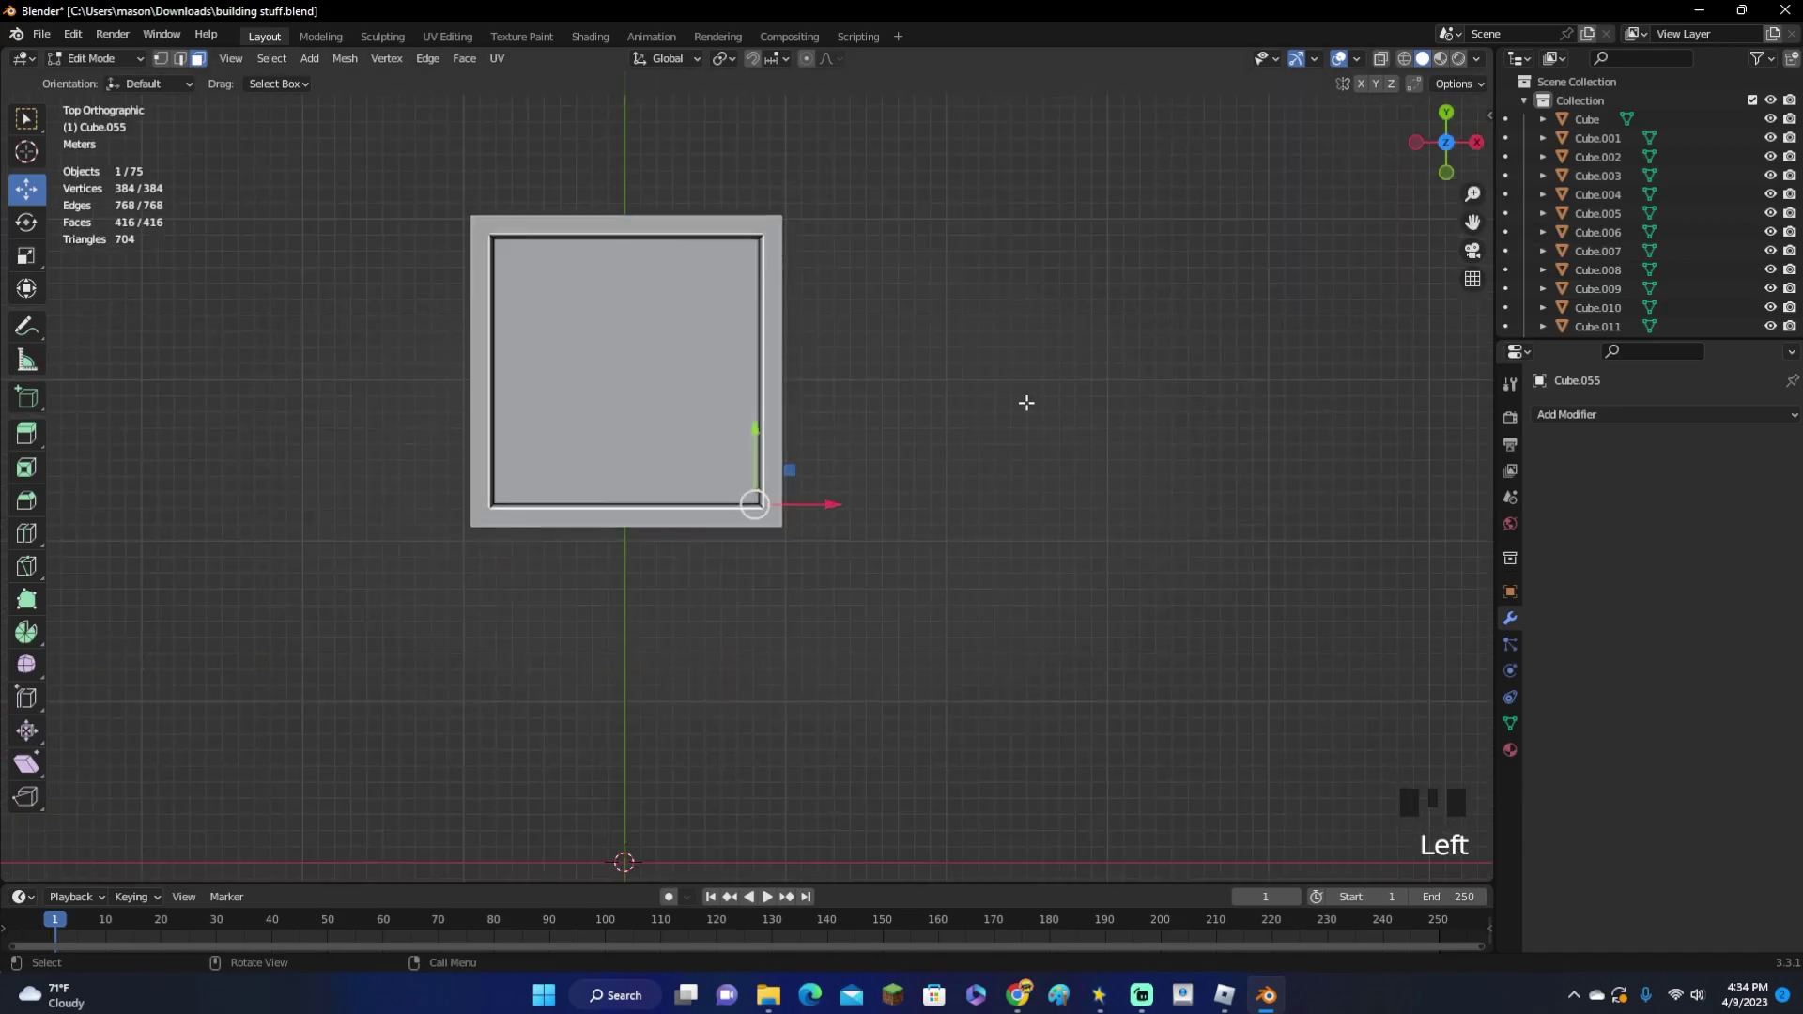
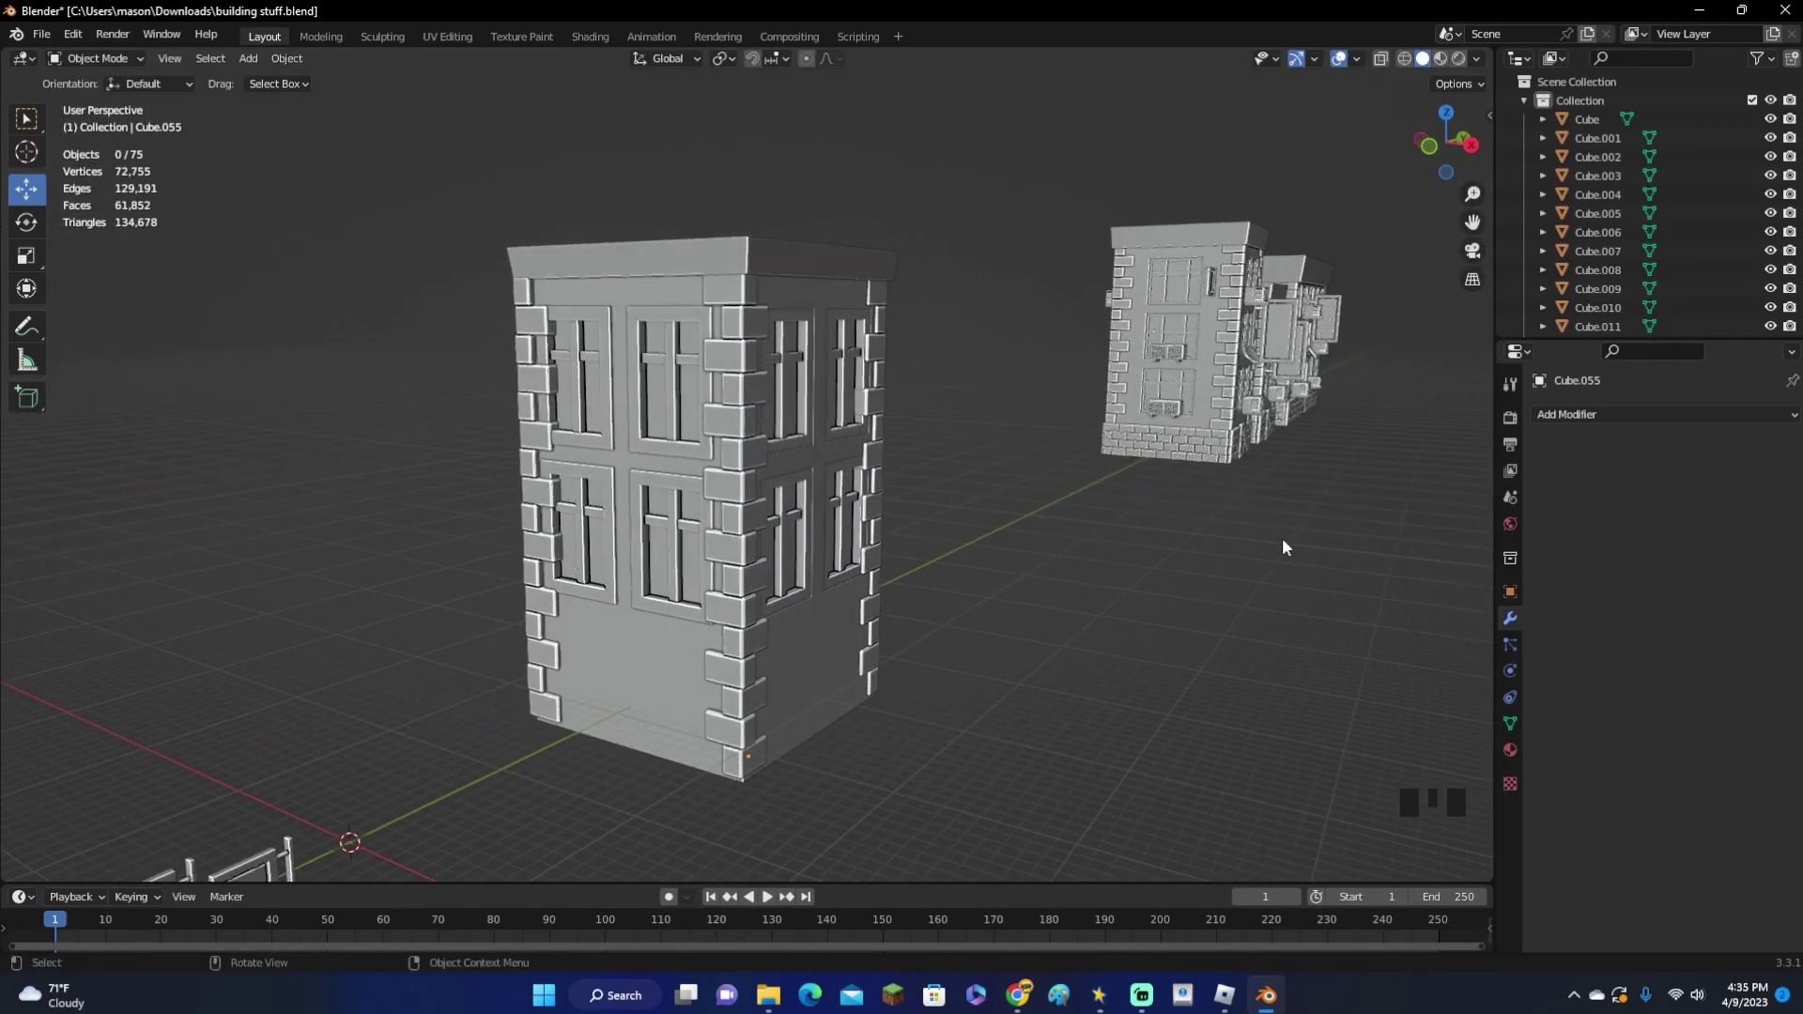
Review the corner columns around the scene and duplicate the long brick wall
{"action": "scroll", "scroll_direction": "down", "scroll_amount": 3}
{"action": "left_click_drag", "start_coordinate": [881, 603], "coordinate": [926, 558]}
{"action": "scroll", "scroll_direction": "down", "scroll_amount": 3}
{"action": "left_click", "coordinate": [515, 668]}
{"action": "key", "text": "shift+d"}
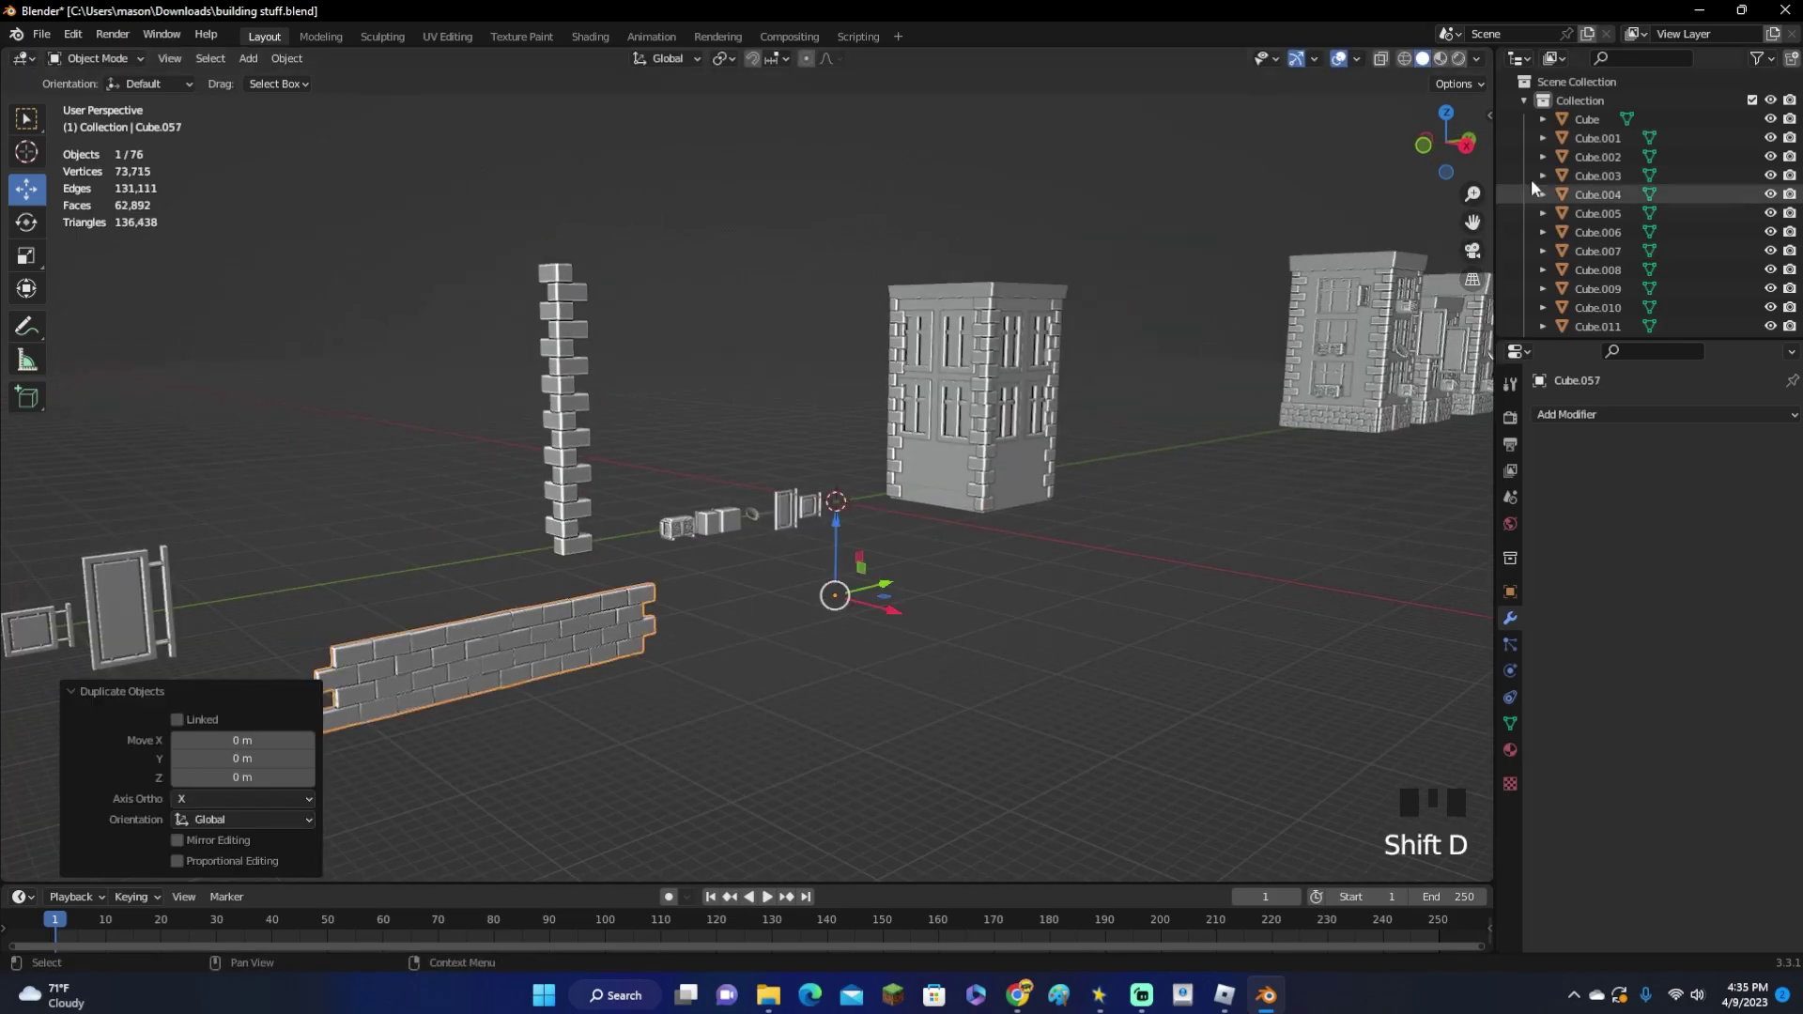
Move the brick wall copy to the building's base from side view and scale it up
{"action": "left_click", "coordinate": [1477, 159]}
{"action": "key", "text": "g"}
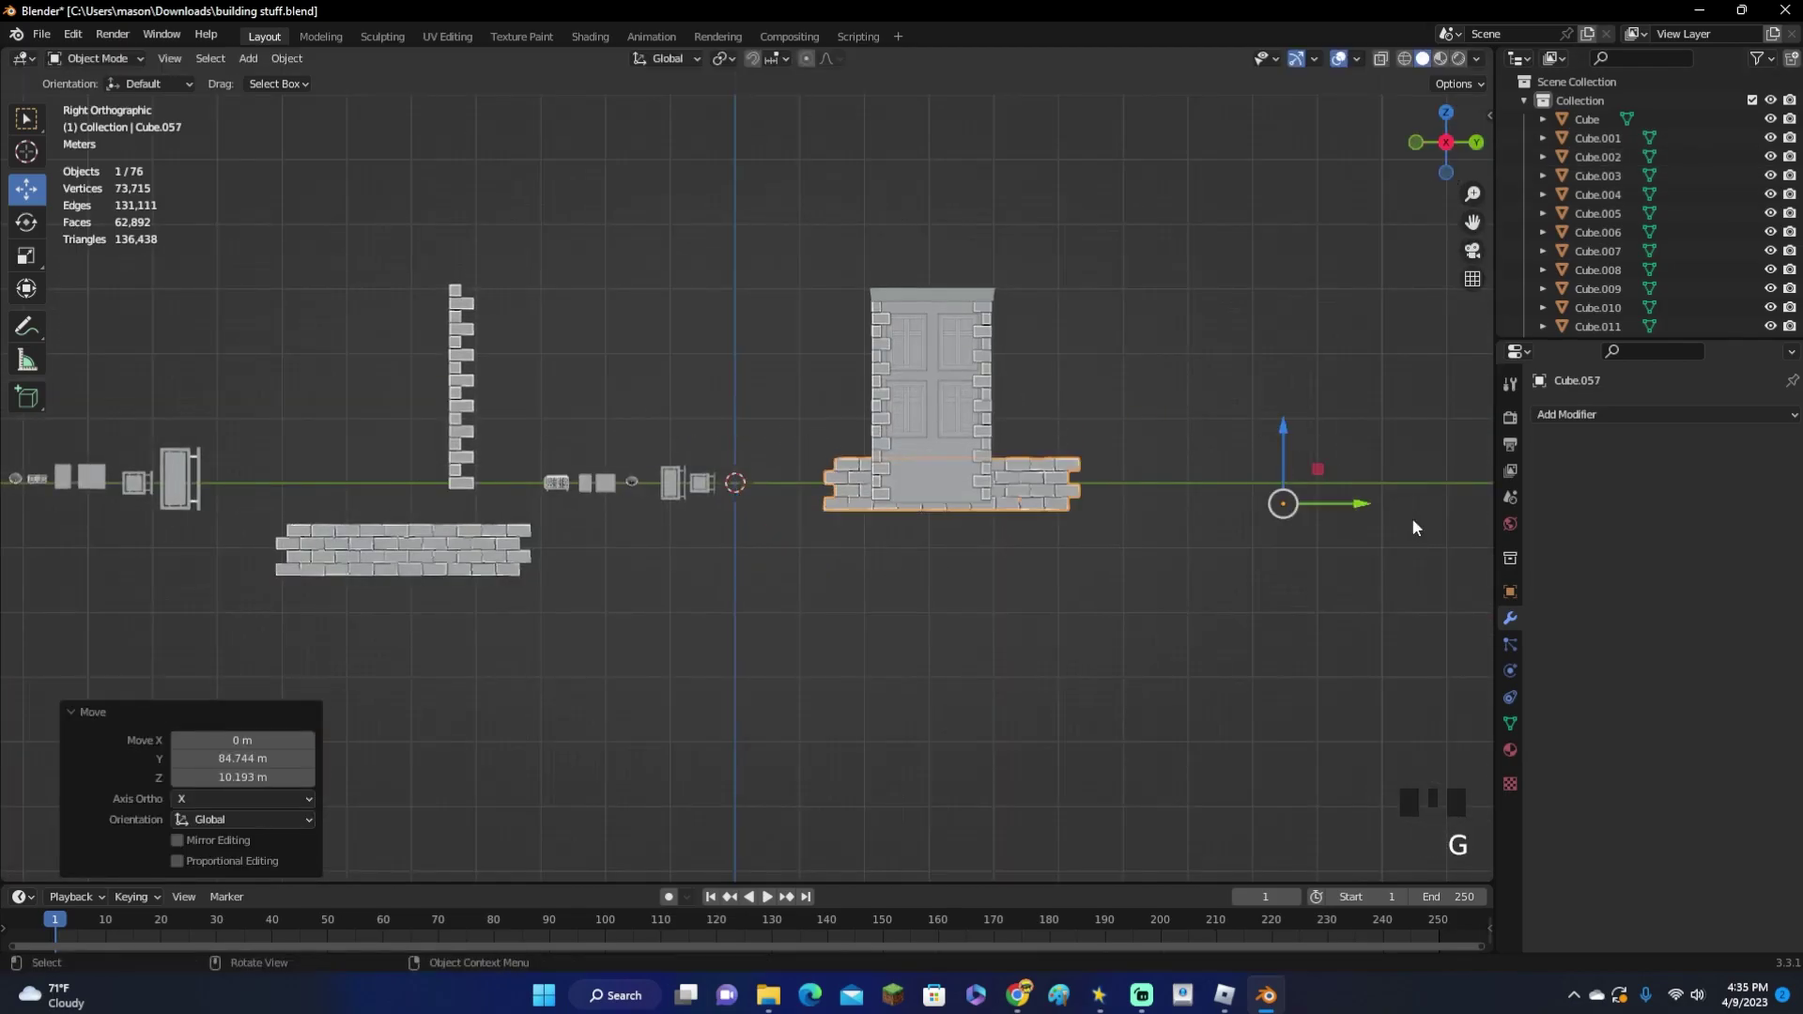
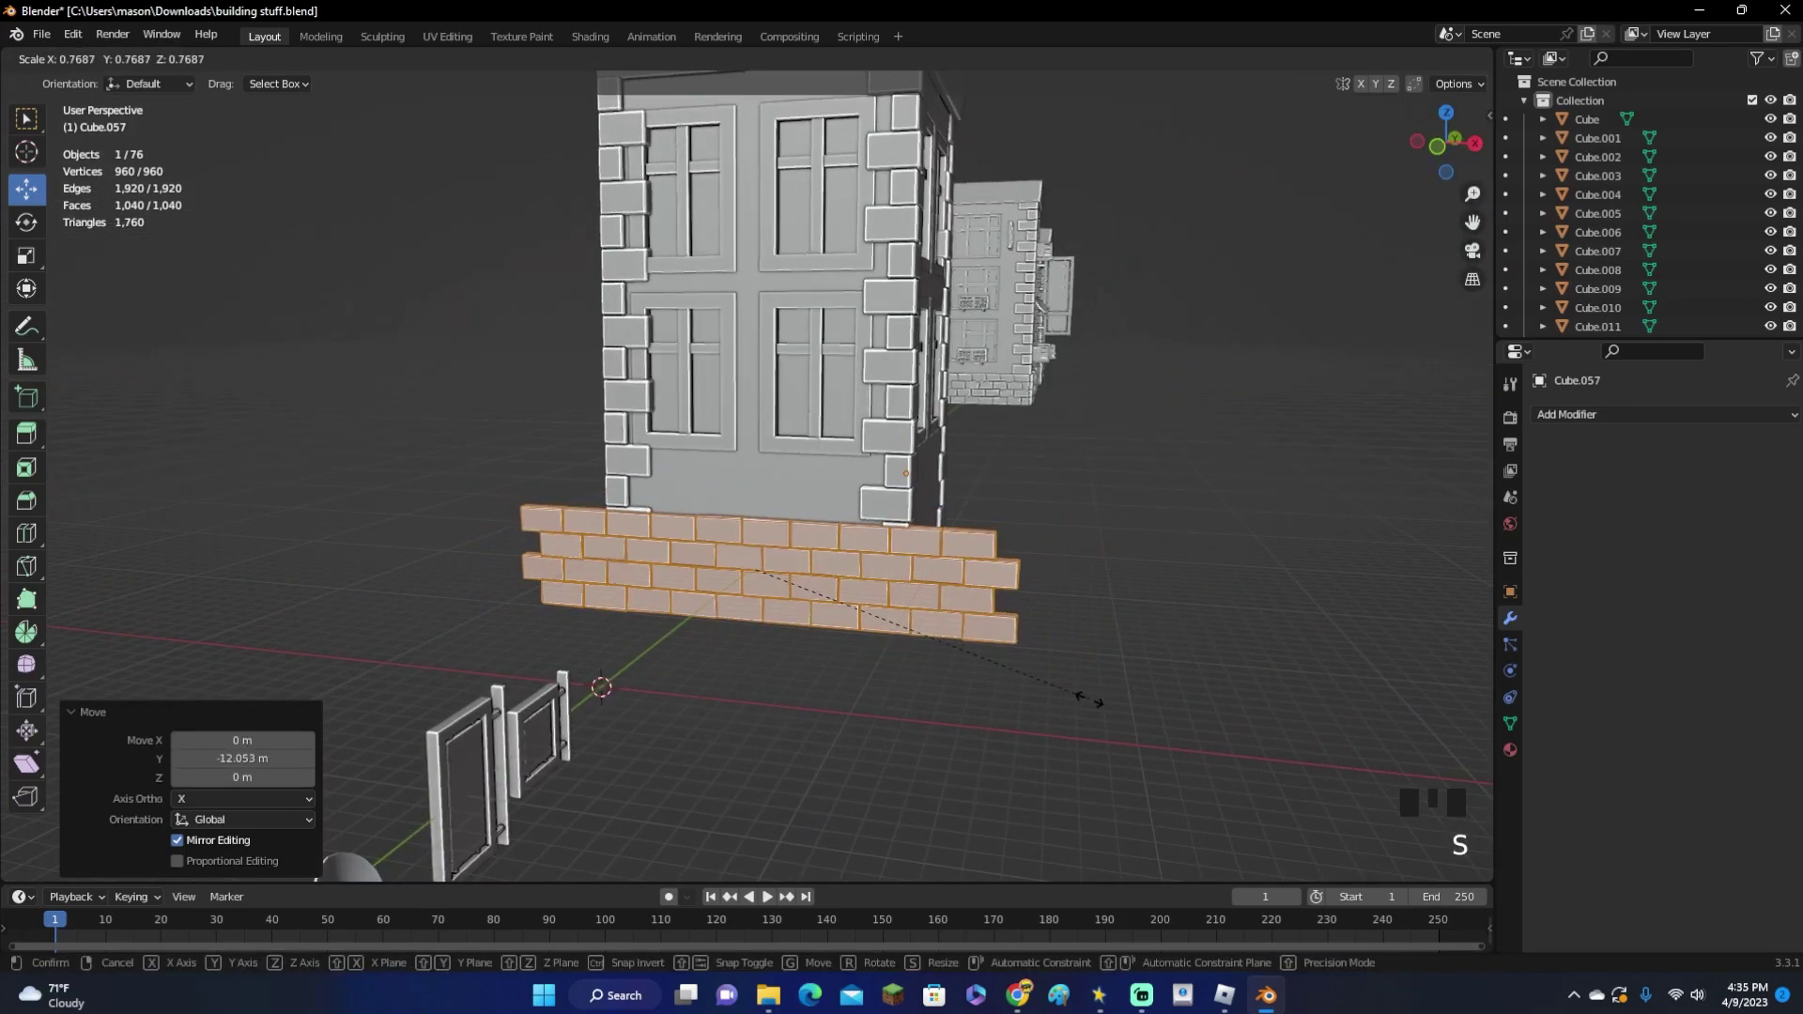
{"action": "key", "text": "s"}
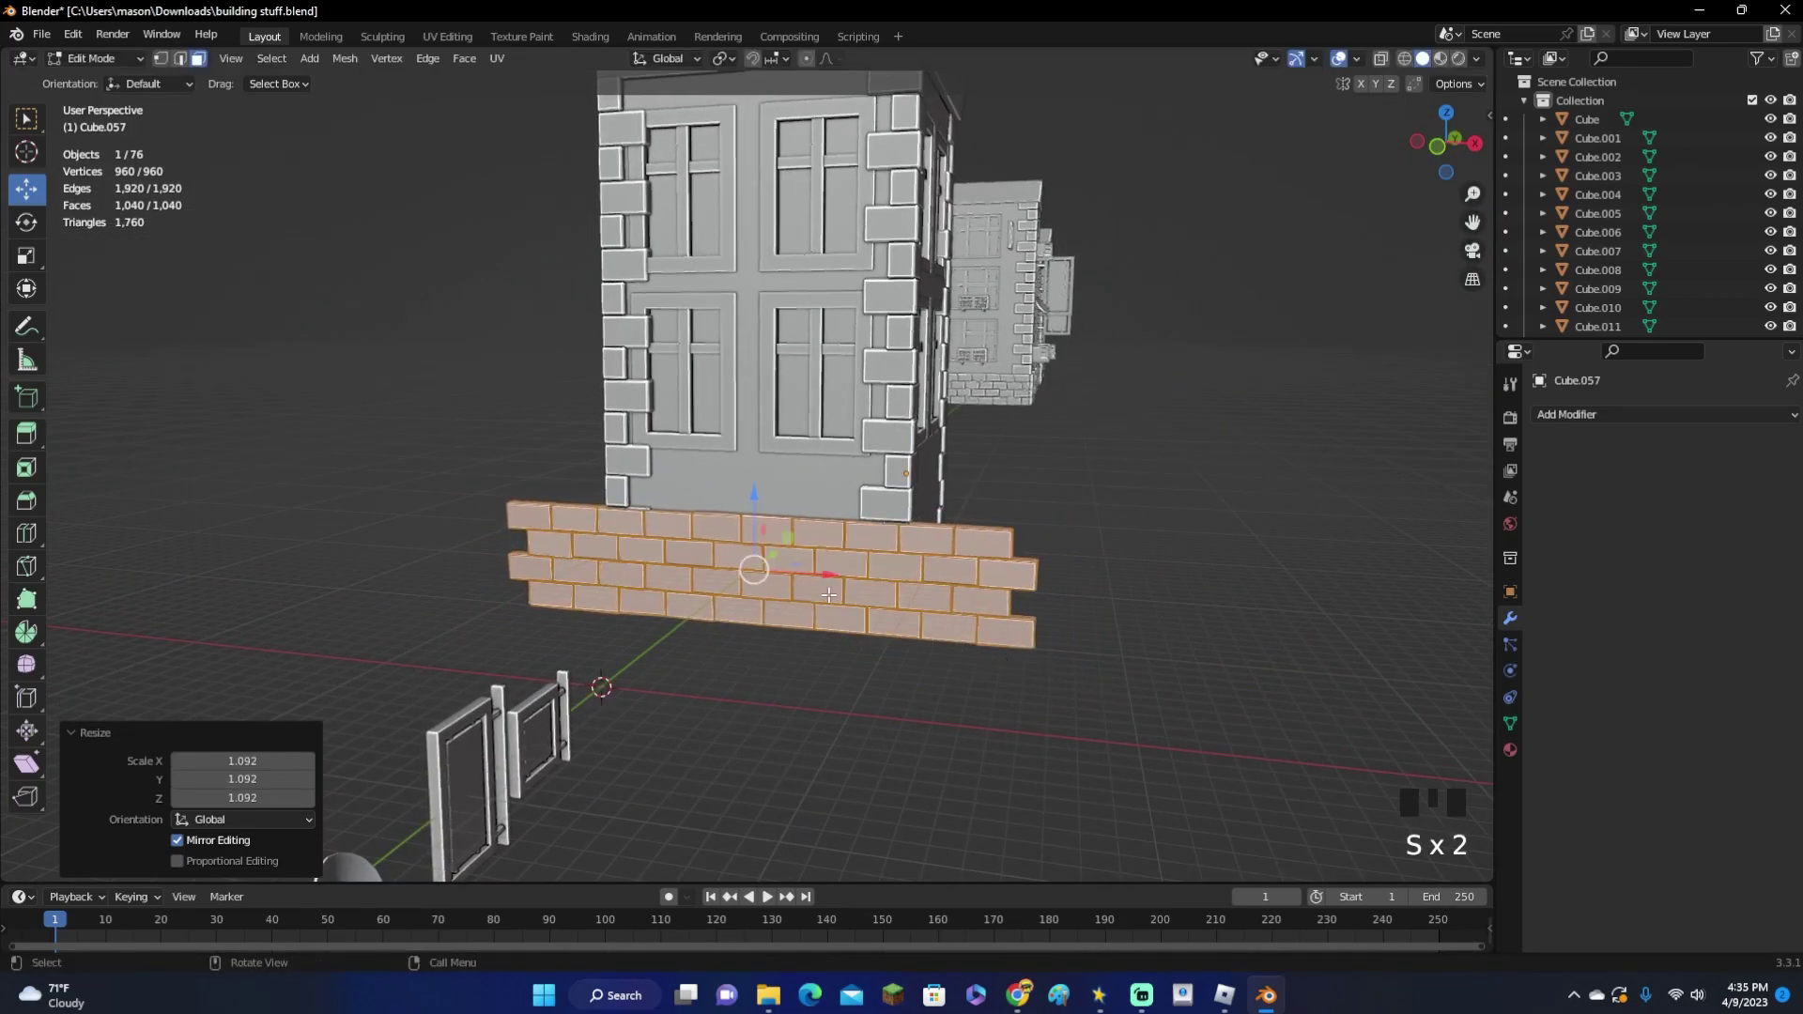
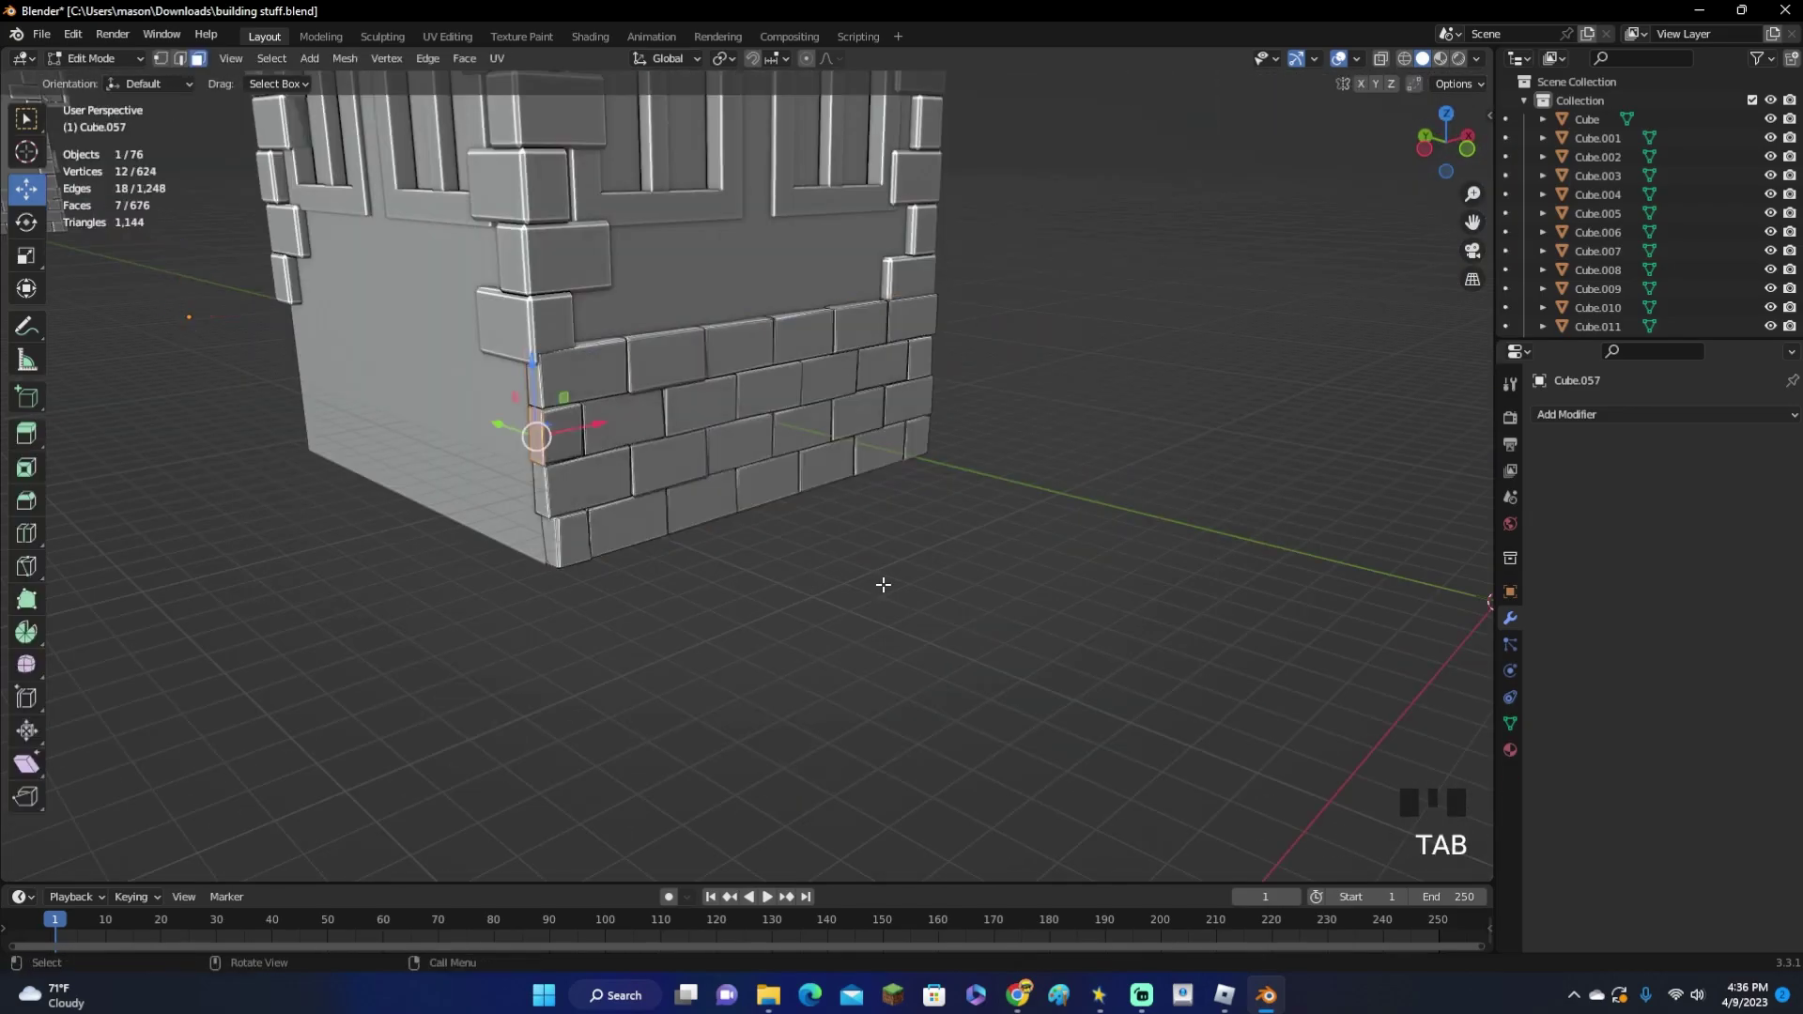
Duplicate and rotate the brick wall geometry to wrap the base around the corners
{"action": "key", "text": "a"}
{"action": "key", "text": "shift+d"}
{"action": "key", "text": "r"}
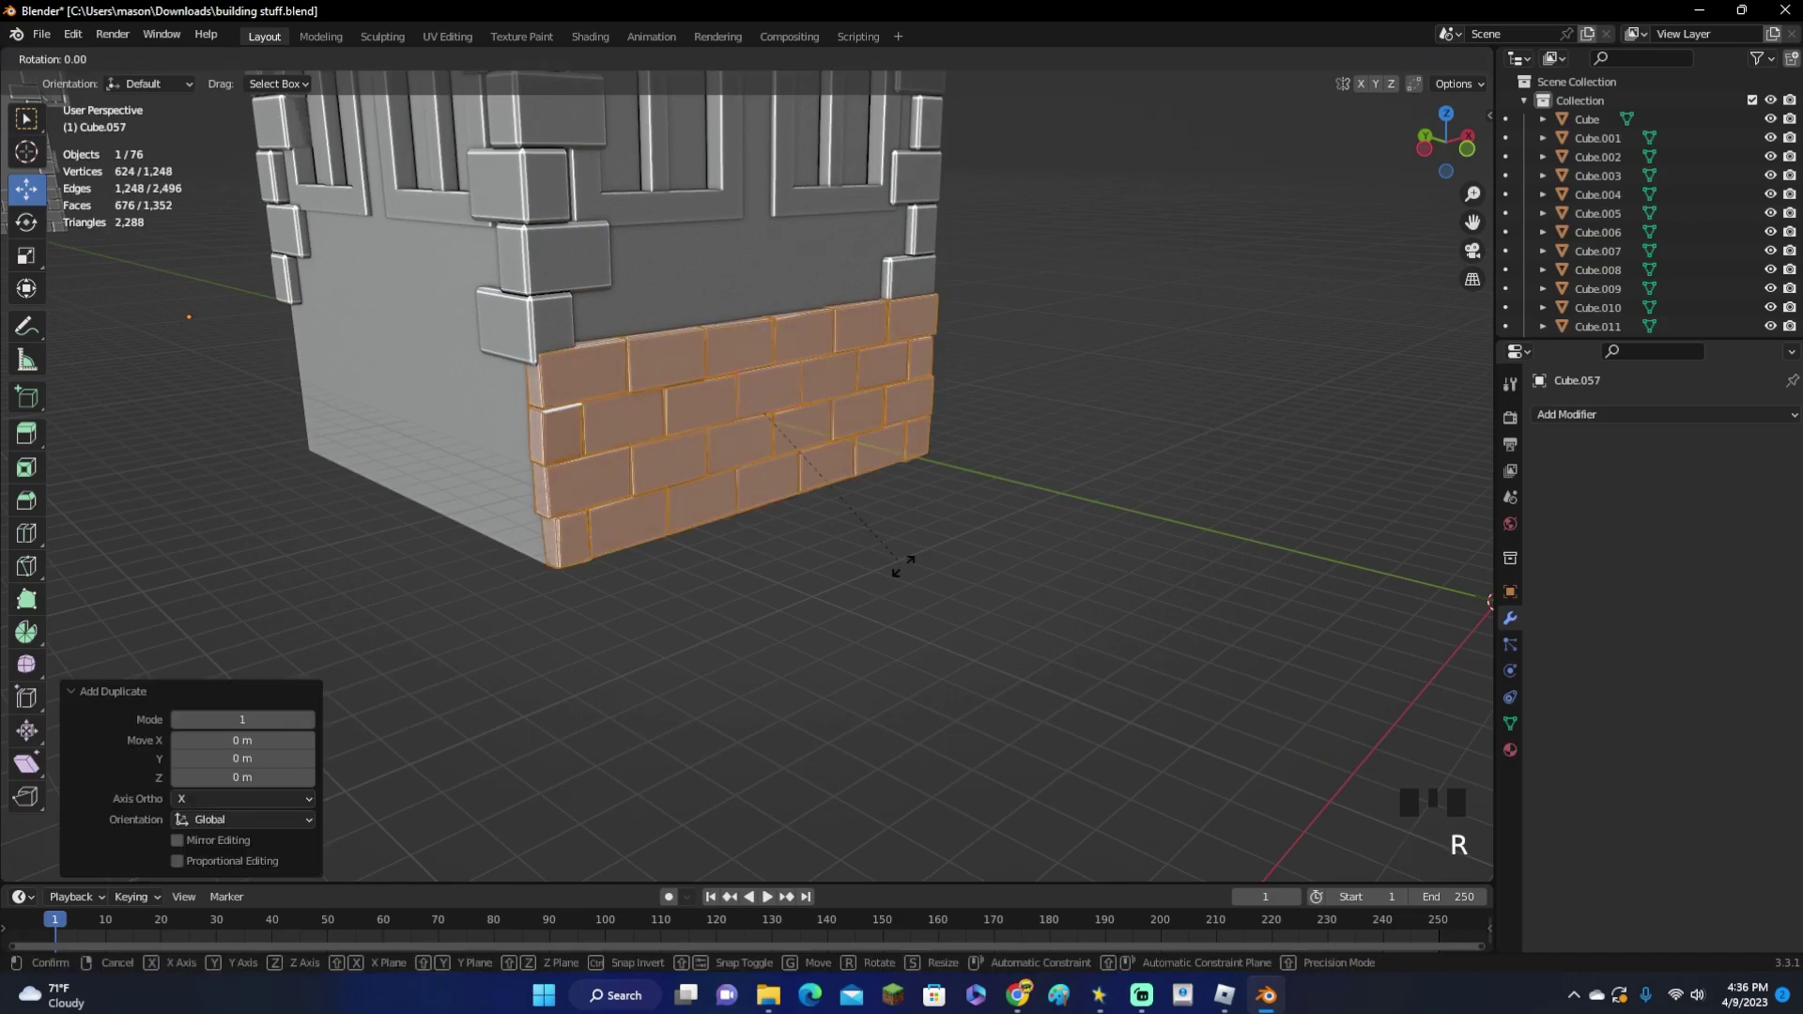
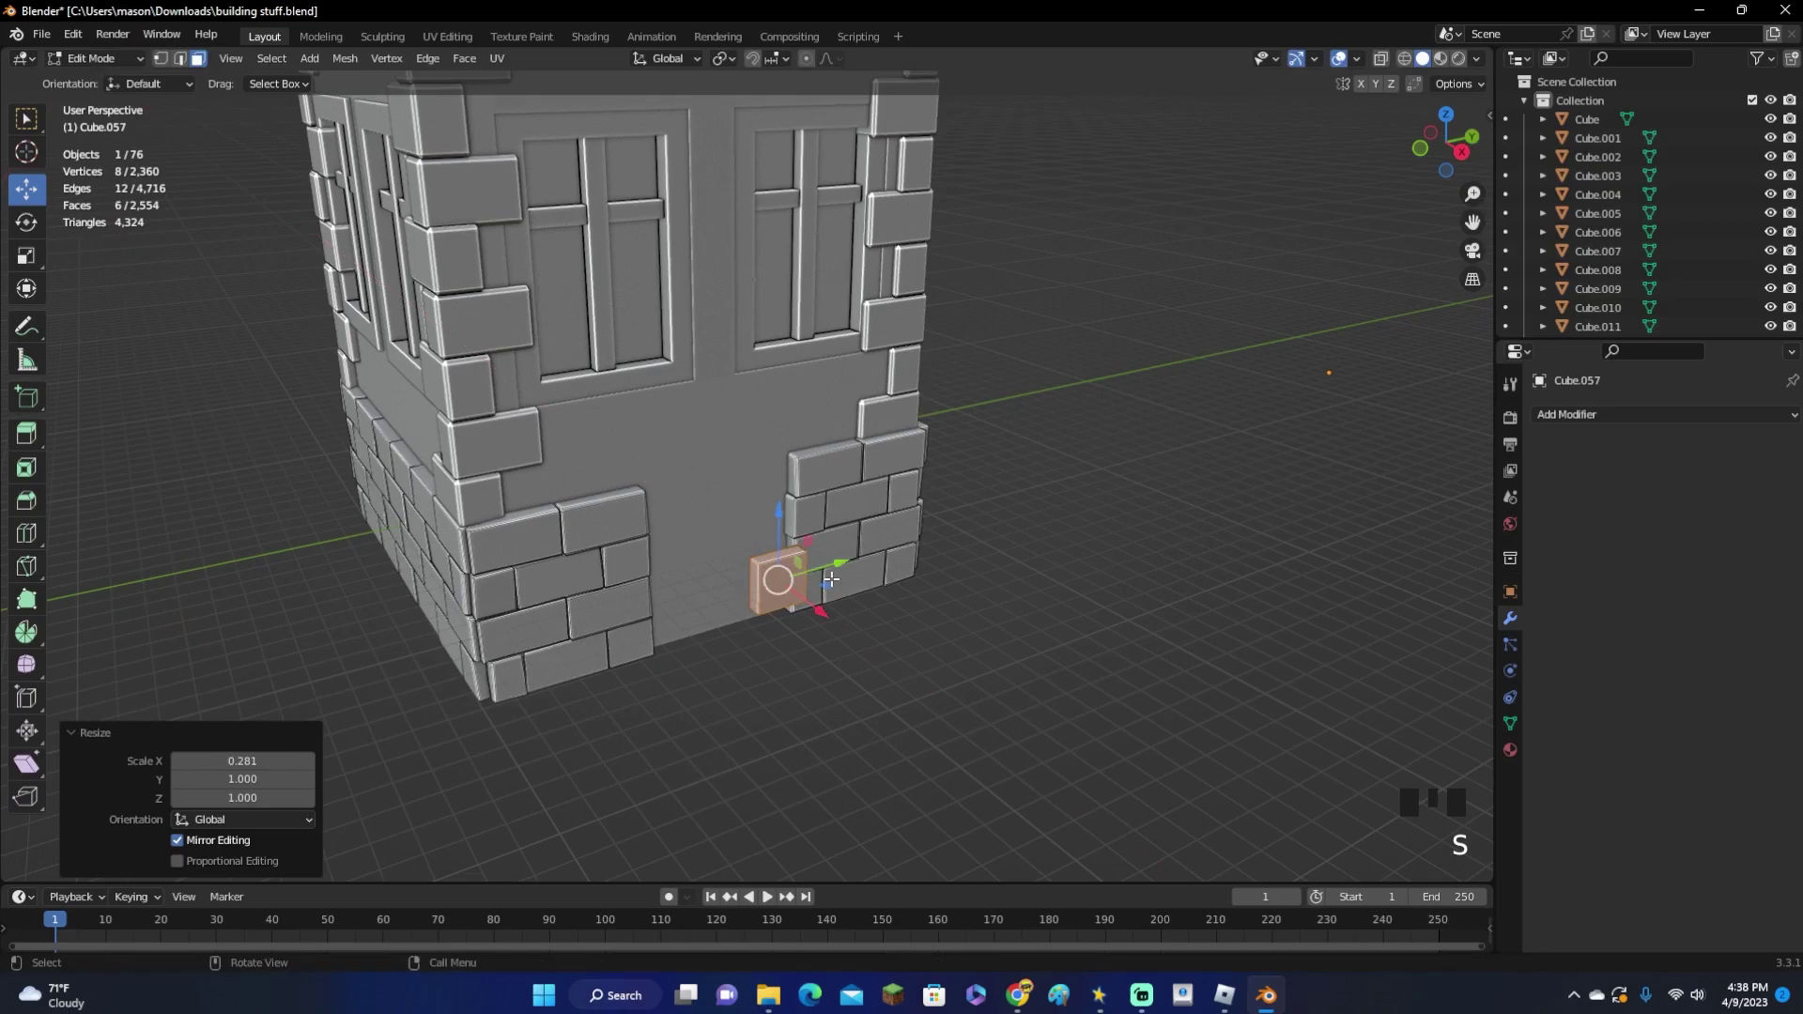
Scale a small block along width and depth into a door on the front bricks
{"action": "key", "text": "s"}
{"action": "key", "text": "s"}
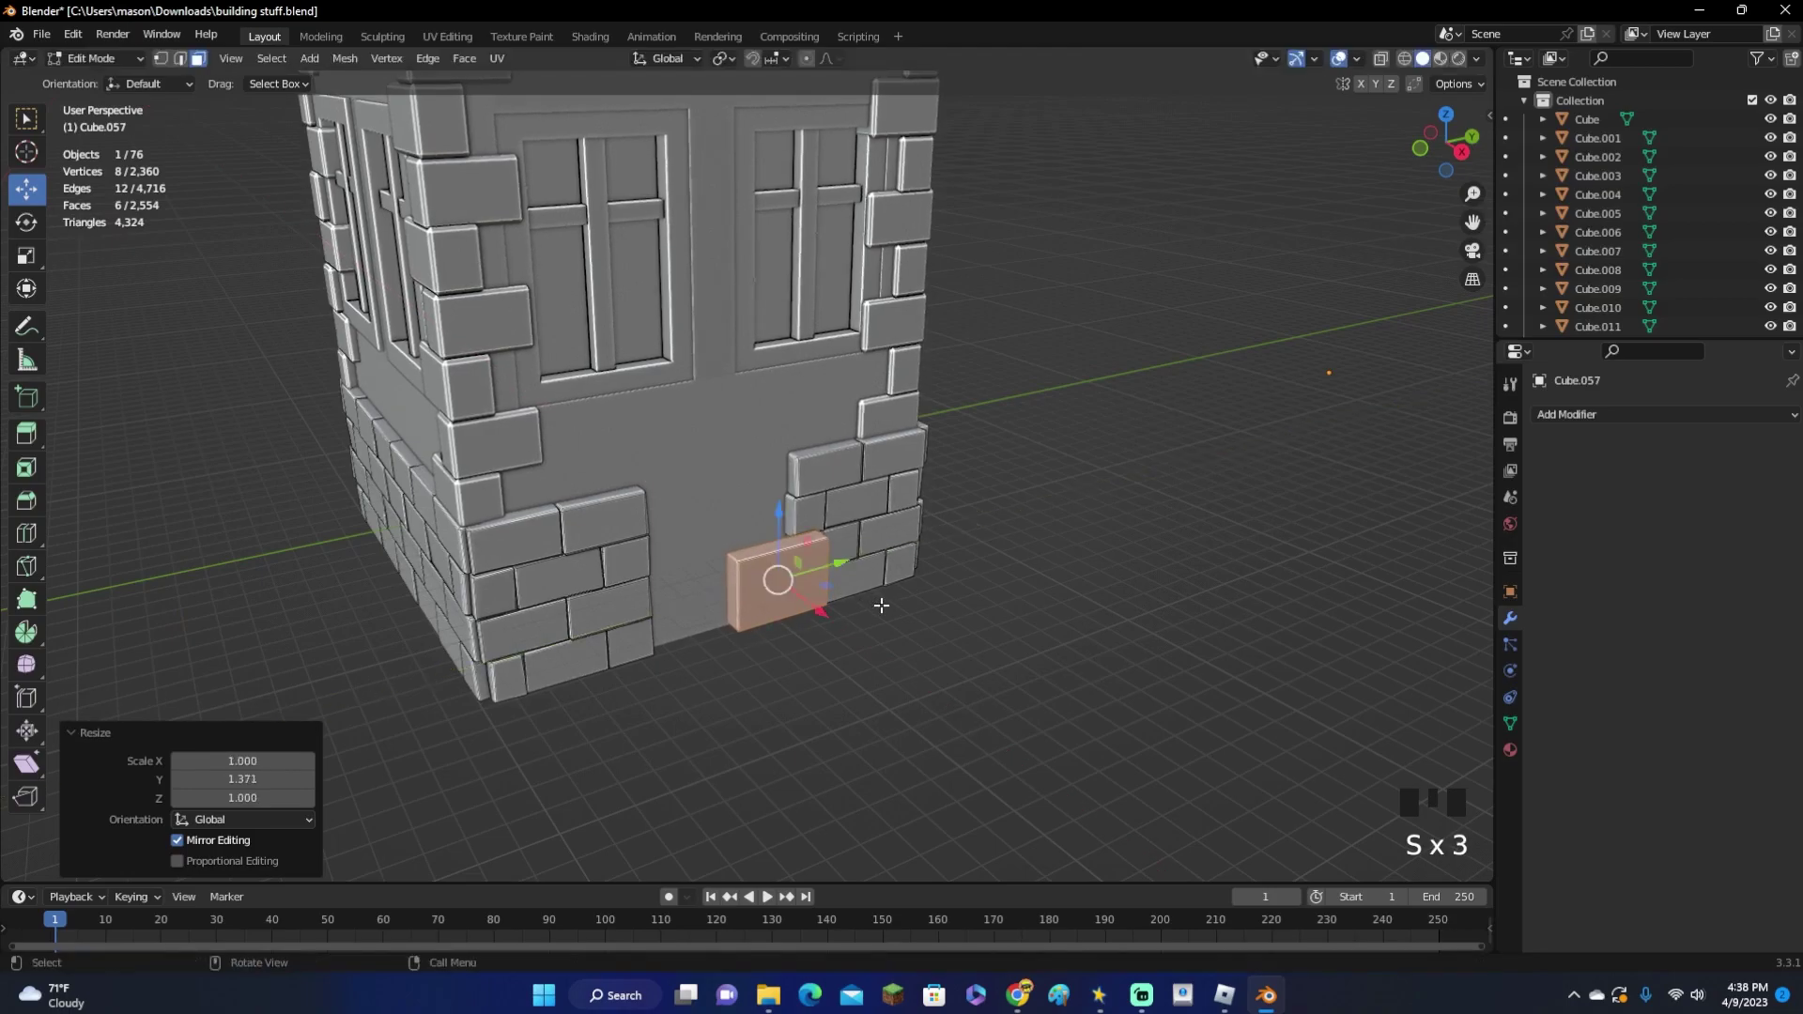
{"action": "key", "text": "ctrl+z"}
{"action": "key", "text": "s"}
{"action": "left_click_drag", "start_coordinate": [942, 535], "coordinate": [988, 448]}
{"action": "scroll", "scroll_direction": "up", "scroll_amount": 3}
{"action": "middle_click", "coordinate": [854, 533]}
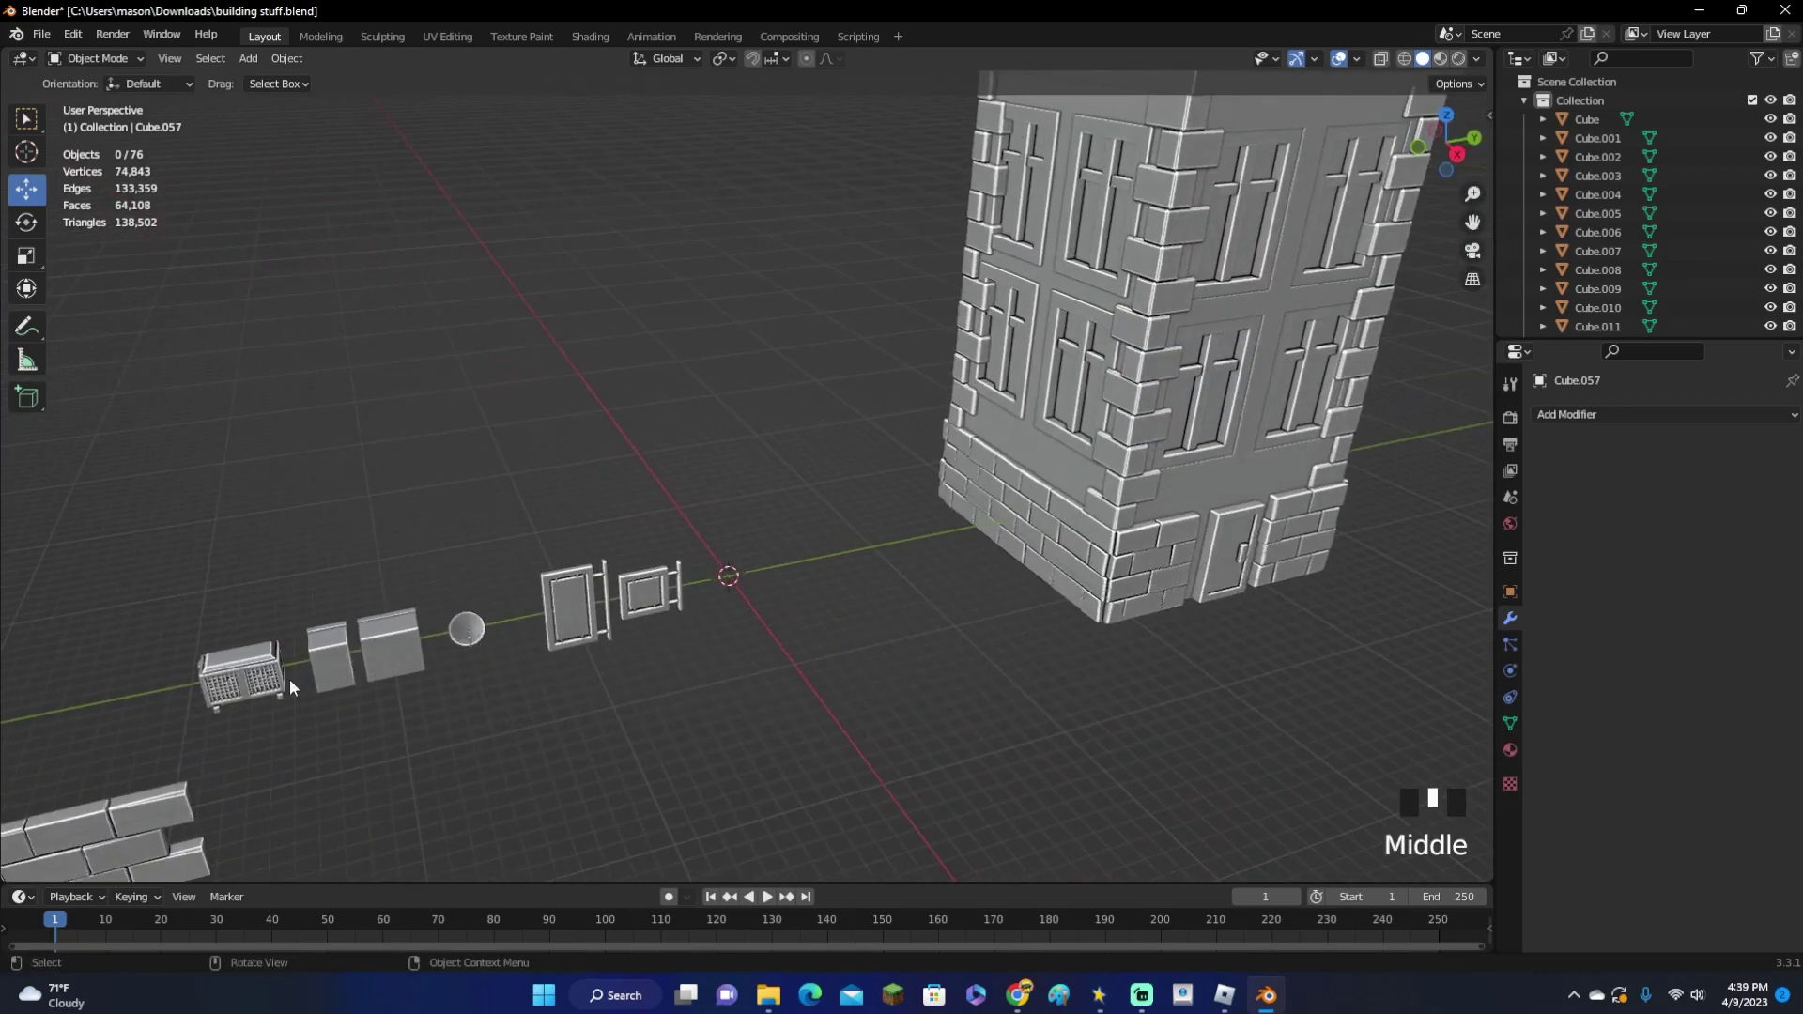
Duplicate the AC unit prop and place it on the facade below a window
{"action": "left_click", "coordinate": [277, 676]}
{"action": "key", "text": "shift+d"}
{"action": "scroll", "scroll_direction": "down", "scroll_amount": 3}
{"action": "key", "text": "g"}
{"action": "left_click_drag", "start_coordinate": [1309, 585], "coordinate": [1293, 291]}
{"action": "left_click", "coordinate": [1293, 291]}
Enlarge the AC unit to suit the wall and adjust its position
{"action": "key", "text": "Tab"}
{"action": "key", "text": "a"}
{"action": "key", "text": "s"}
{"action": "key", "text": "g"}
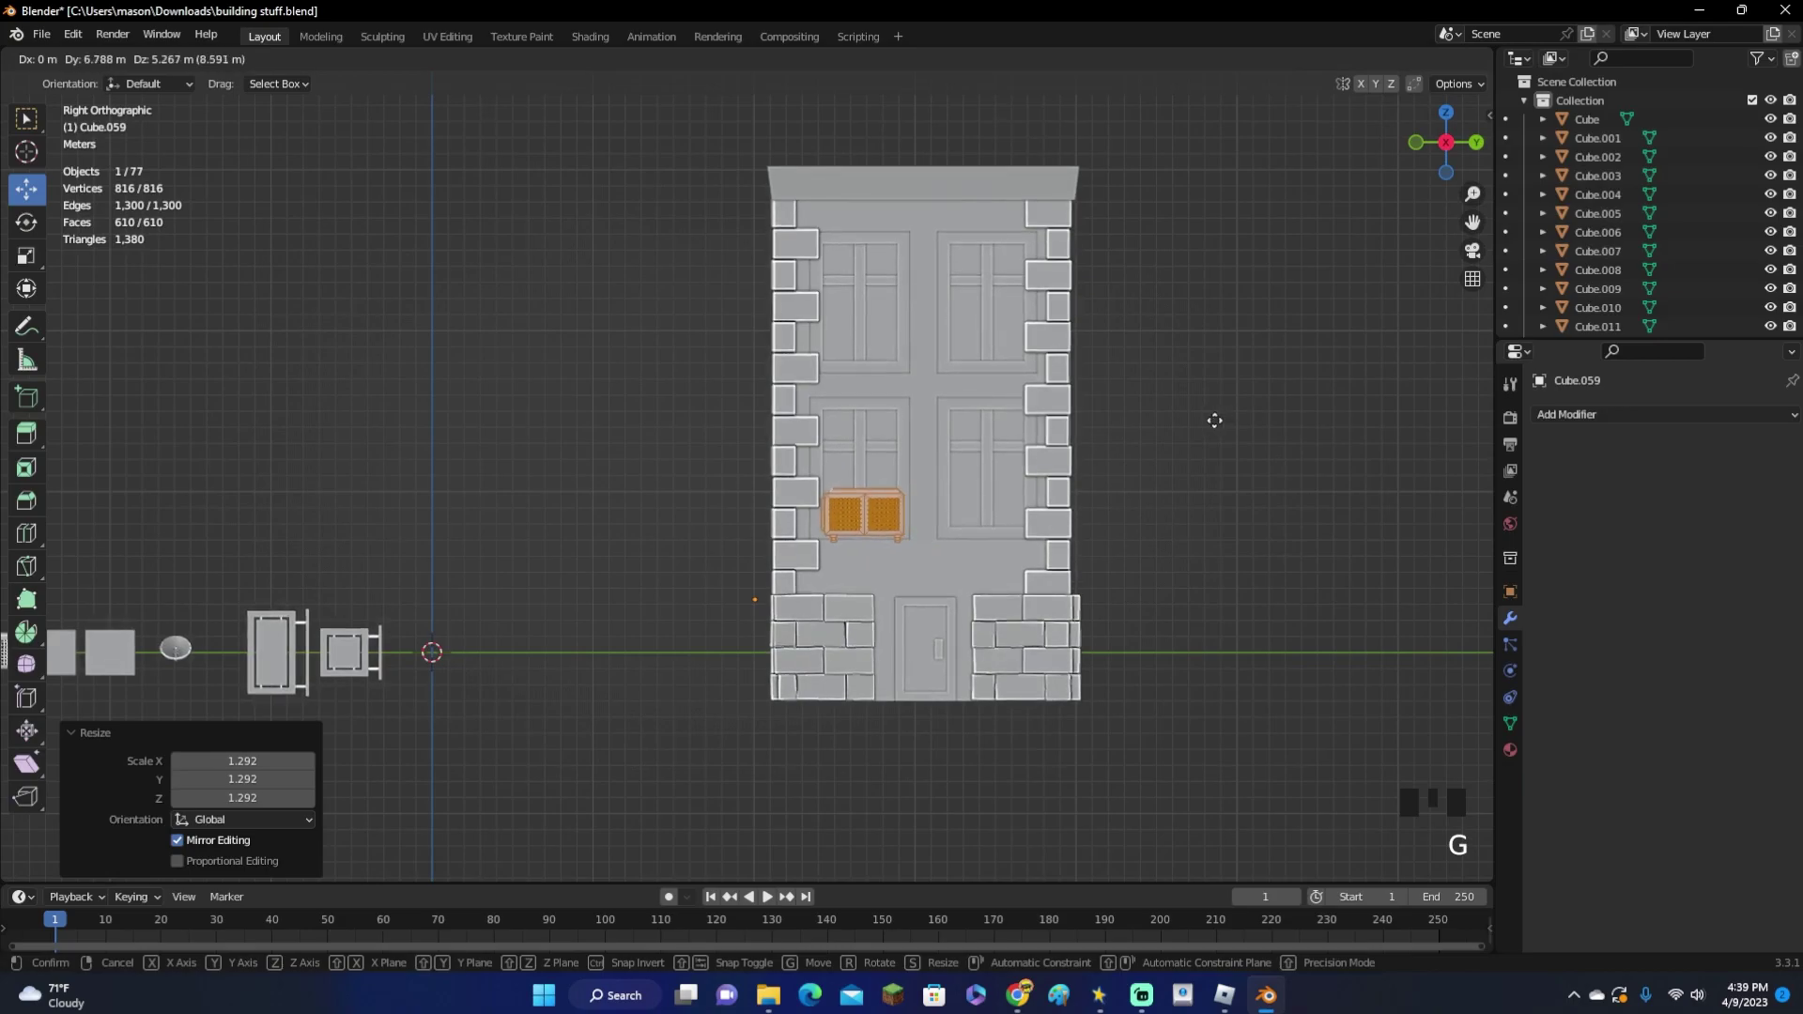
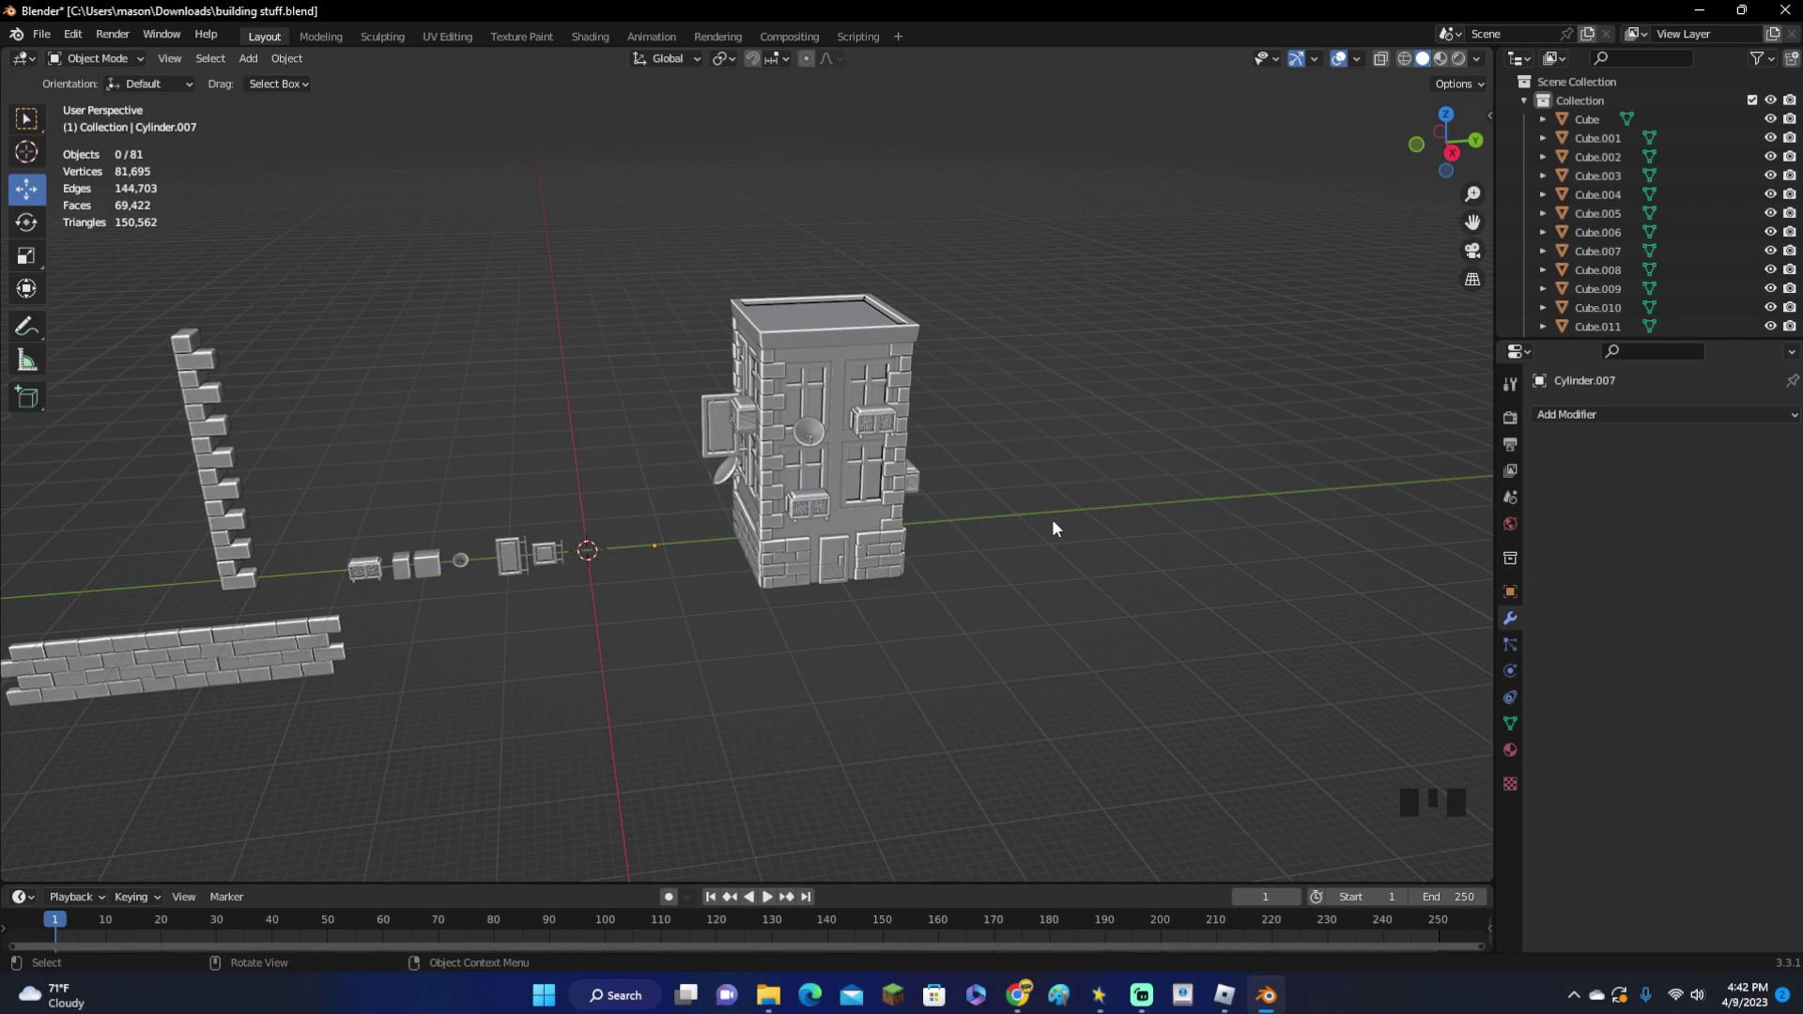
{"action": "left_click", "coordinate": [1057, 527]}
{"action": "left_click_drag", "start_coordinate": [1085, 532], "coordinate": [1121, 531]}
{"action": "scroll", "scroll_direction": "up", "scroll_amount": 3}
{"action": "left_click_drag", "start_coordinate": [1112, 534], "coordinate": [1014, 567]}
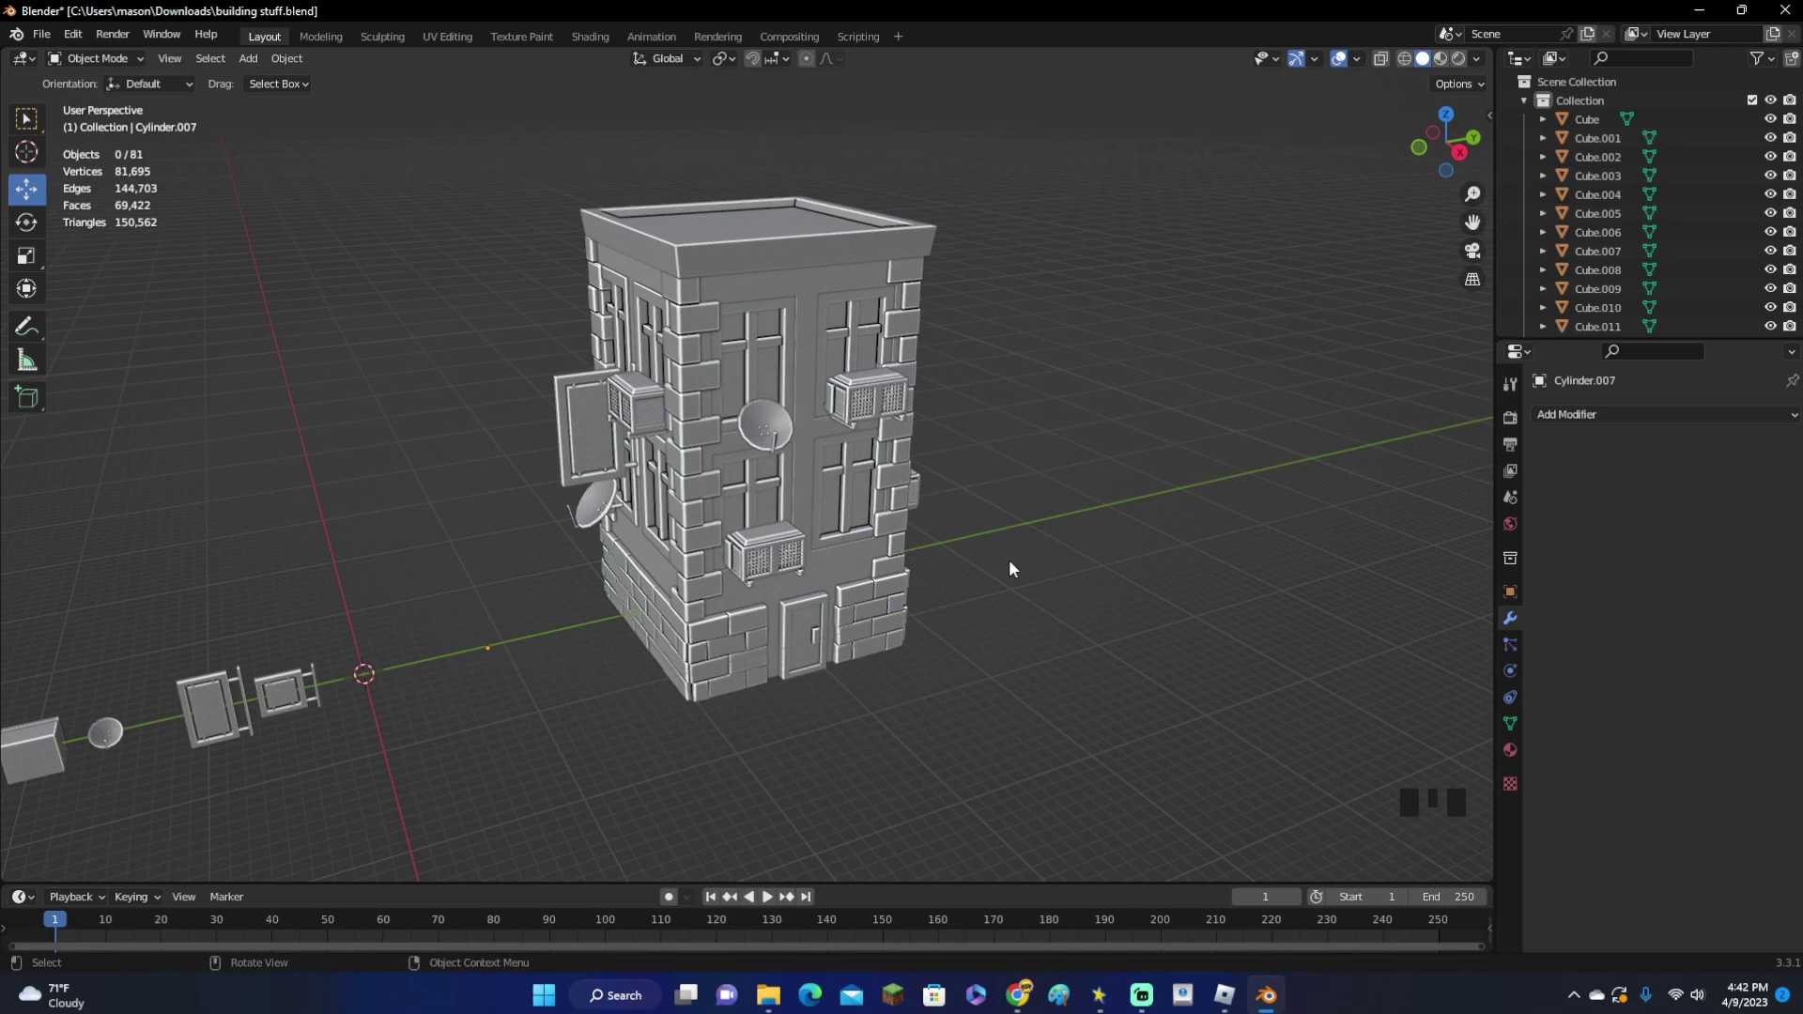